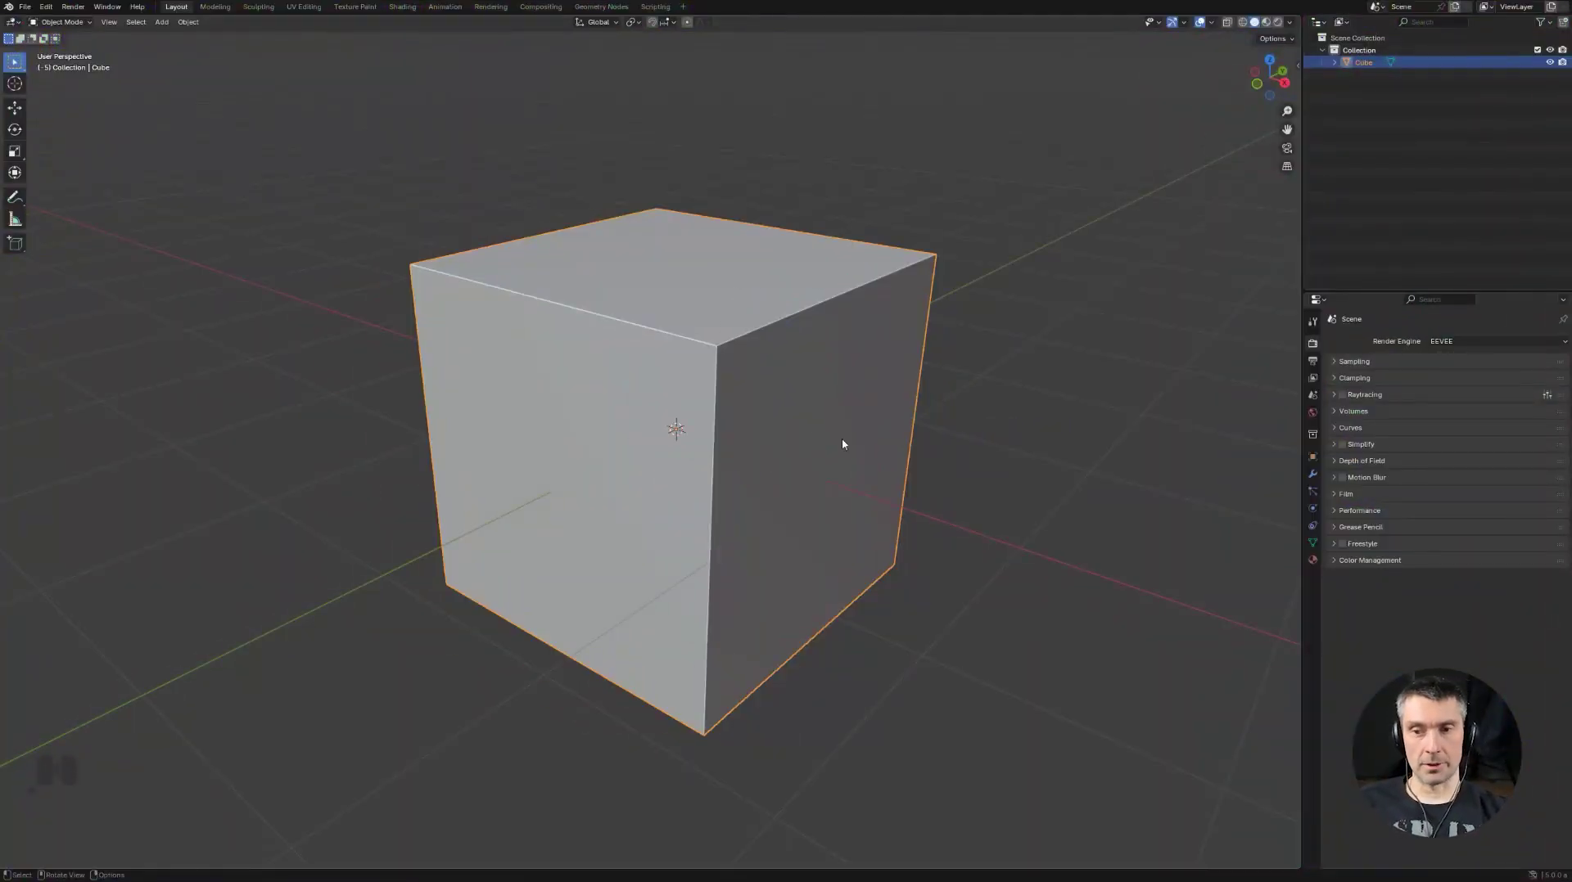
# Step: Reach the Themes > 3D Viewport colour settings from the Edit menu's Preferences, adjusting the view around the cube
pyautogui.middleClick(919, 382)
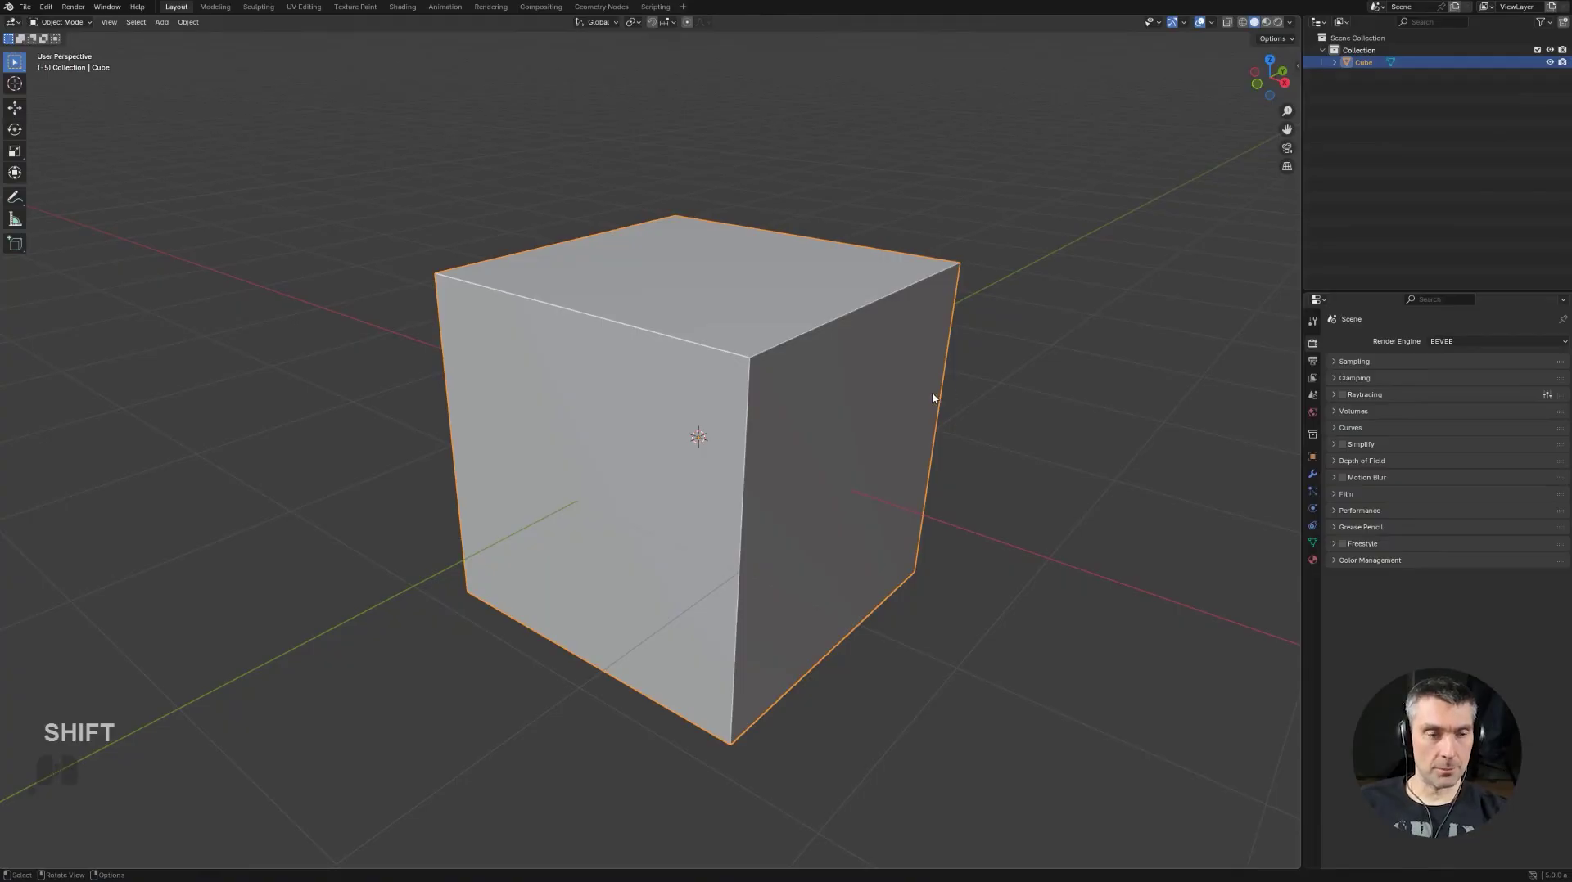
pyautogui.middleClick(856, 397)
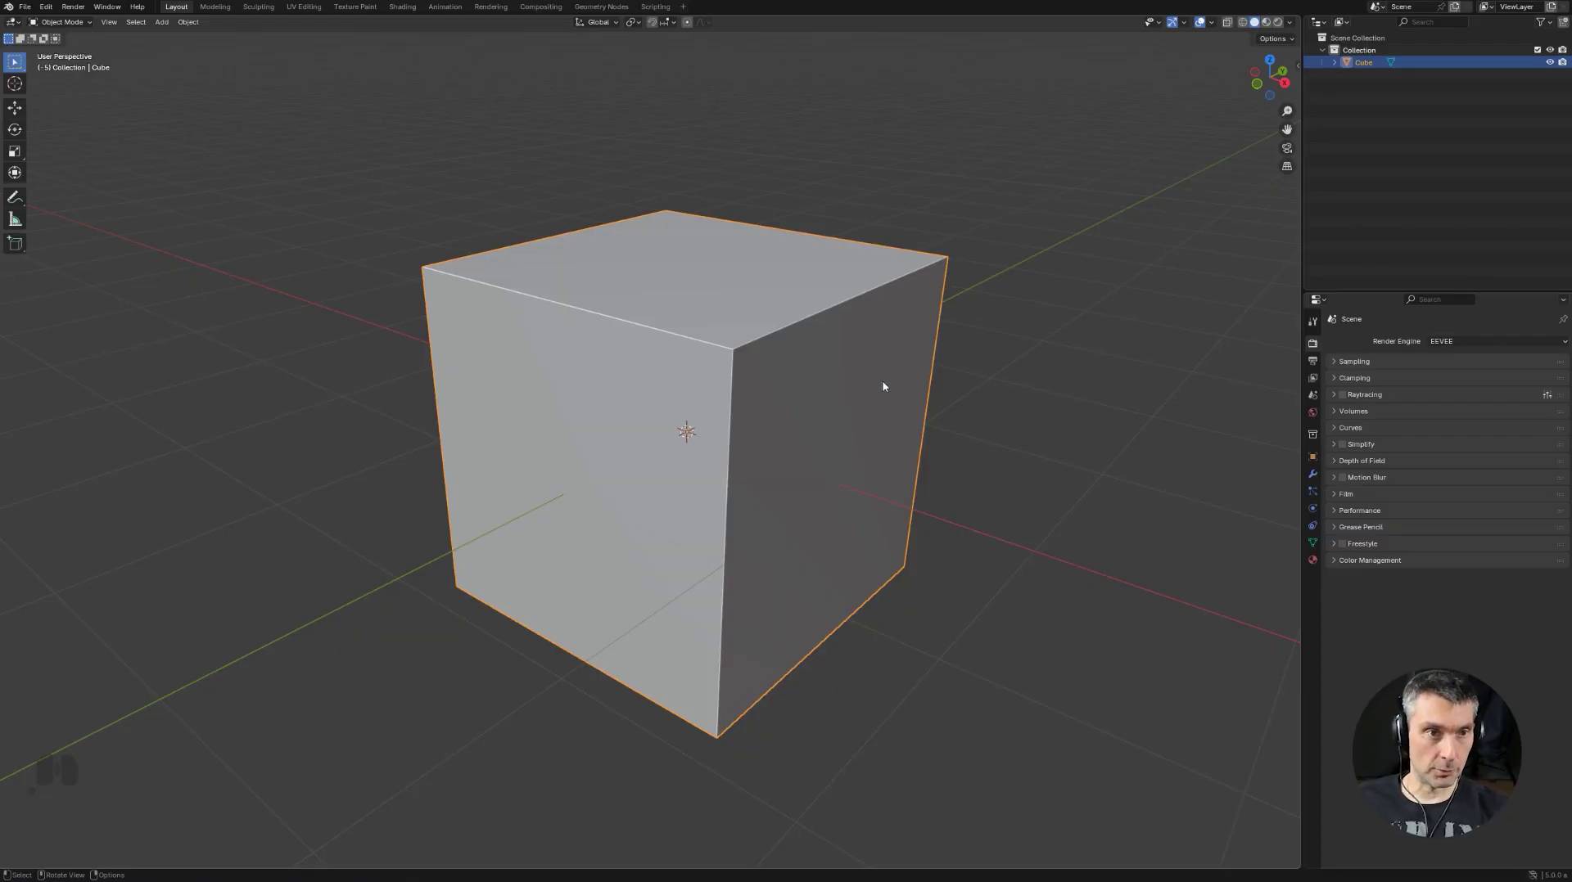
pyautogui.click(49, 14)
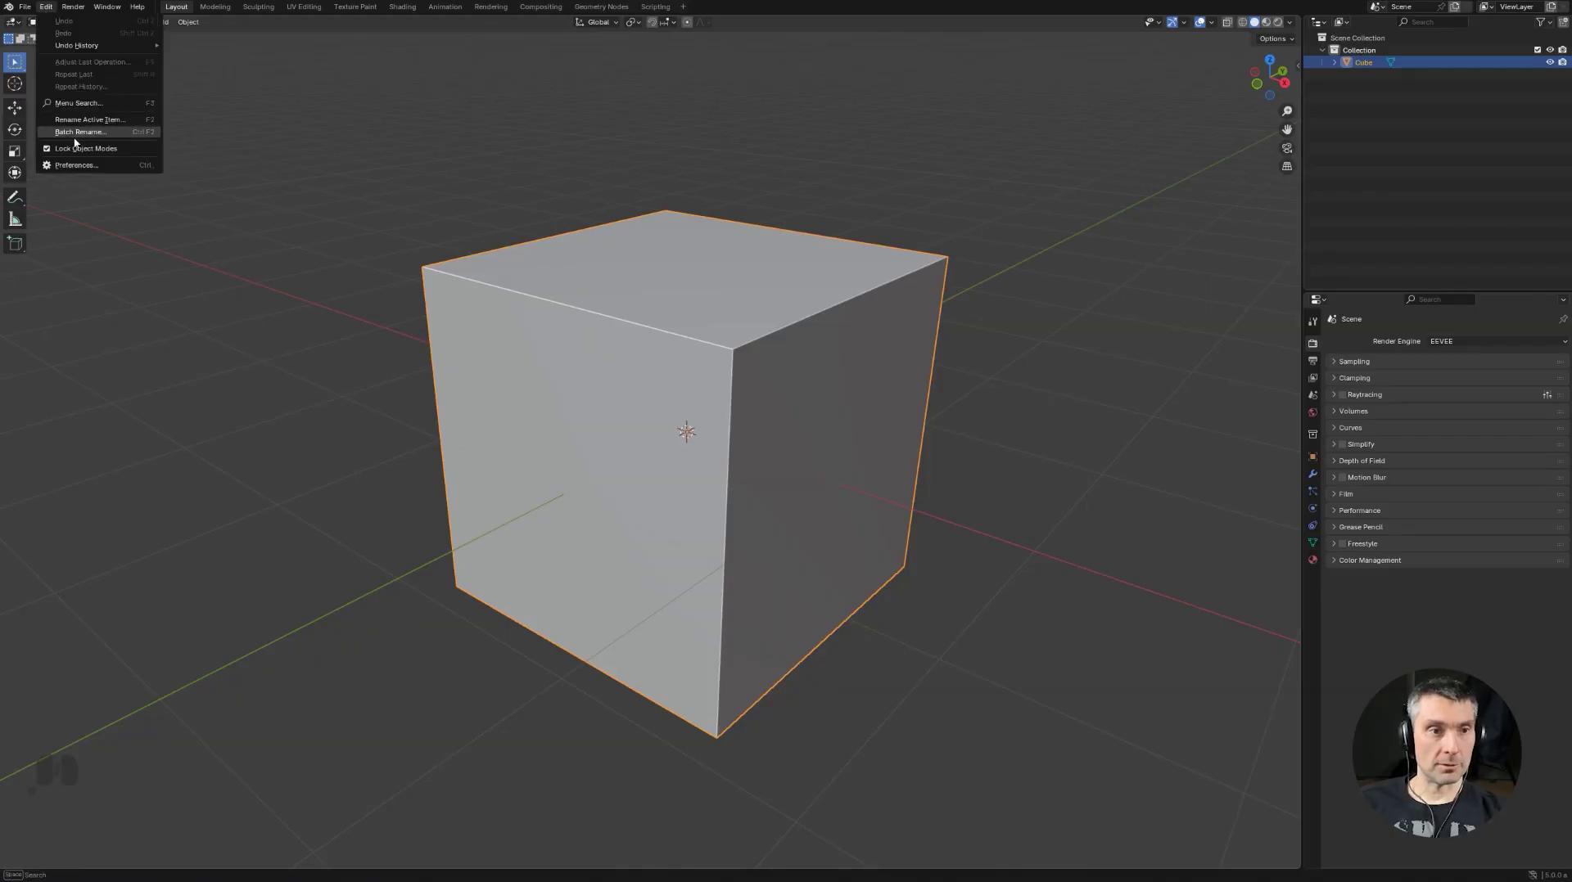
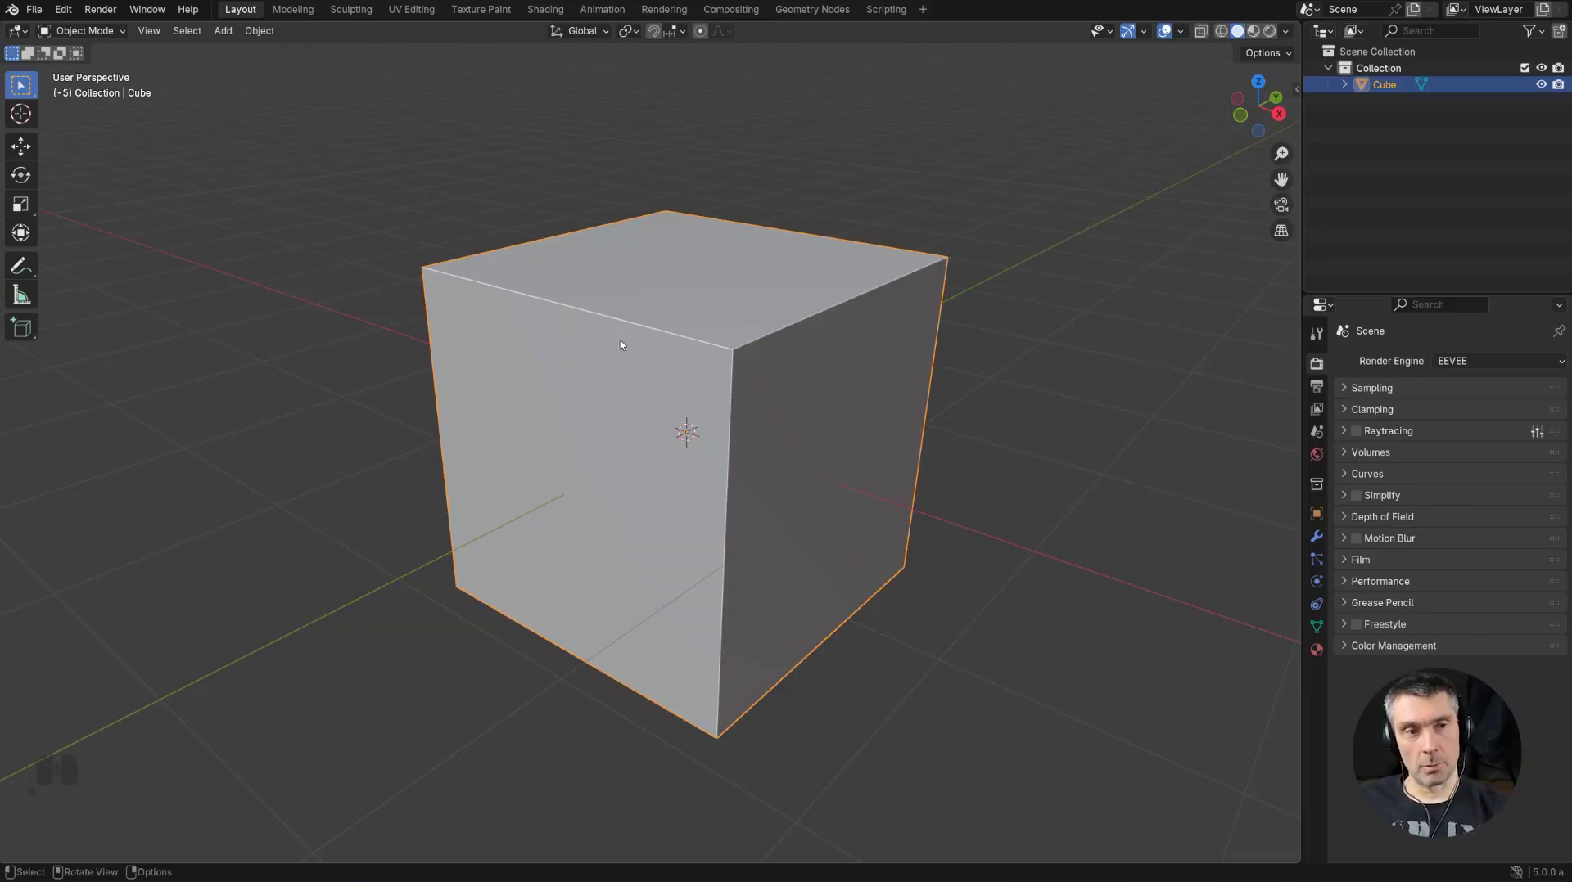
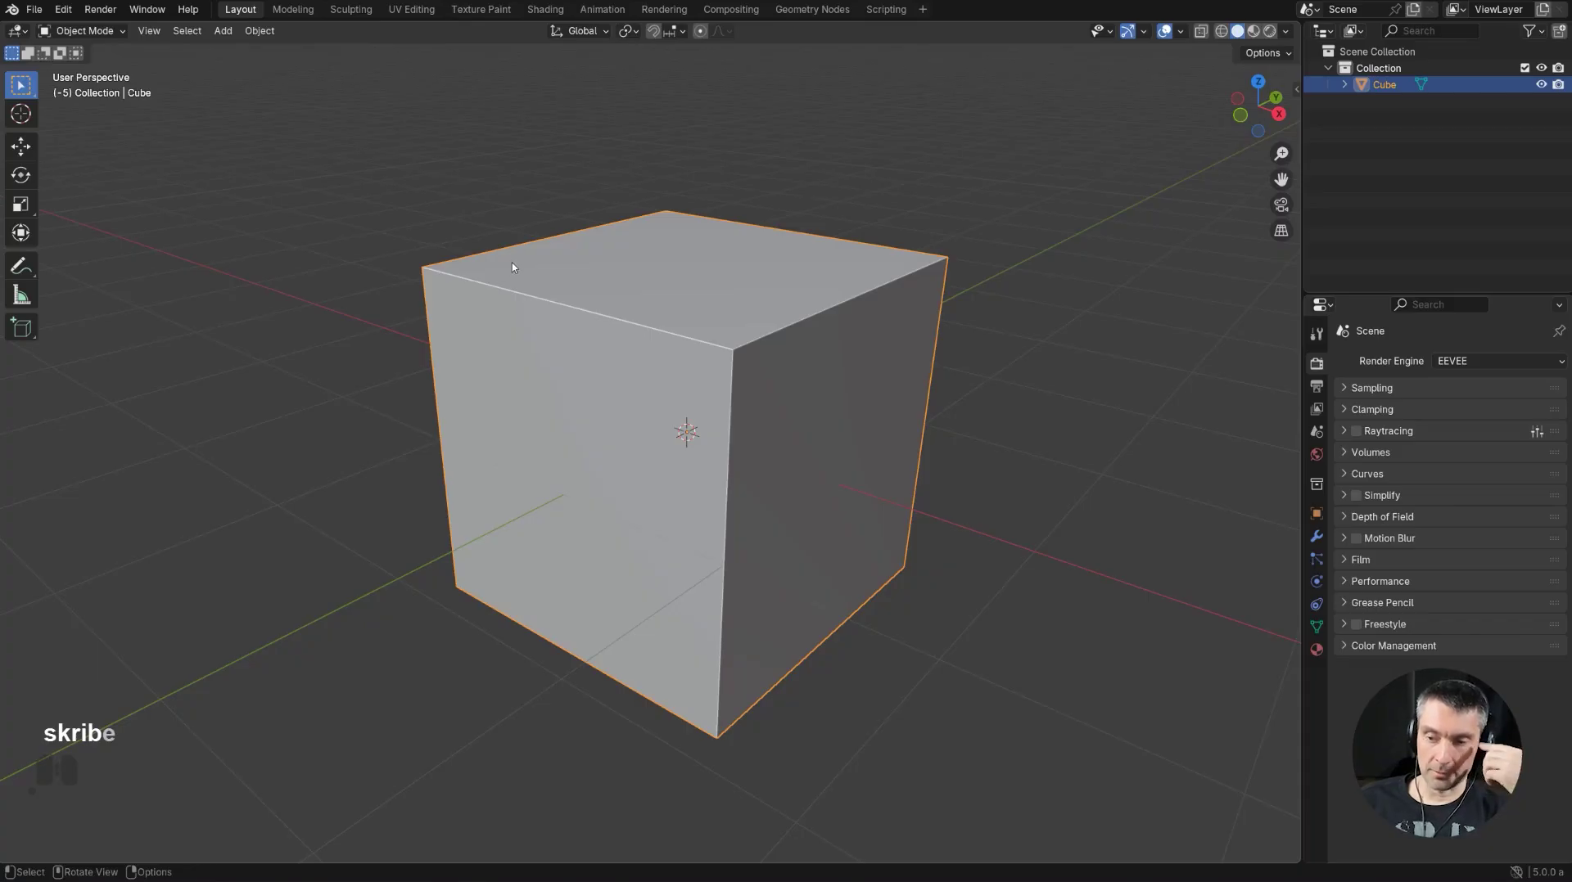
pyautogui.moveTo(708, 292); pyautogui.dragTo(663, 295)
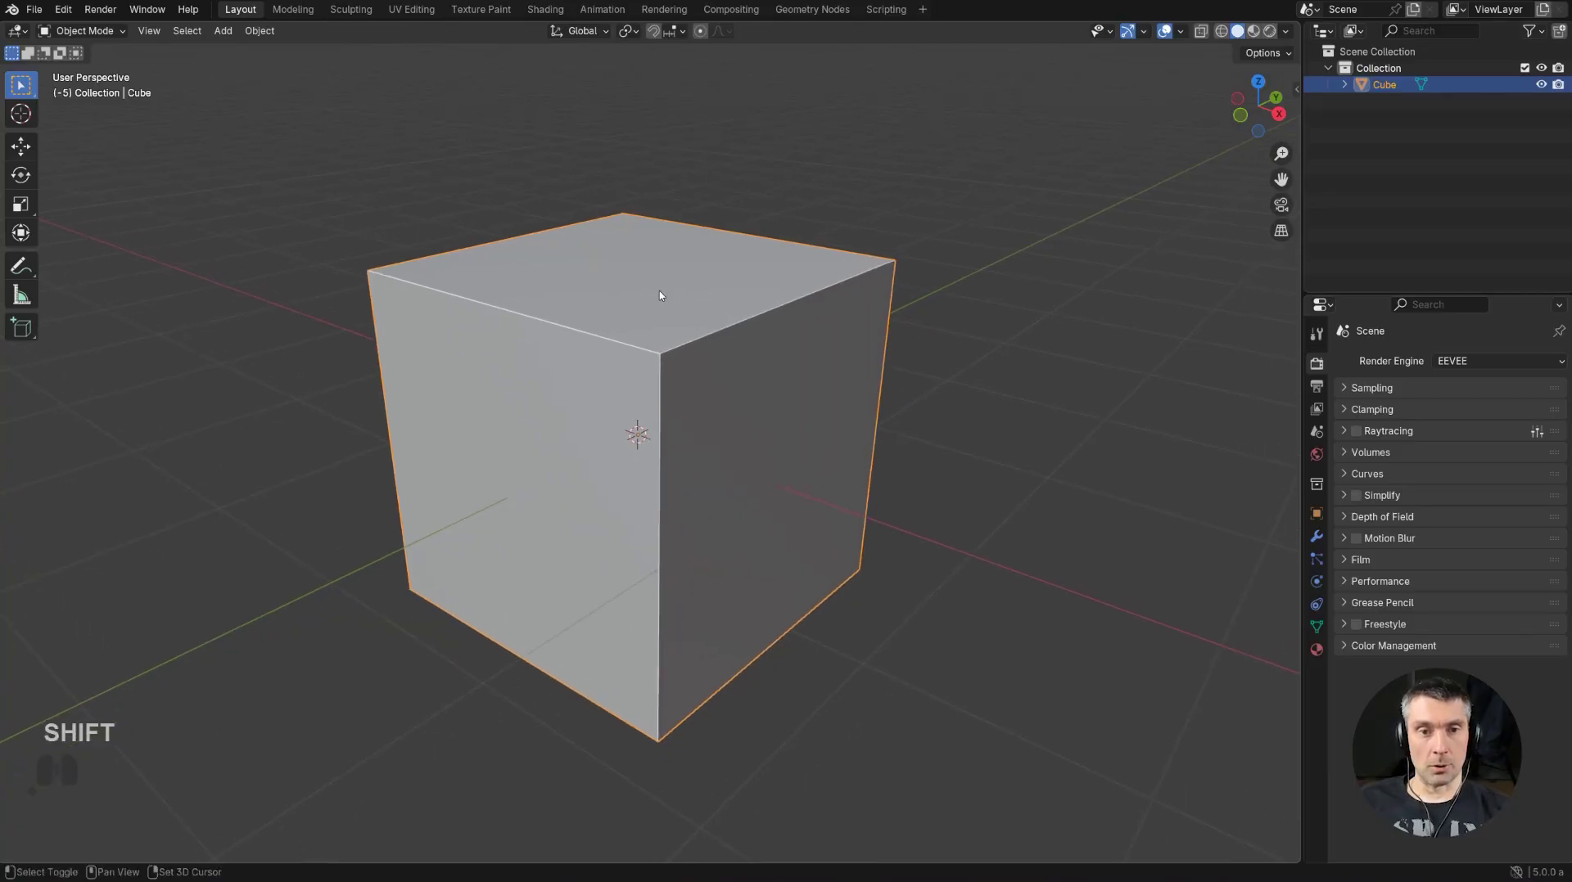
pyautogui.middleClick(677, 284)
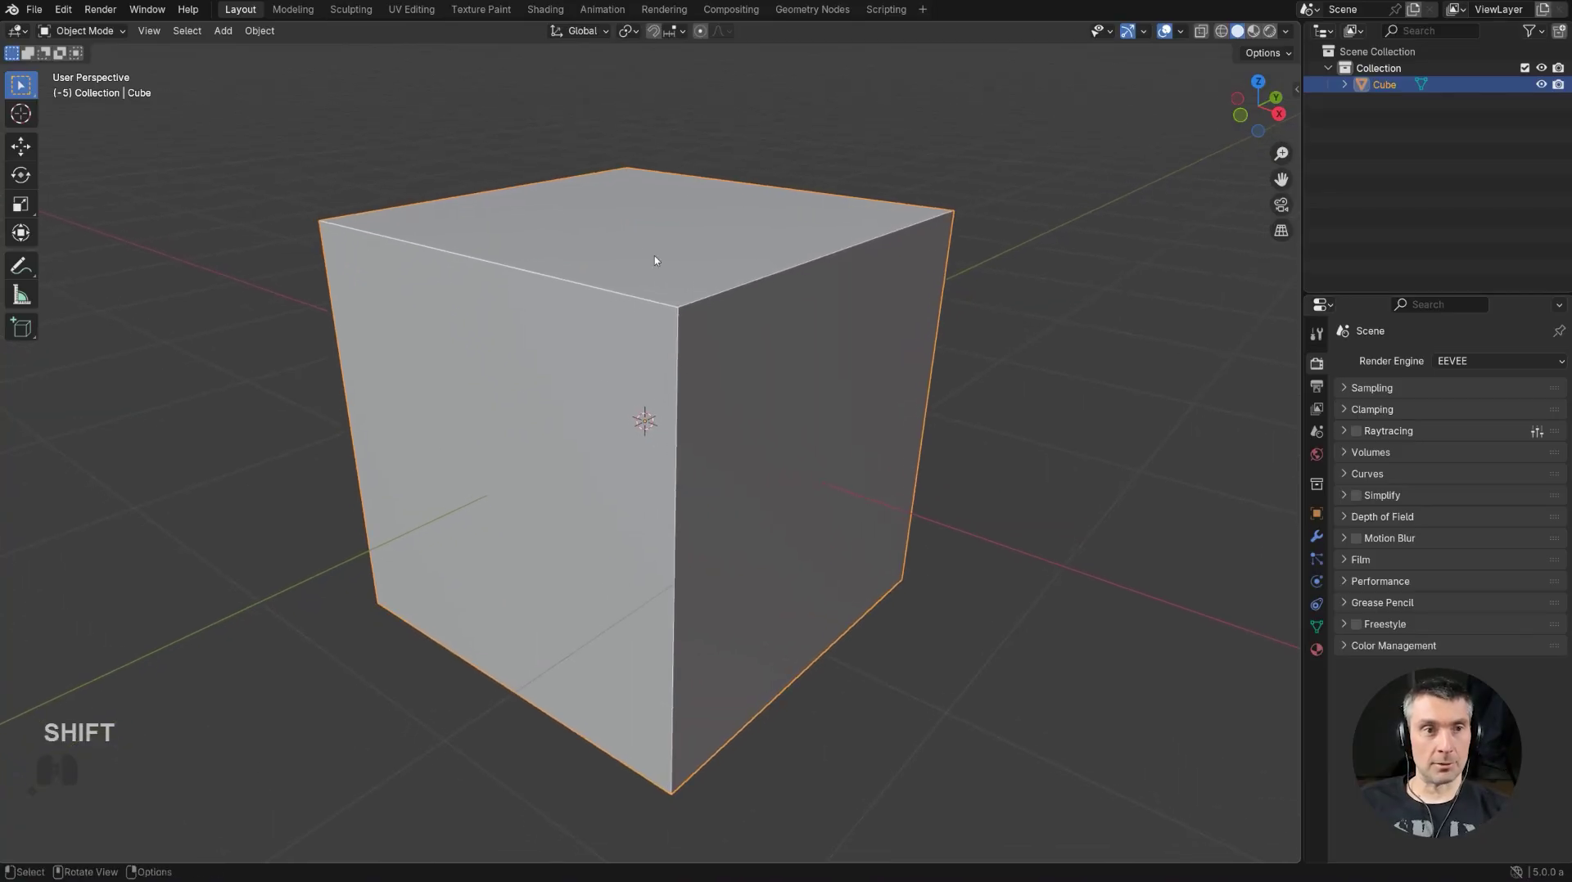
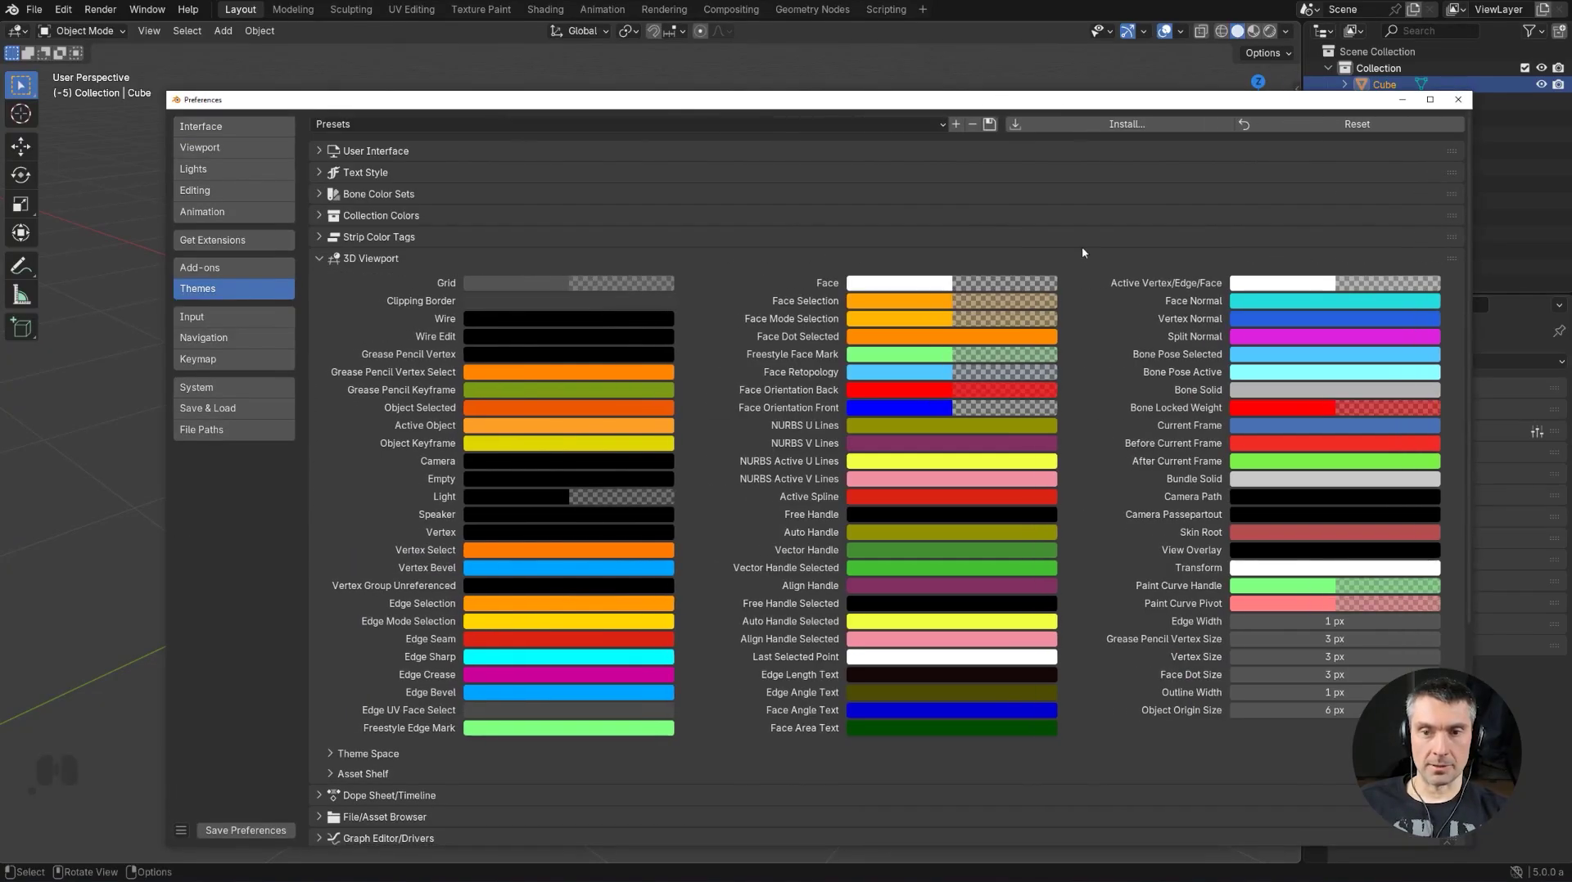
# Step: Reposition the Preferences window and expand the 3D Viewport Theme Space colour settings
pyautogui.moveTo(975, 98); pyautogui.dragTo(893, 61)
pyautogui.moveTo(86, 263); pyautogui.dragTo(102, 262)
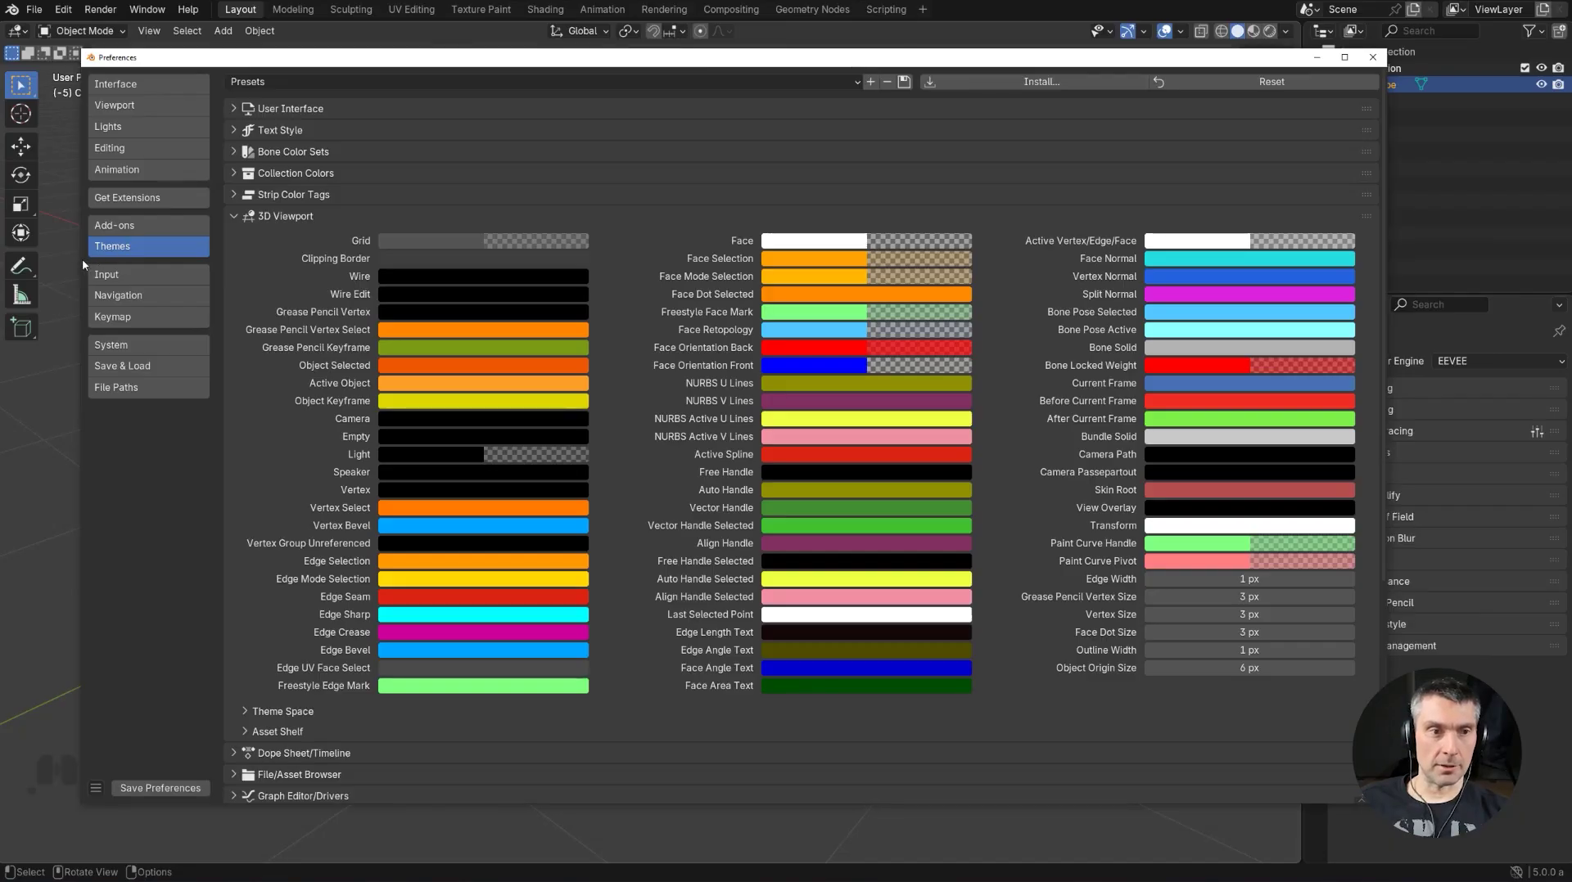
pyautogui.click(725, 48)
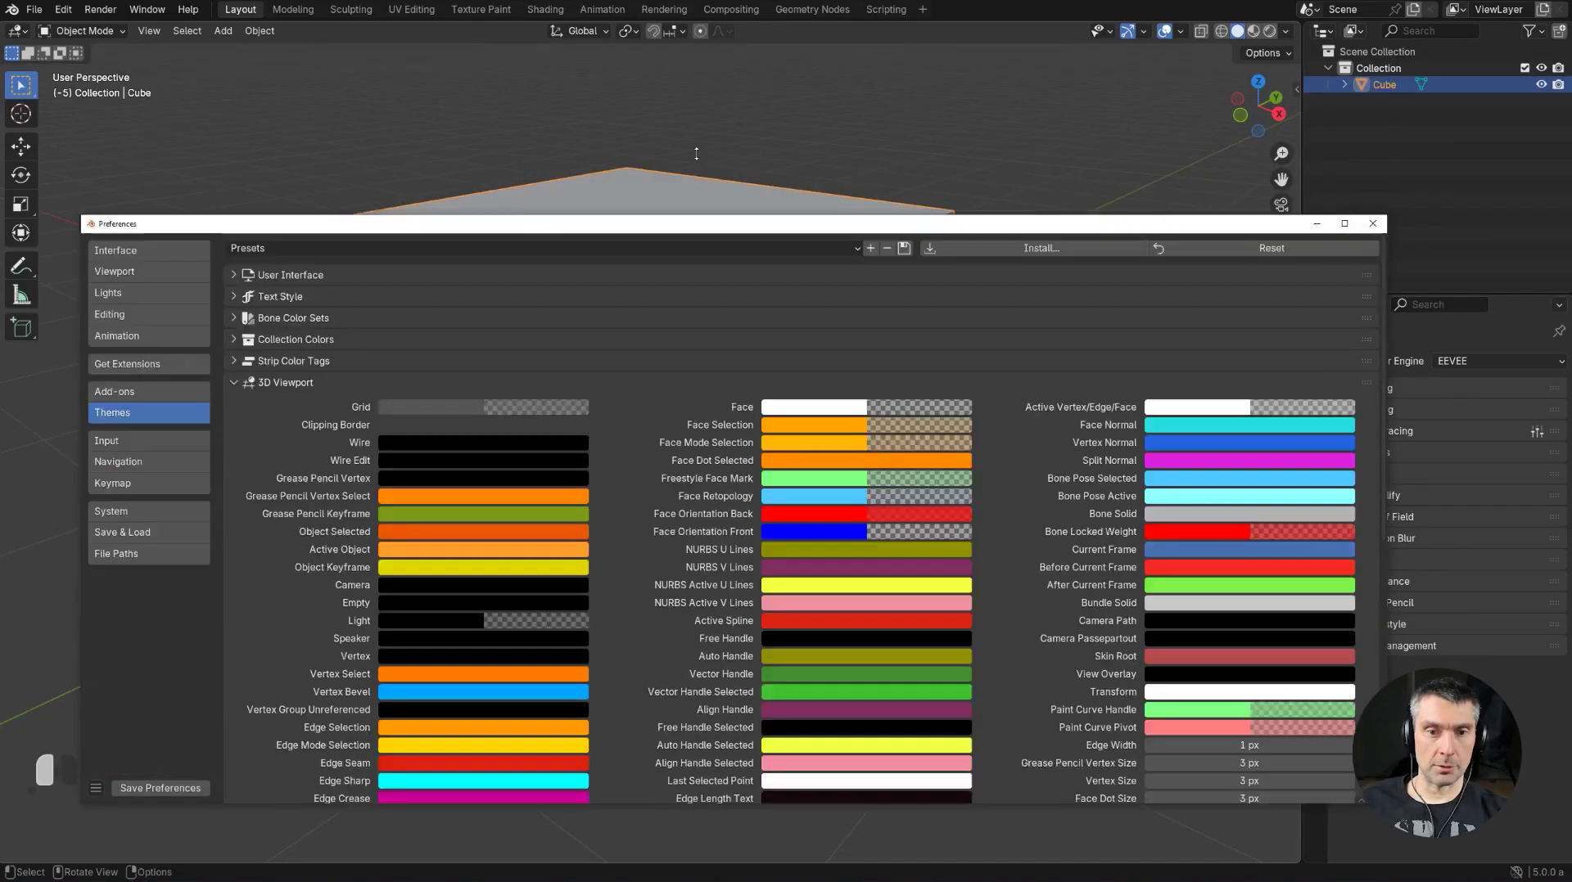
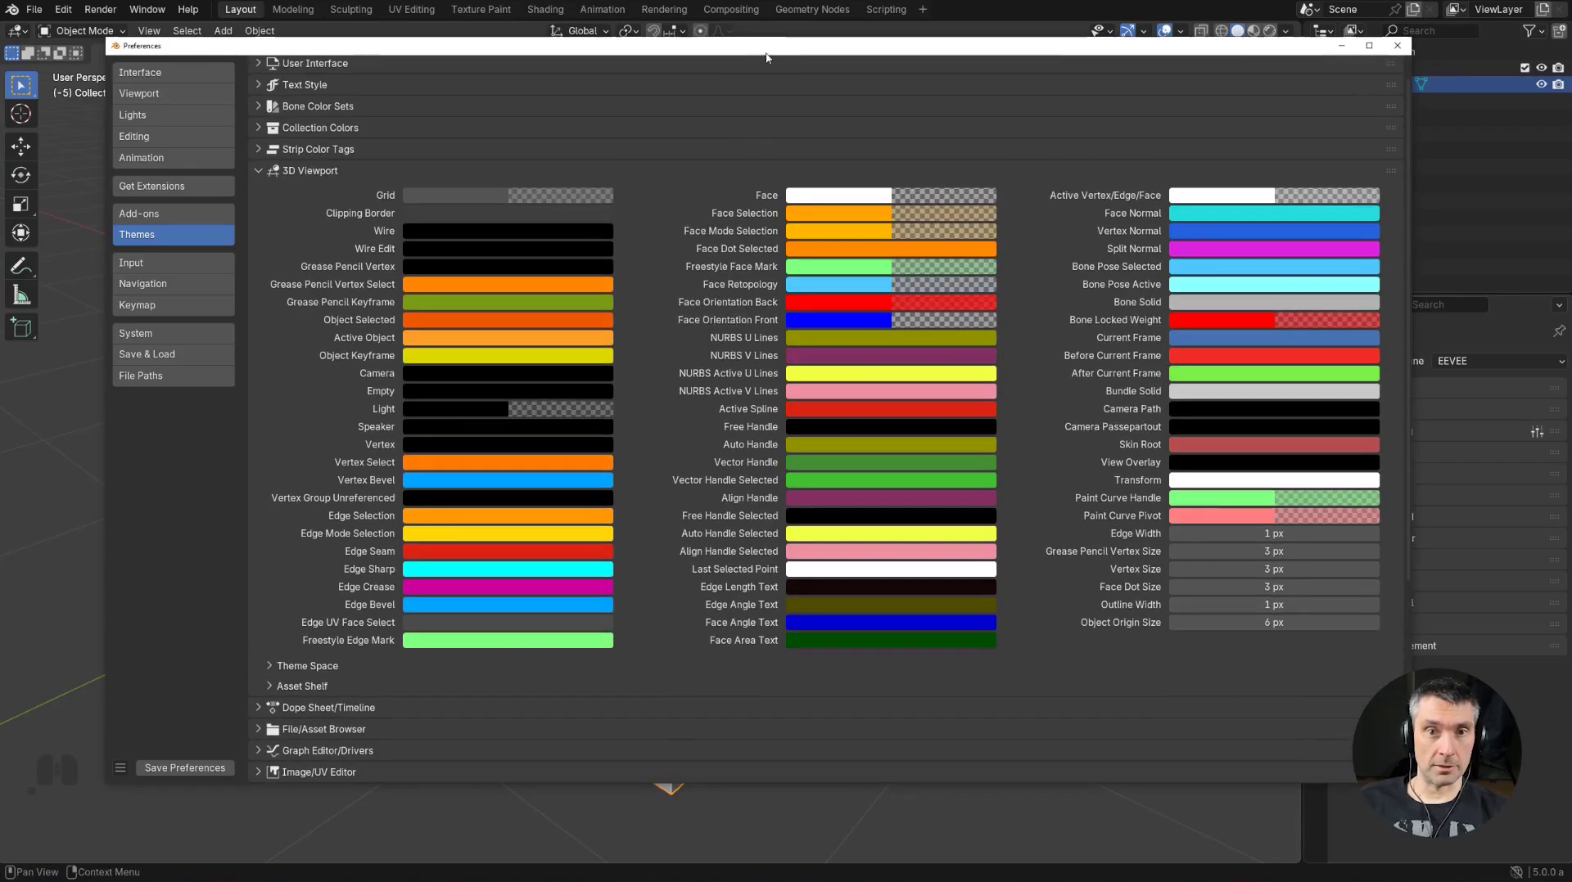
pyautogui.click(770, 59)
pyautogui.click(714, 724)
pyautogui.scroll(-3)
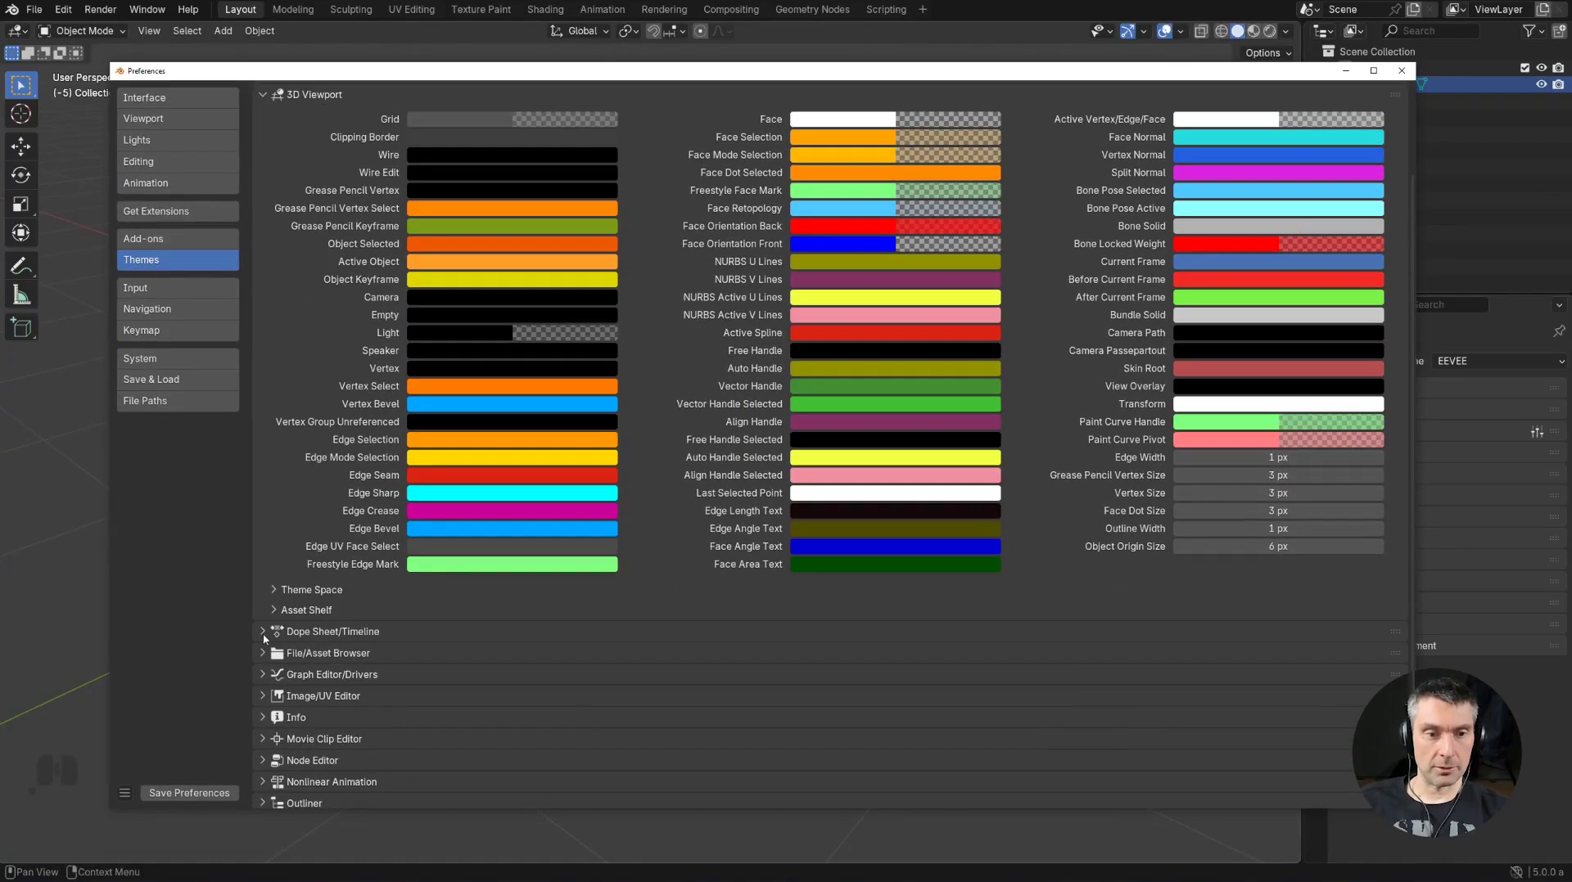
pyautogui.click(276, 594)
pyautogui.click(279, 735)
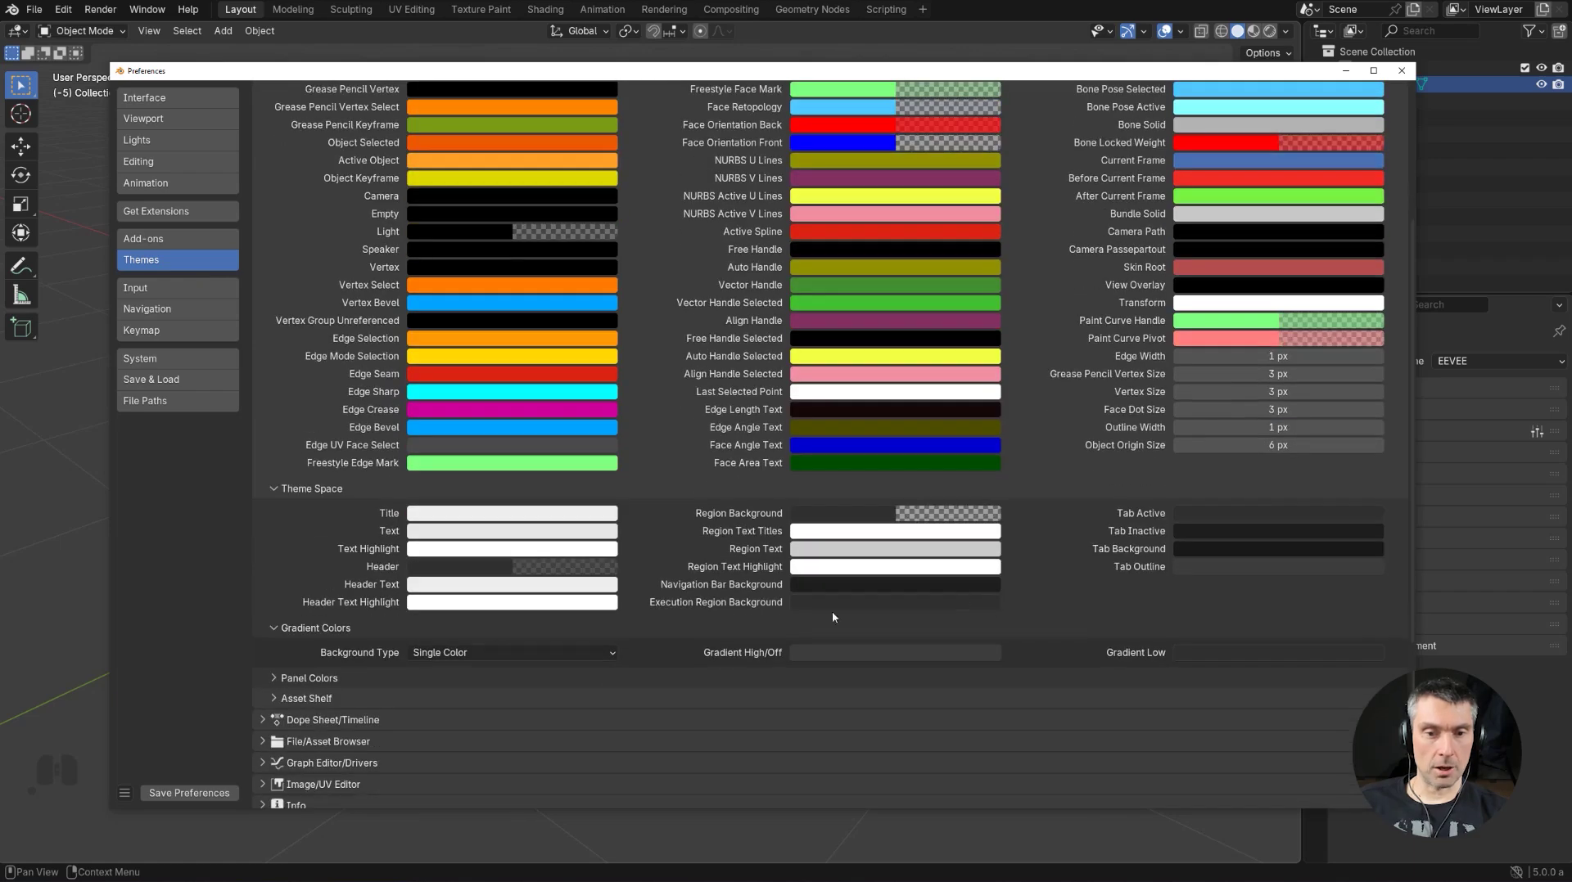
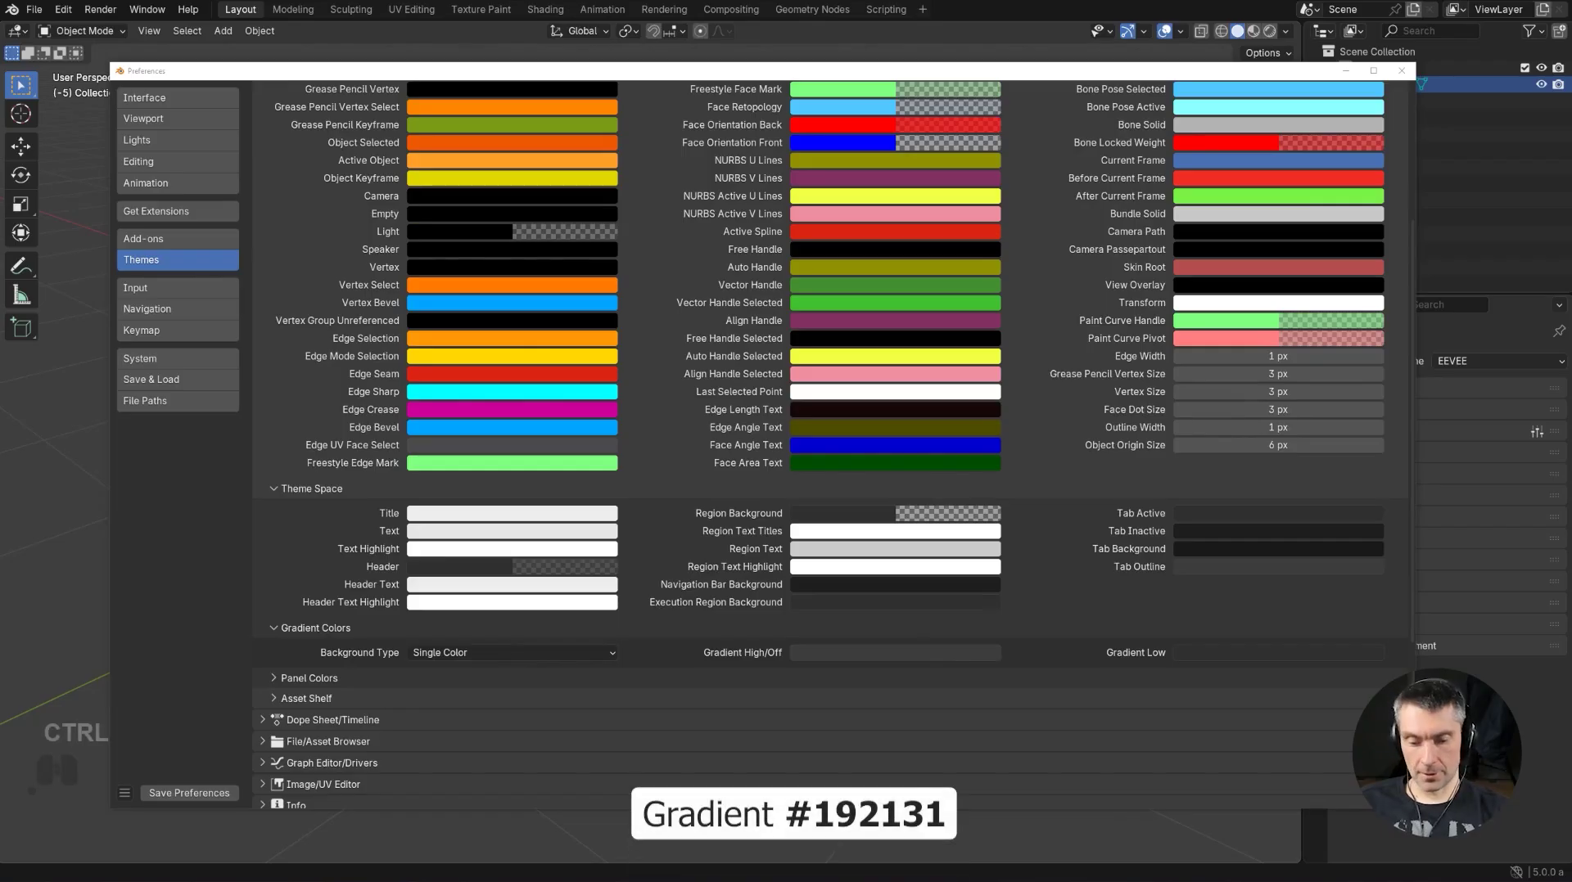
# Step: Set the viewport gradient background colour to navy #192131 and close Preferences
pyautogui.press('ctrl+c')
pyautogui.click(848, 664)
pyautogui.click(852, 655)
pyautogui.click(898, 635)
pyautogui.press('ctrl+v')
pyautogui.press('Return')
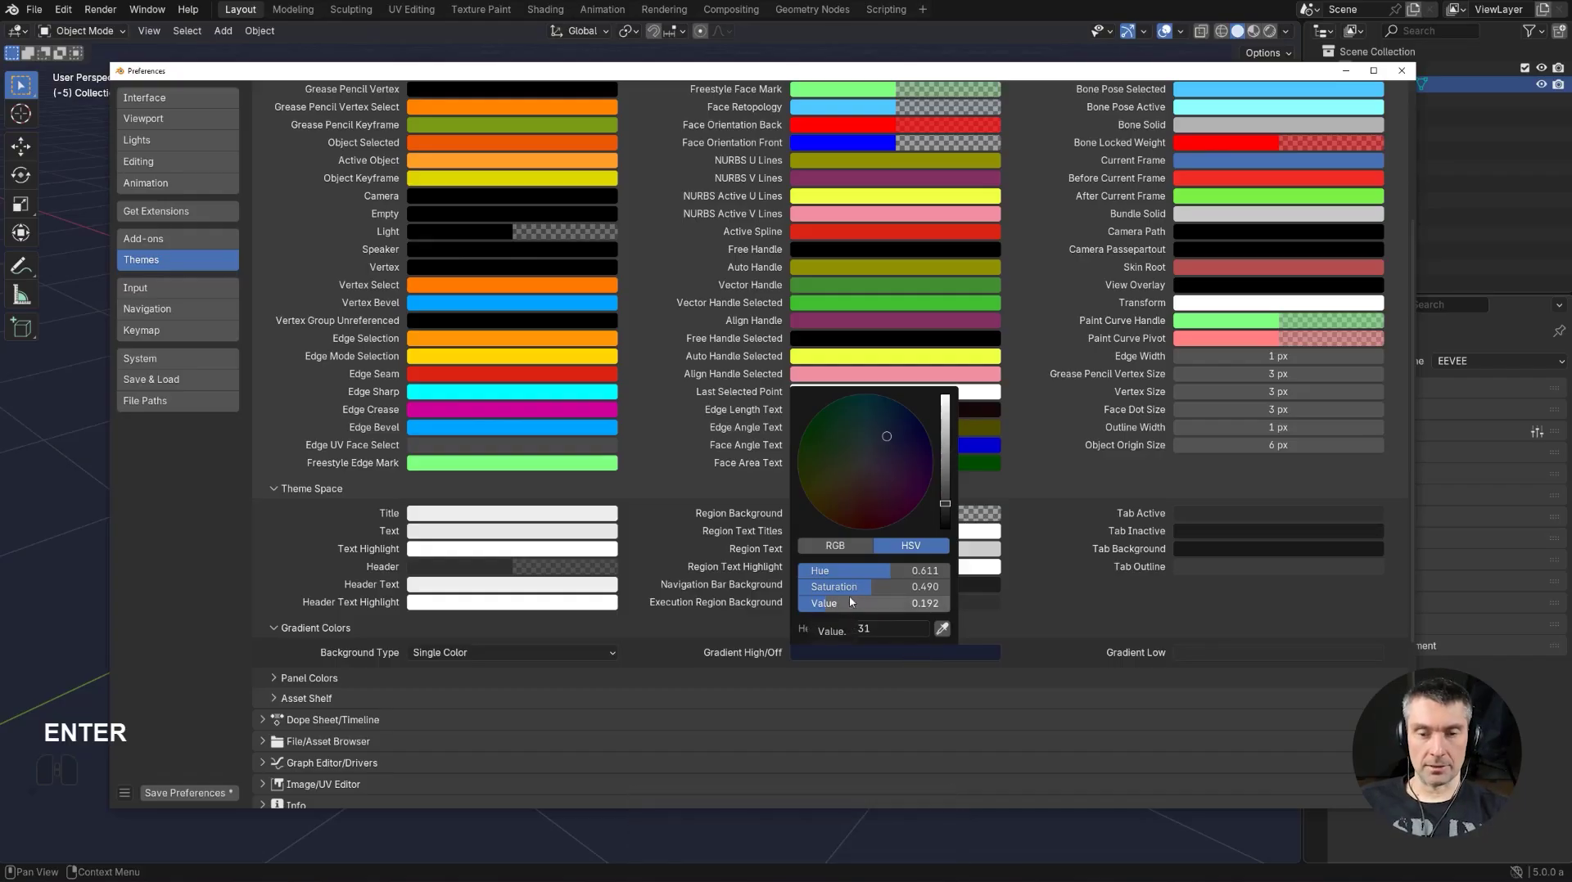
pyautogui.click(71, 536)
pyautogui.click(1353, 71)
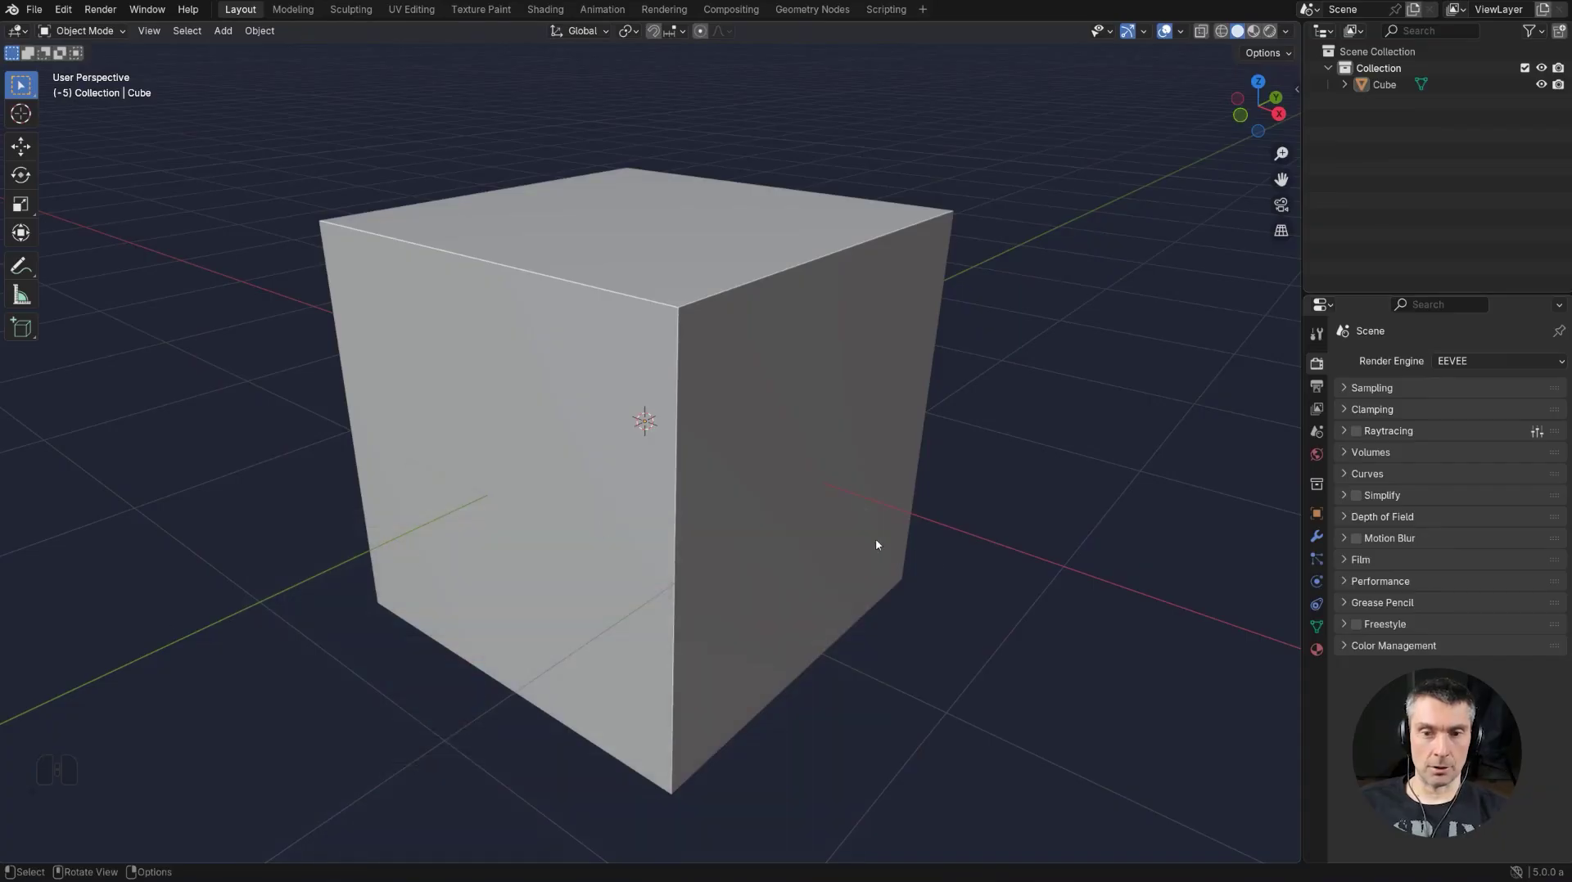
# Step: Set the viewport grid colour to #3D3C2C4E and move the Preferences window out of the way
pyautogui.moveTo(900, 542); pyautogui.dragTo(900, 517)
pyautogui.moveTo(906, 527); pyautogui.dragTo(833, 653)
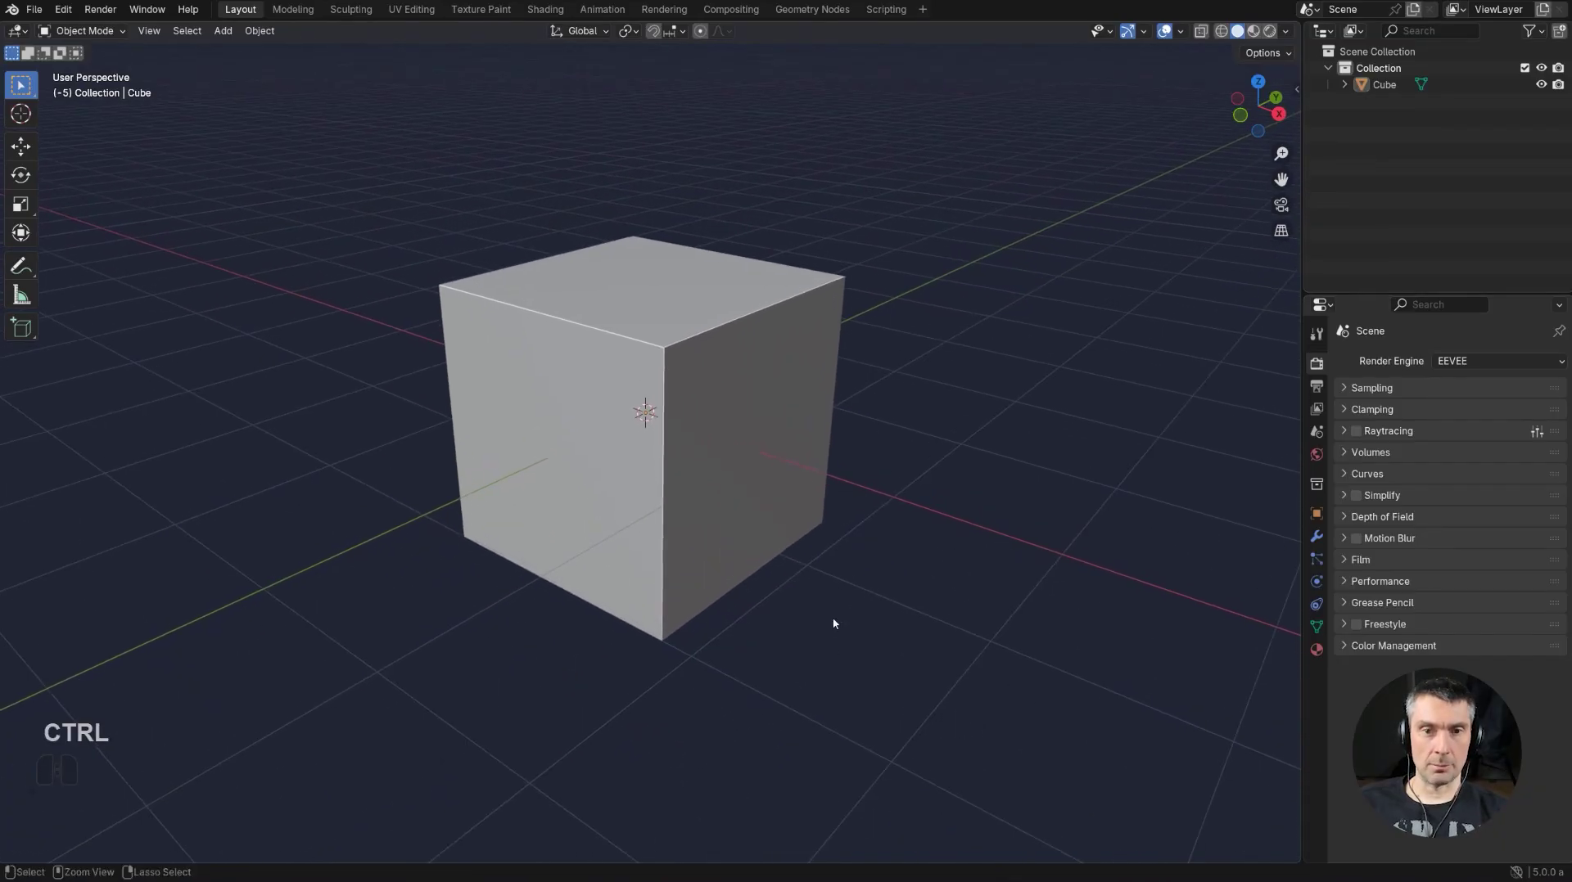
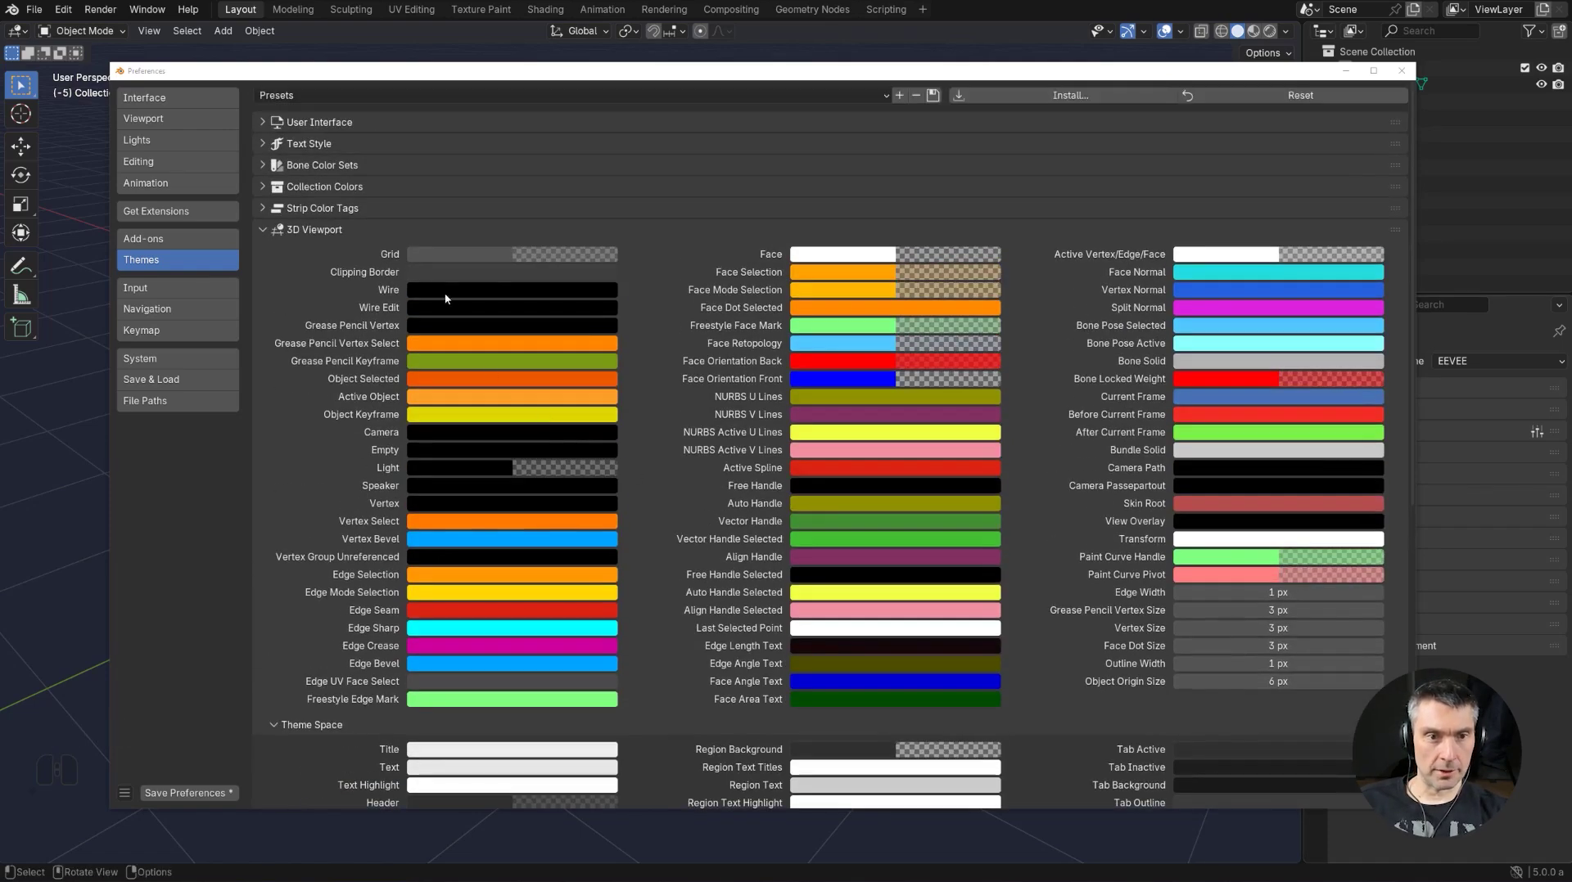
pyautogui.click(480, 256)
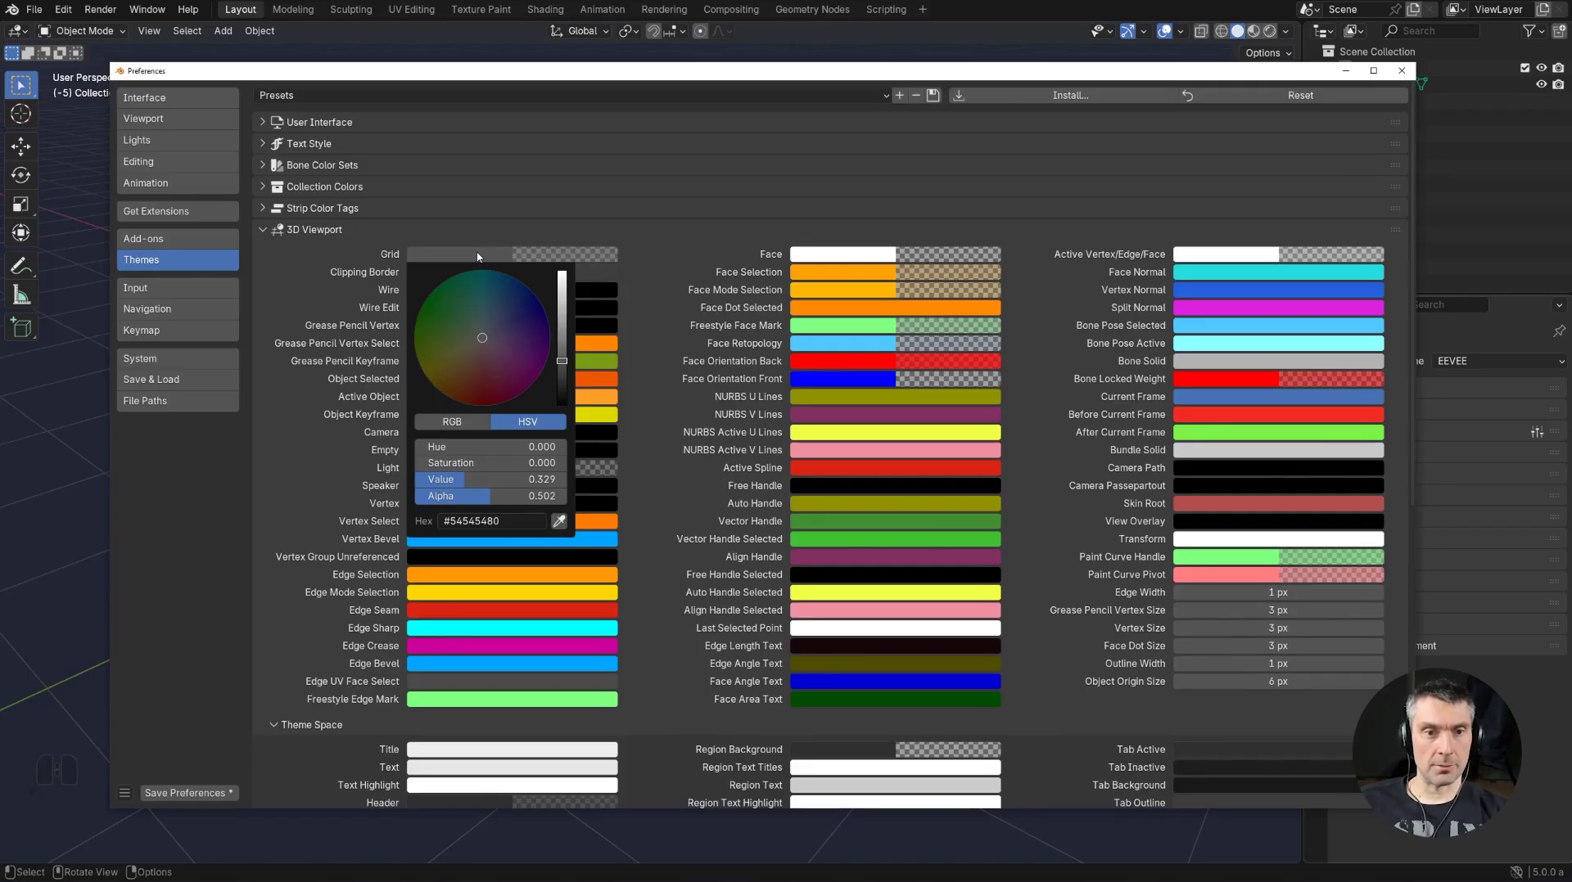
pyautogui.click(514, 527)
pyautogui.press('ctrl+v')
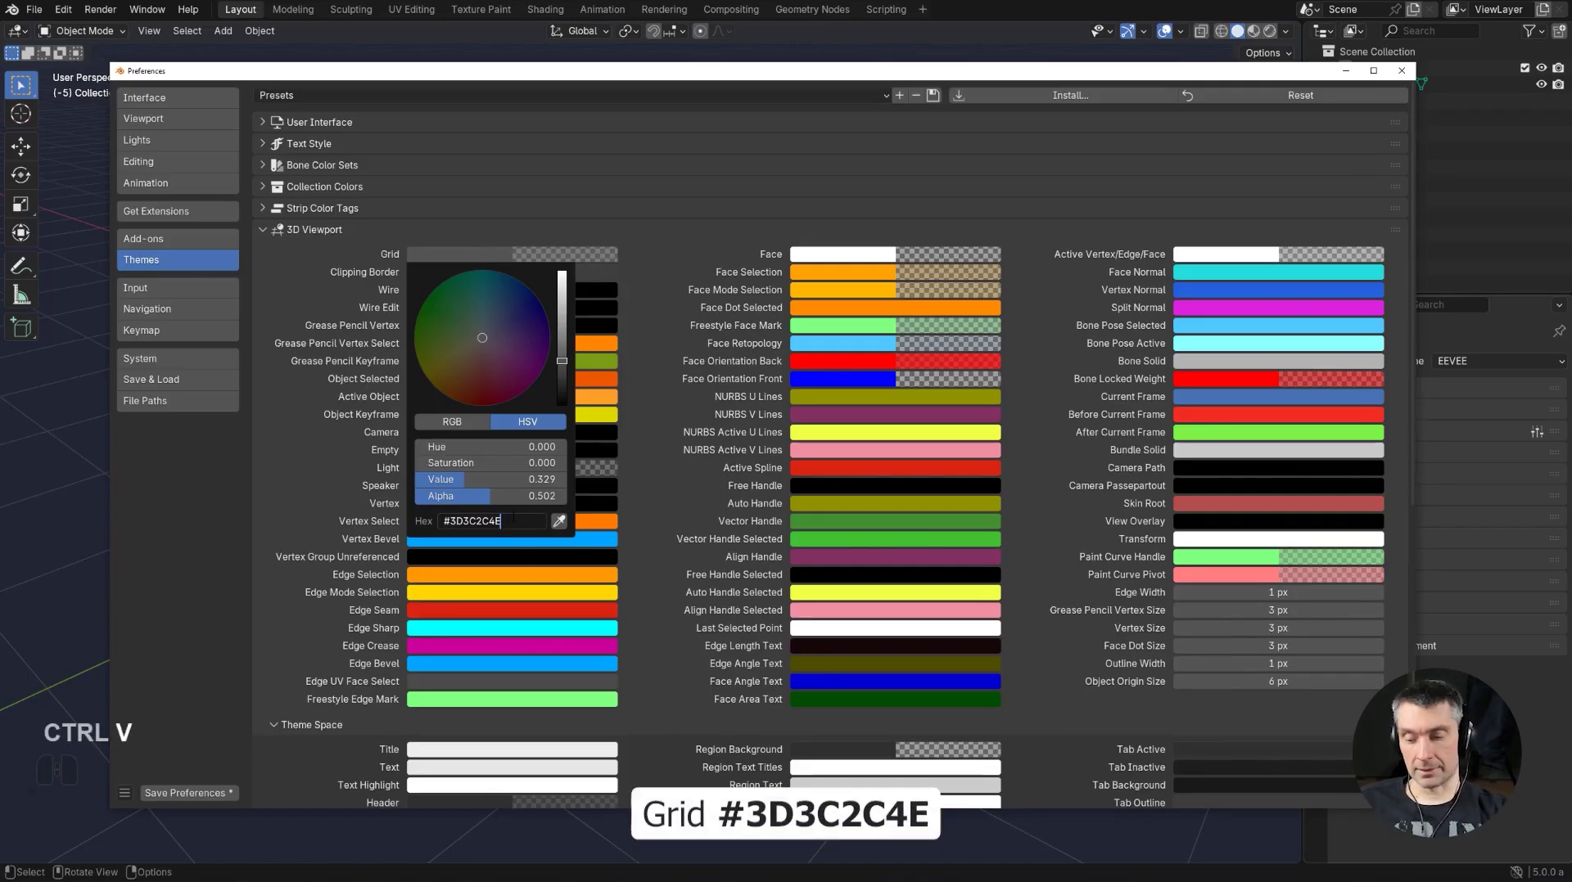
pyautogui.press('Return')
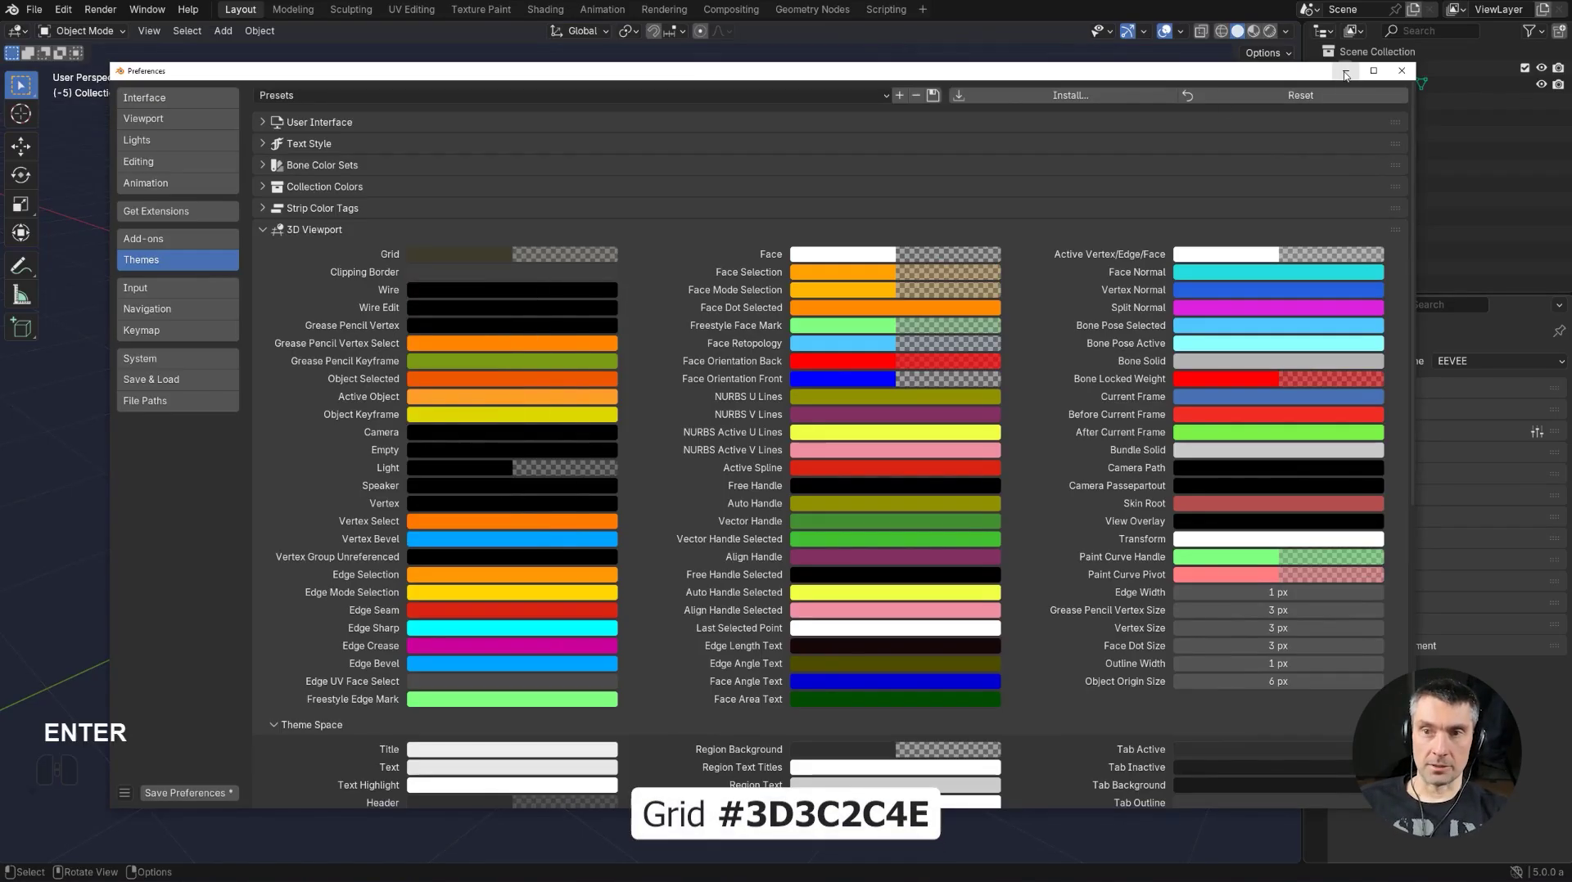
pyautogui.moveTo(1245, 77); pyautogui.dragTo(1146, 834)
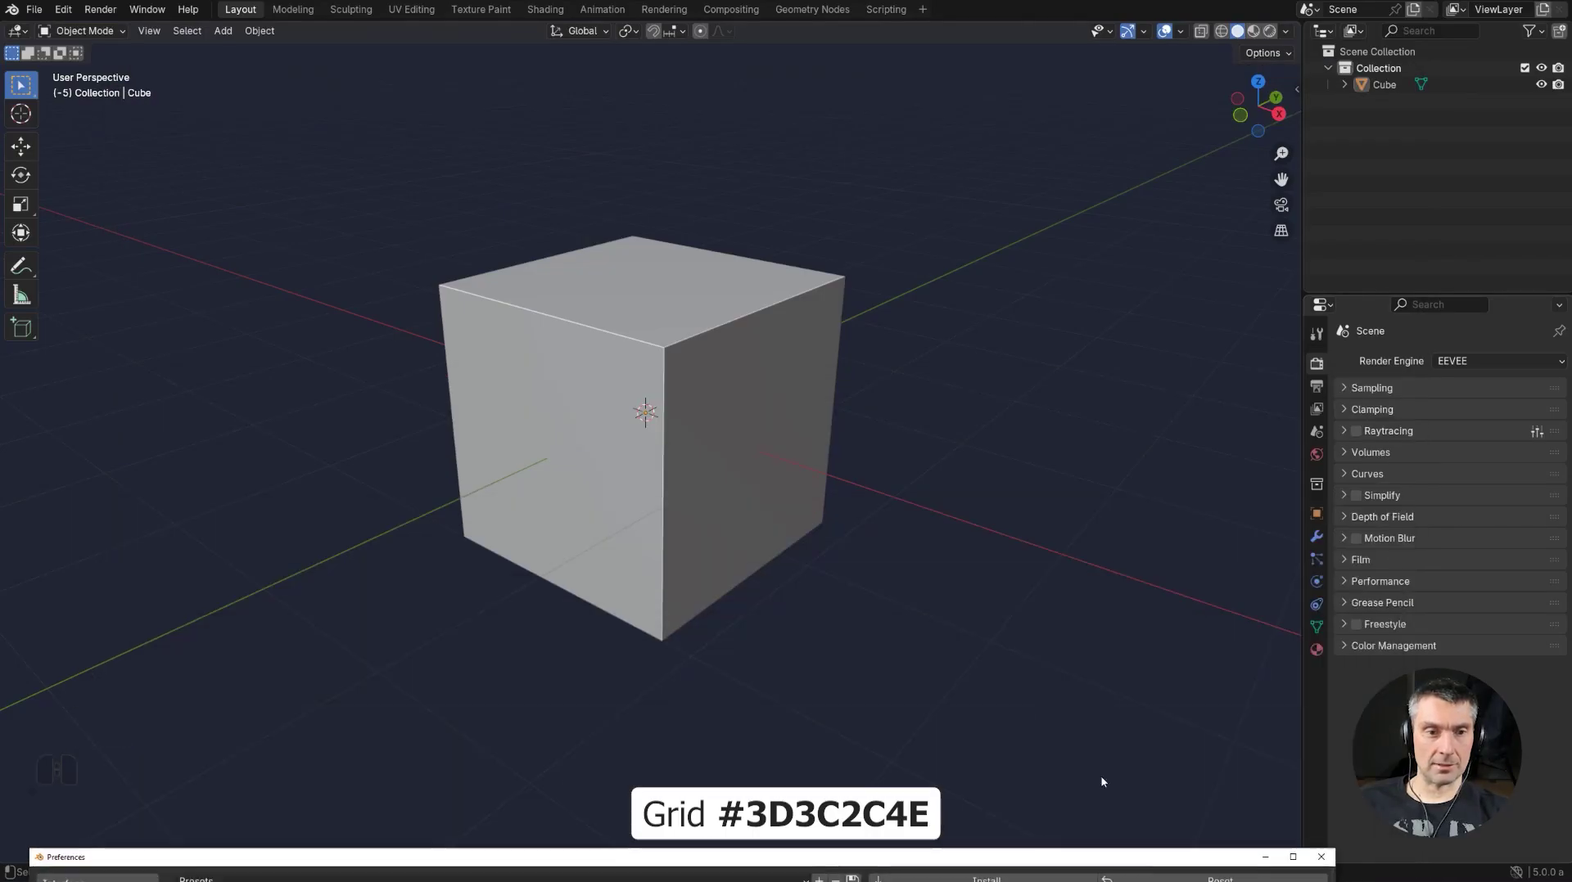
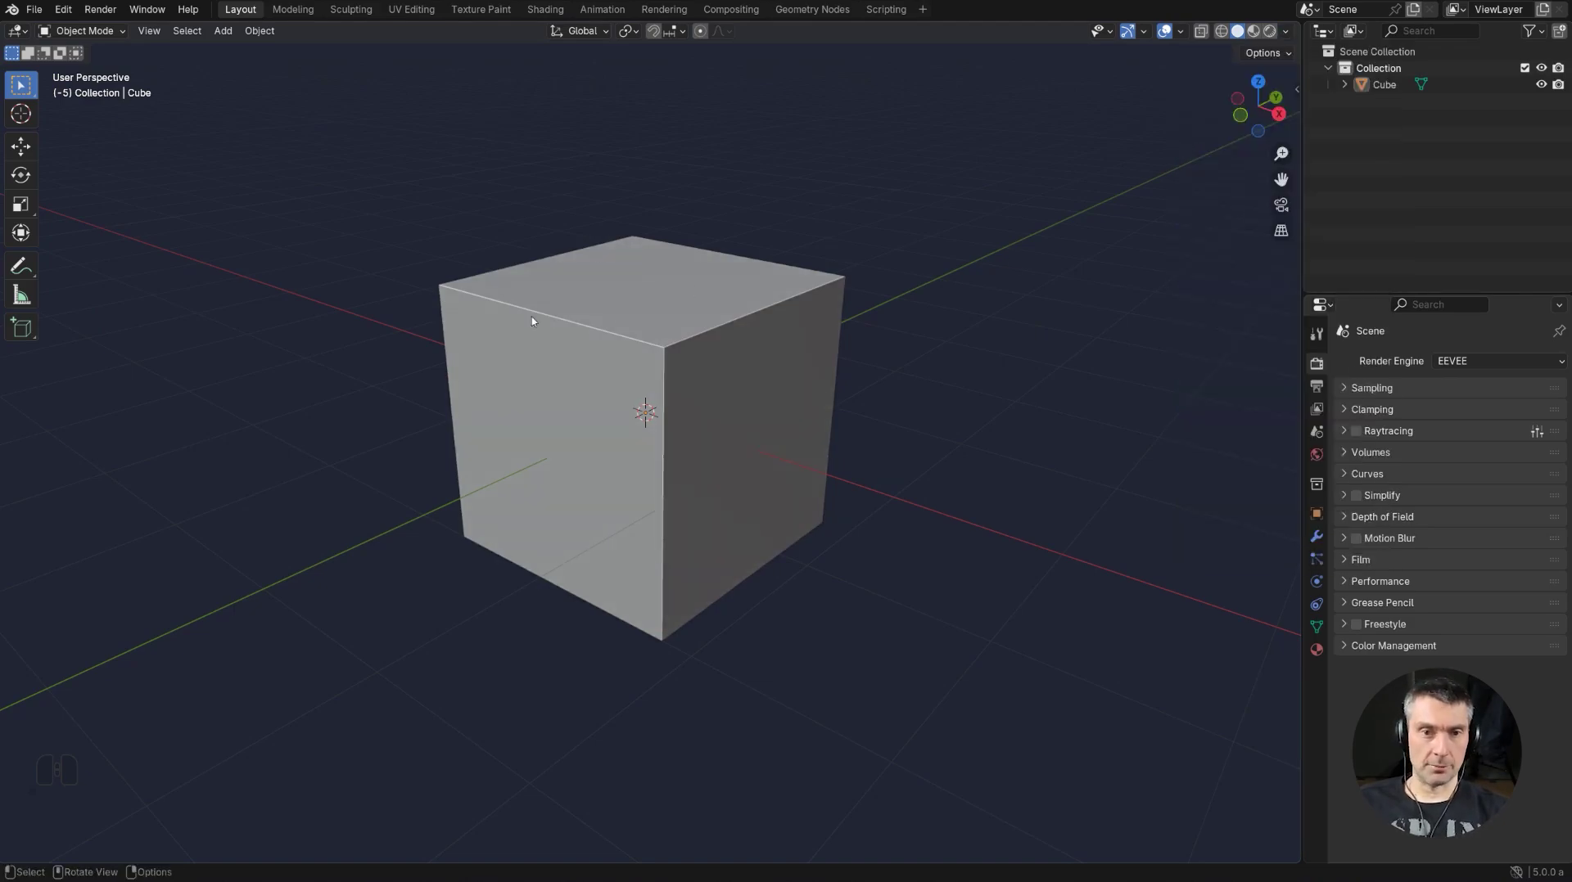
# Step: Browse the Viewport Shading popover's object colour options before switching to the ChatGPT conversation
pyautogui.click(1288, 35)
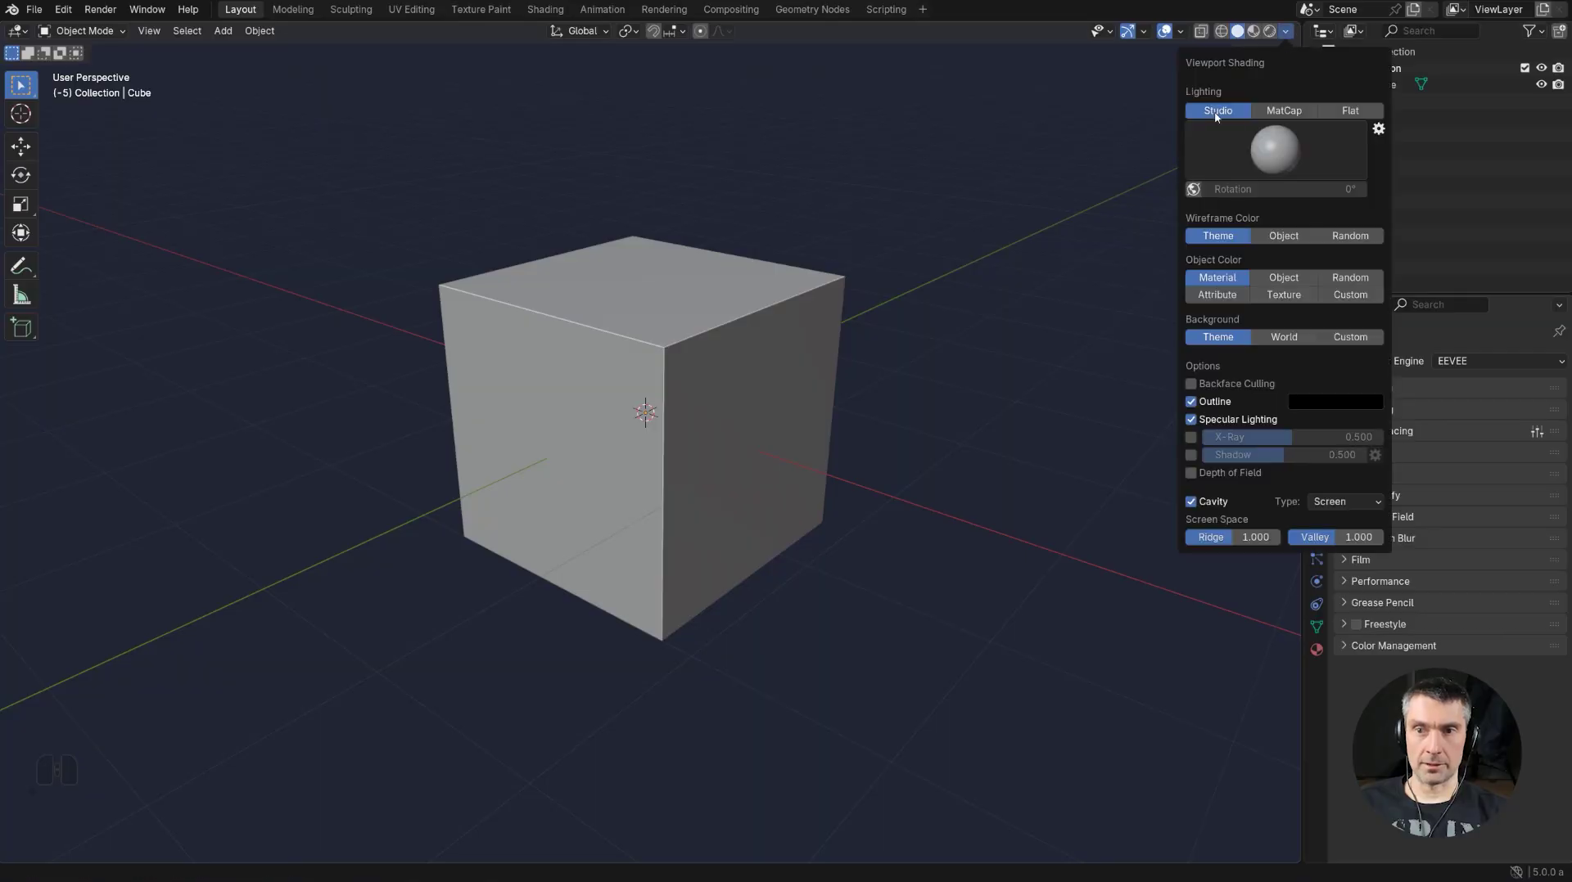
pyautogui.click(1269, 142)
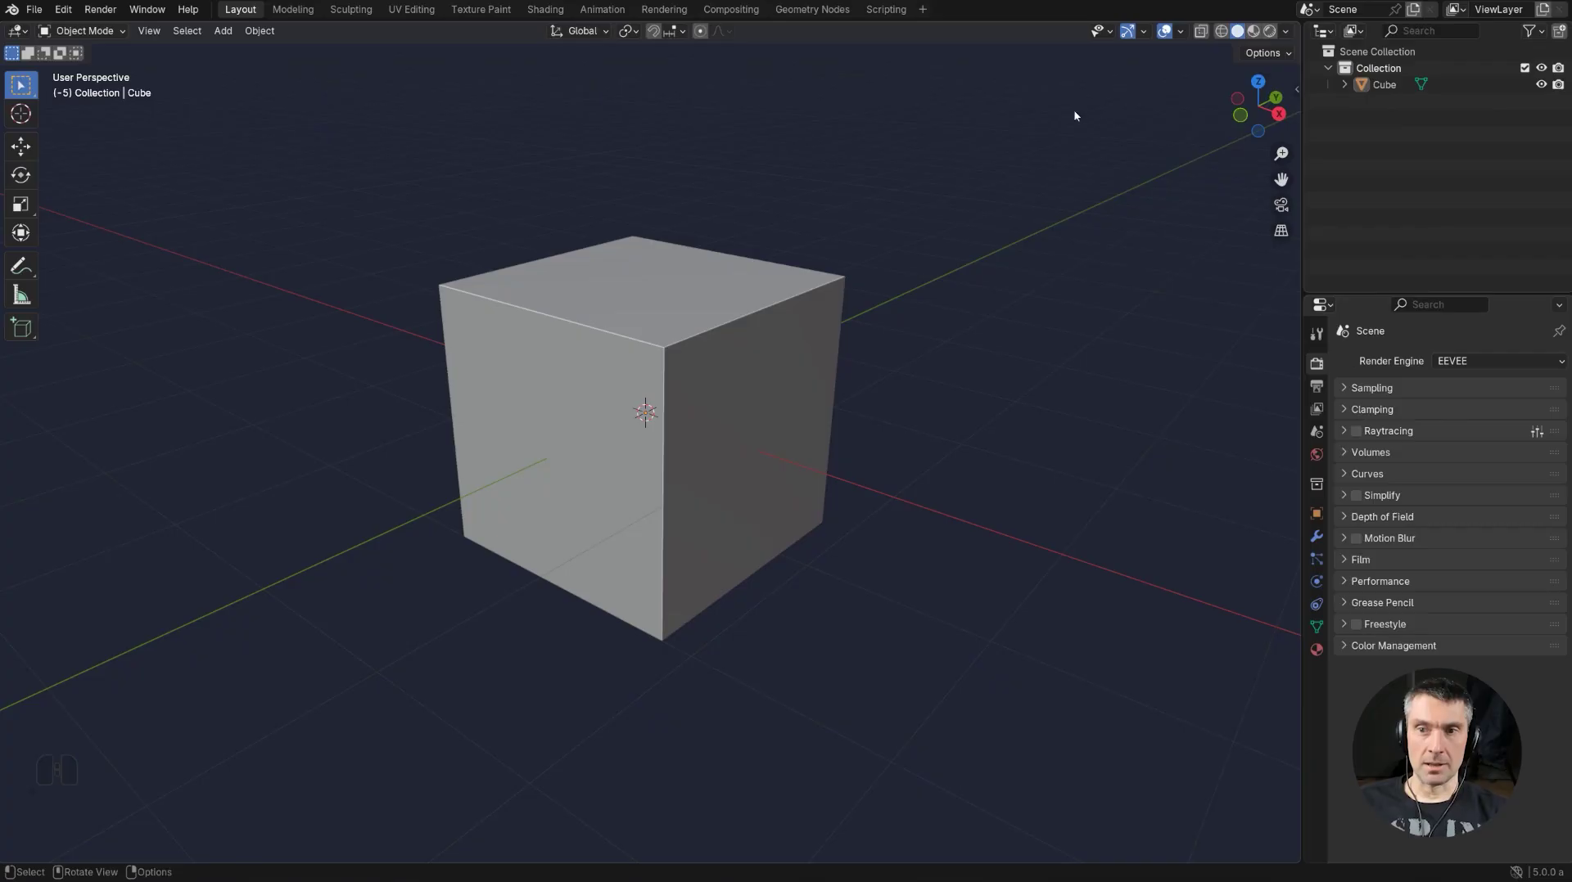
pyautogui.click(1293, 40)
pyautogui.click(1371, 299)
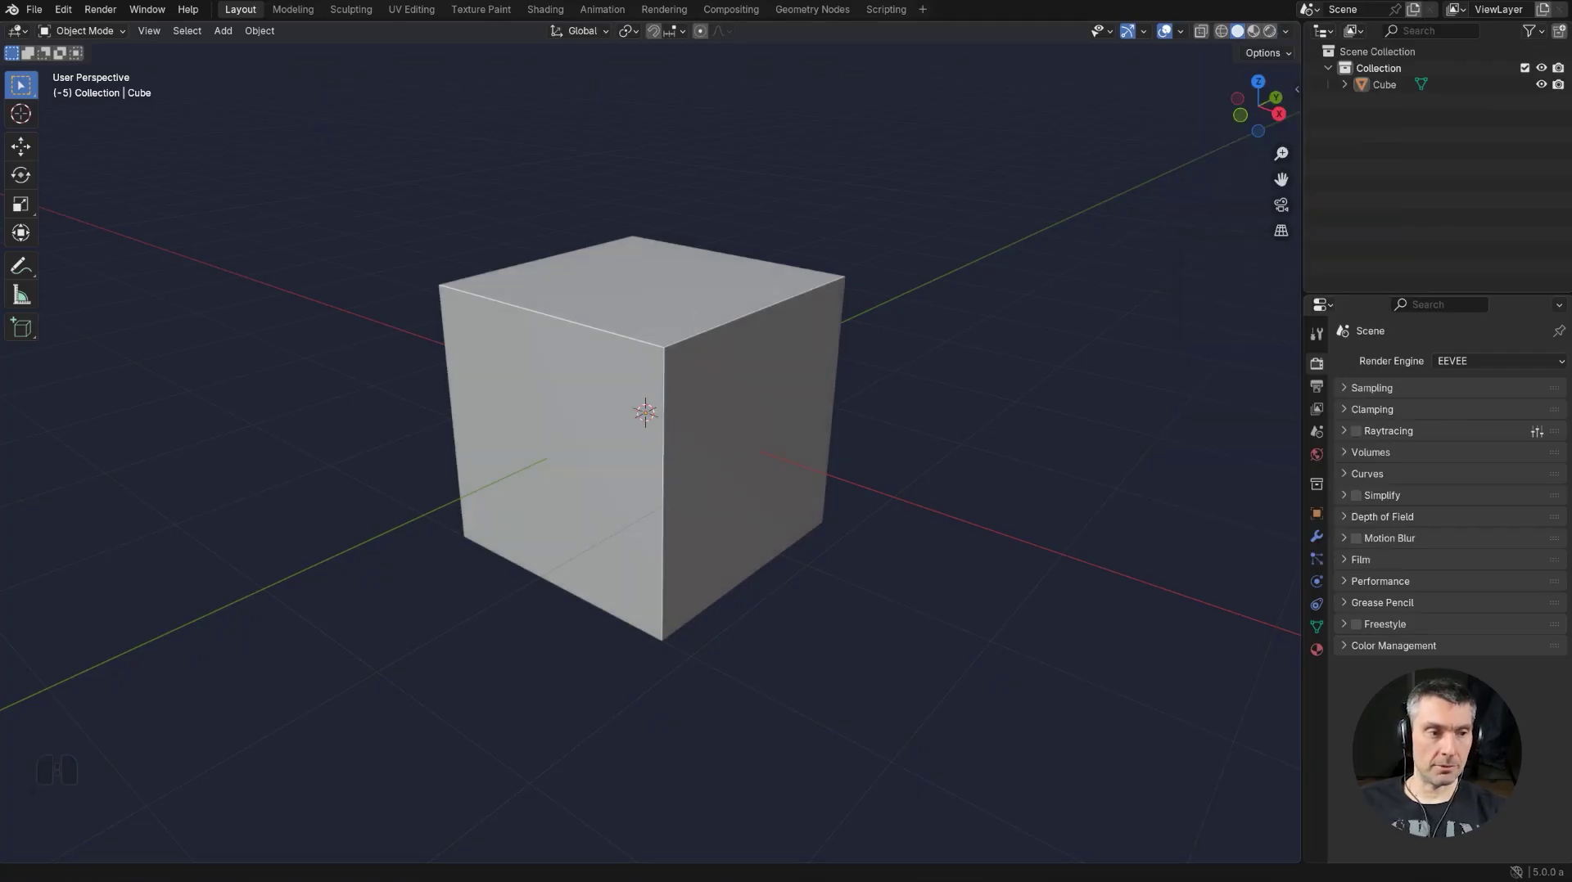
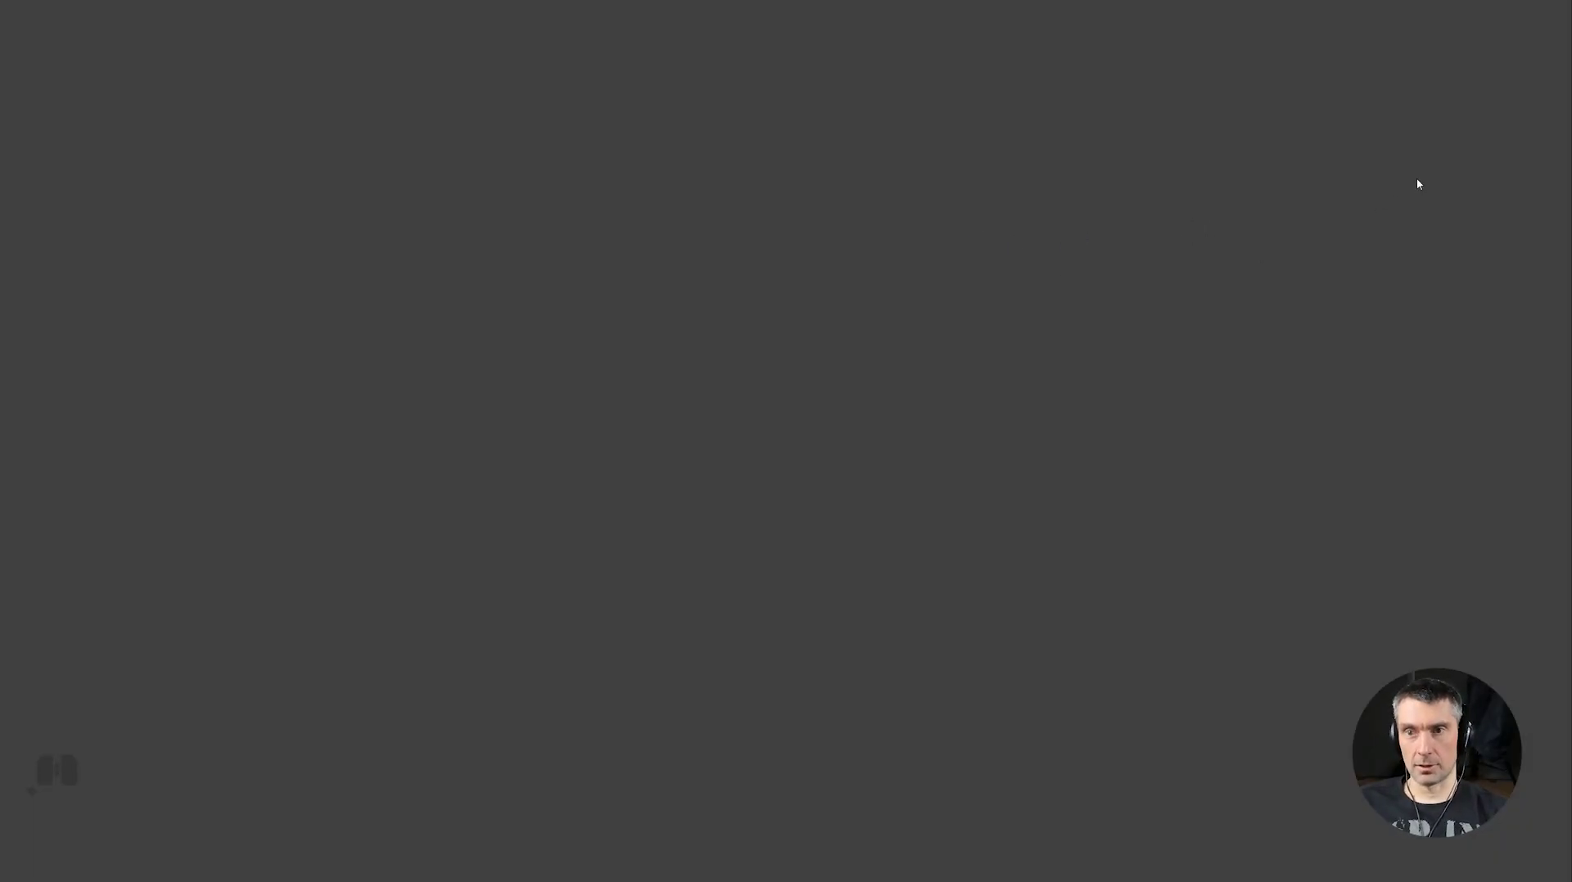
pyautogui.click(1288, 37)
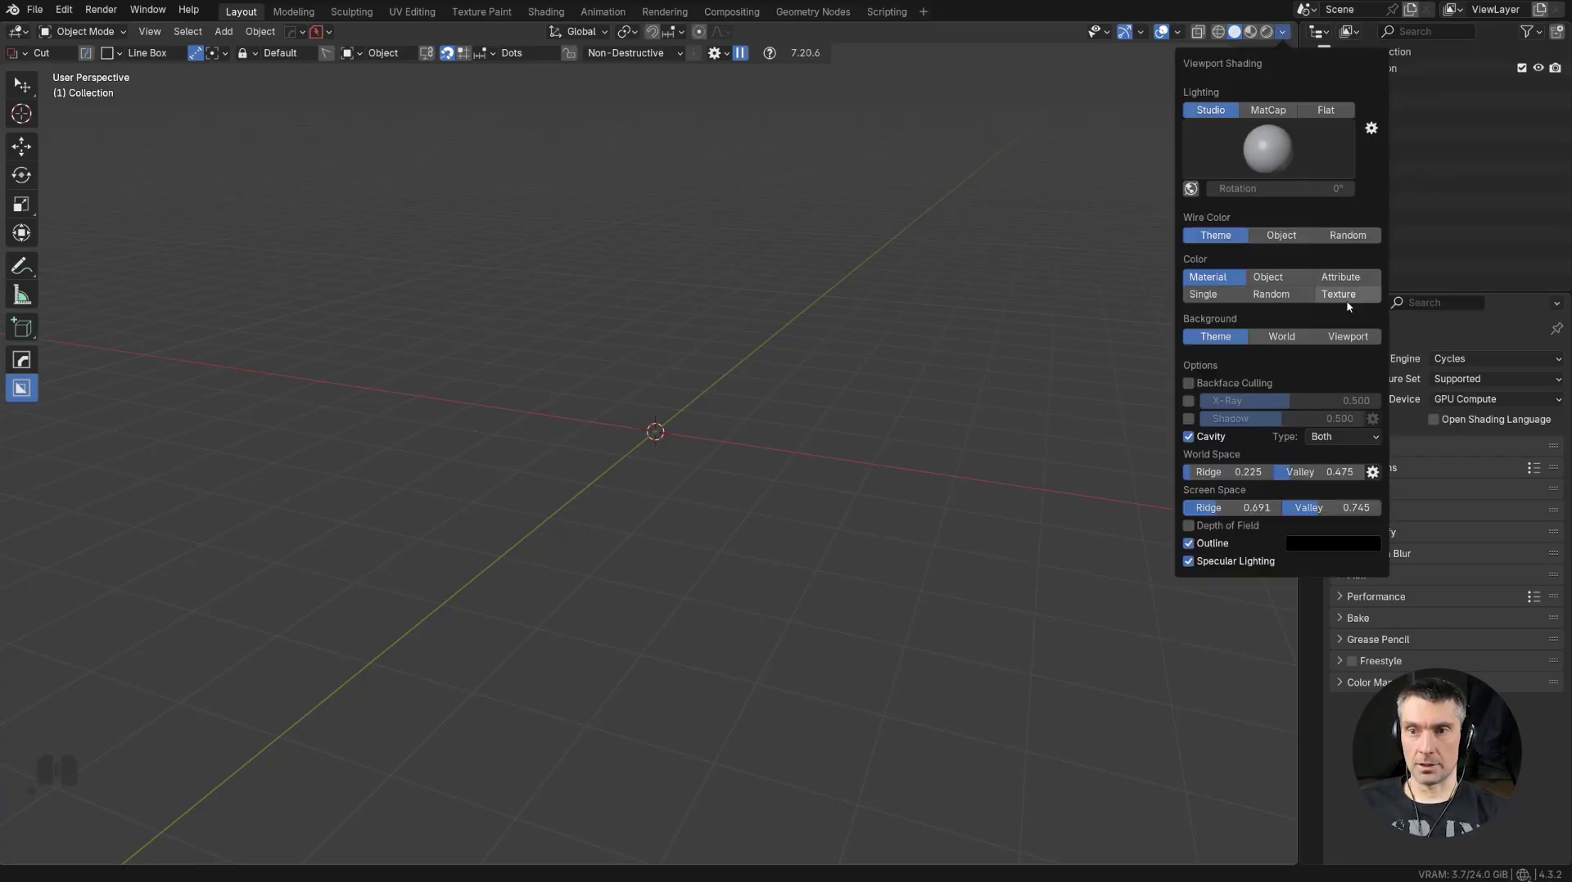
pyautogui.click(1211, 302)
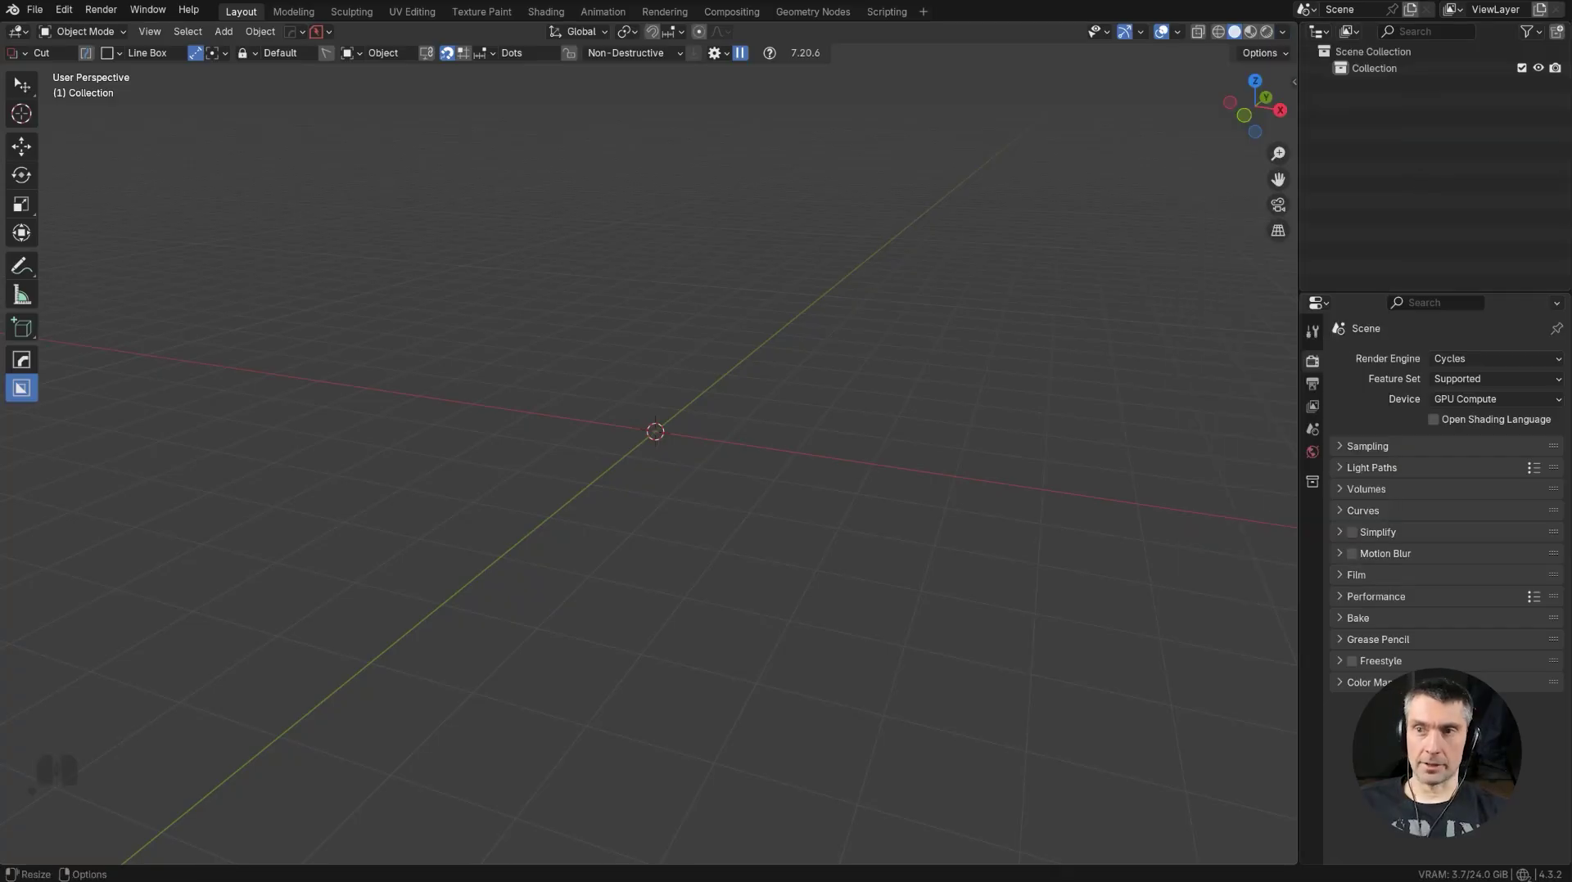
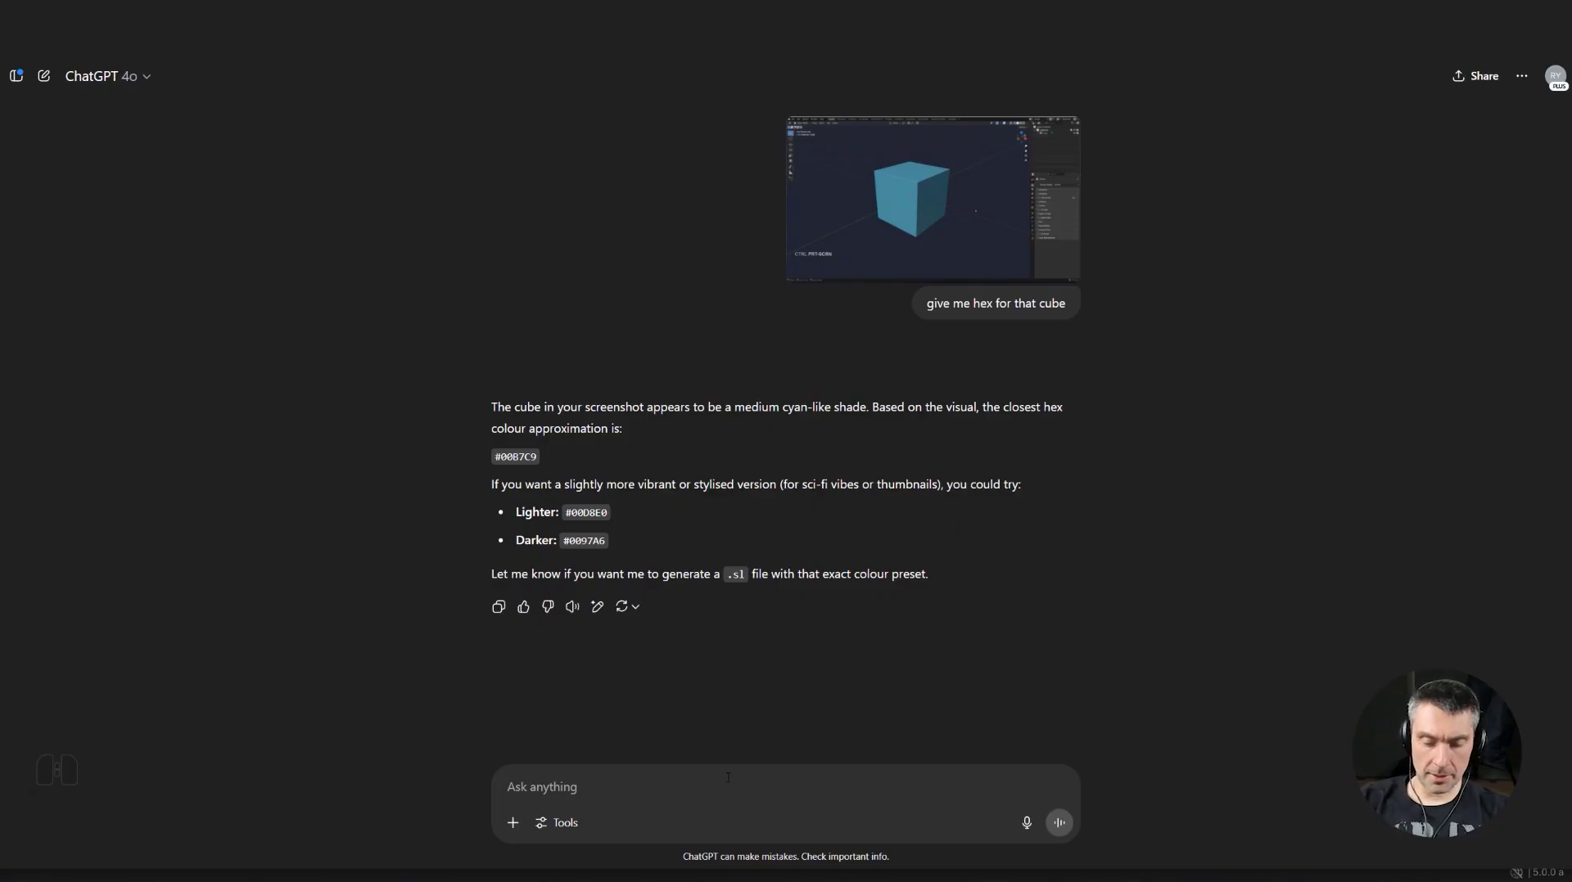
# Step: Send ChatGPT a follow-up asking to keep the cube colour much the same and get a complementary colour
pyautogui.press('space')
pyautogui.press('w')
pyautogui.press('a')
pyautogui.press('n')
pyautogui.press('n')
pyautogui.press('space')
pyautogui.press('k')
pyautogui.press('e')
pyautogui.press('p')
pyautogui.press('space')
pyautogui.press('i')
pyautogui.press('t')
pyautogui.press('m')
pyautogui.press('o')
pyautogui.press('r')
pyautogui.press('e')
pyautogui.press('space')
pyautogui.press('o')
pyautogui.press('r')
pyautogui.press('l')
pyautogui.press('e')
pyautogui.press('s')
pyautogui.press('s')
pyautogui.press('space')
pyautogui.press('t')
pyautogui.press('h')
pyautogui.press('e')
pyautogui.press('space')
pyautogui.press('s')
pyautogui.press('a')
pyautogui.press('m')
pyautogui.press('e')
pyautogui.press(',')
pyautogui.press('space')
pyautogui.press('j')
pyautogui.press('u')
pyautogui.press('s')
pyautogui.press('t')
pyautogui.press('space')
pyautogui.press('m')
pyautogui.press('a')
pyautogui.press('k')
pyautogui.press('e')
pyautogui.press('space')
pyautogui.press('s')
pyautogui.press('u')
pyautogui.press('r')
pyautogui.press('e')
pyautogui.press('space')
pyautogui.press('s')
pyautogui.press('i')
pyautogui.press('space')
pyautogui.press('g')
pyautogui.press('o')
pyautogui.press('t')
pyautogui.press('space')
pyautogui.press('a')
pyautogui.press('space')
pyautogui.press('c')
pyautogui.press('o')
pyautogui.press('m')
pyautogui.press('p')
pyautogui.press('l')
pyautogui.press('space')
pyautogui.press('c')
pyautogui.press('o')
pyautogui.press('l')
pyautogui.press('o')
pyautogui.press('r')
pyautogui.press('space')
pyautogui.press('h')
pyautogui.press('e')
pyautogui.press('r')
pyautogui.press('Return')
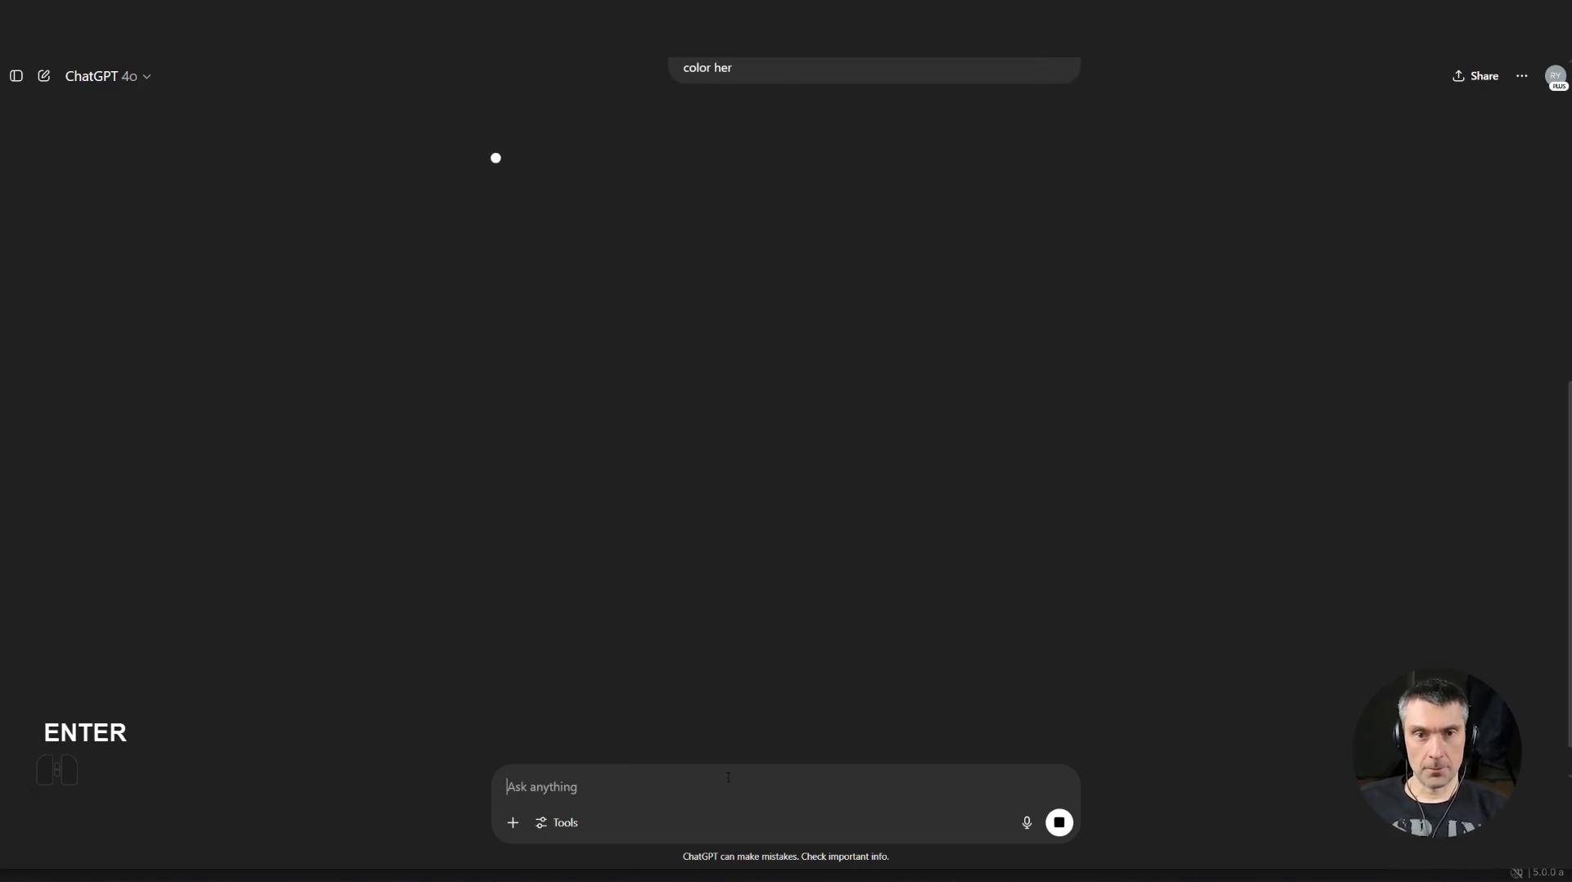
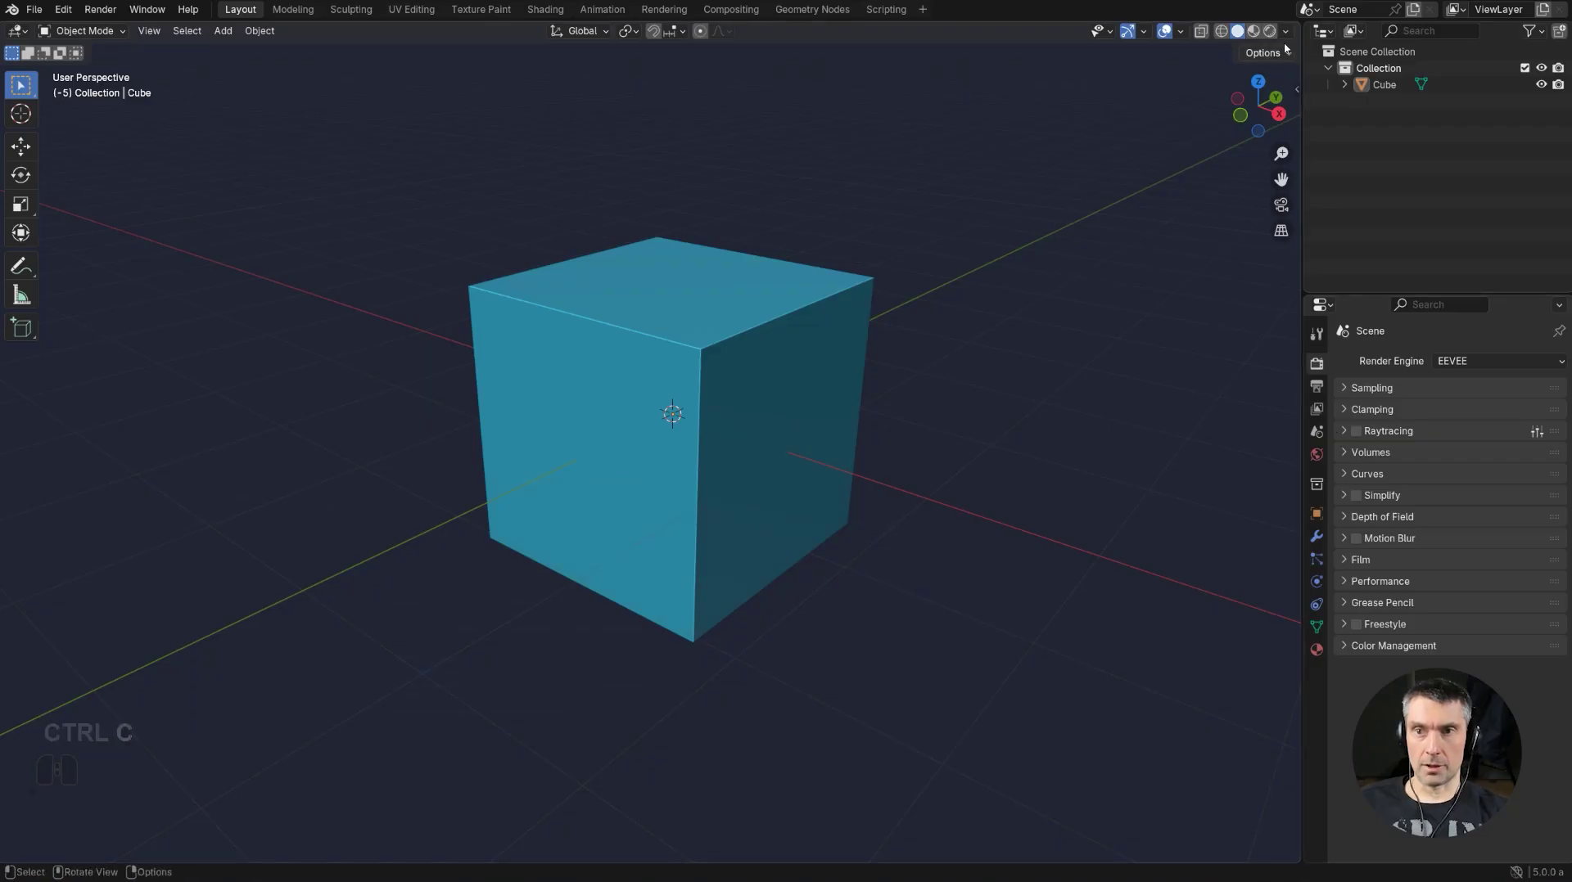
# Step: Paste a trial hex value into the cube's custom display colour in Viewport Shading and inspect it
pyautogui.click(1292, 35)
pyautogui.click(1321, 318)
pyautogui.click(1318, 319)
pyautogui.click(1314, 289)
pyautogui.press('ctrl+v')
pyautogui.press('Return')
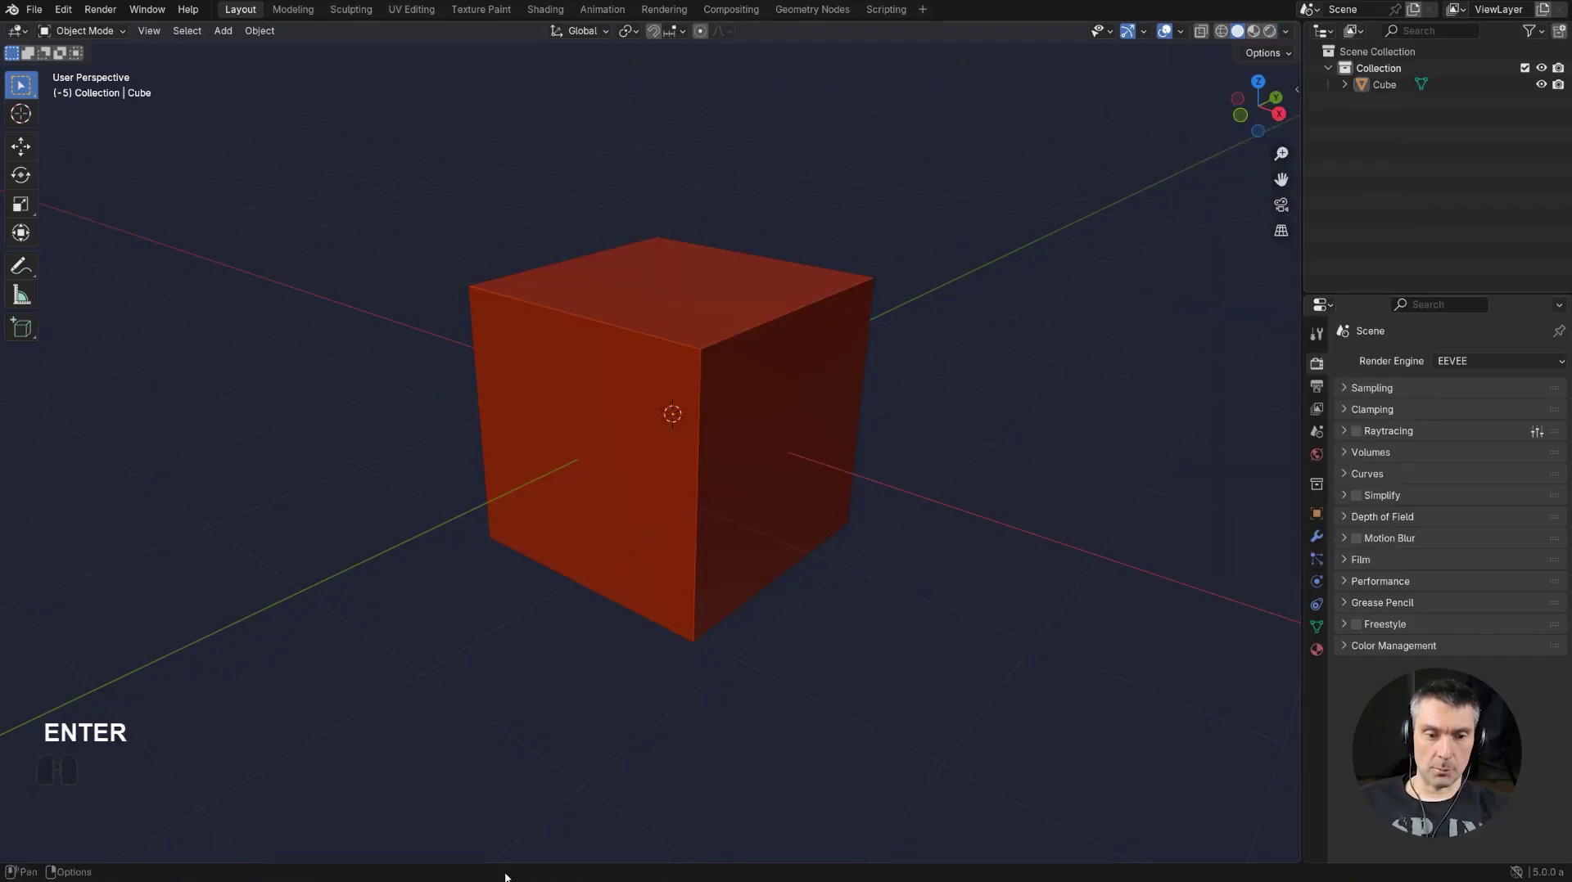
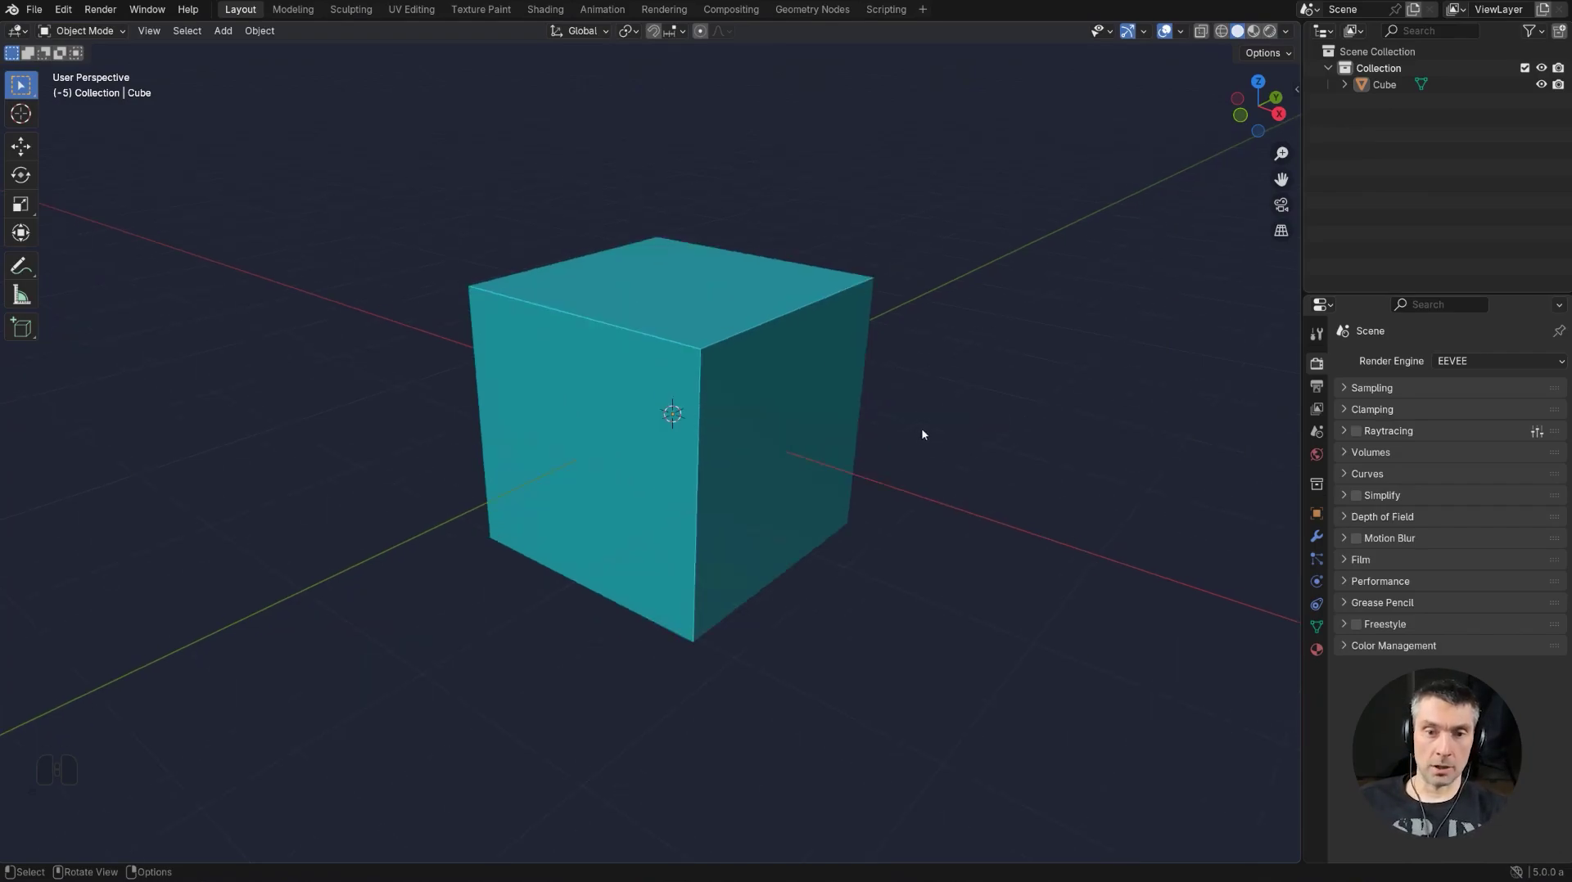
pyautogui.middleClick(973, 414)
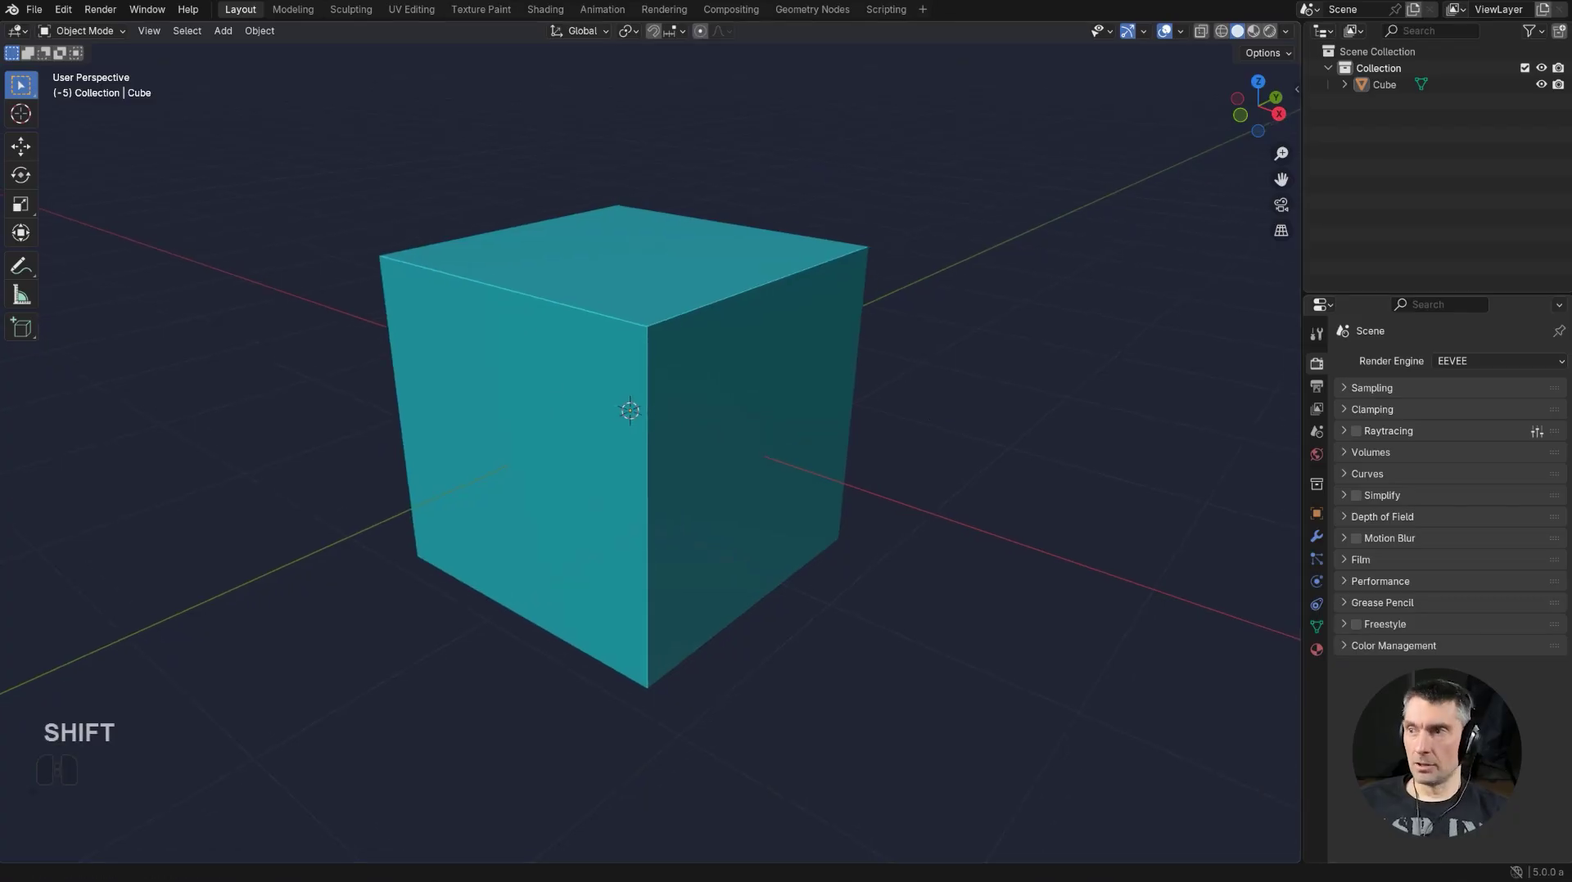
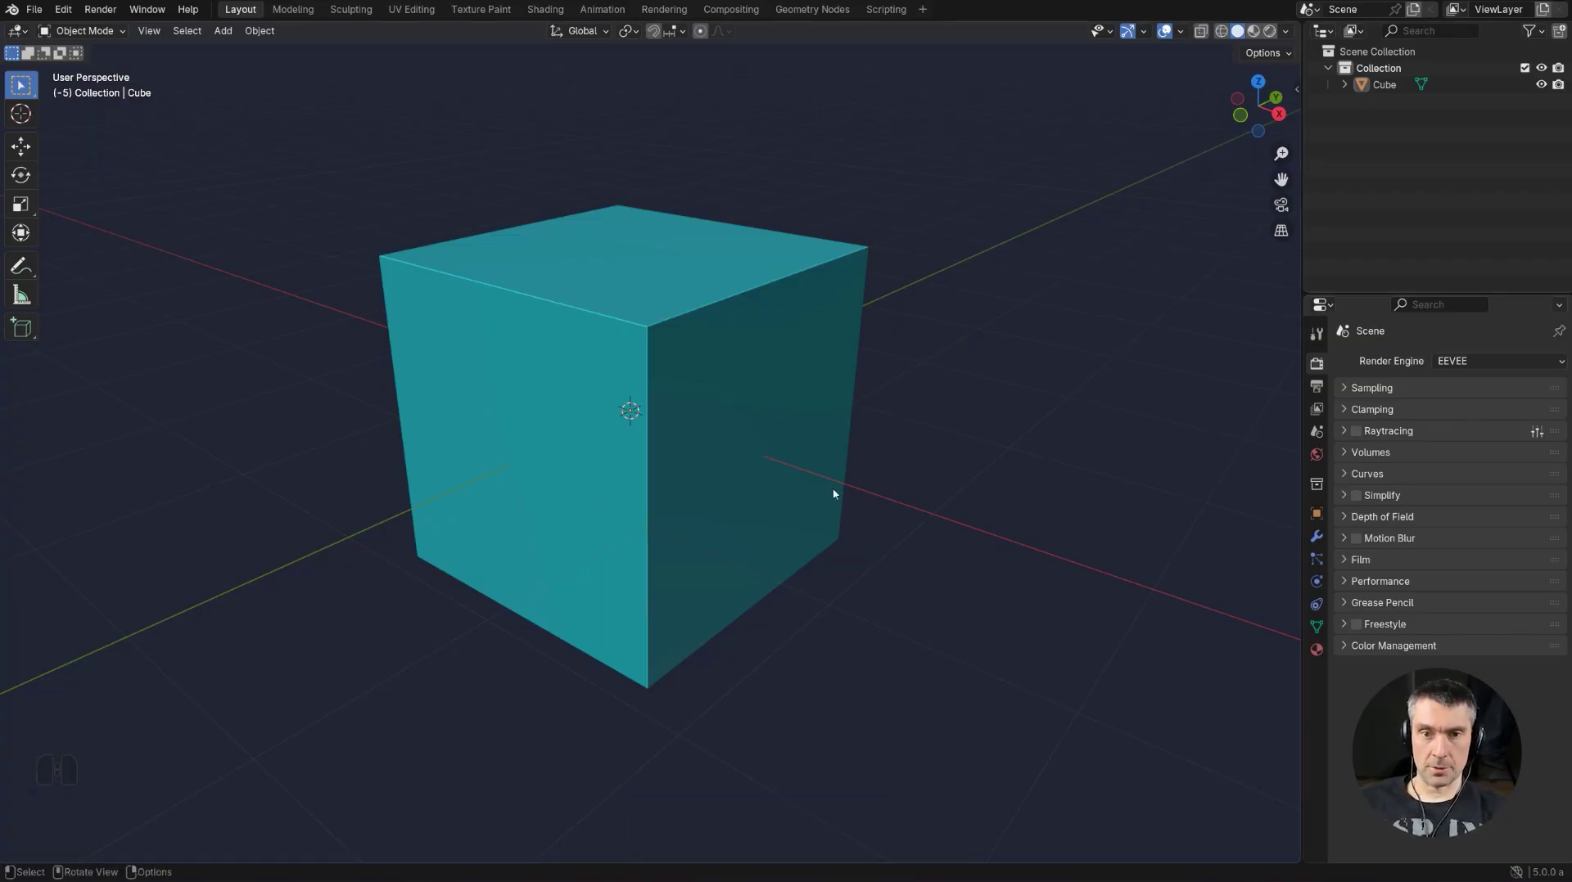
pyautogui.middleClick(824, 433)
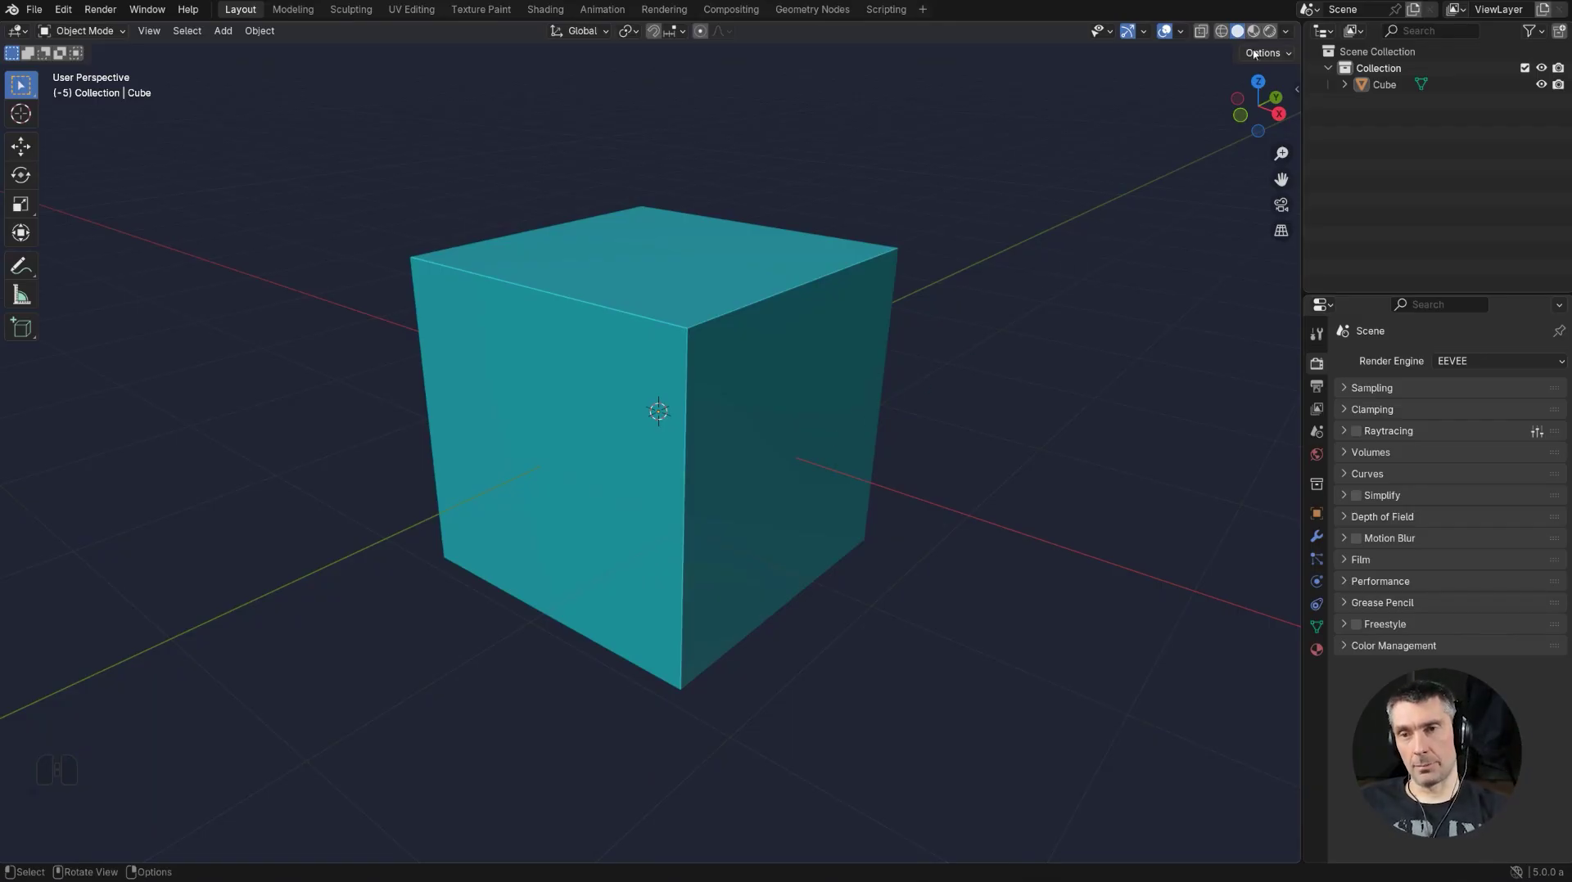
# Step: Switch Object Color to Material so the cube shows pale grey, and pick a different studio light
pyautogui.click(1290, 31)
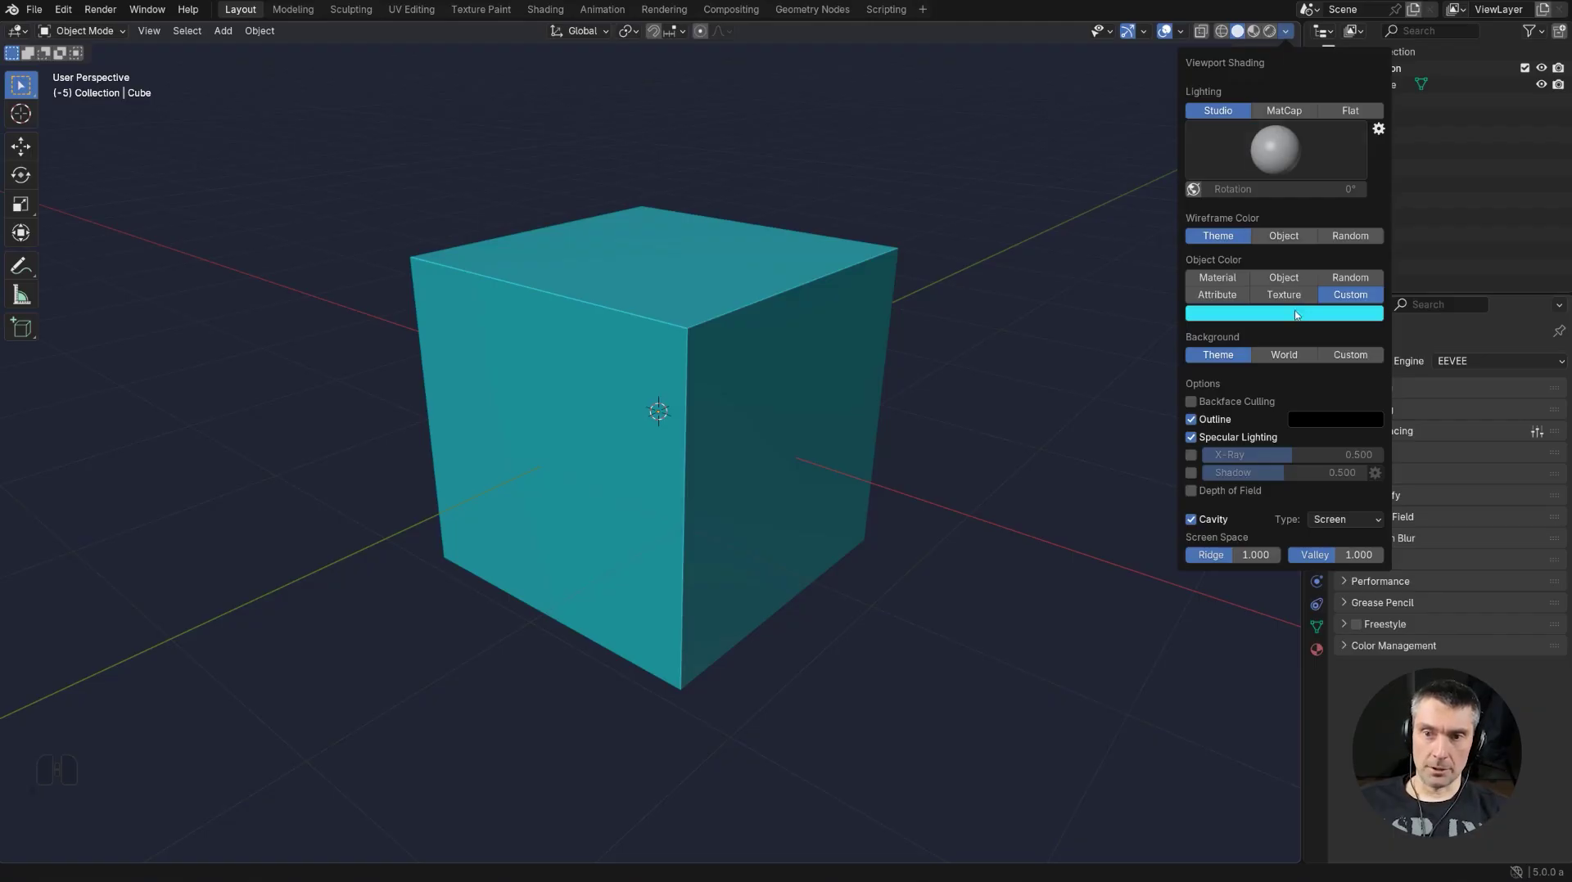
pyautogui.click(1231, 277)
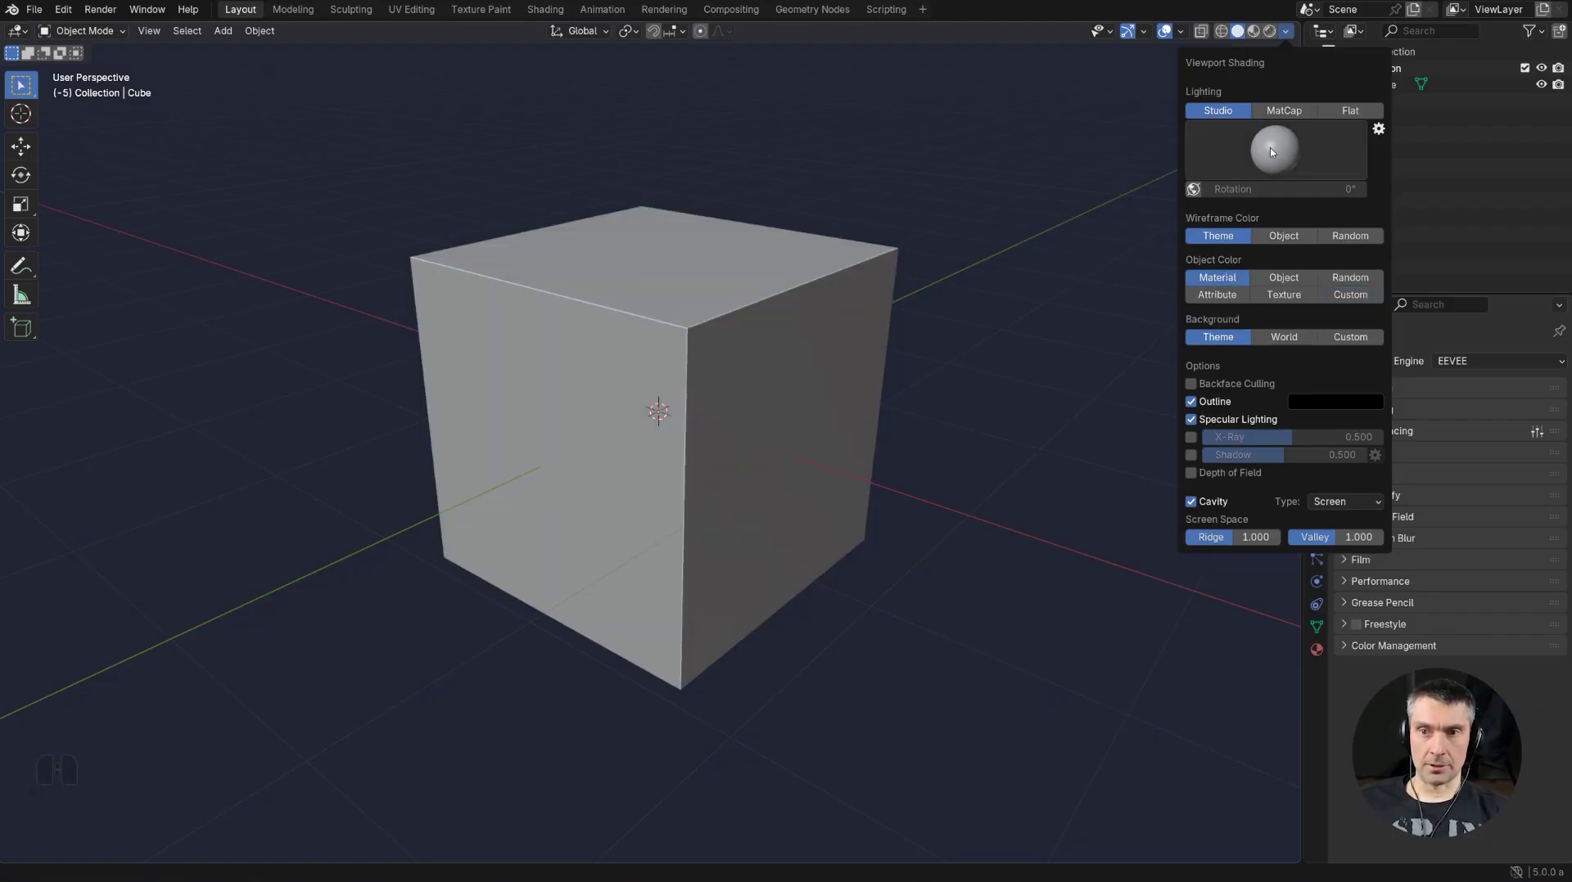
pyautogui.click(1274, 150)
pyautogui.click(1045, 213)
pyautogui.click(1287, 153)
pyautogui.click(1308, 208)
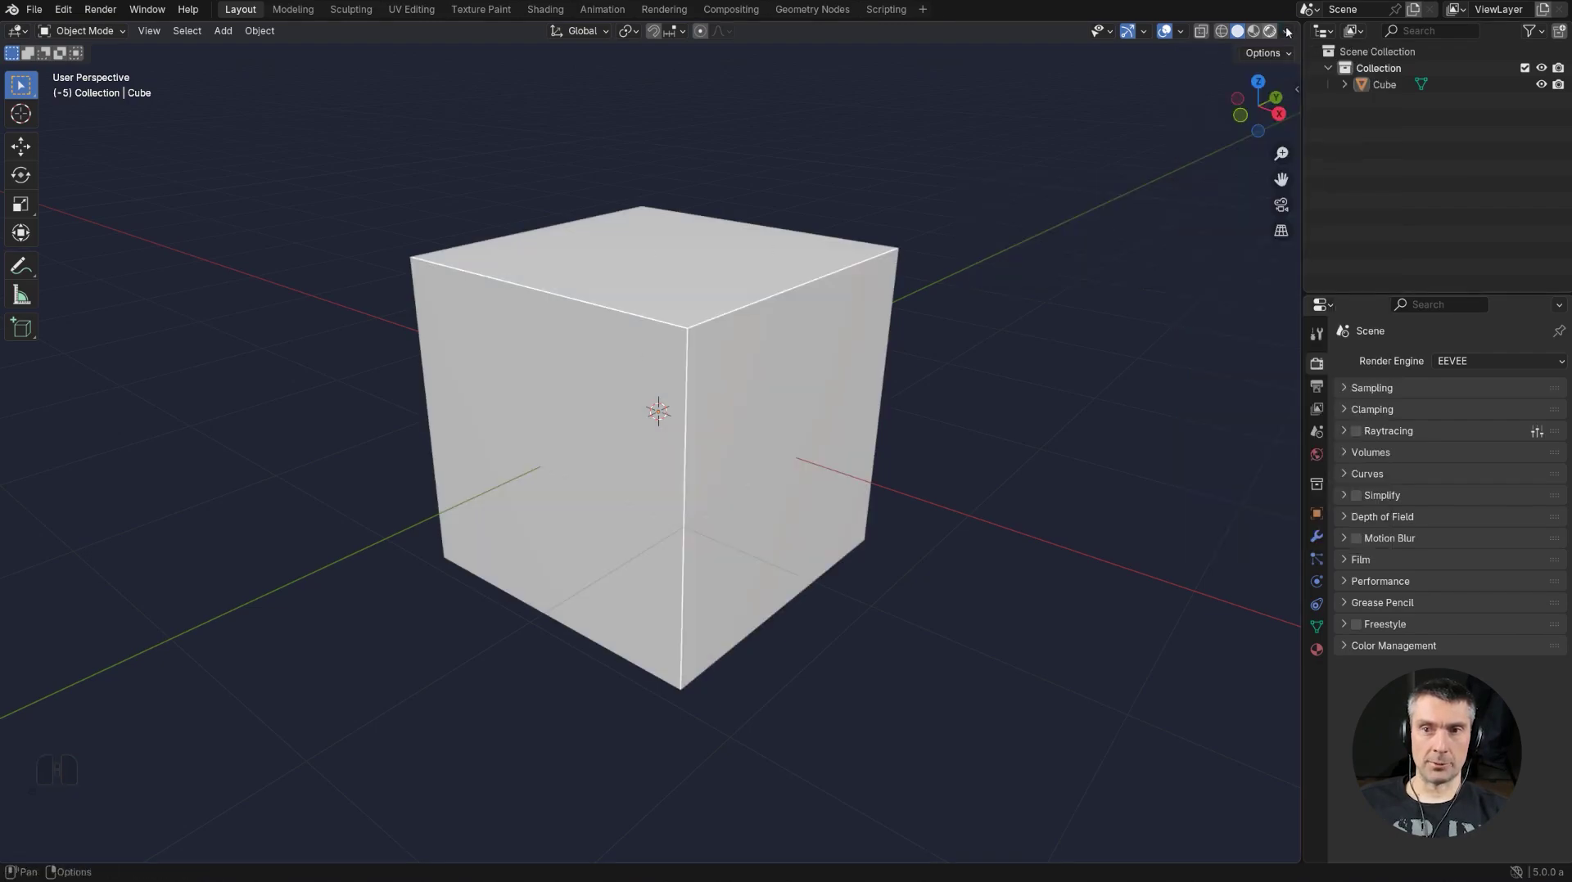
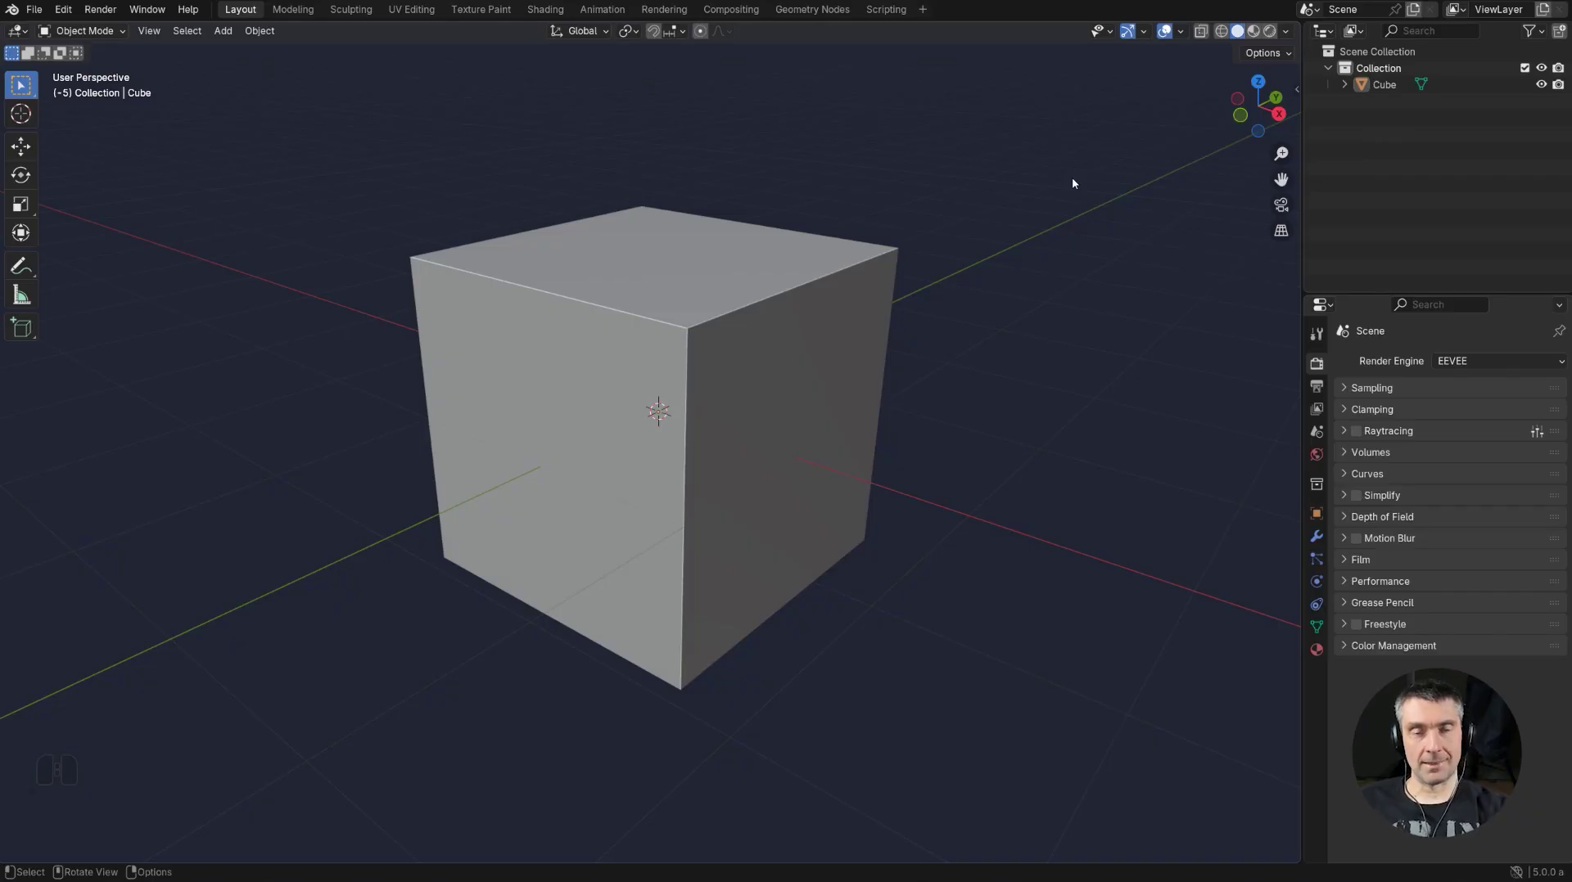
# Step: Apply the bluish studio light preset in Viewport Shading and orbit to check the cube's blue-grey tone
pyautogui.click(1286, 40)
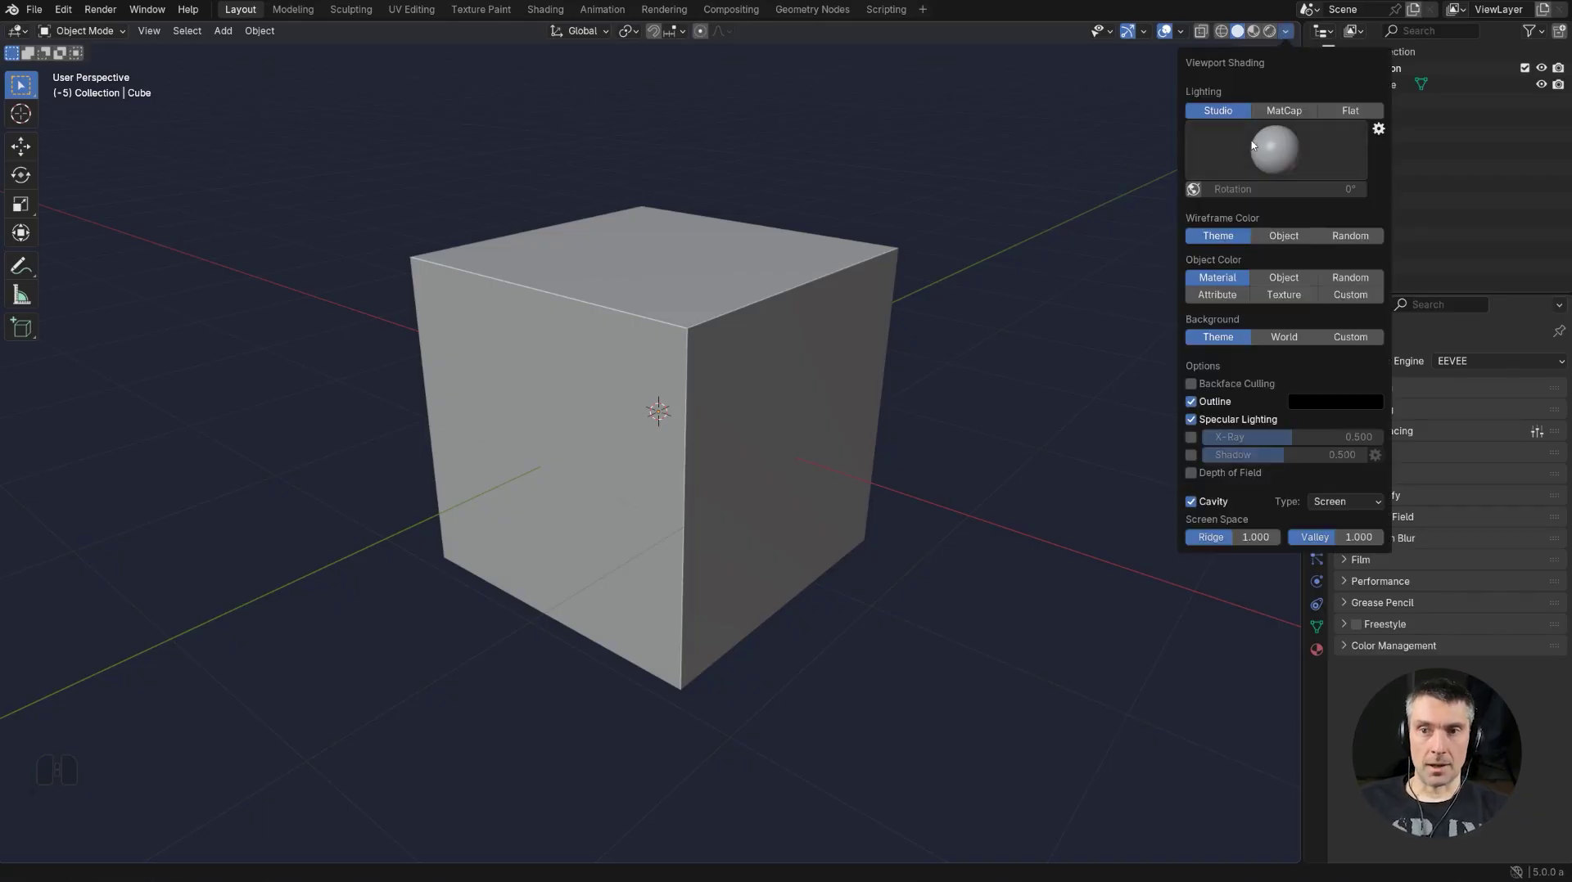
pyautogui.click(1281, 155)
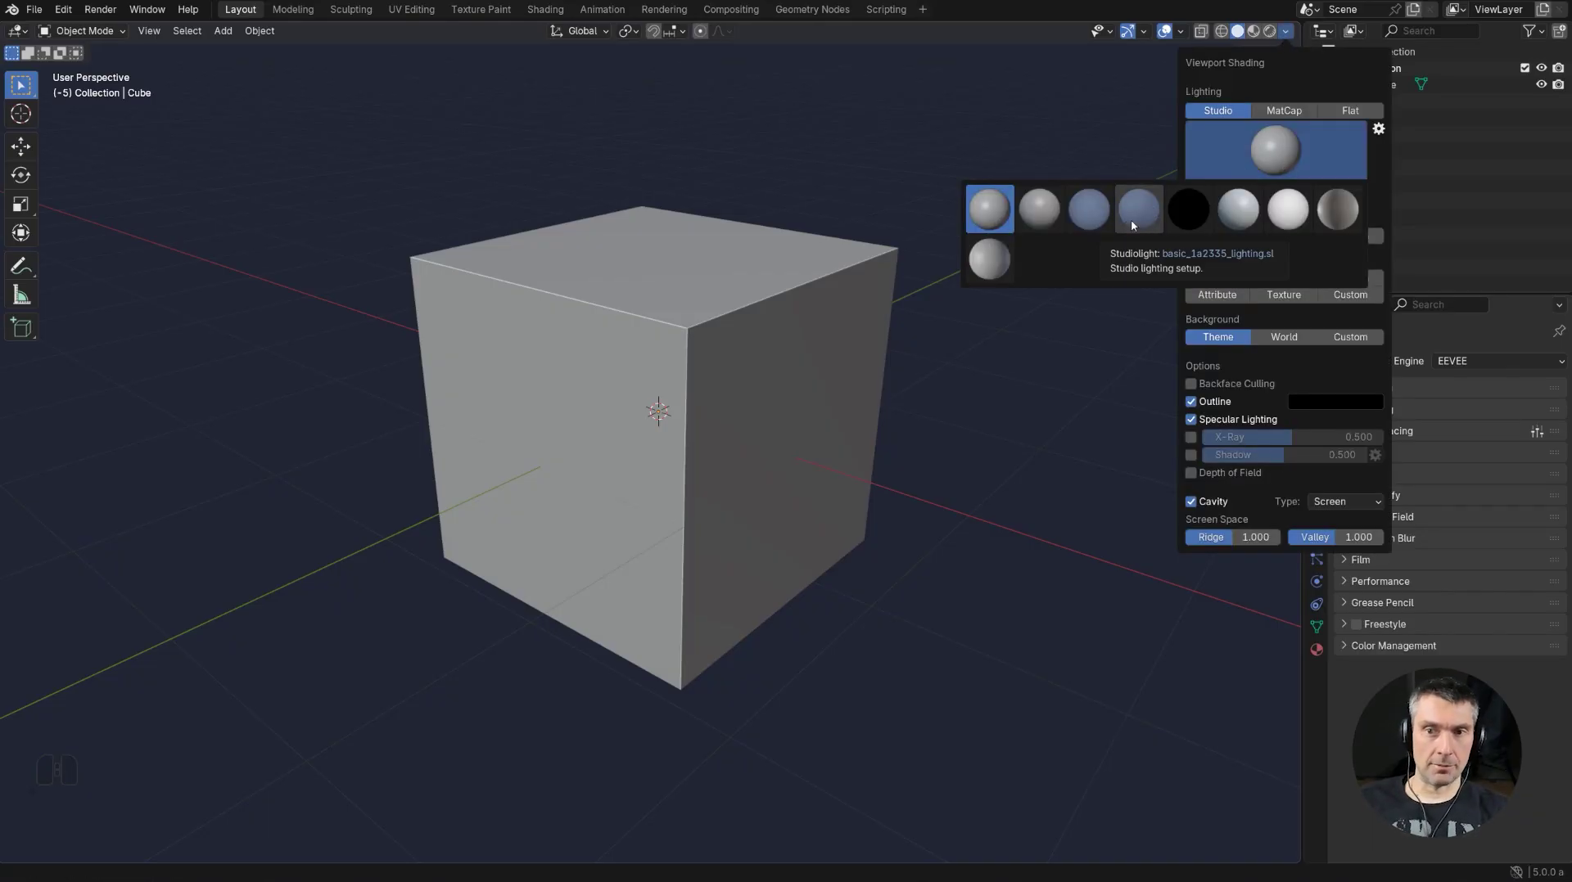
pyautogui.click(1148, 222)
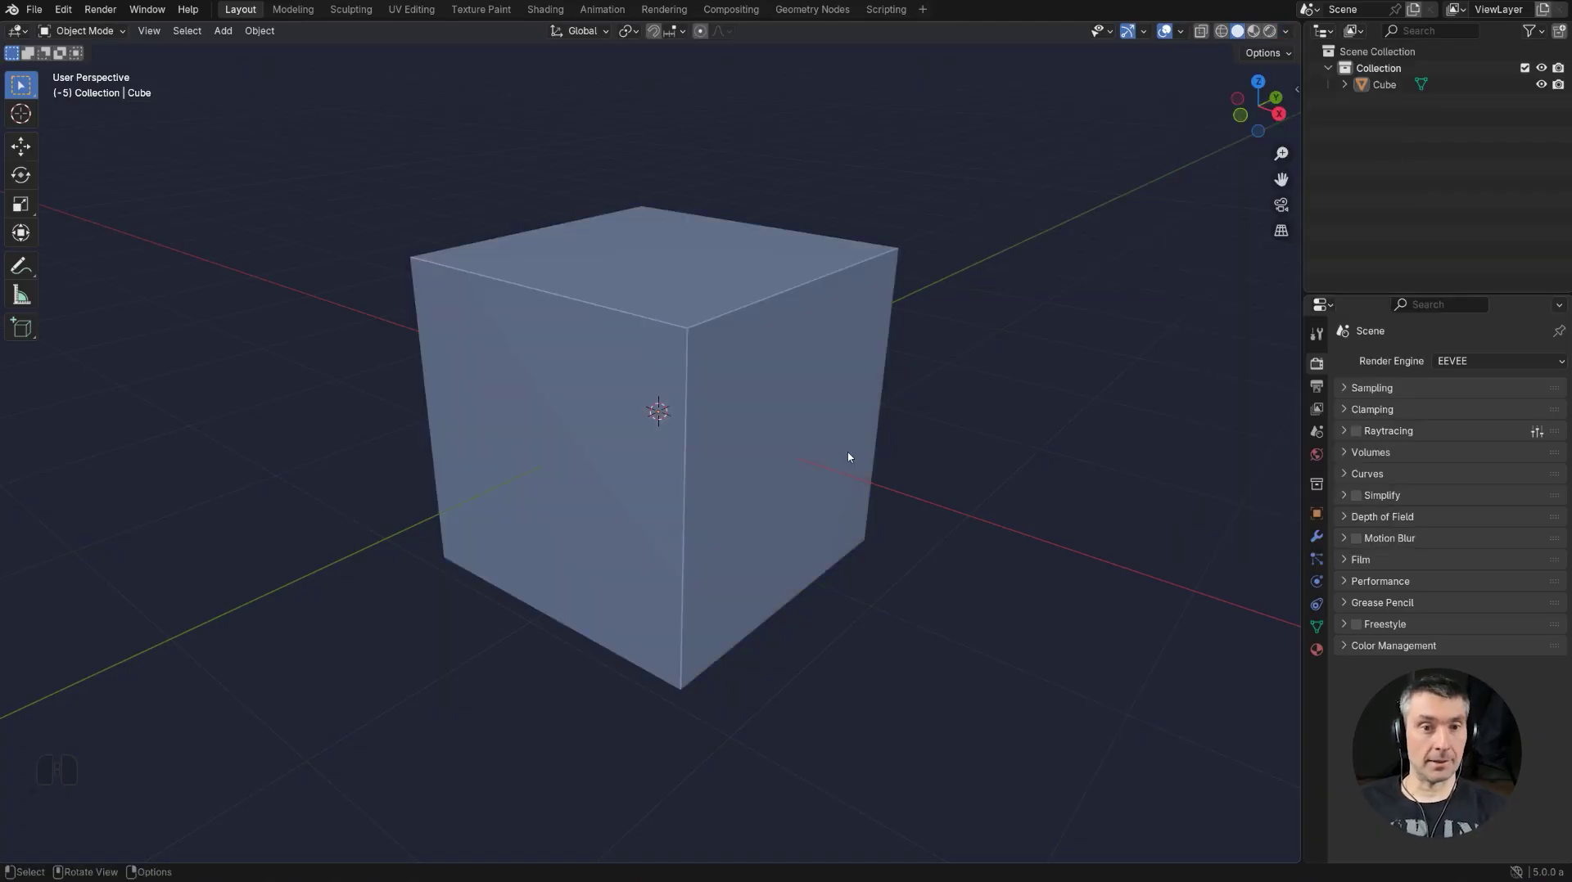
pyautogui.middleClick(872, 409)
pyautogui.moveTo(866, 414); pyautogui.dragTo(852, 412)
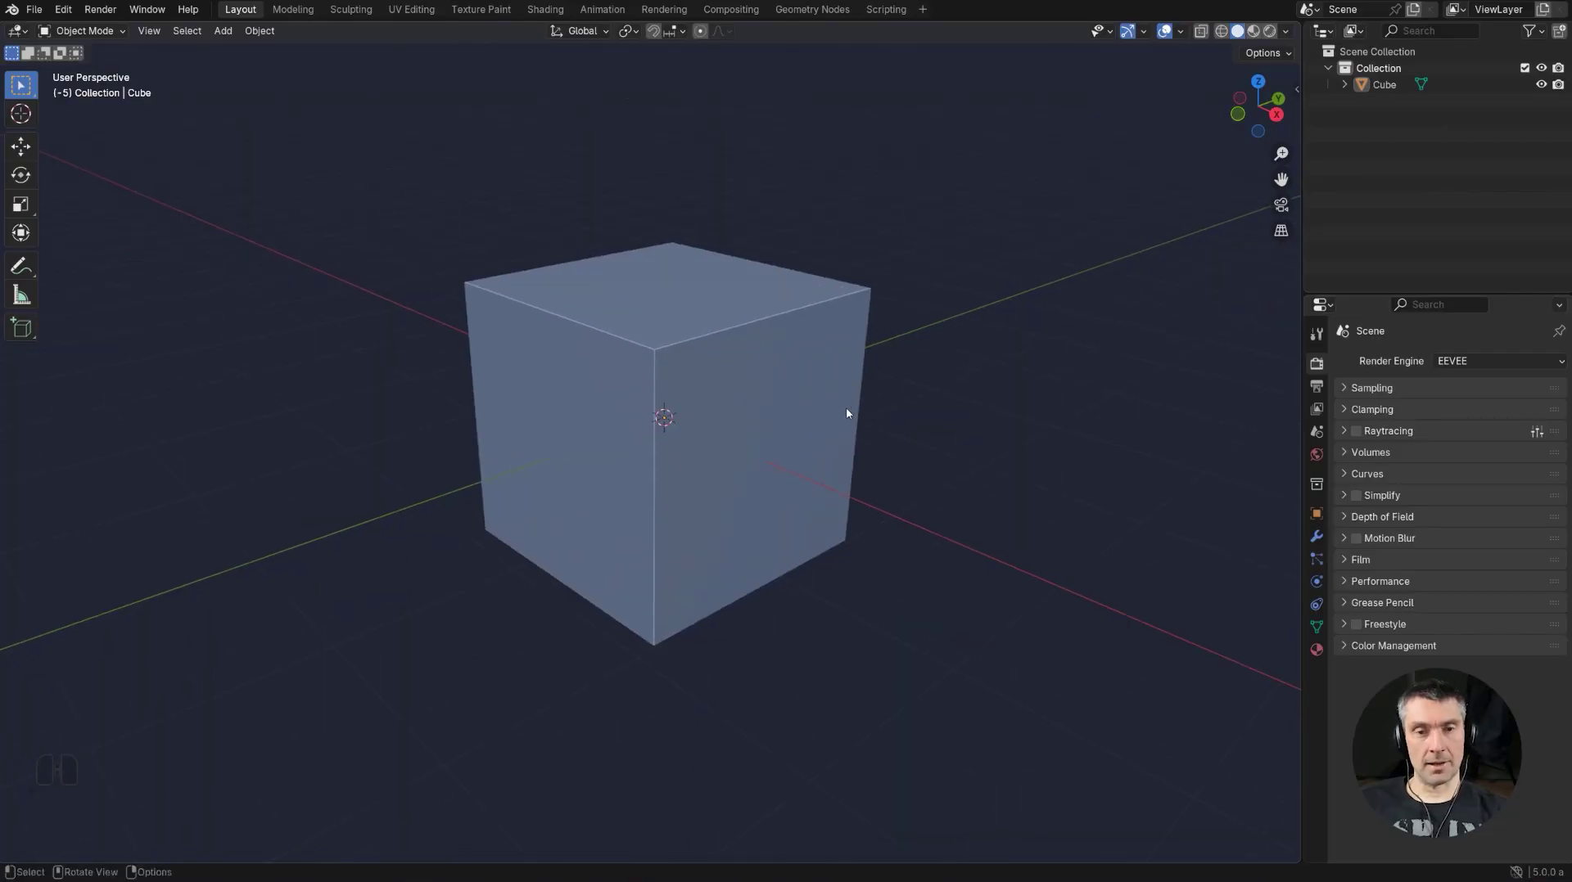
pyautogui.middleClick(871, 404)
pyautogui.middleClick(781, 328)
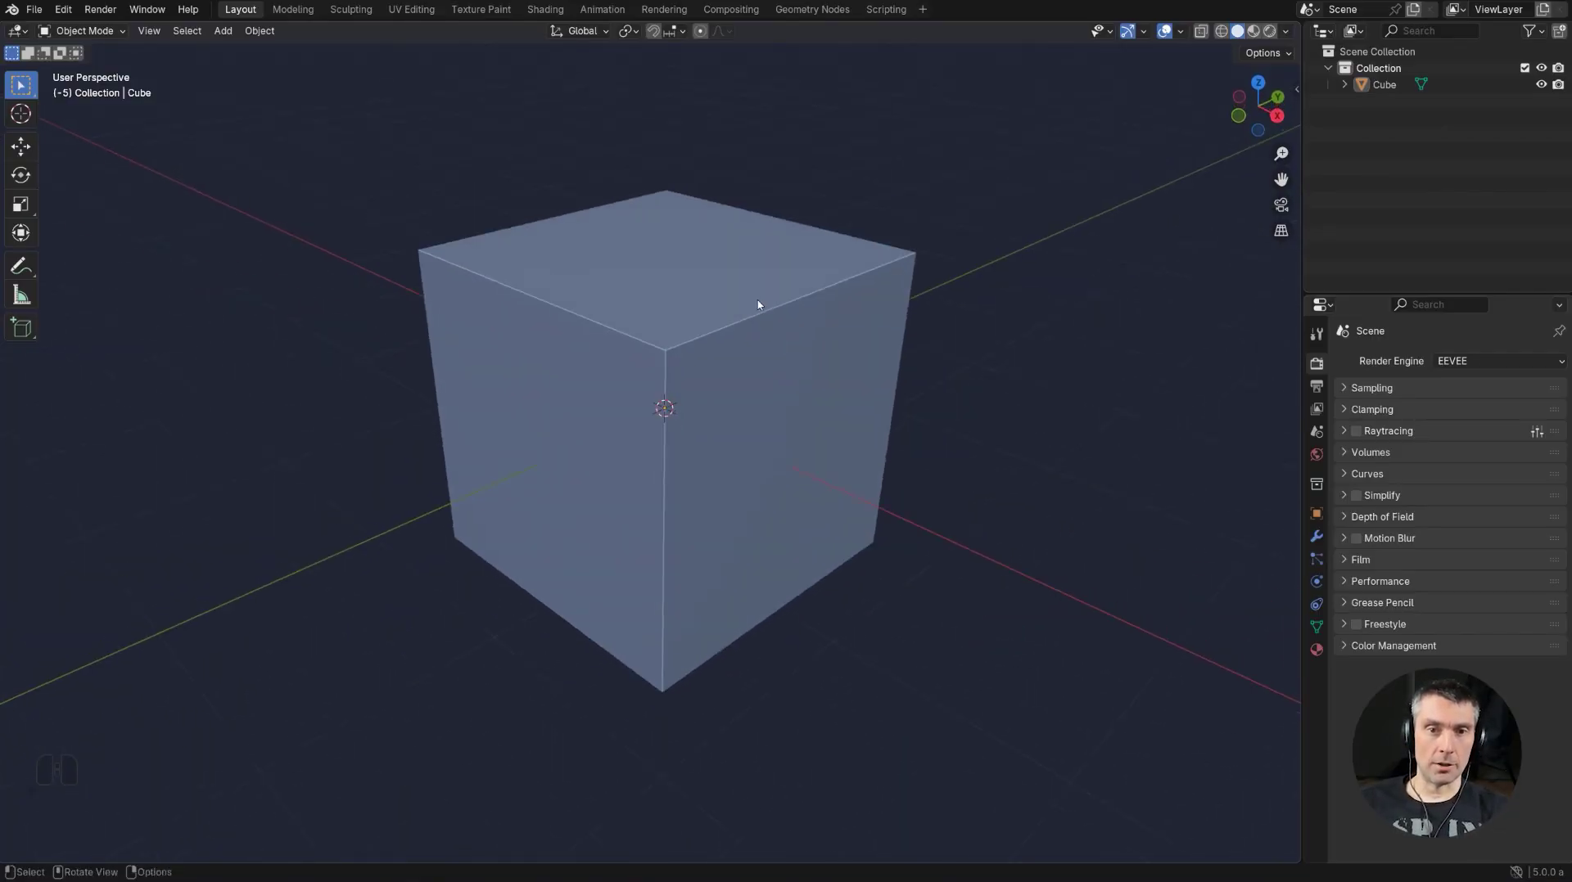
pyautogui.middleClick(753, 408)
pyautogui.middleClick(791, 405)
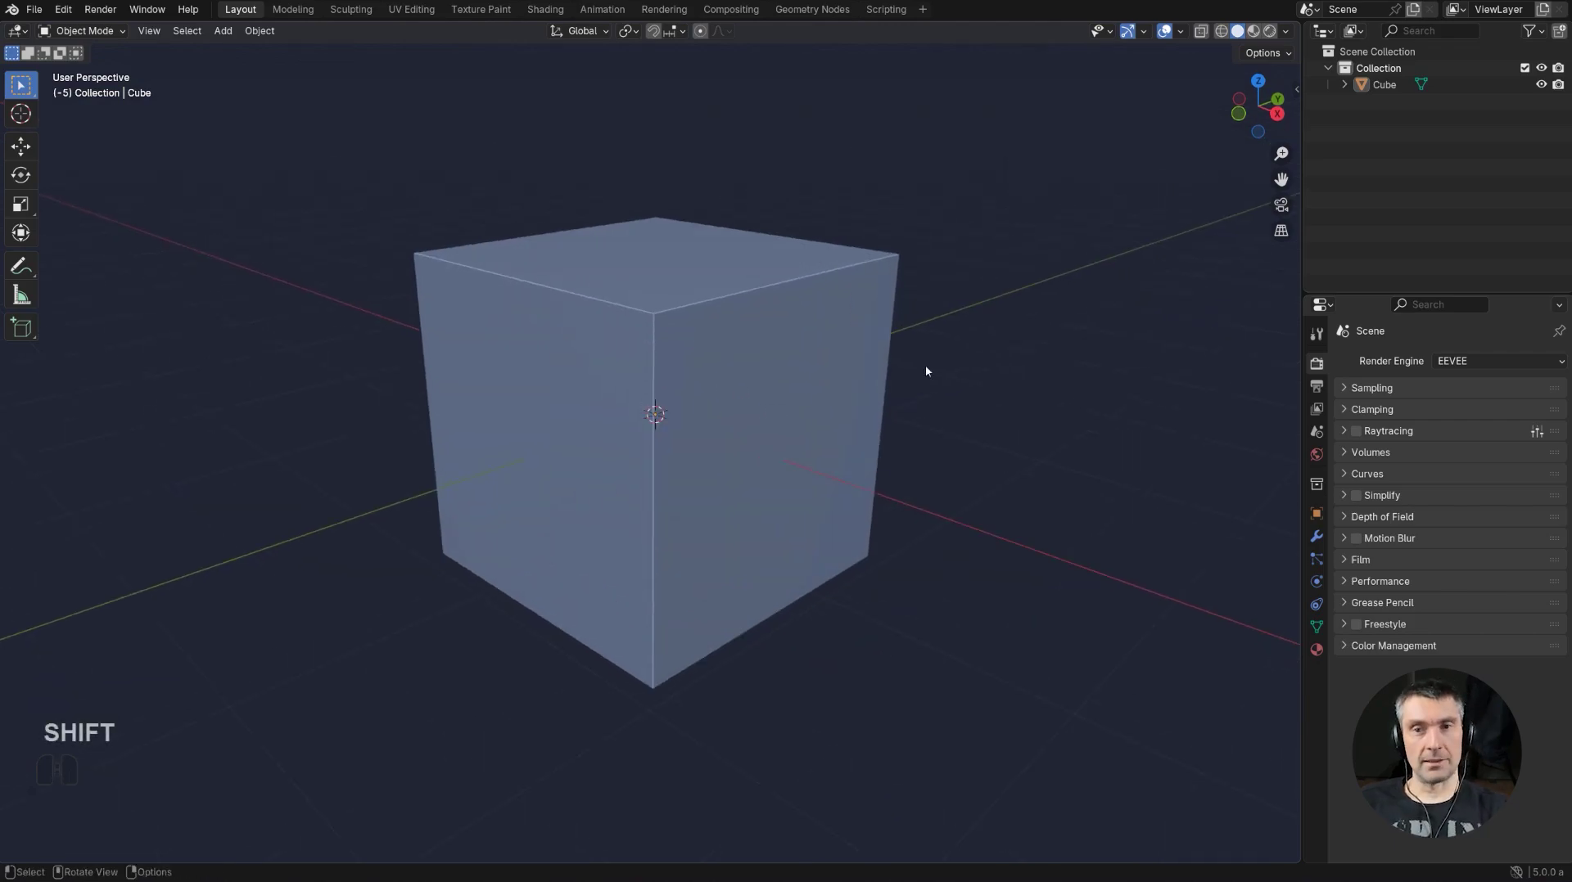
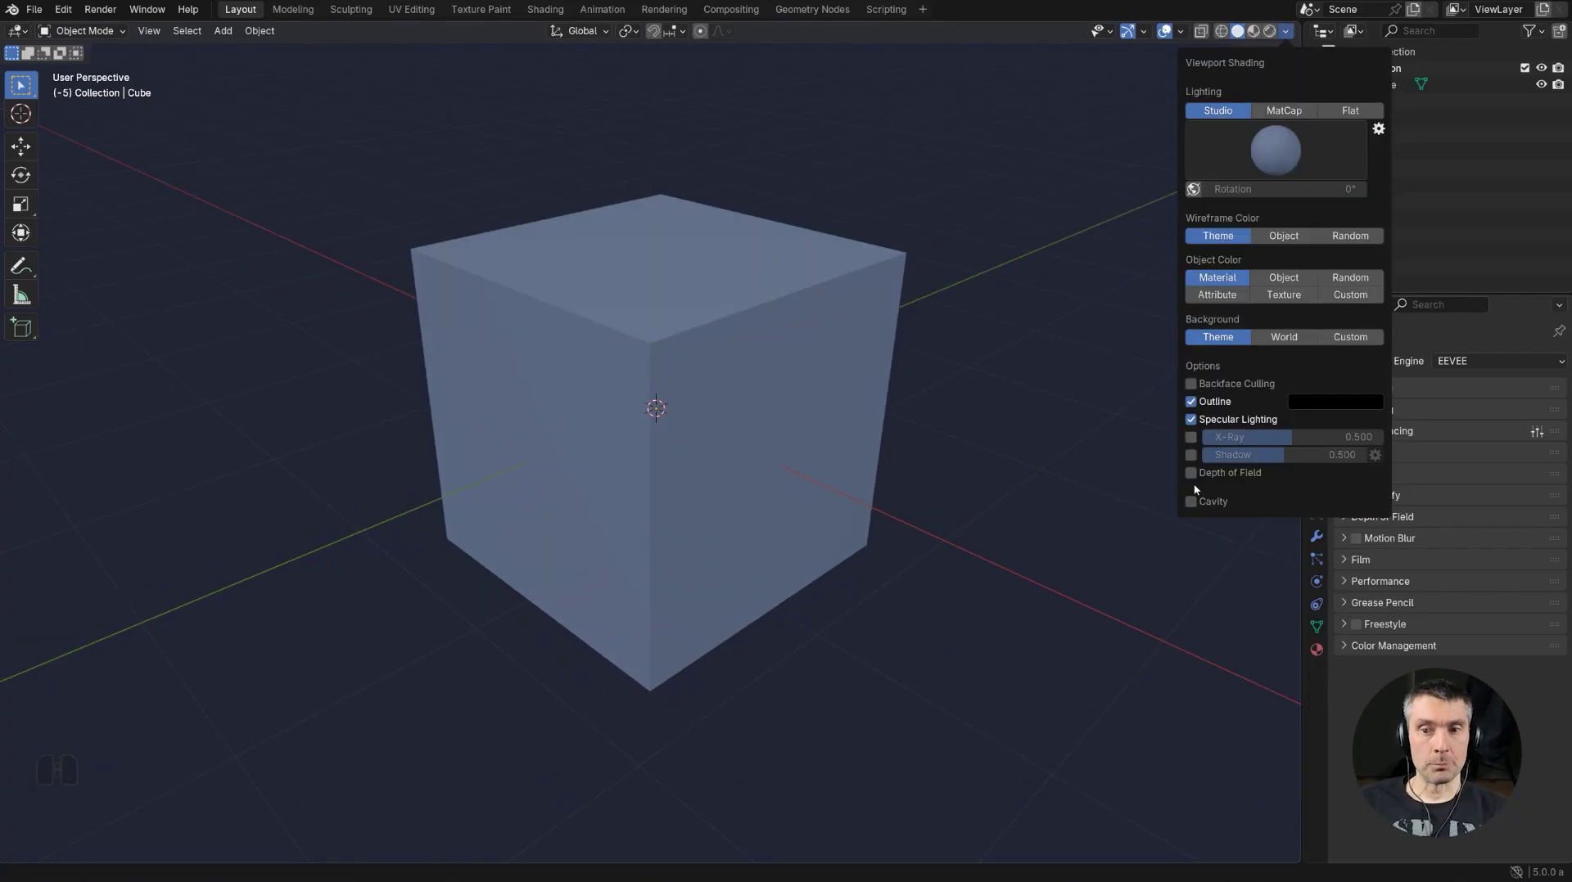
# Step: Set Object Color back to Custom and bring up its colour picker for the cyan #33E6F1
pyautogui.click(1196, 504)
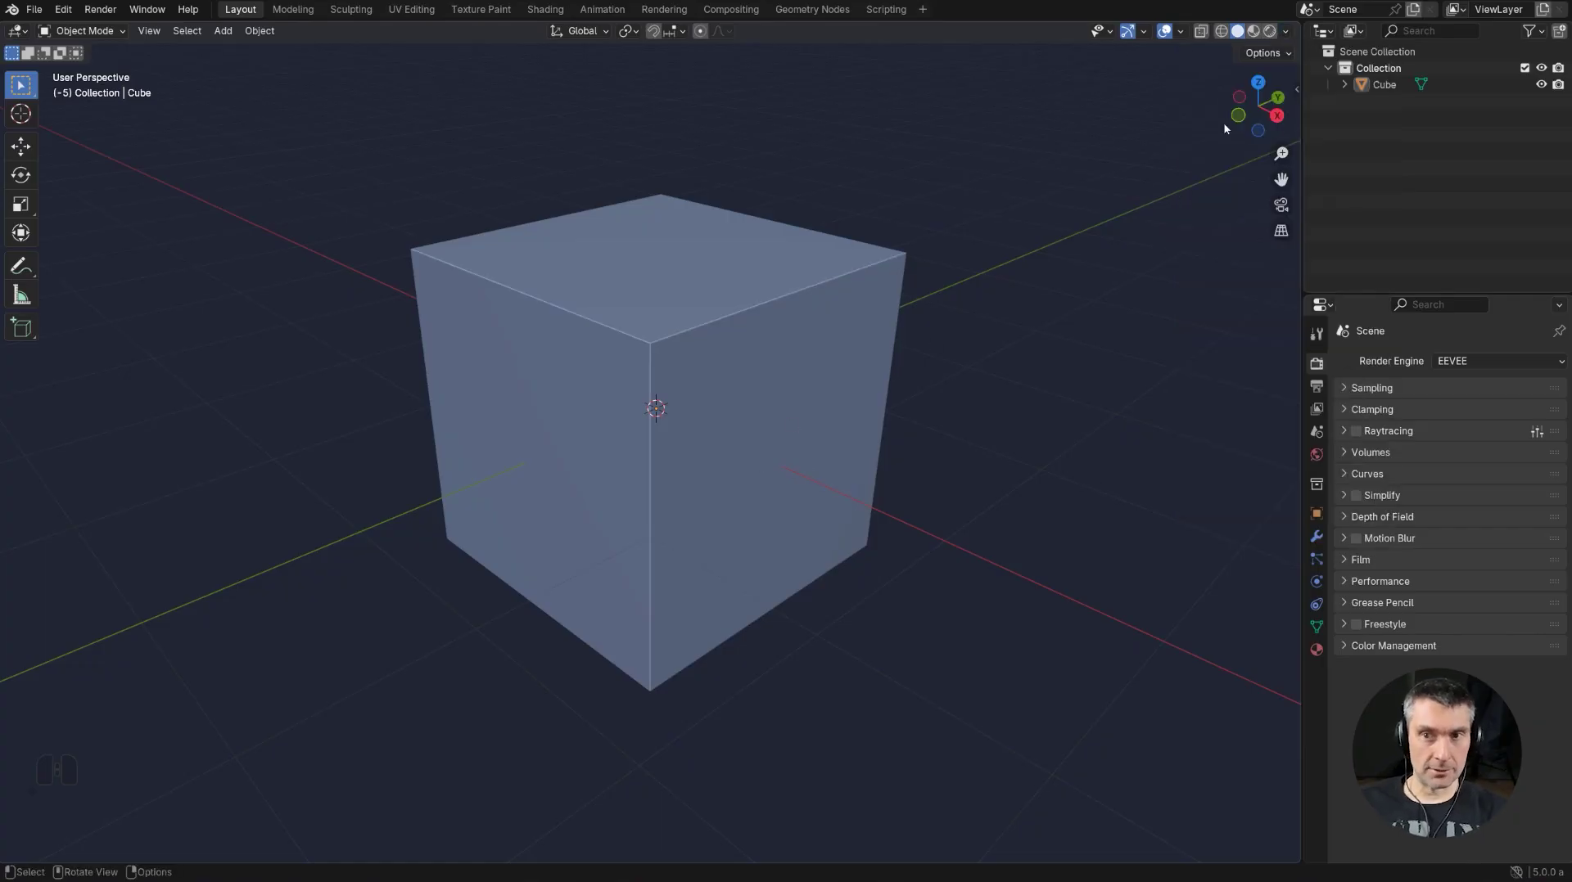
pyautogui.click(1294, 37)
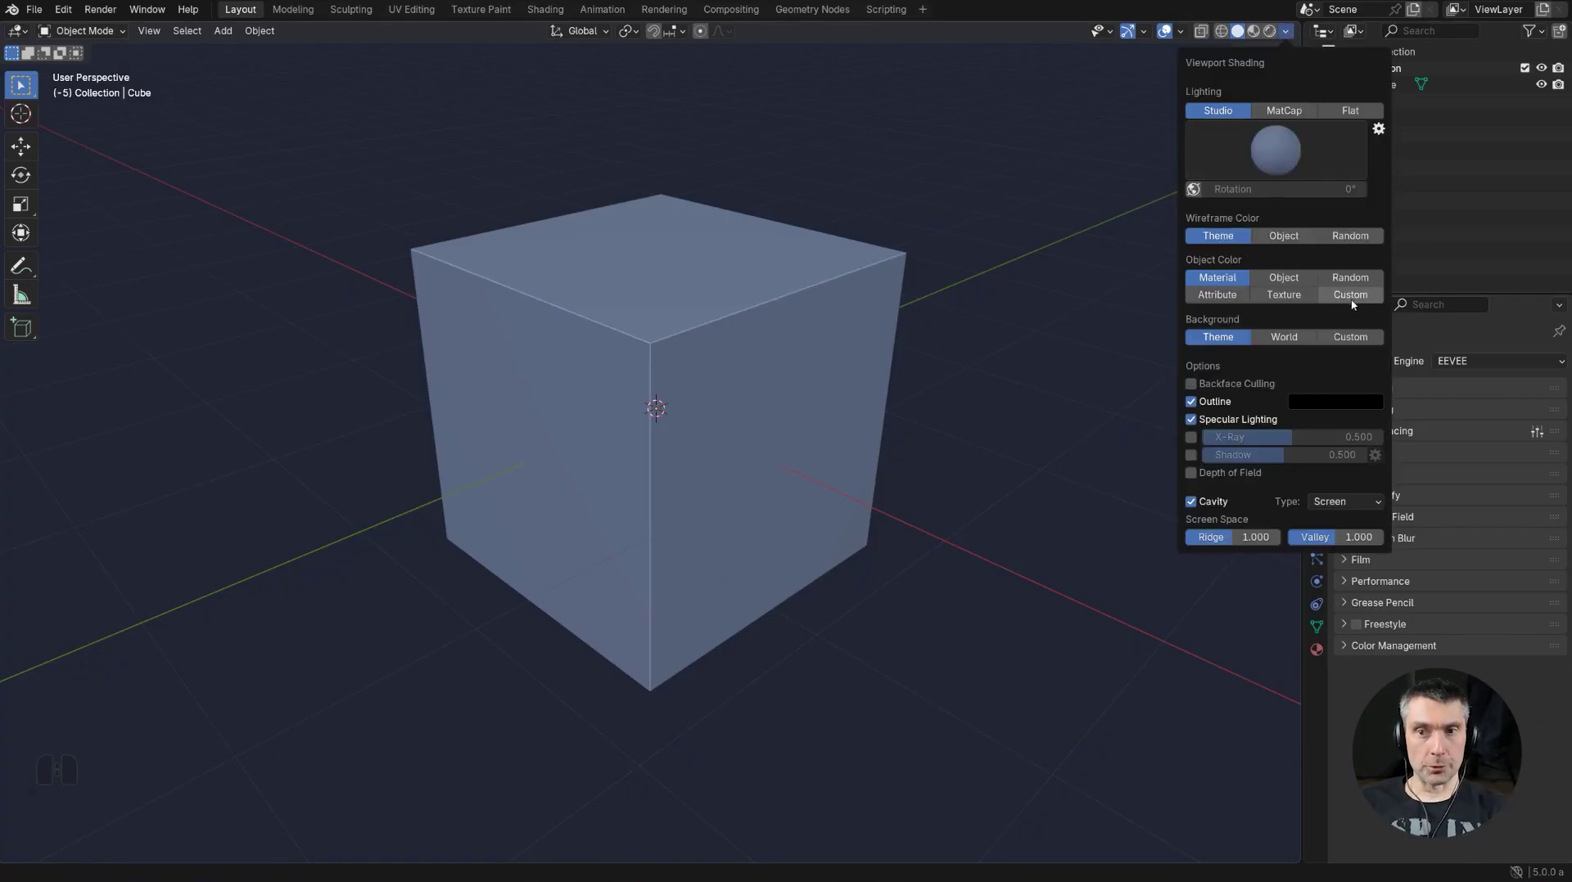
pyautogui.click(1364, 299)
pyautogui.click(1320, 323)
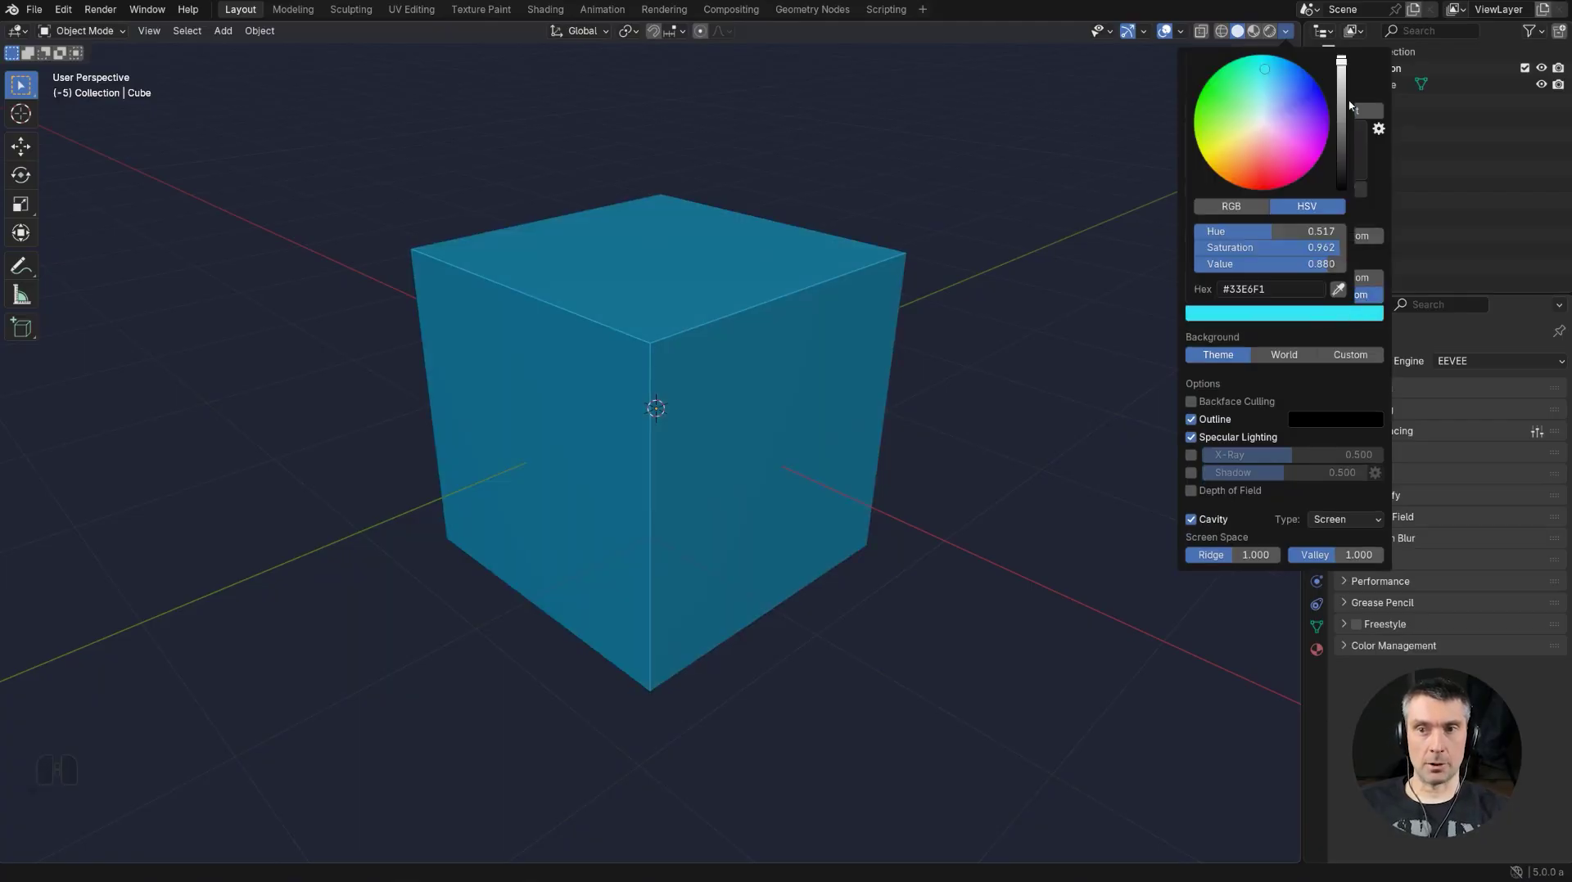
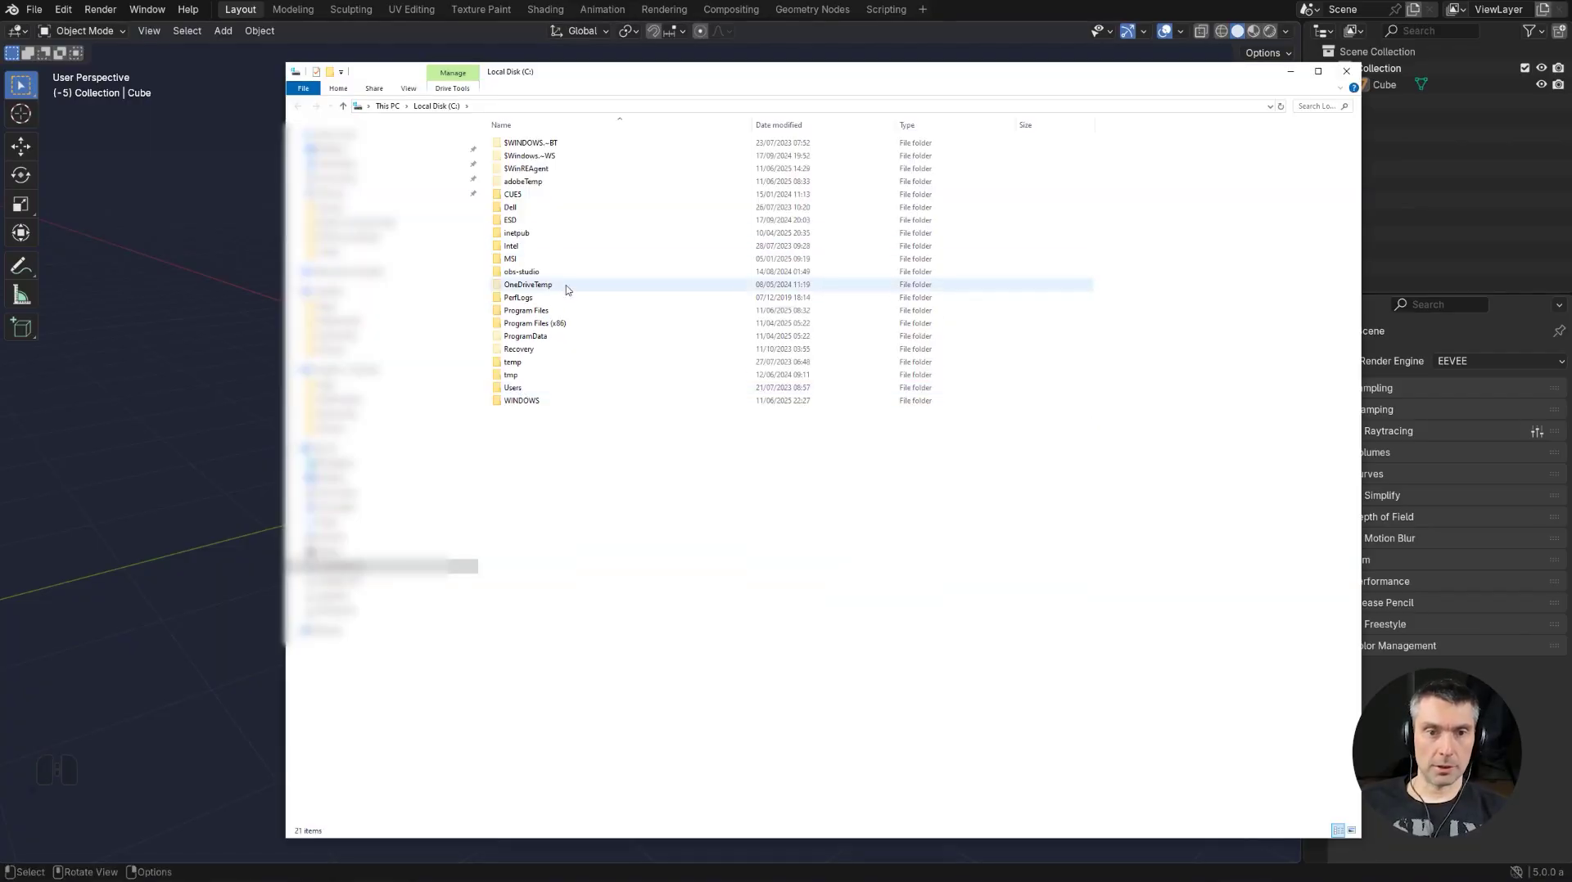
# Step: Browse into Program Files > Blender Foundation > Blender 4.4 > 4.4 > datafiles > studiolights > studio
pyautogui.doubleClick(561, 309)
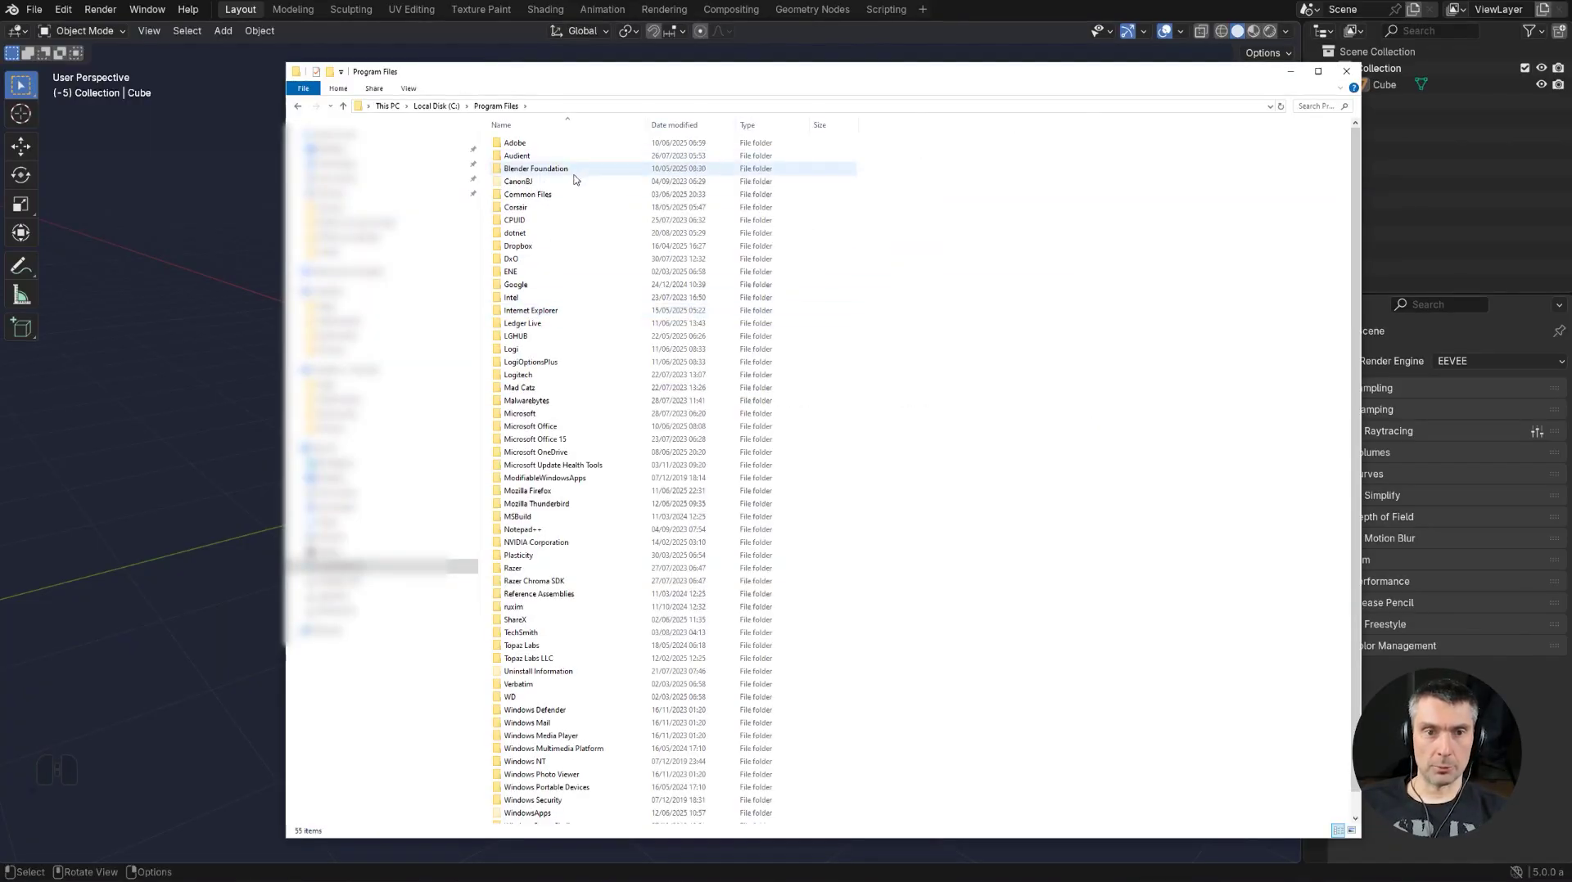
pyautogui.click(577, 181)
pyautogui.click(580, 171)
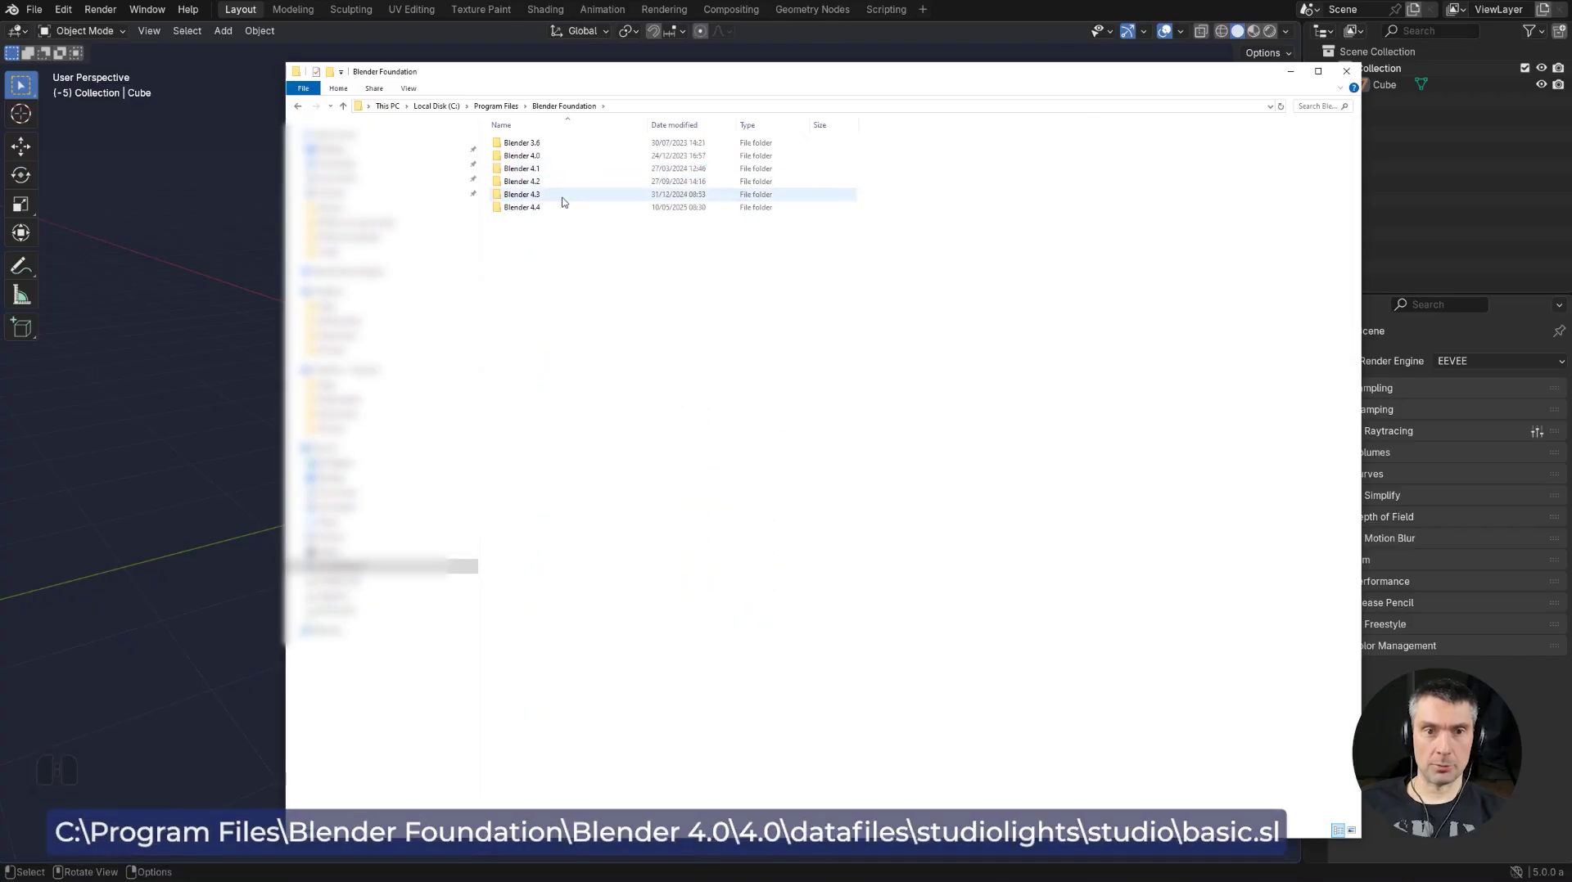
pyautogui.doubleClick(563, 210)
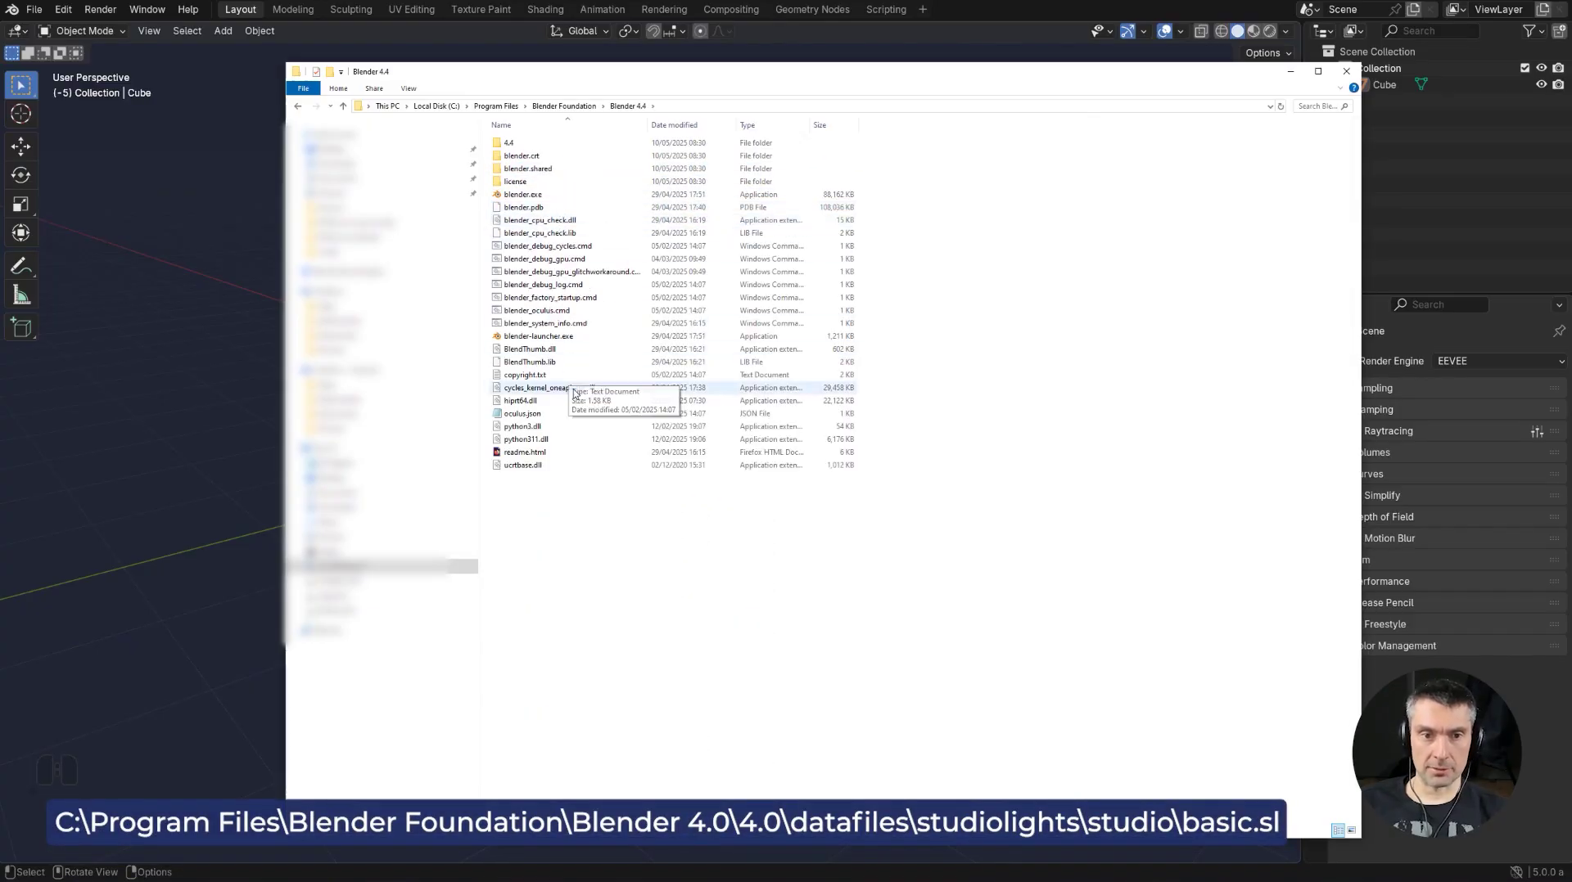
pyautogui.doubleClick(557, 150)
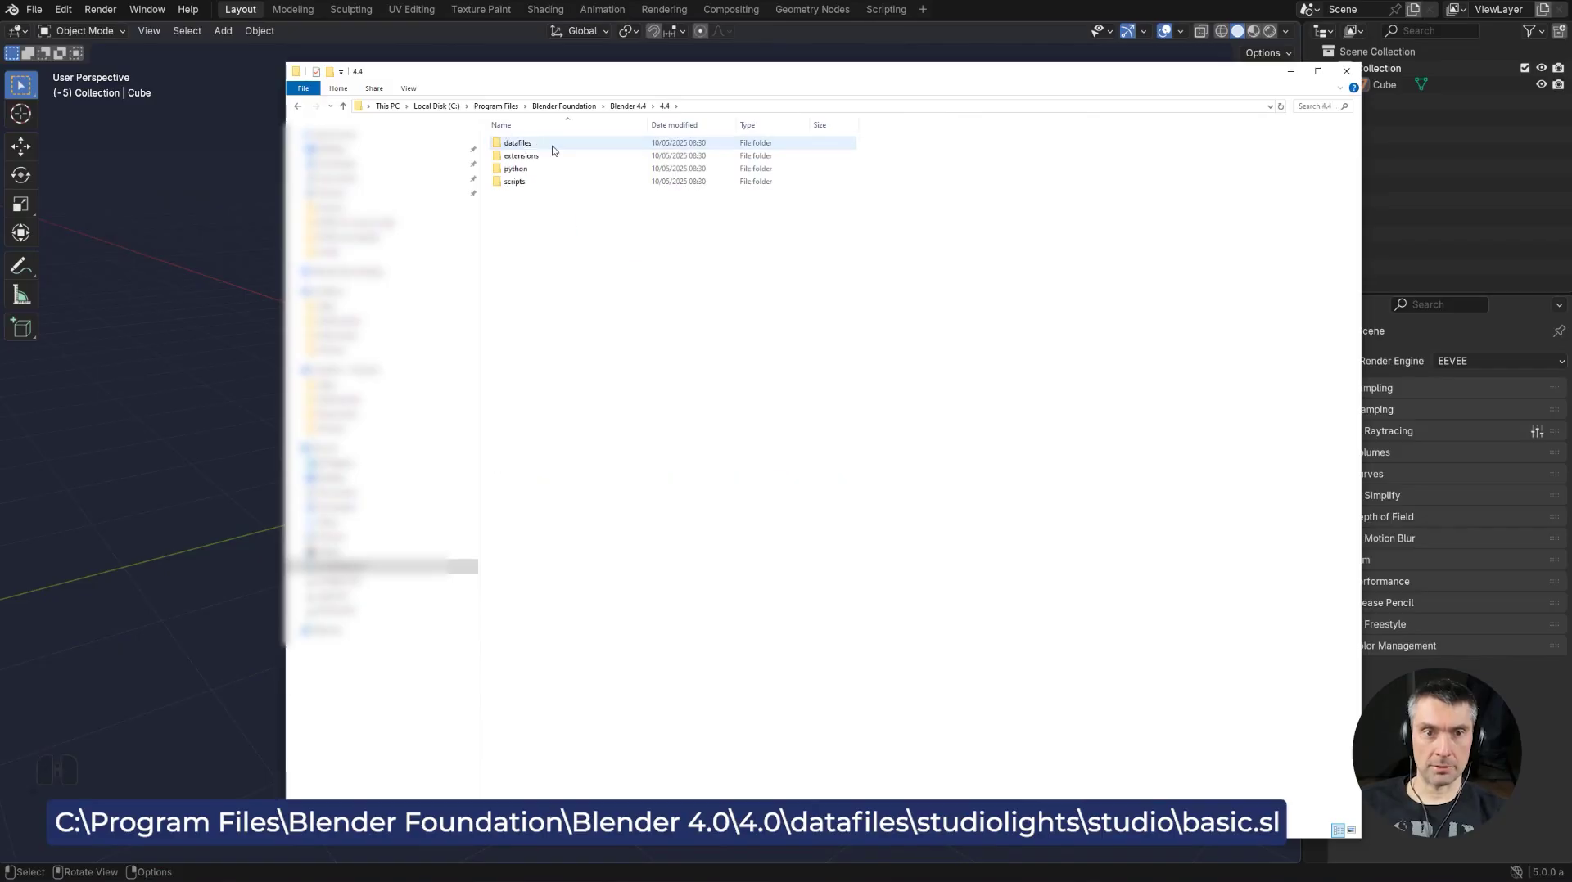
pyautogui.doubleClick(556, 150)
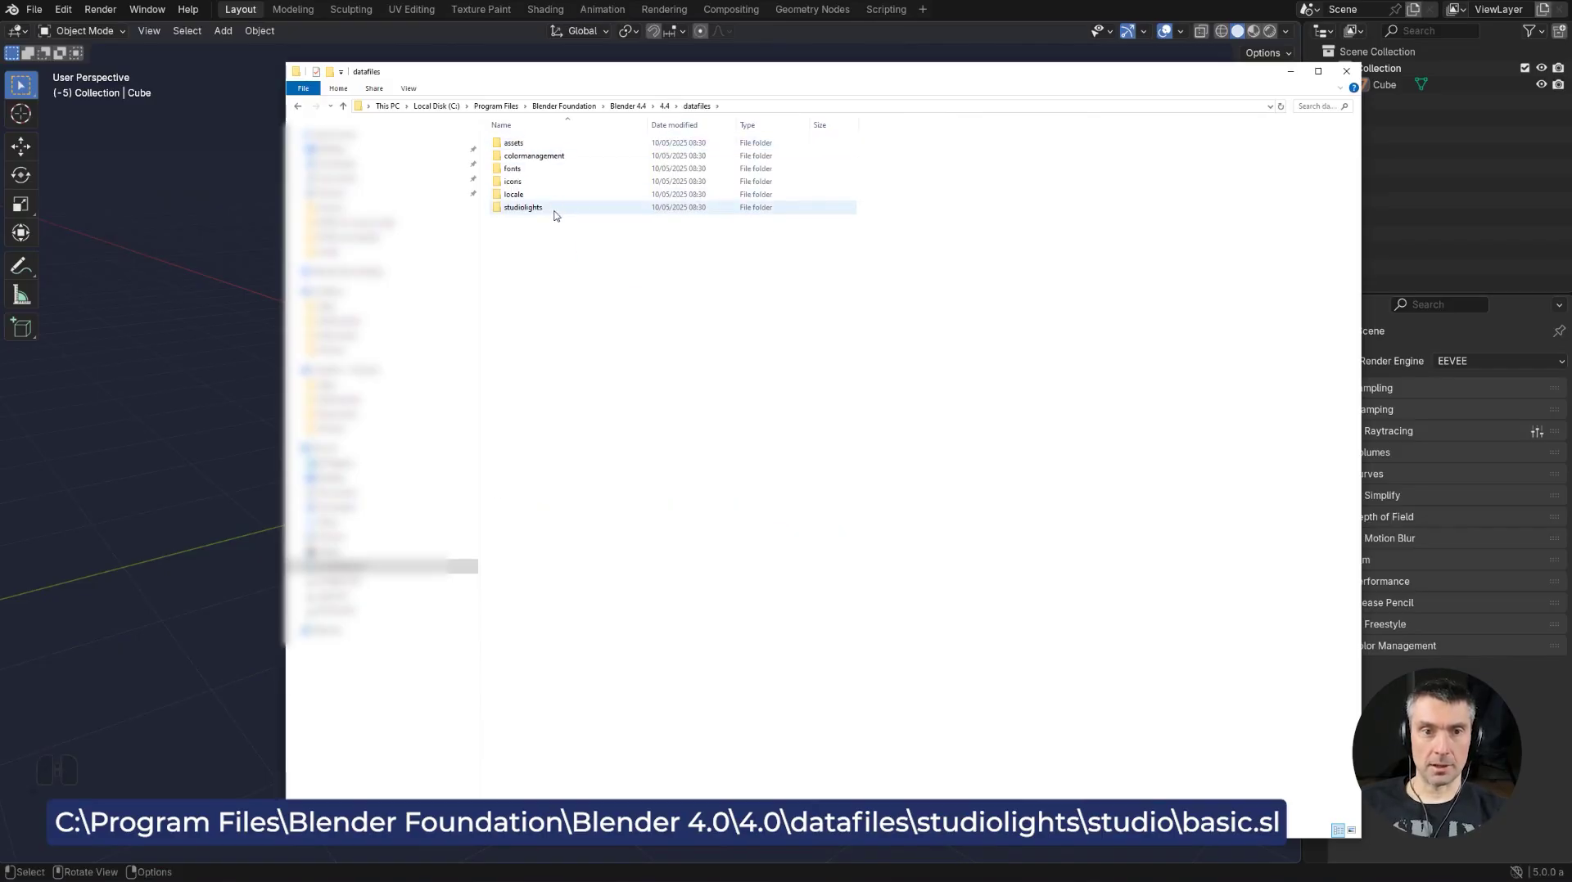
pyautogui.doubleClick(558, 206)
pyautogui.doubleClick(555, 159)
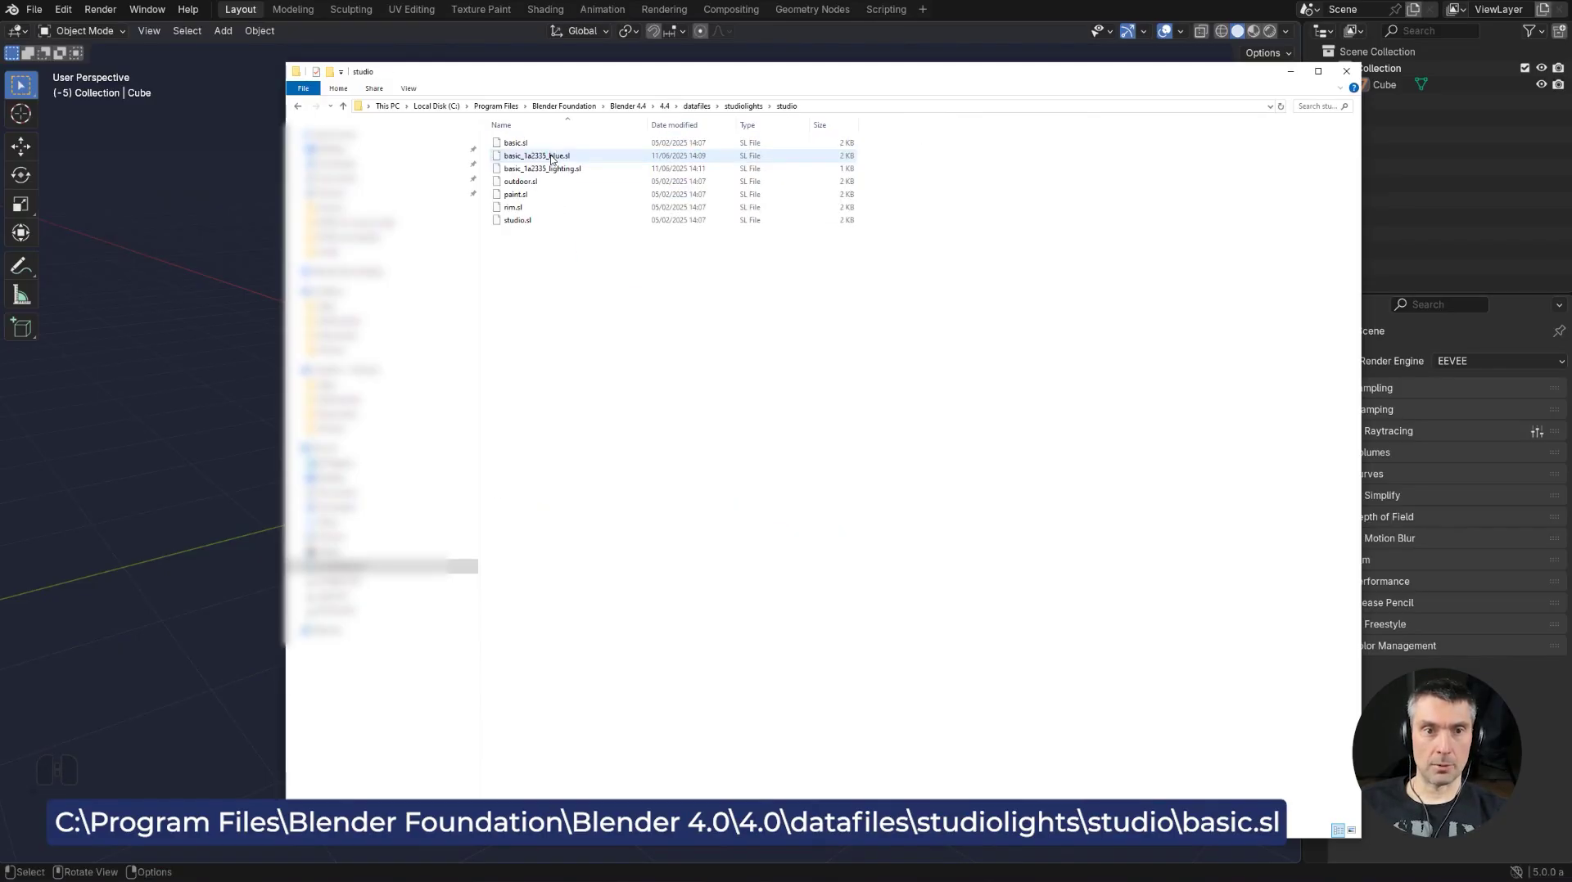
# Step: Pick out the basic.sl studio light file, then return to the Blender scene
pyautogui.click(540, 146)
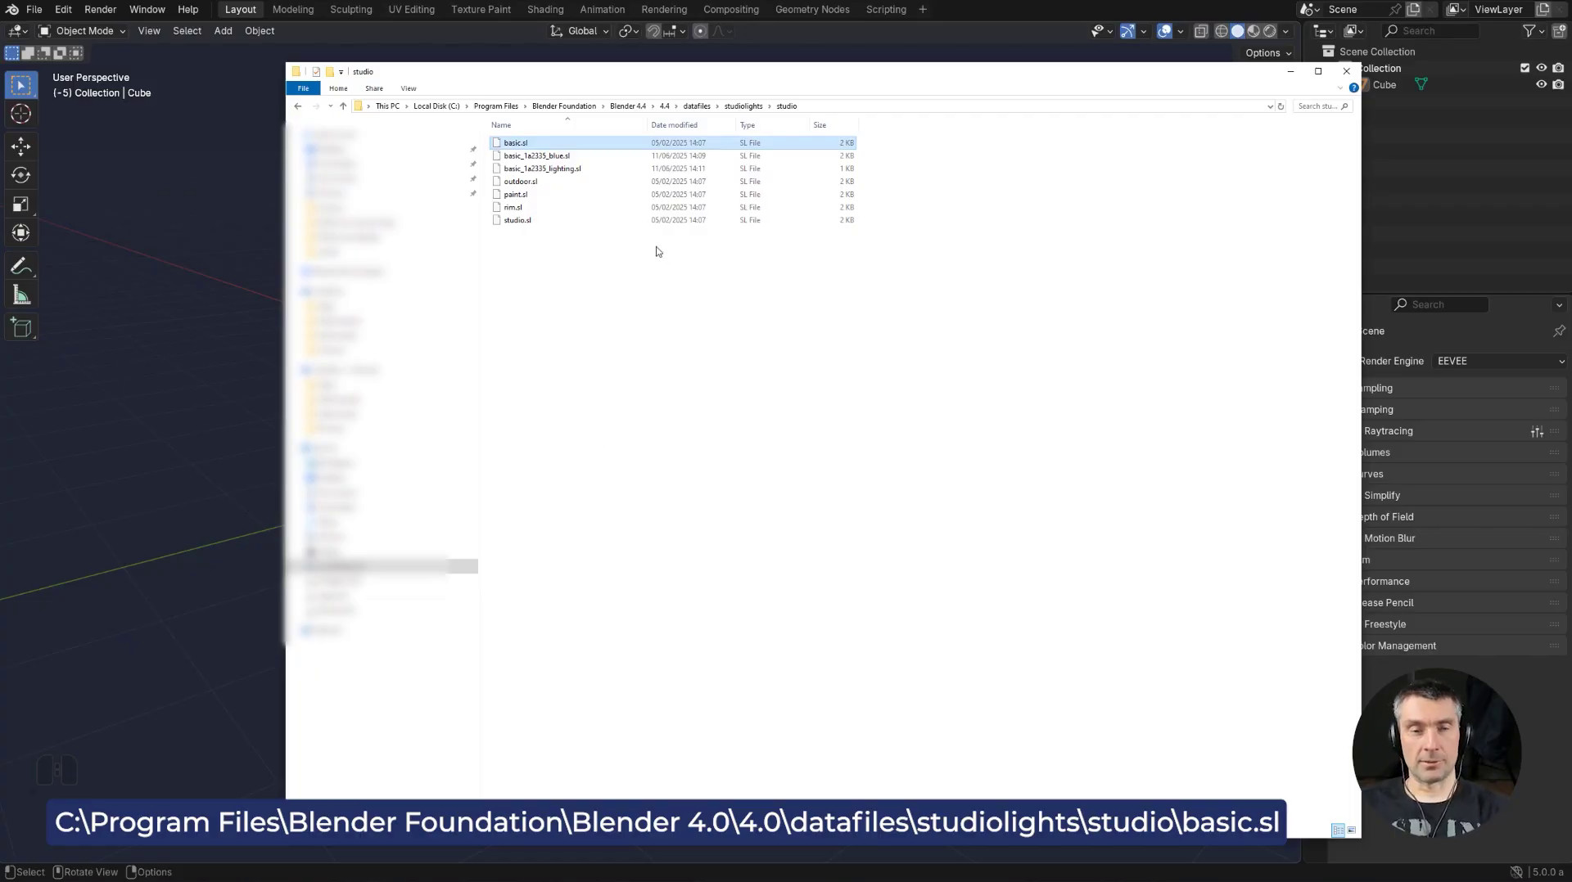
pyautogui.click(563, 176)
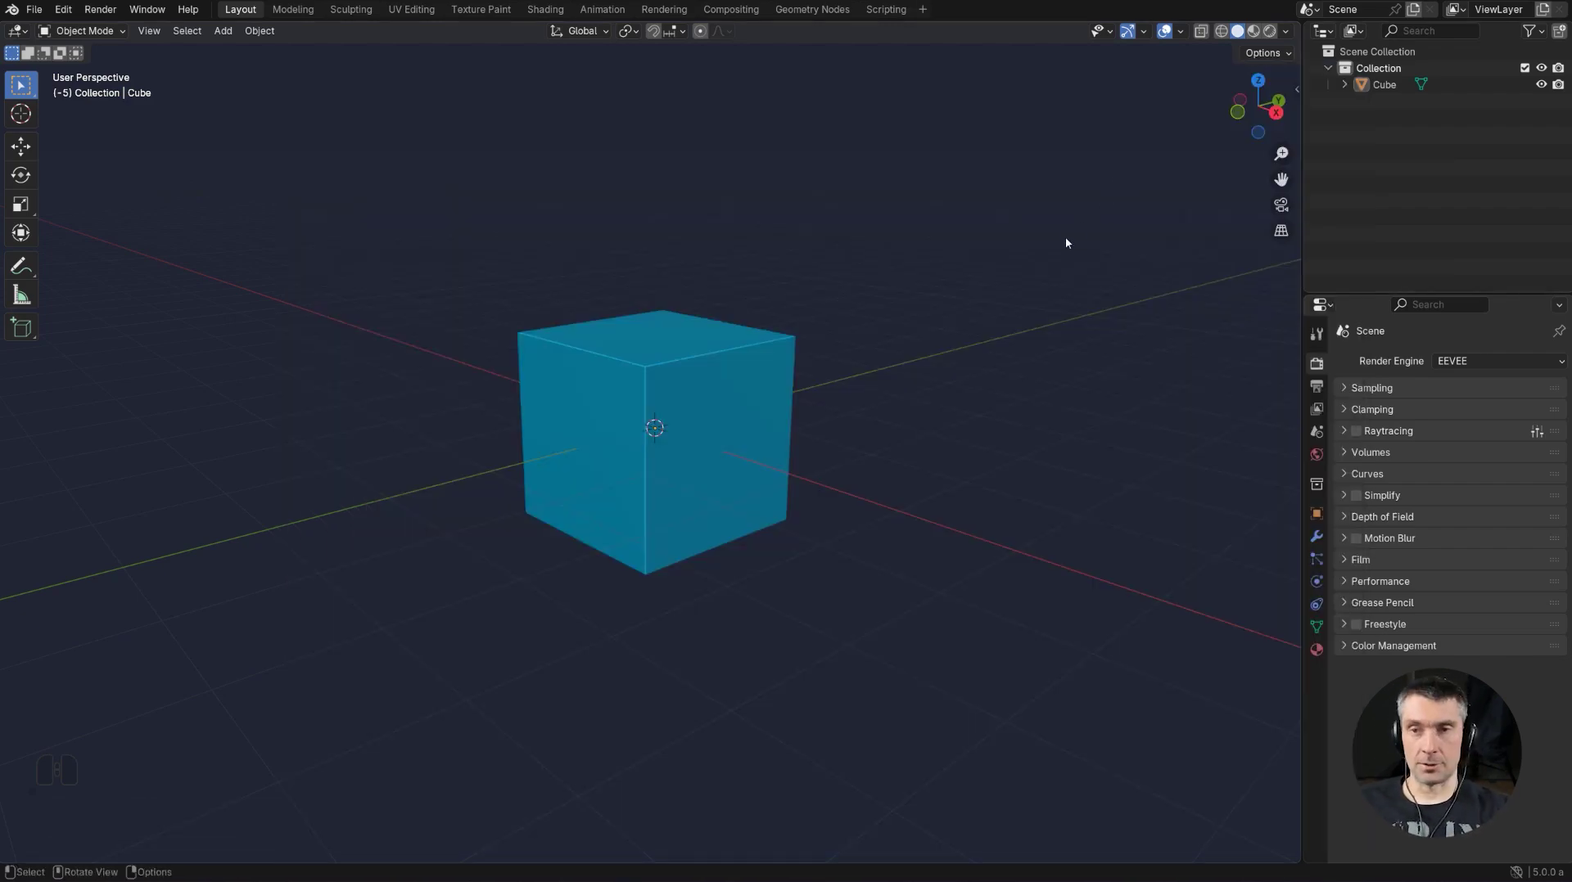
# Step: Recolour the cube to cyan #33E6F1
pyautogui.click(1288, 38)
pyautogui.click(1282, 146)
pyautogui.click(1288, 121)
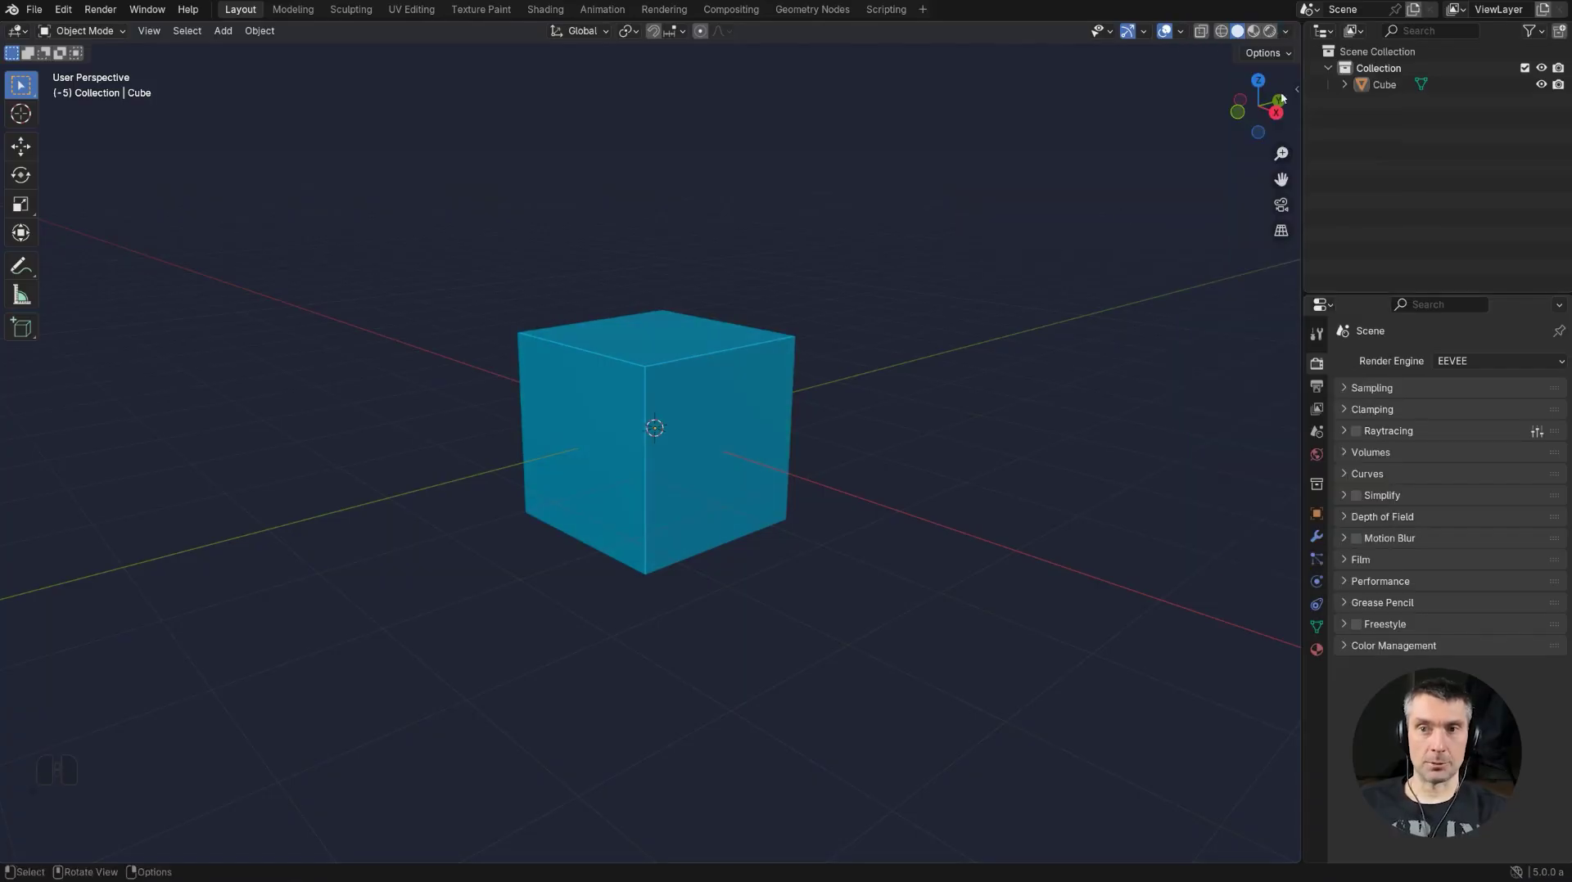
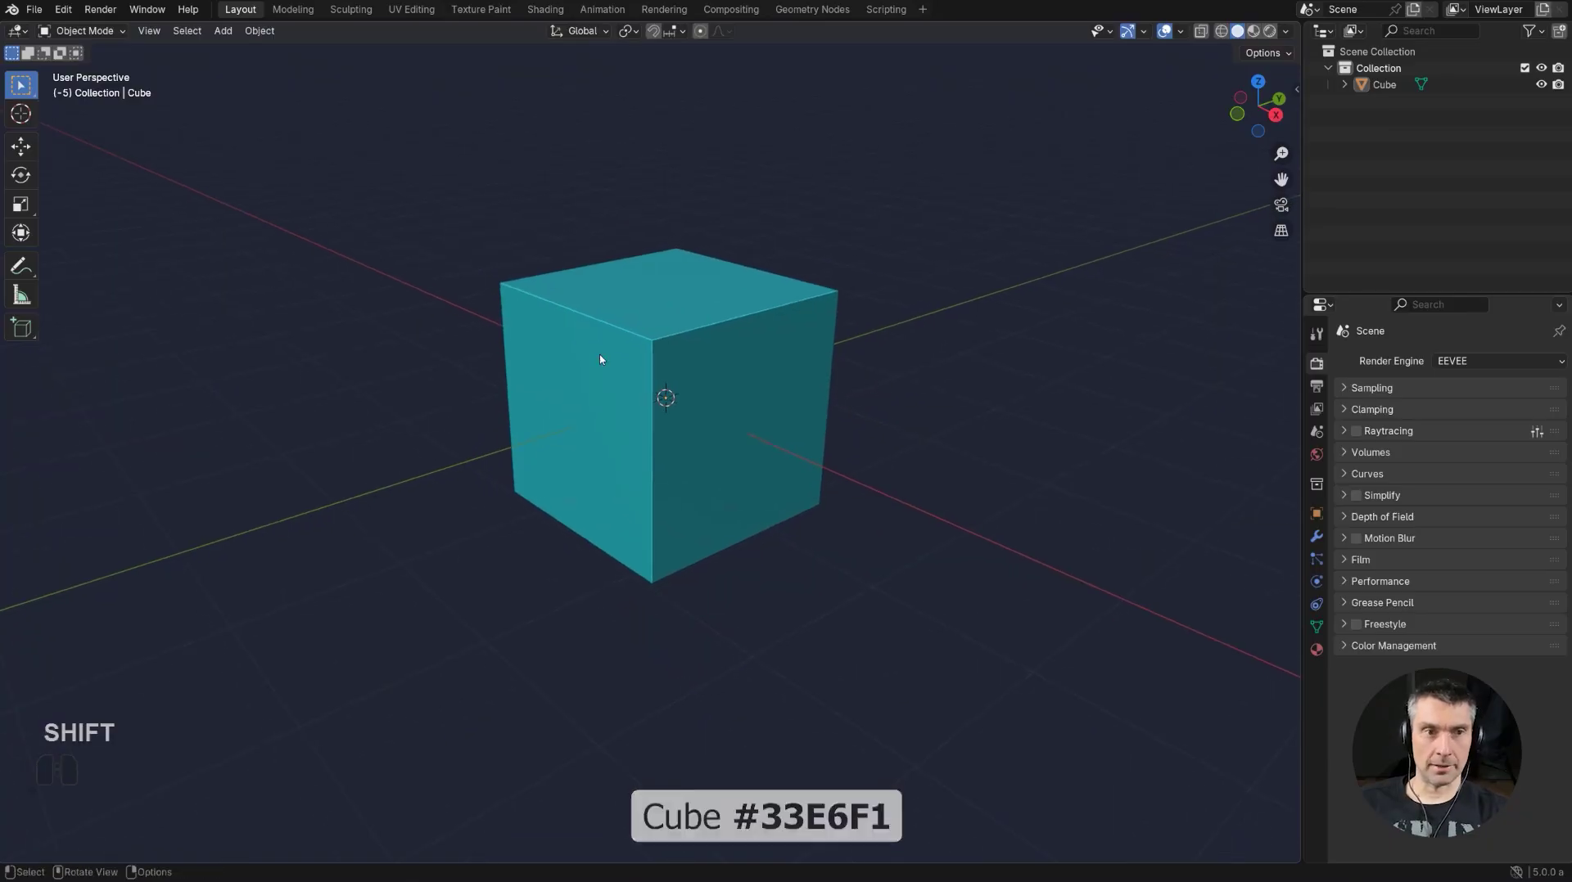
# Step: Select the cube and switch it into Edit Mode to check its selection outlines
pyautogui.click(723, 329)
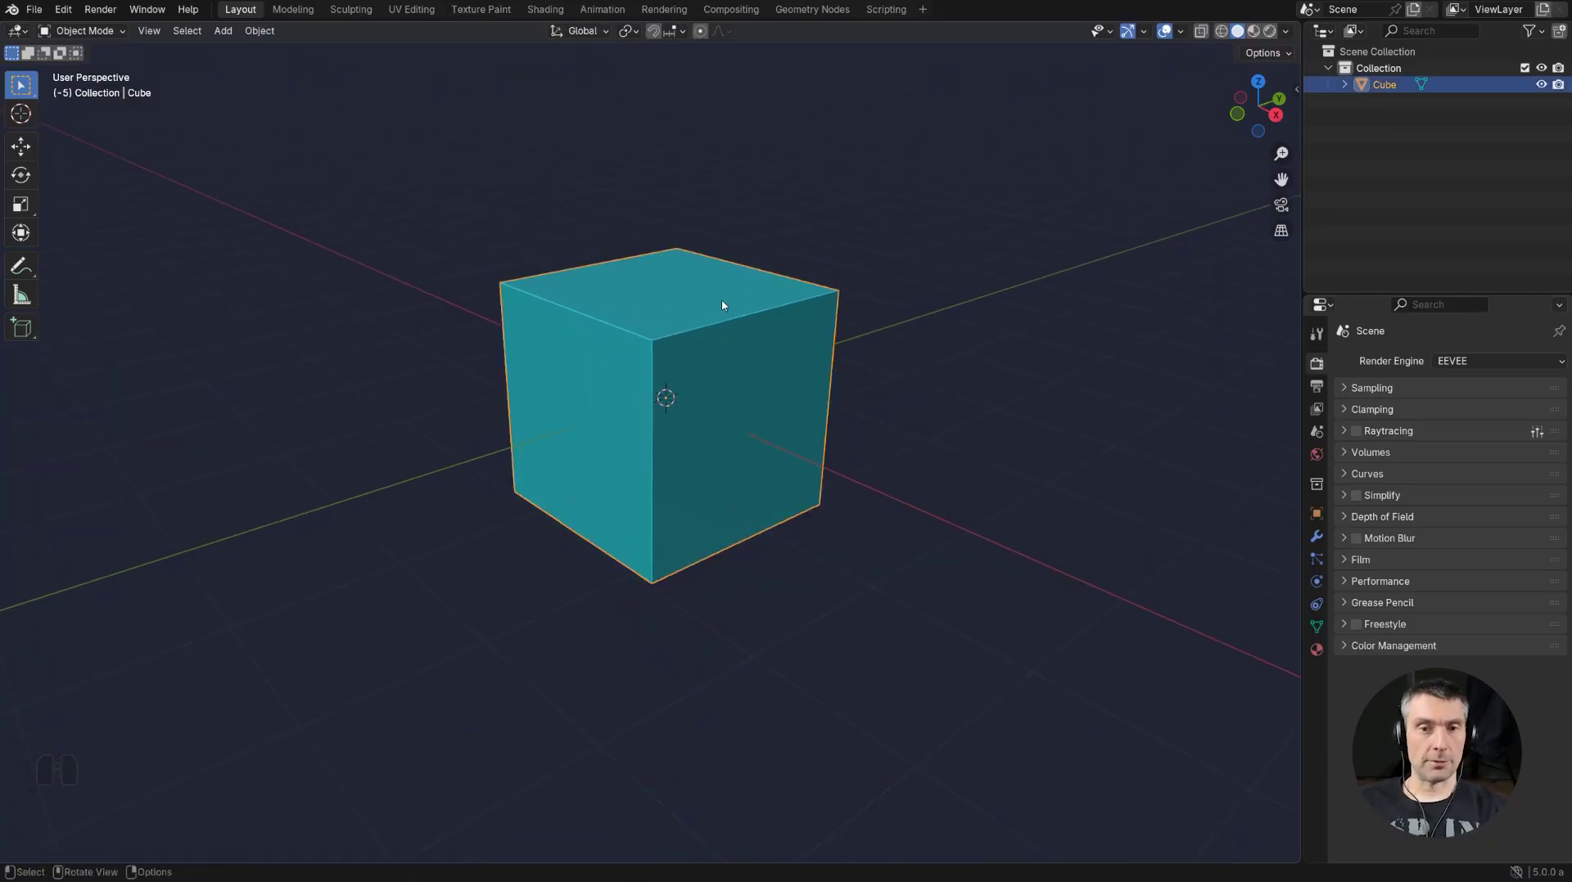
pyautogui.press('Tab')
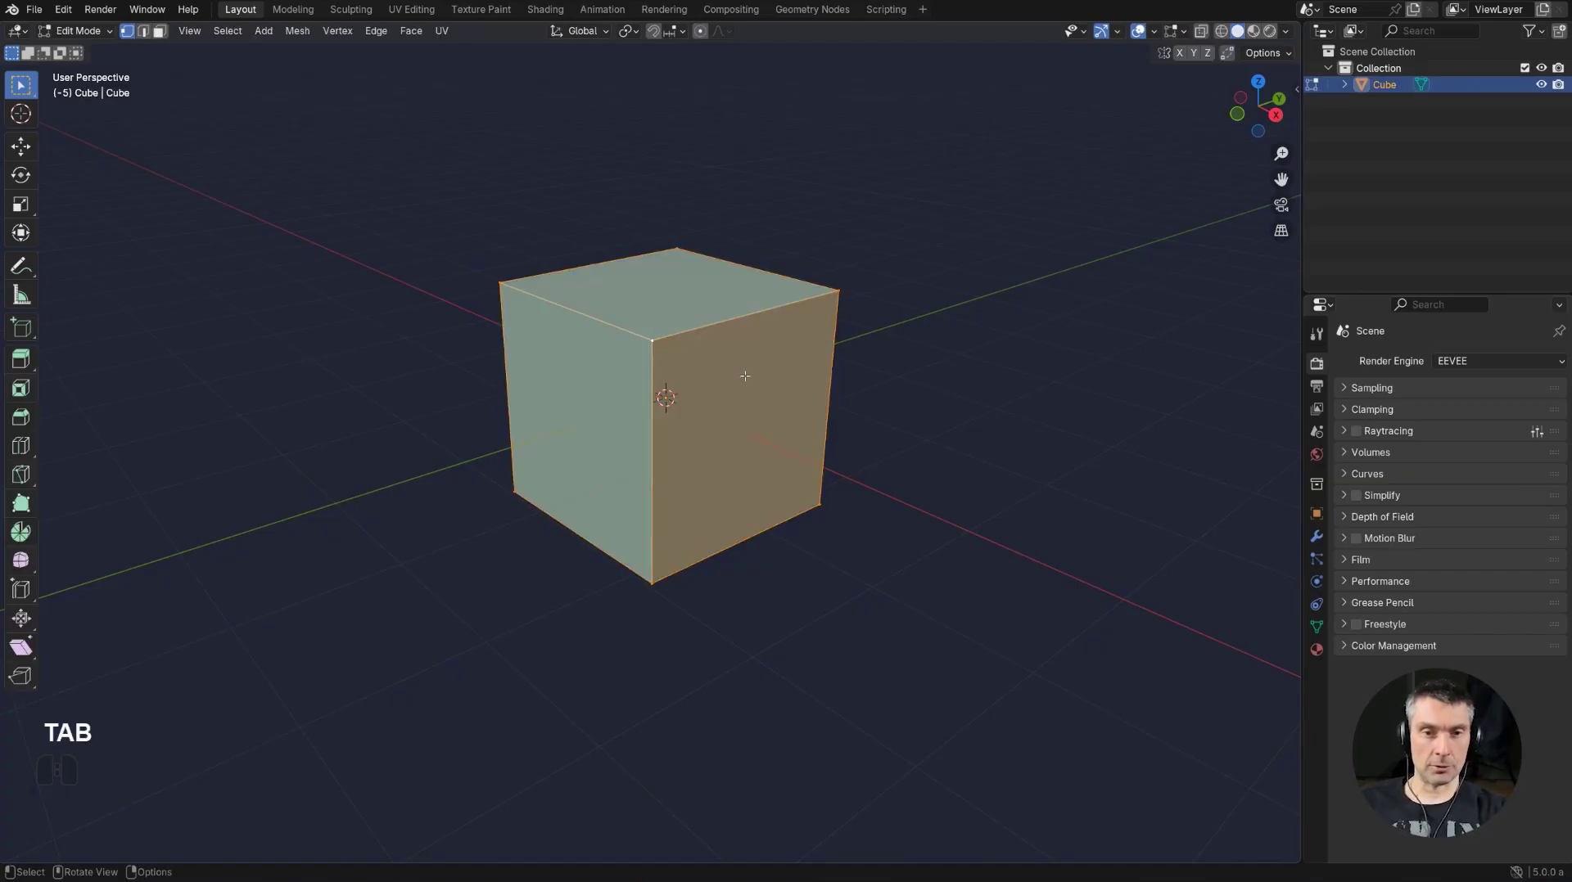
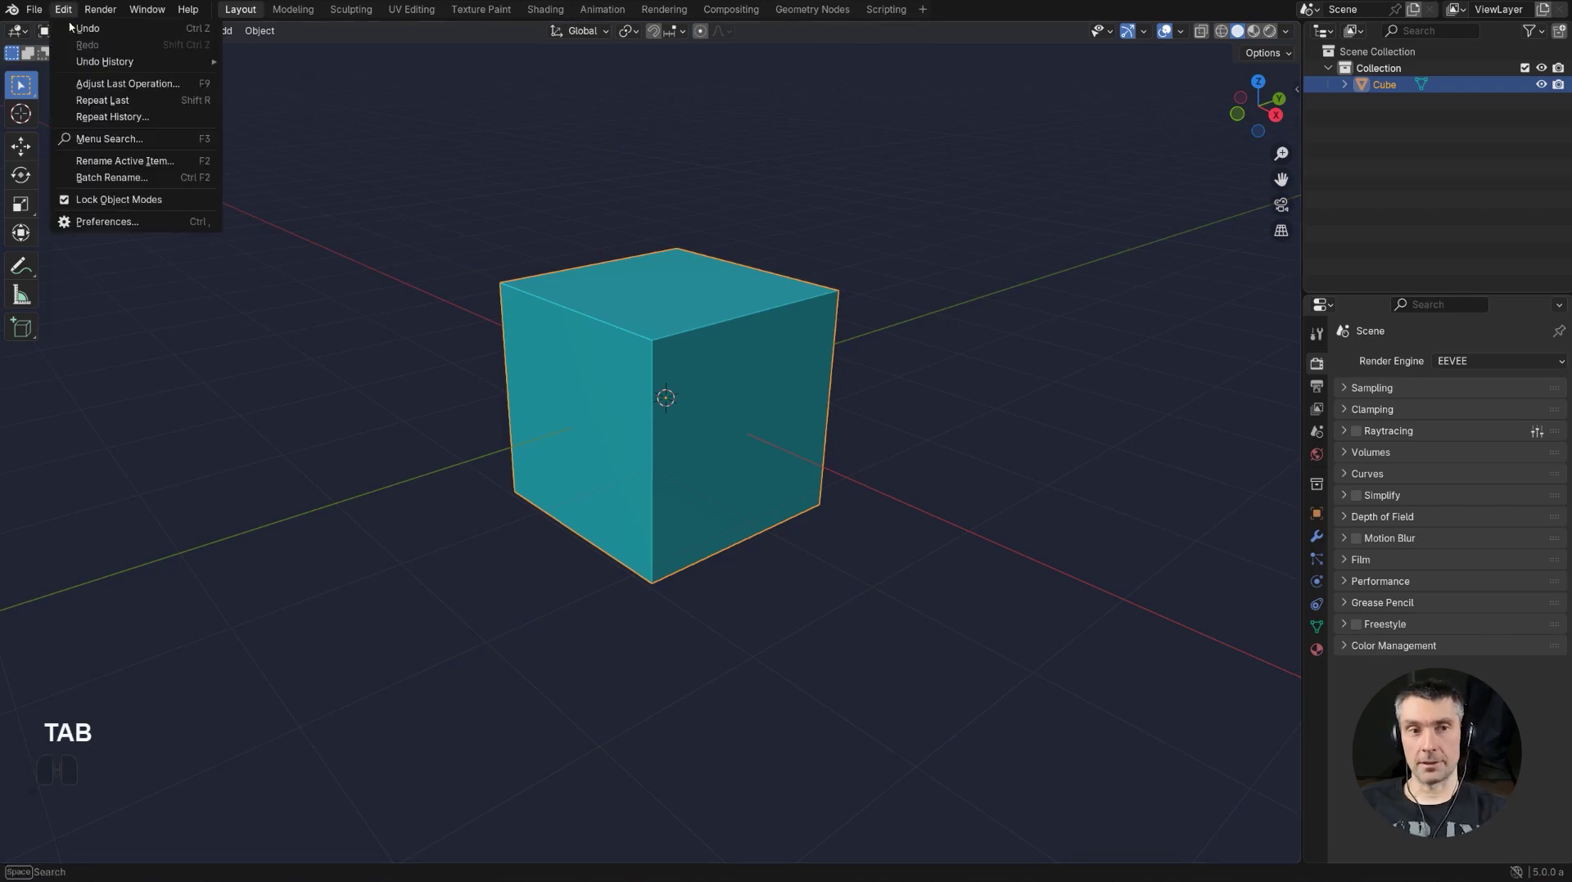
# Step: In Preferences > Themes > 3D Viewport, set the Wire colour to dark grey #2D2D2D
pyautogui.click(118, 221)
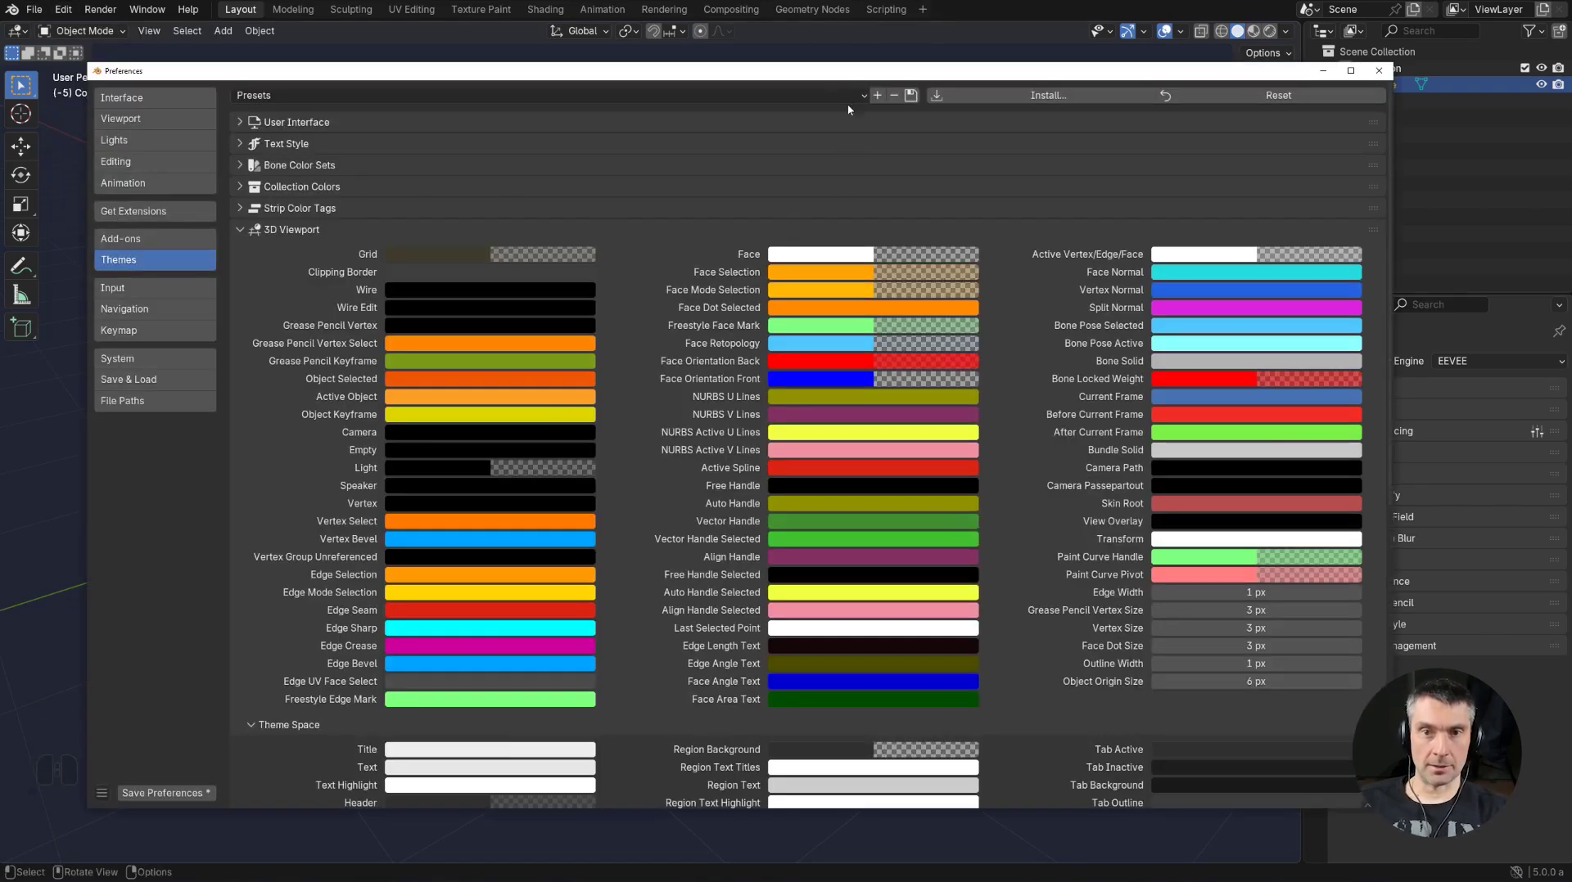
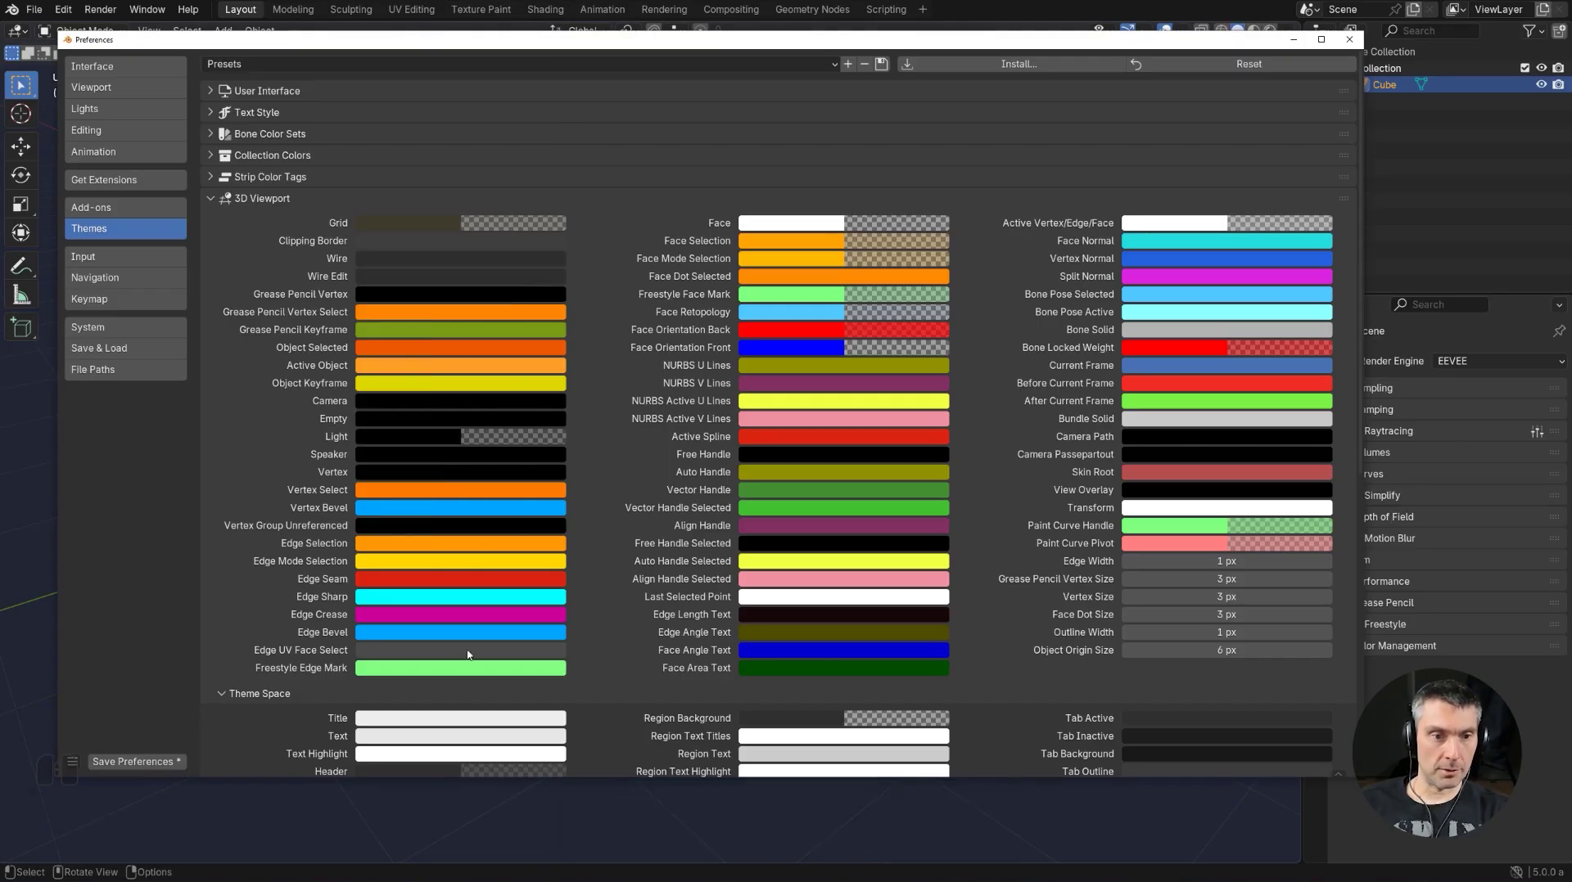
pyautogui.press('ctrl+v')
pyautogui.click(412, 476)
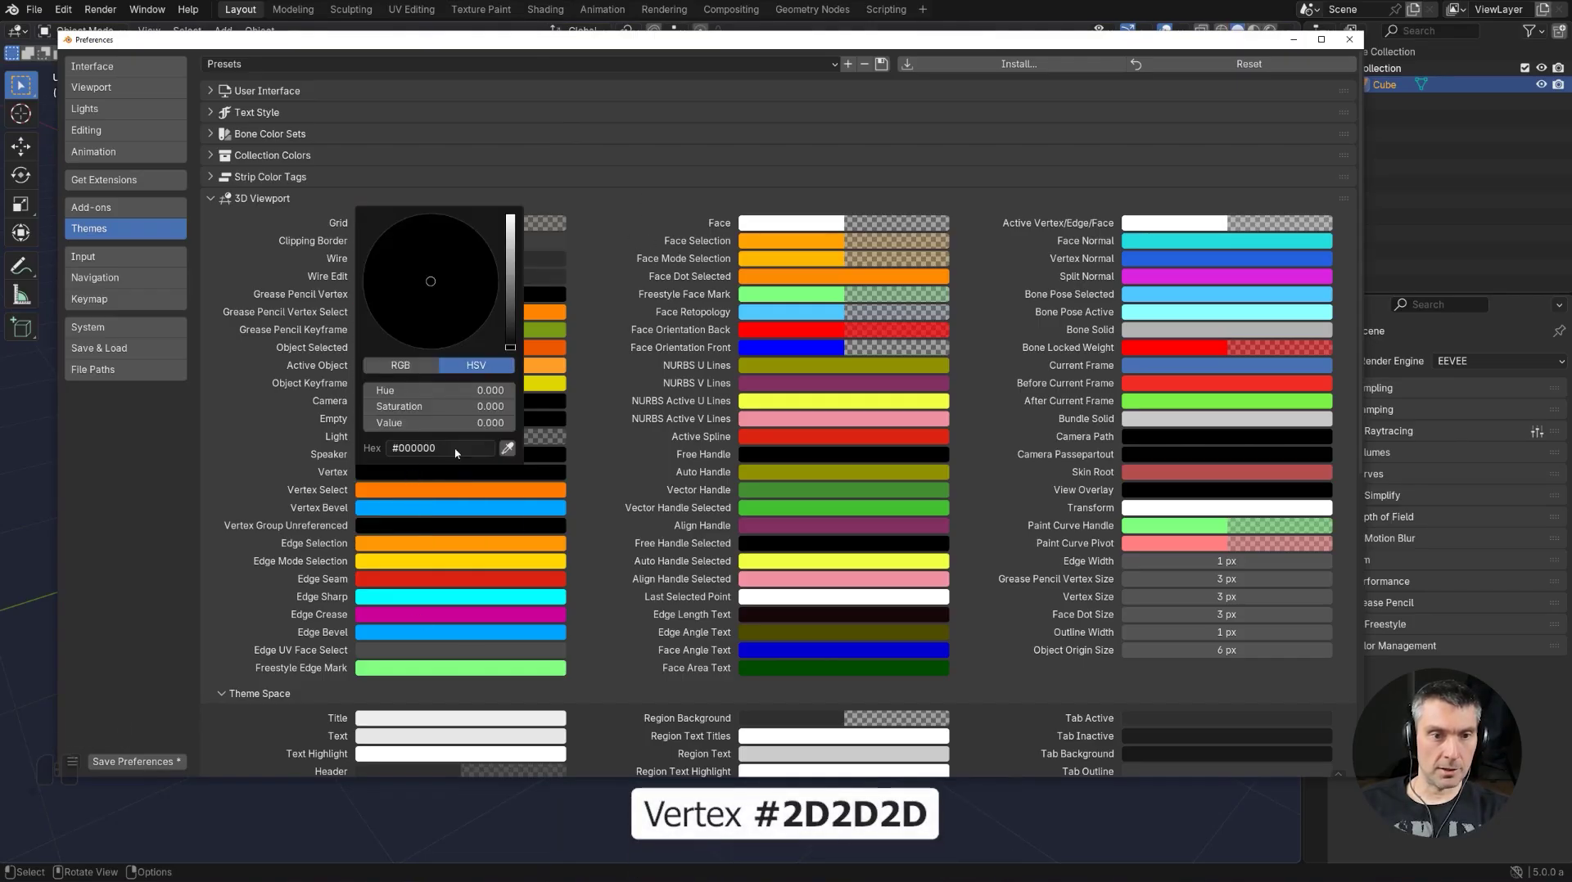
pyautogui.click(458, 468)
pyautogui.click(452, 460)
pyautogui.doubleClick(444, 476)
pyautogui.click(454, 458)
pyautogui.press('ctrl+v')
pyautogui.click(694, 162)
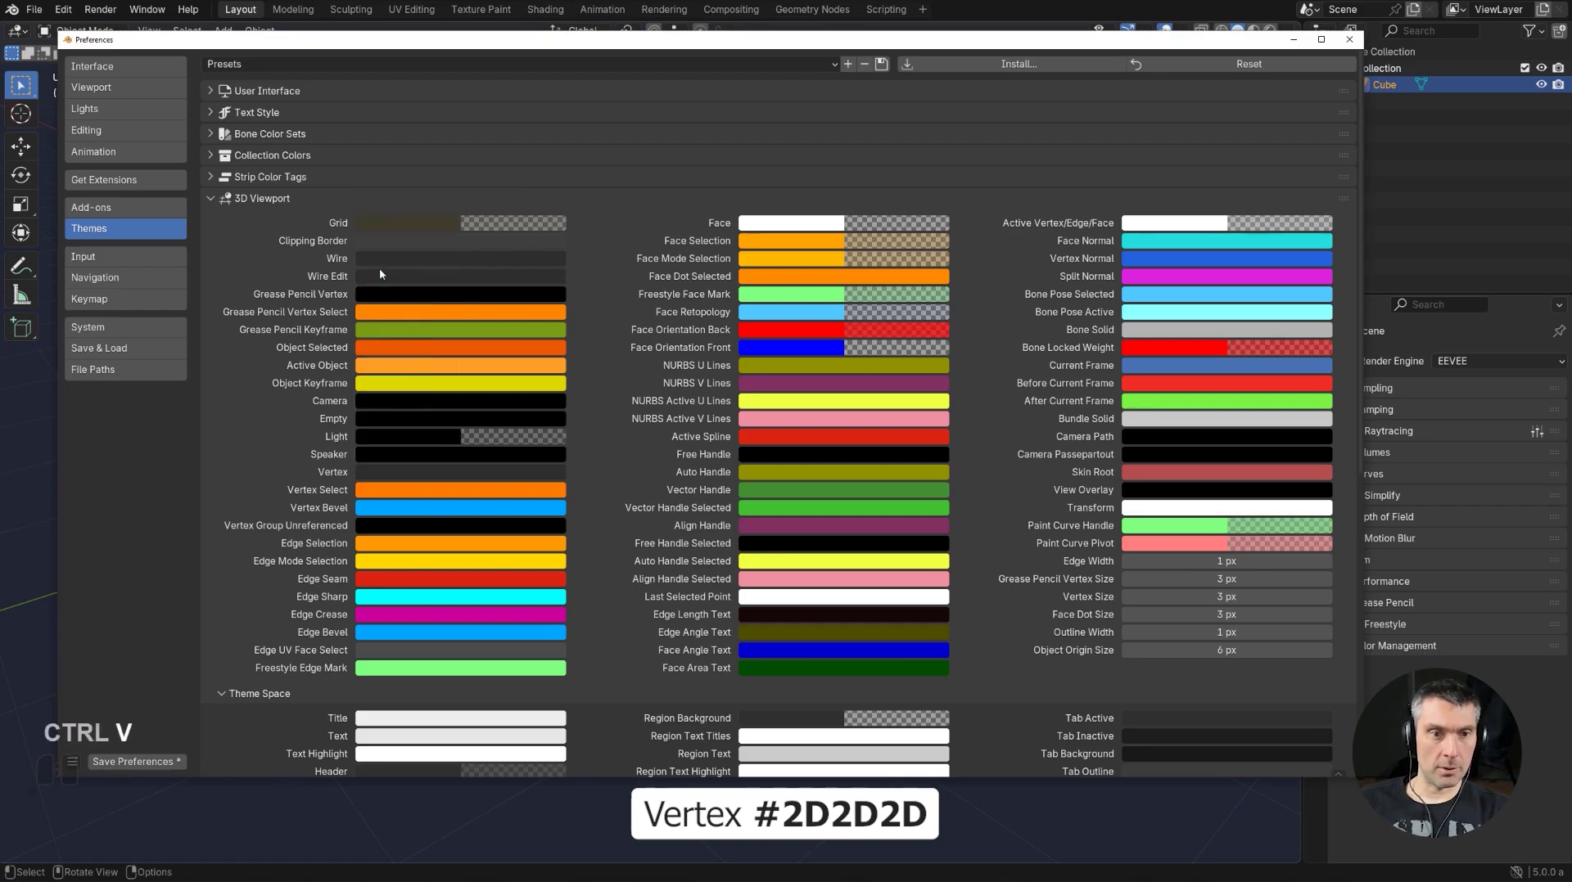
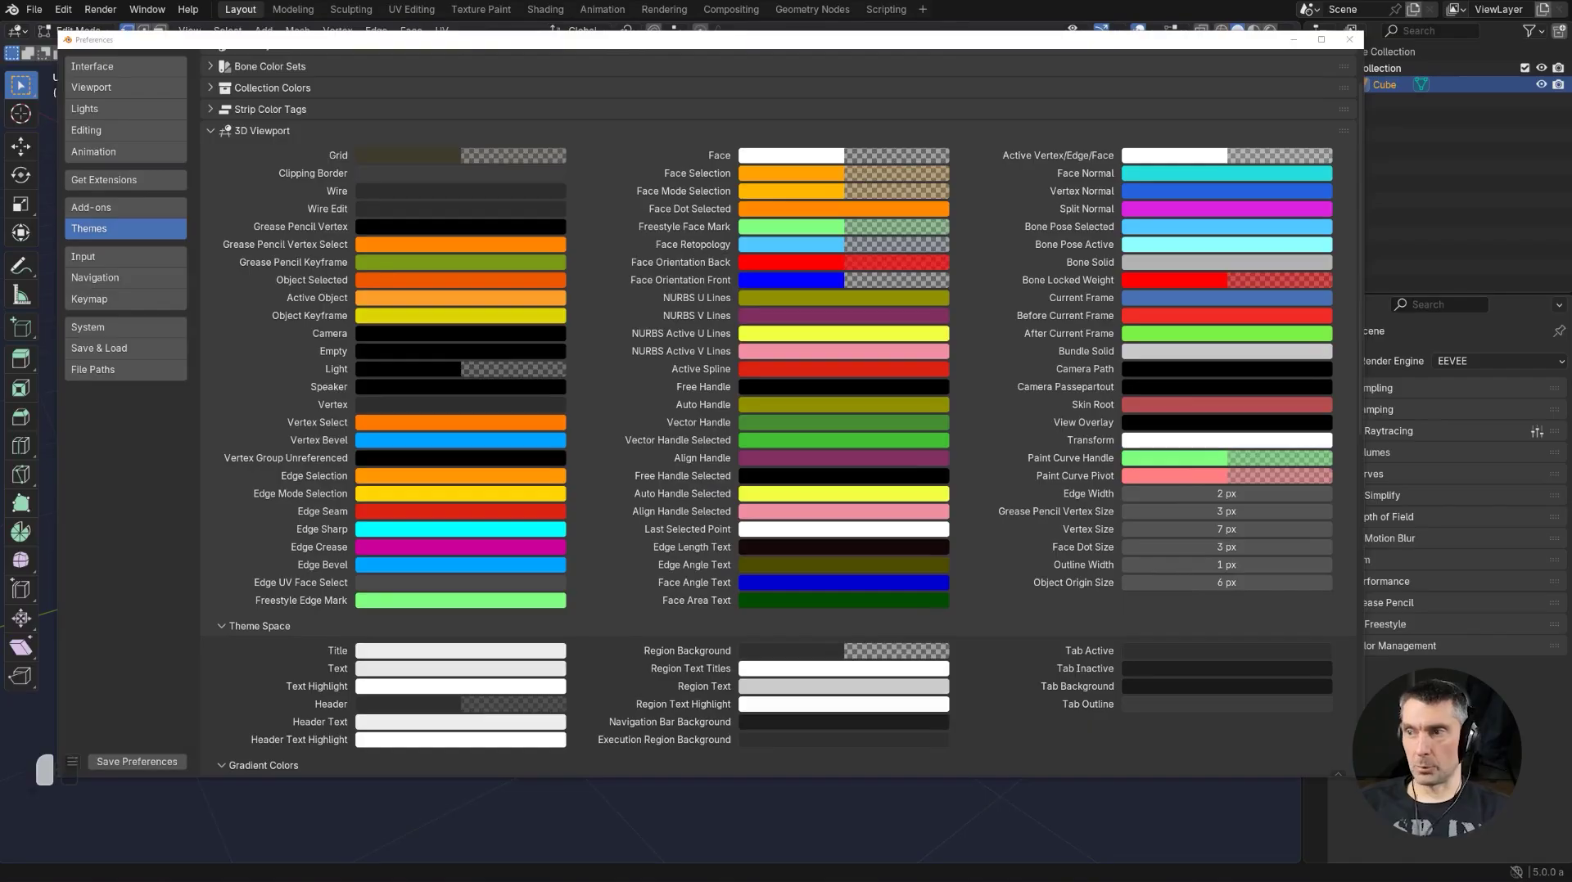
# Step: Set the edge and face selection colours to light blue #80EAFF
pyautogui.press('ctrl+c')
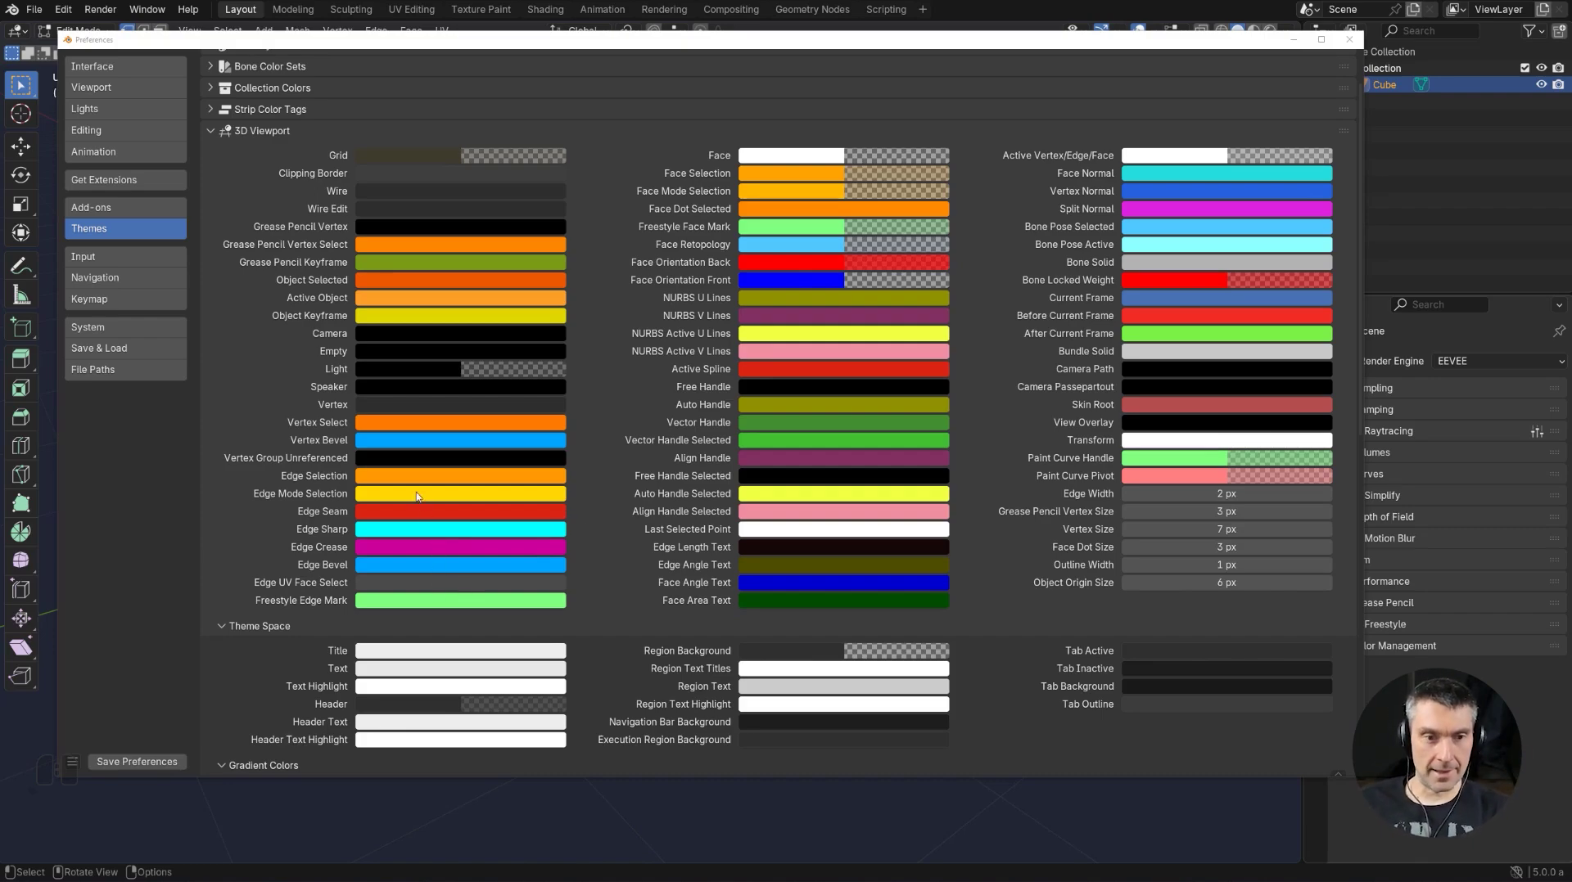
pyautogui.click(420, 496)
pyautogui.click(458, 470)
pyautogui.press('ctrl+v')
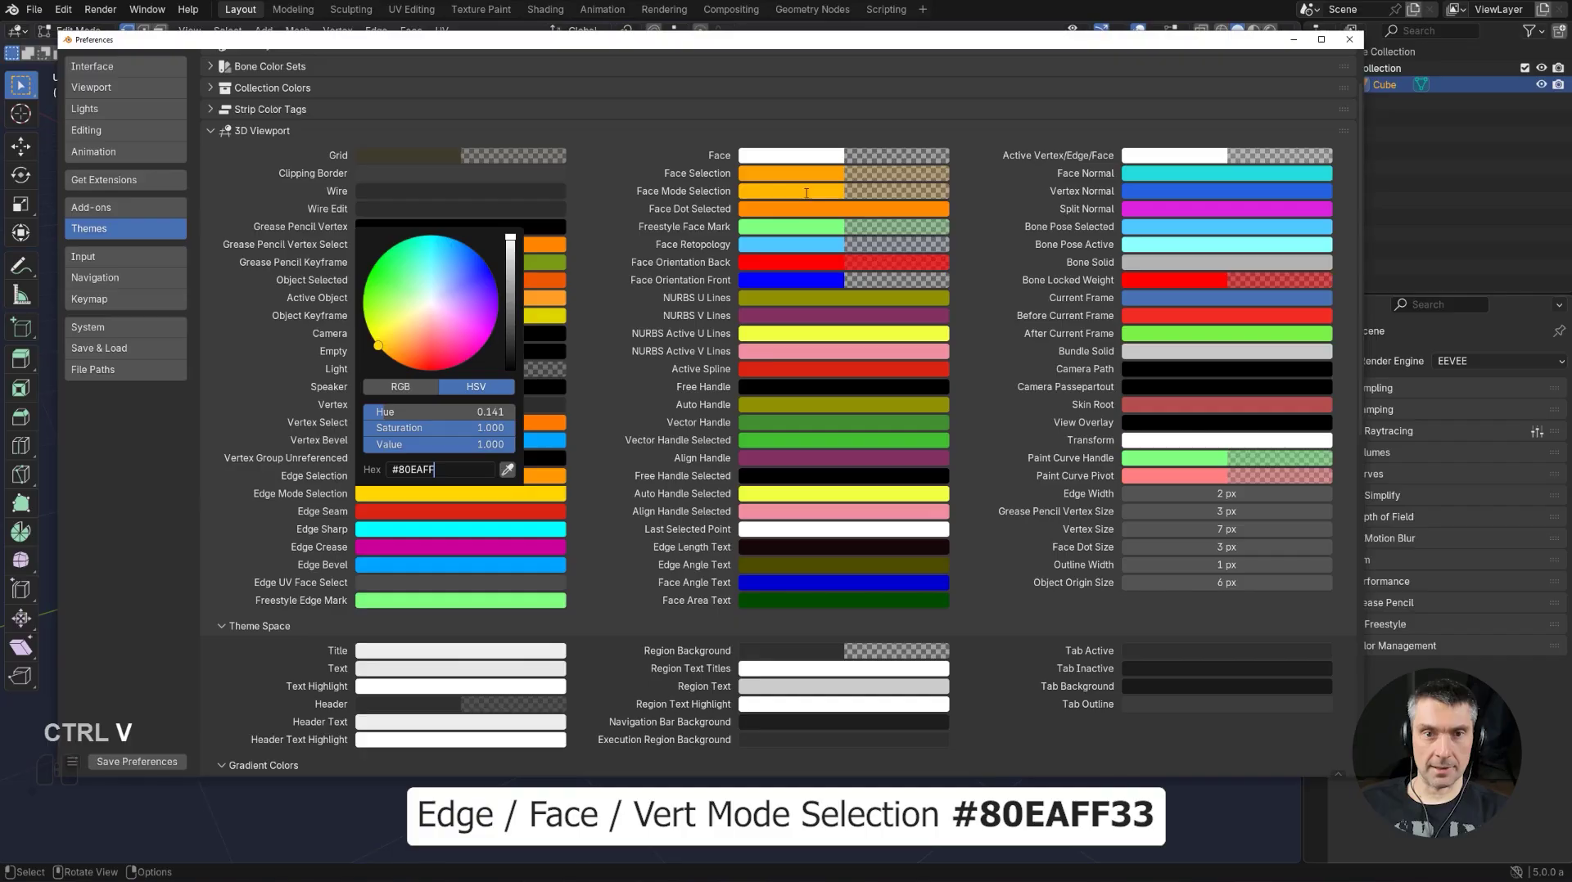
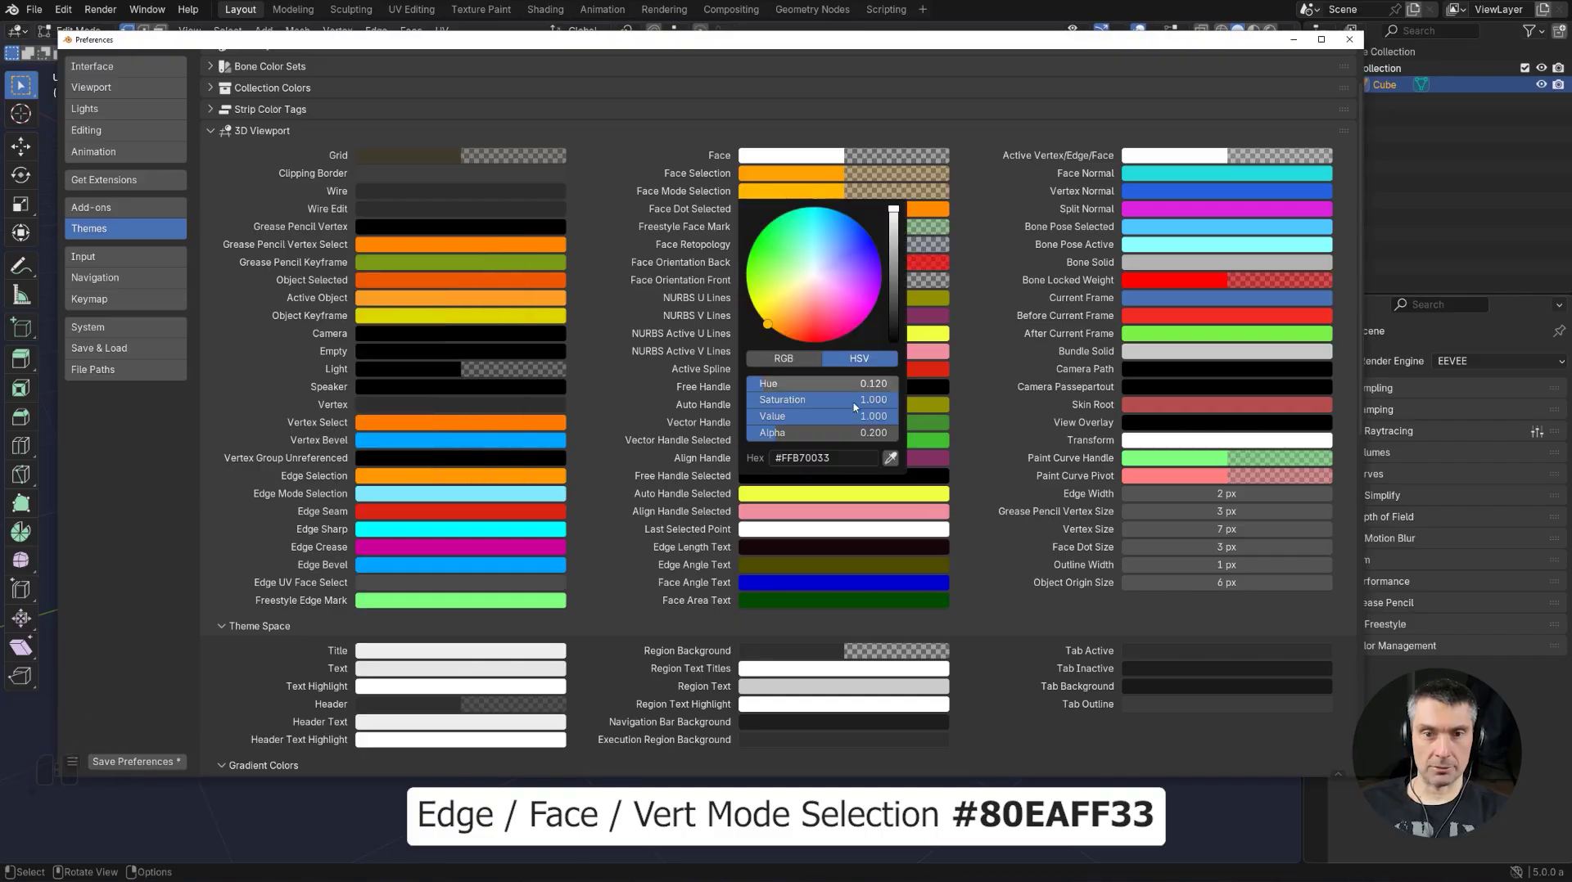
pyautogui.click(852, 463)
pyautogui.press('ctrl+v')
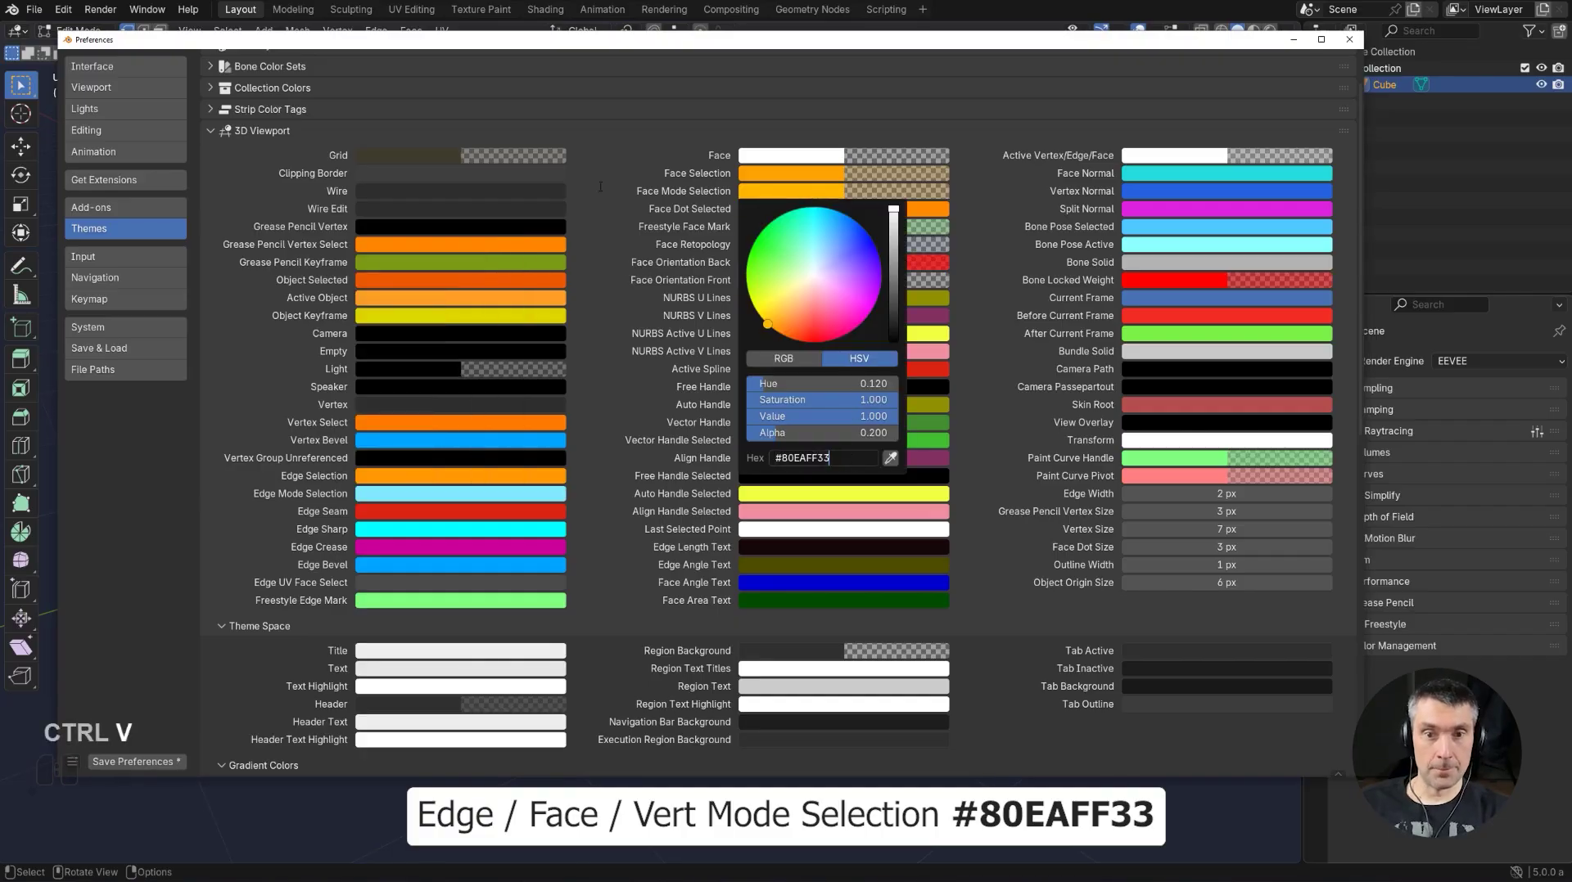
pyautogui.click(626, 111)
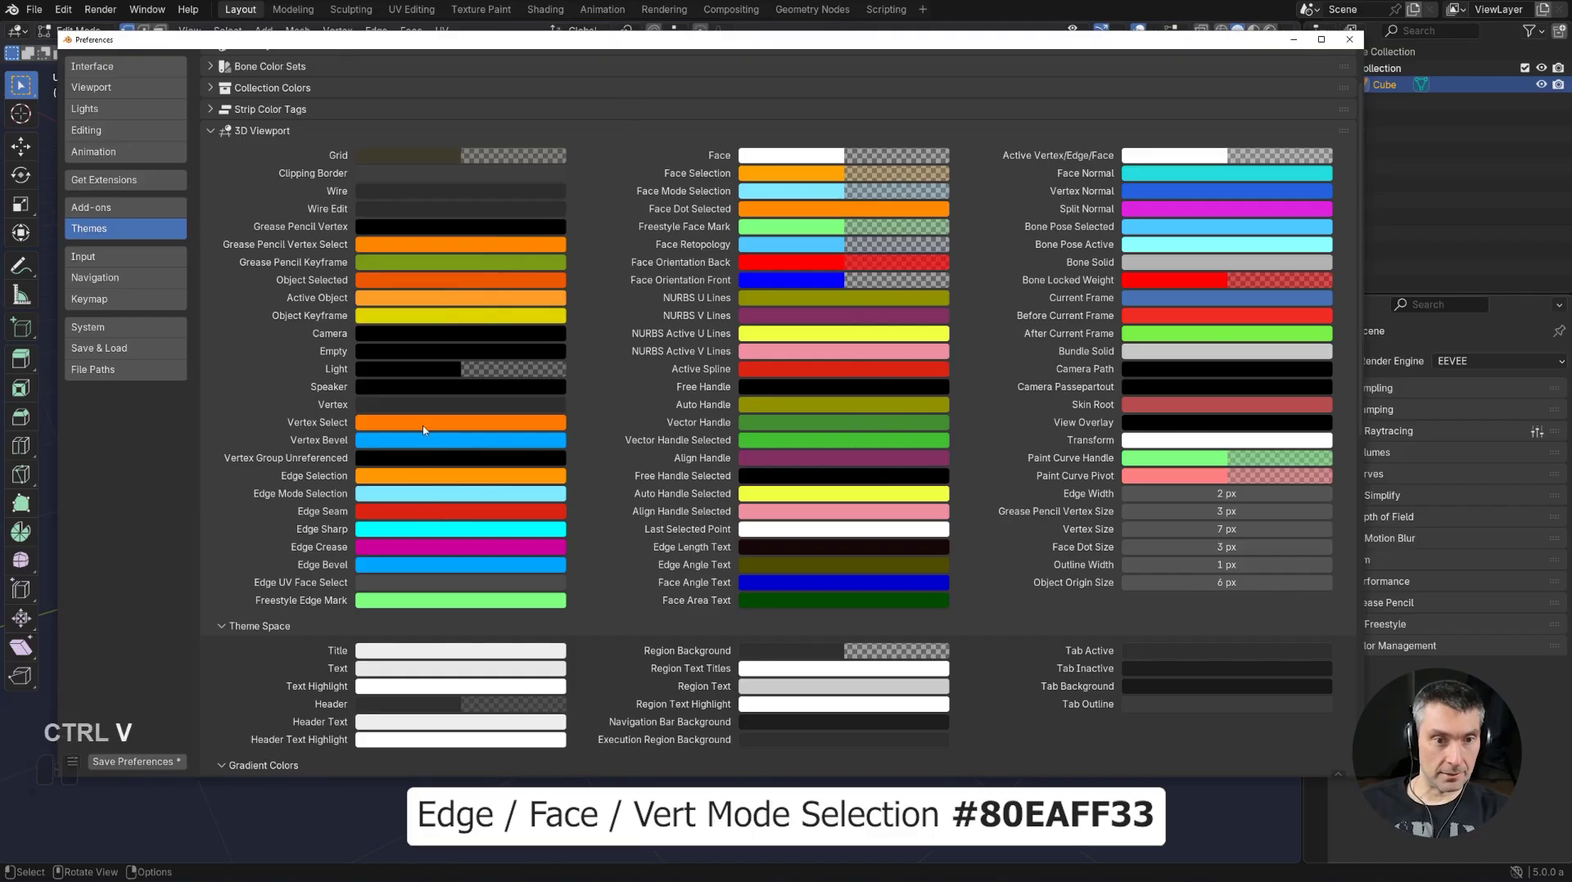
# Step: Make Vertex Select light blue #80EAFF and start recolouring Object Selected likewise
pyautogui.click(427, 425)
pyautogui.click(465, 399)
pyautogui.press('ctrl+v')
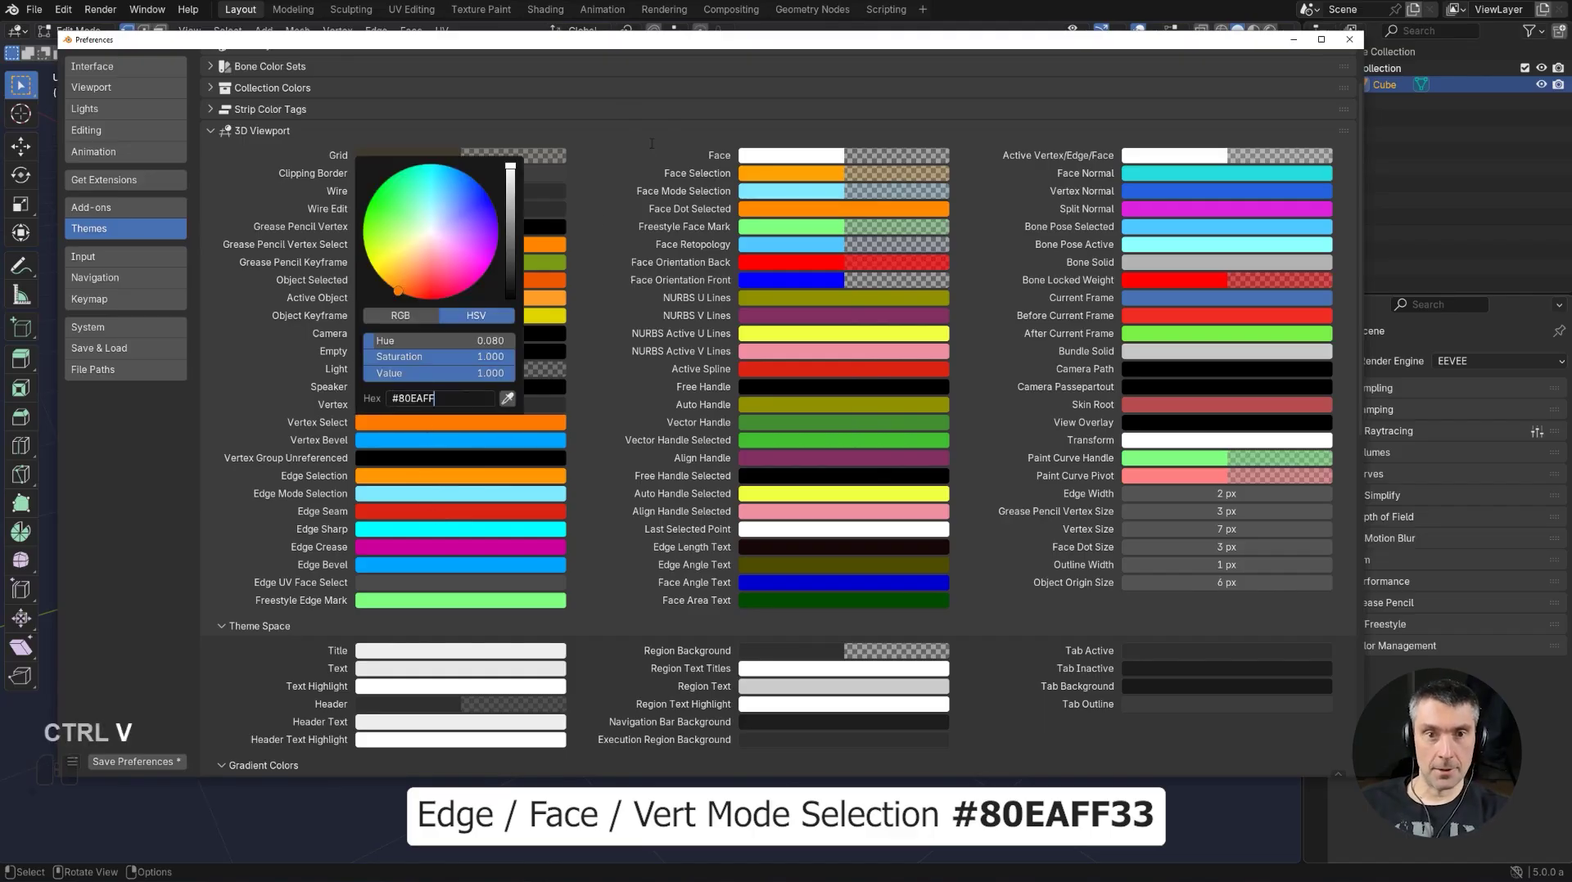
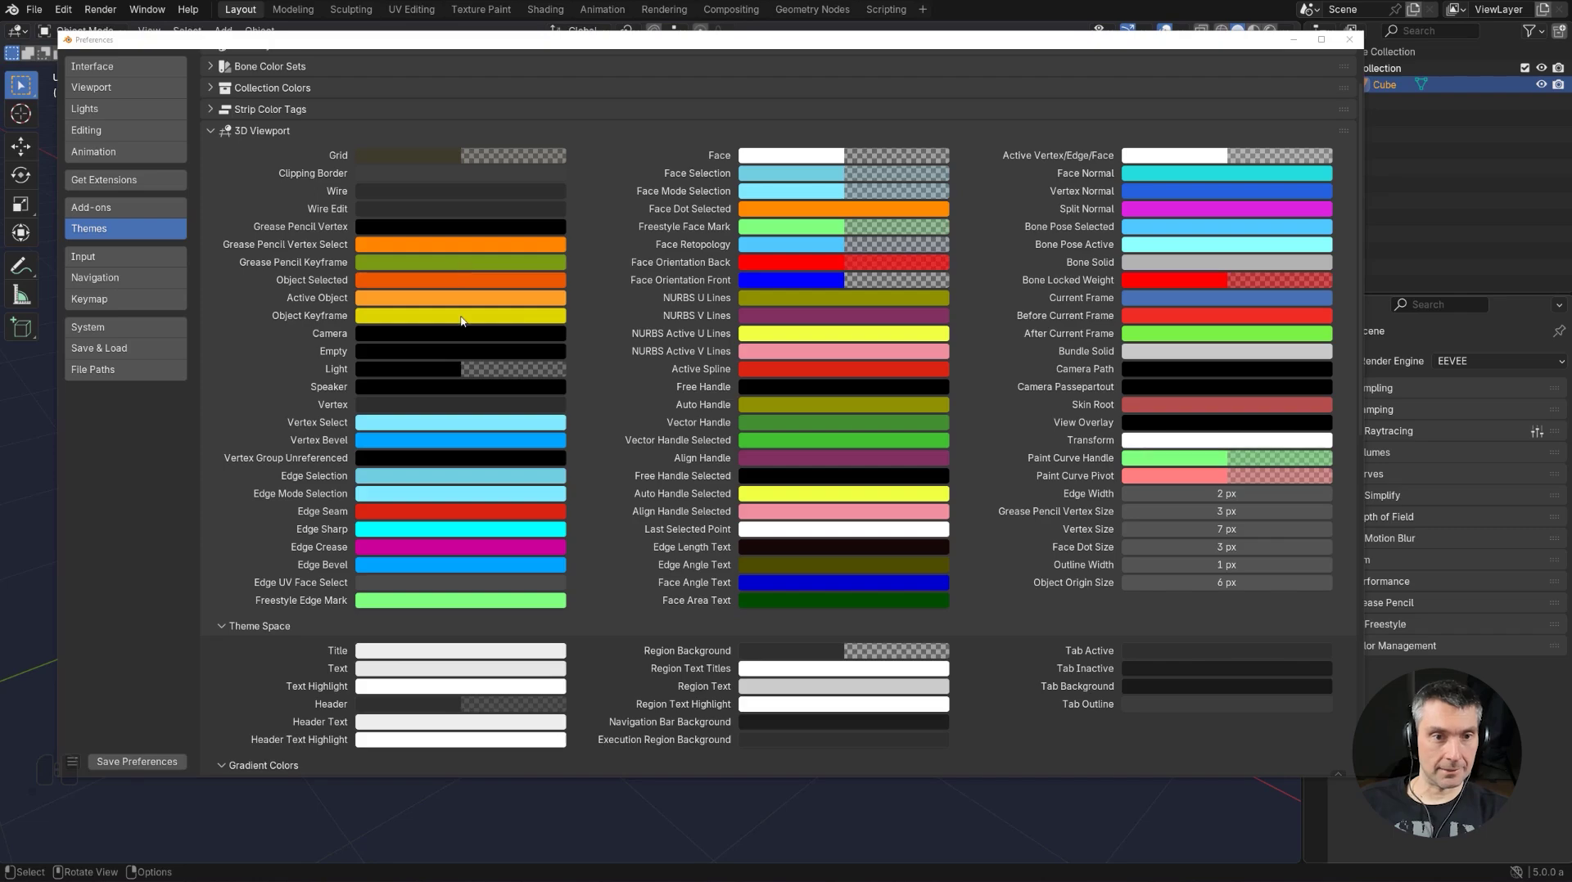
pyautogui.click(434, 285)
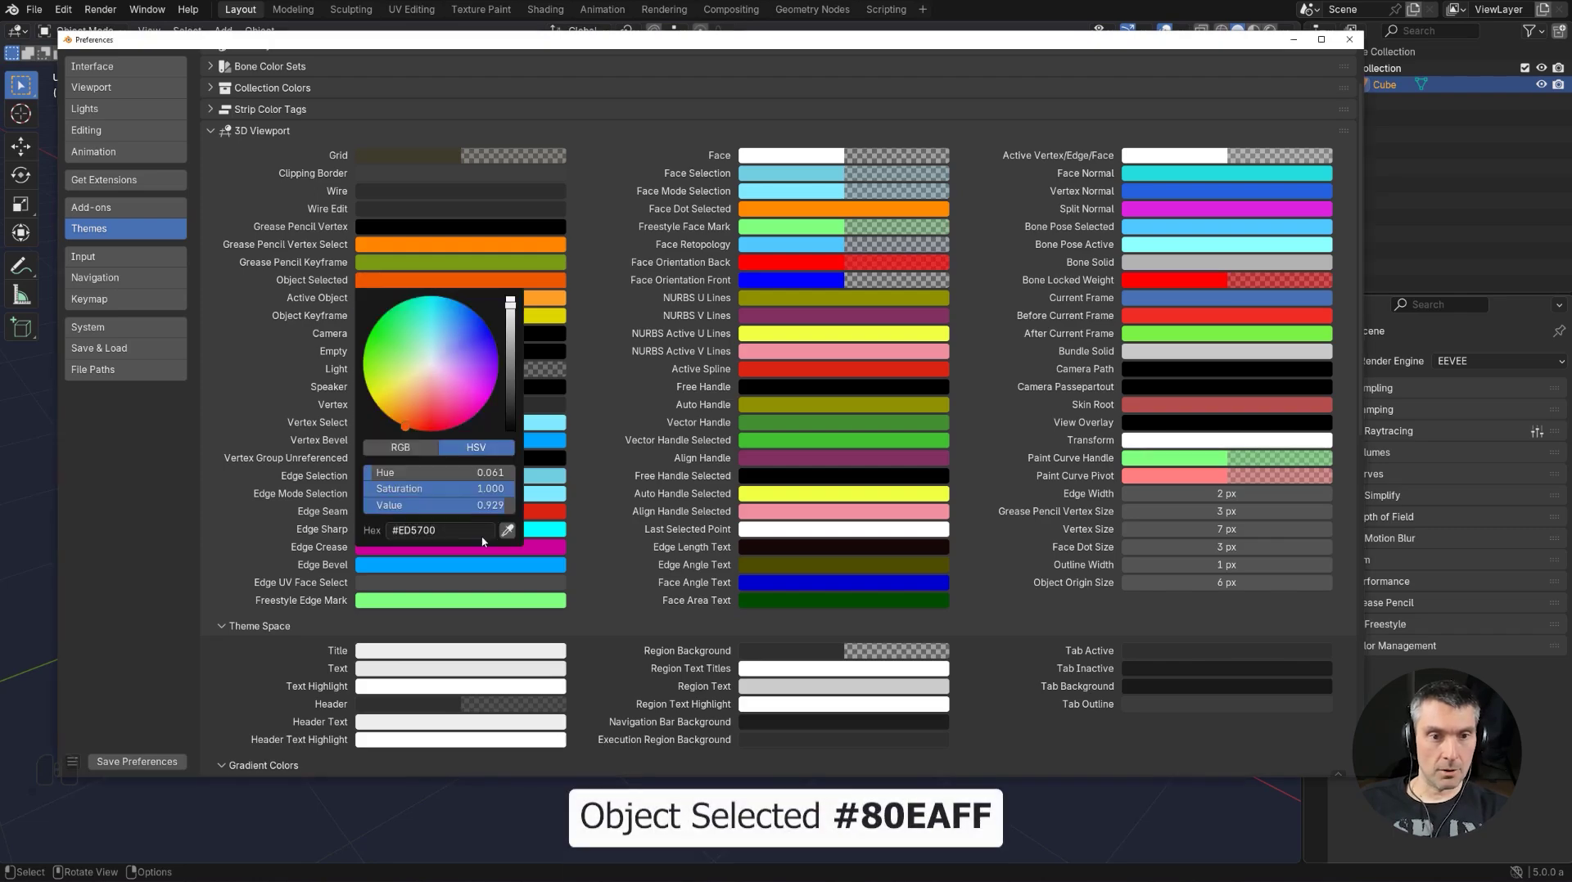
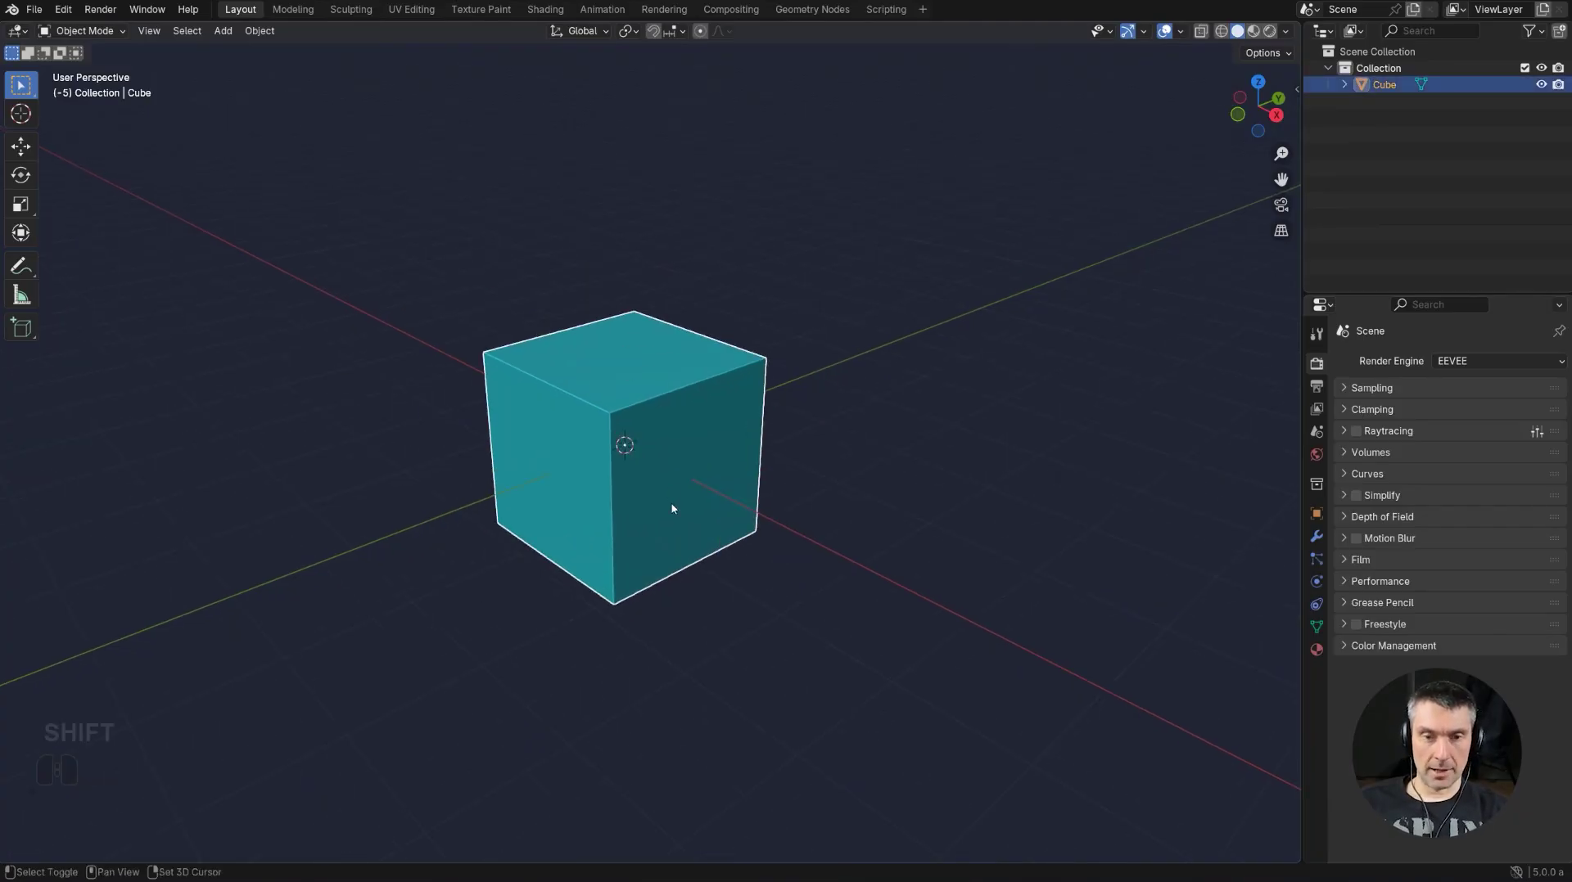
# Step: Duplicate the cube, place the copy beside it and select both to compare the pale-blue outlines
pyautogui.press('shift+d')
pyautogui.click(862, 447)
pyautogui.click(656, 430)
pyautogui.middleClick(818, 386)
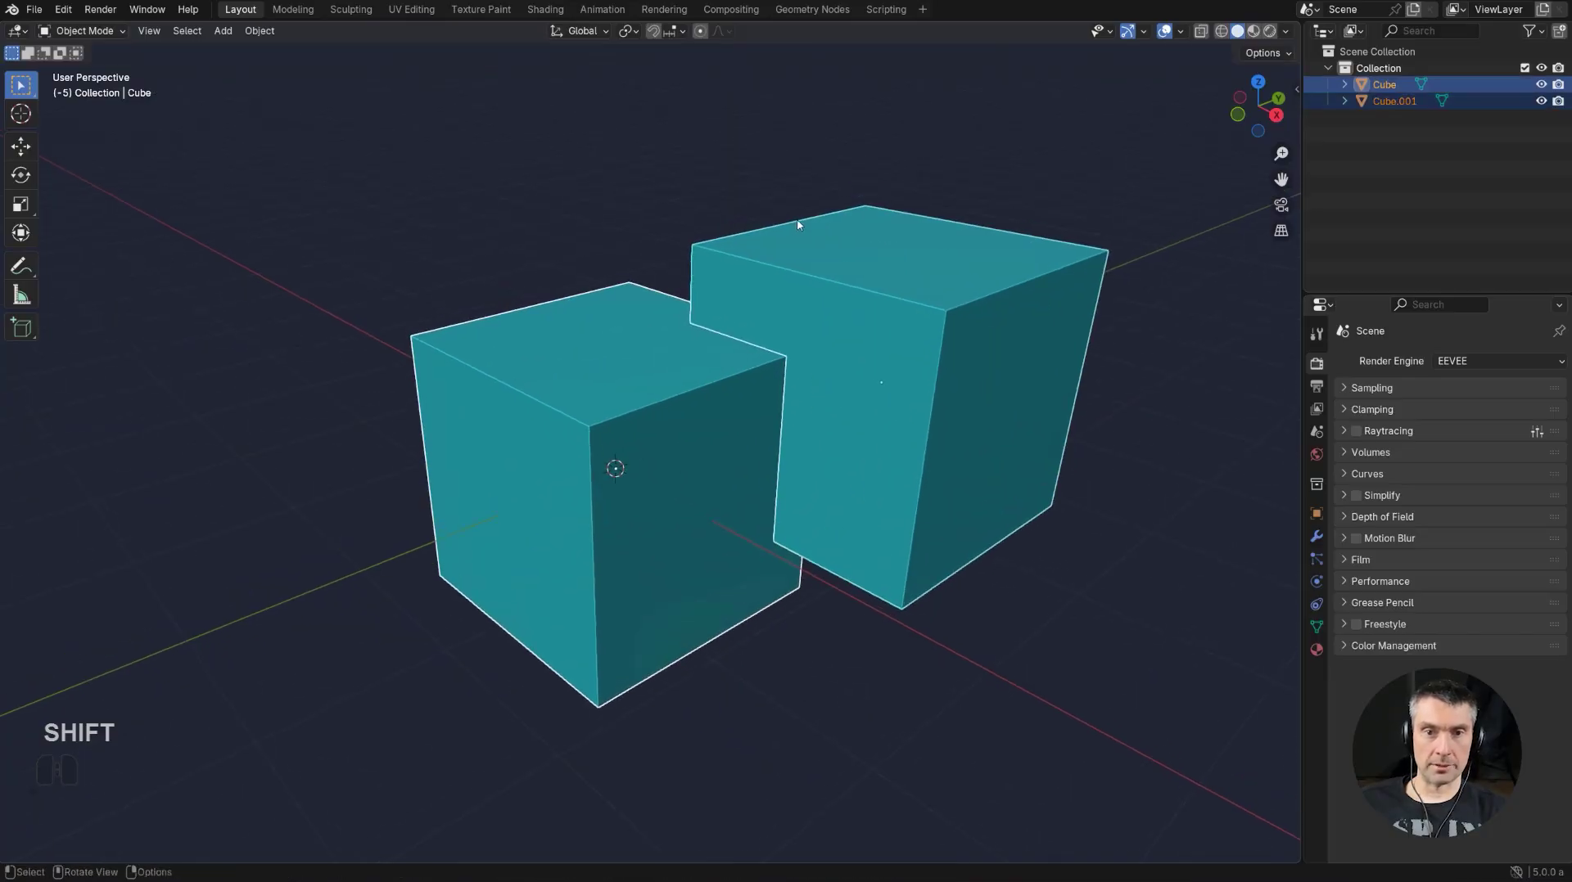
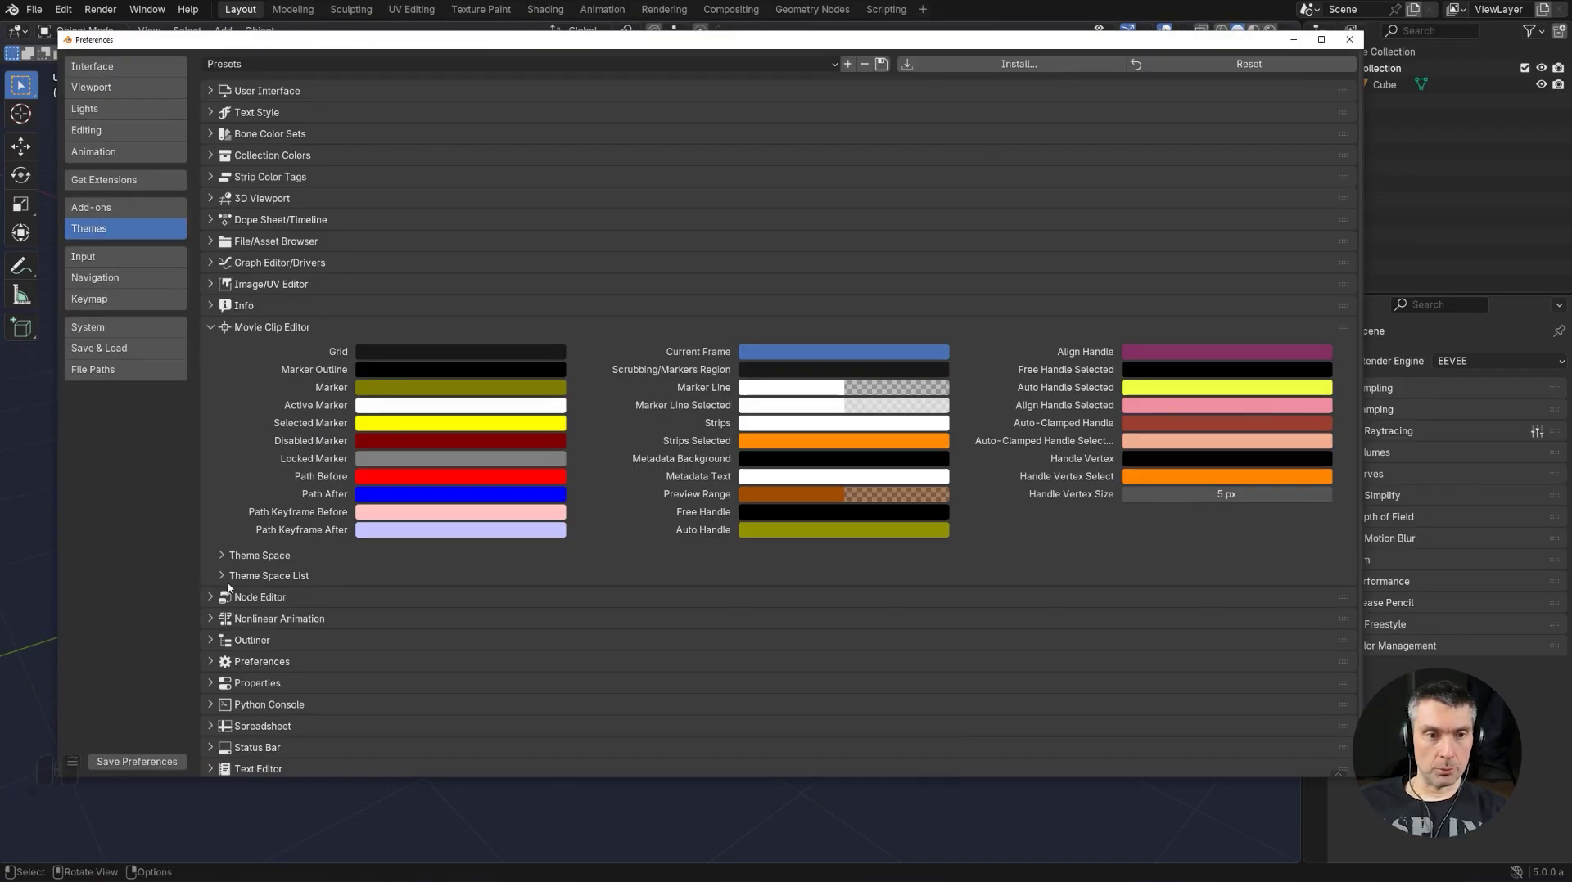
# Step: Scroll through the theme sections and expand the Properties theme section
pyautogui.middleClick(236, 645)
pyautogui.scroll(-3)
pyautogui.click(213, 642)
pyautogui.middleClick(213, 642)
pyautogui.rightClick(214, 642)
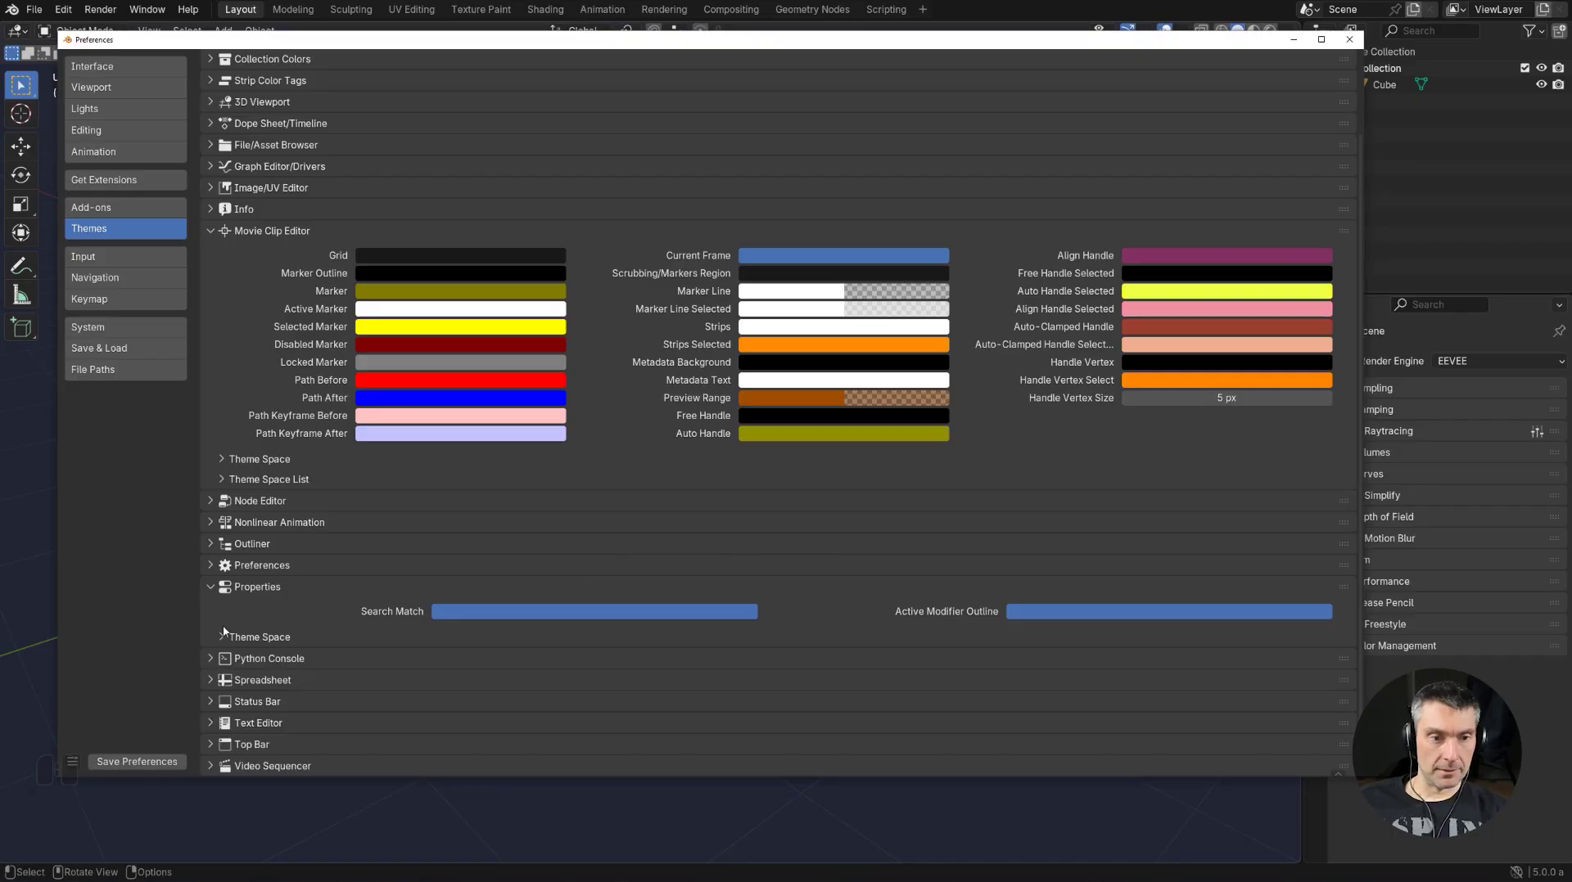
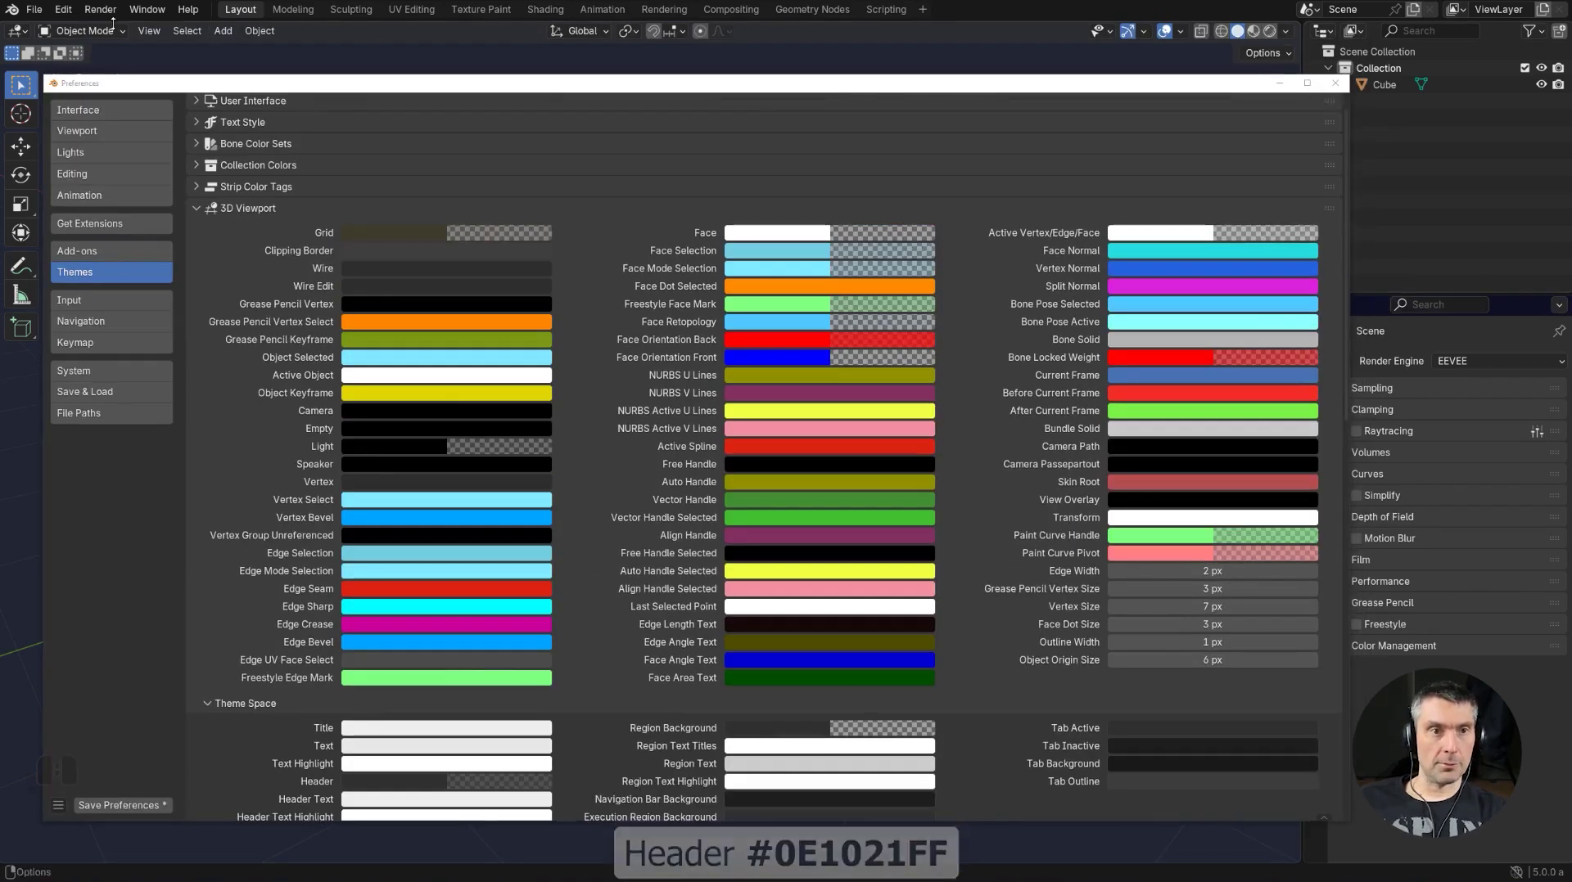
# Step: Expand the Theme Space settings and give the header a navy colour
pyautogui.scroll(-3)
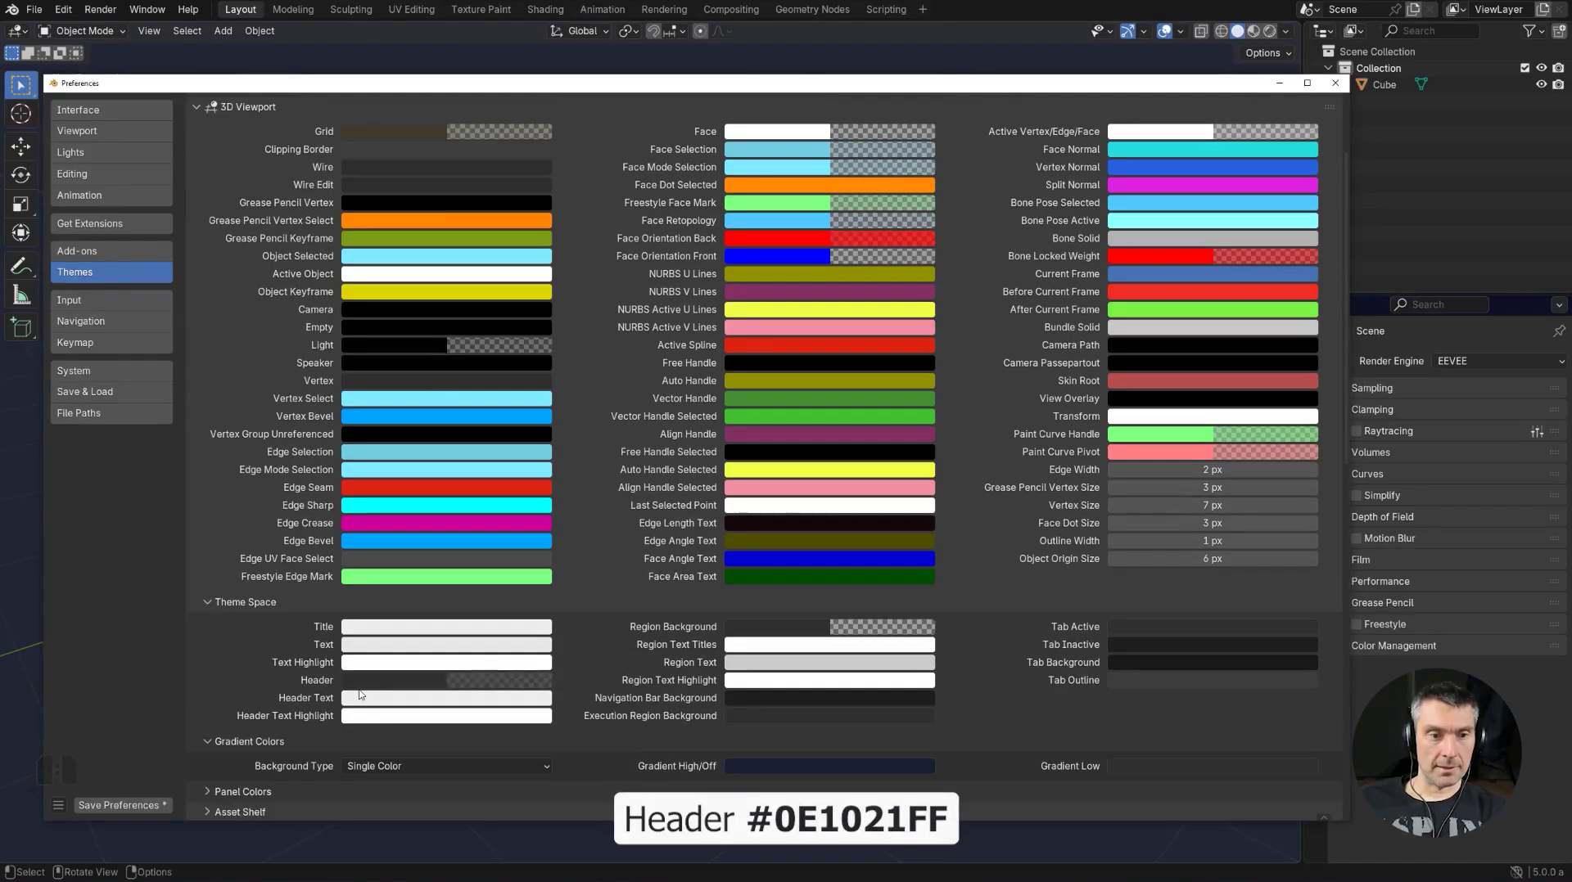
pyautogui.click(202, 606)
pyautogui.click(211, 607)
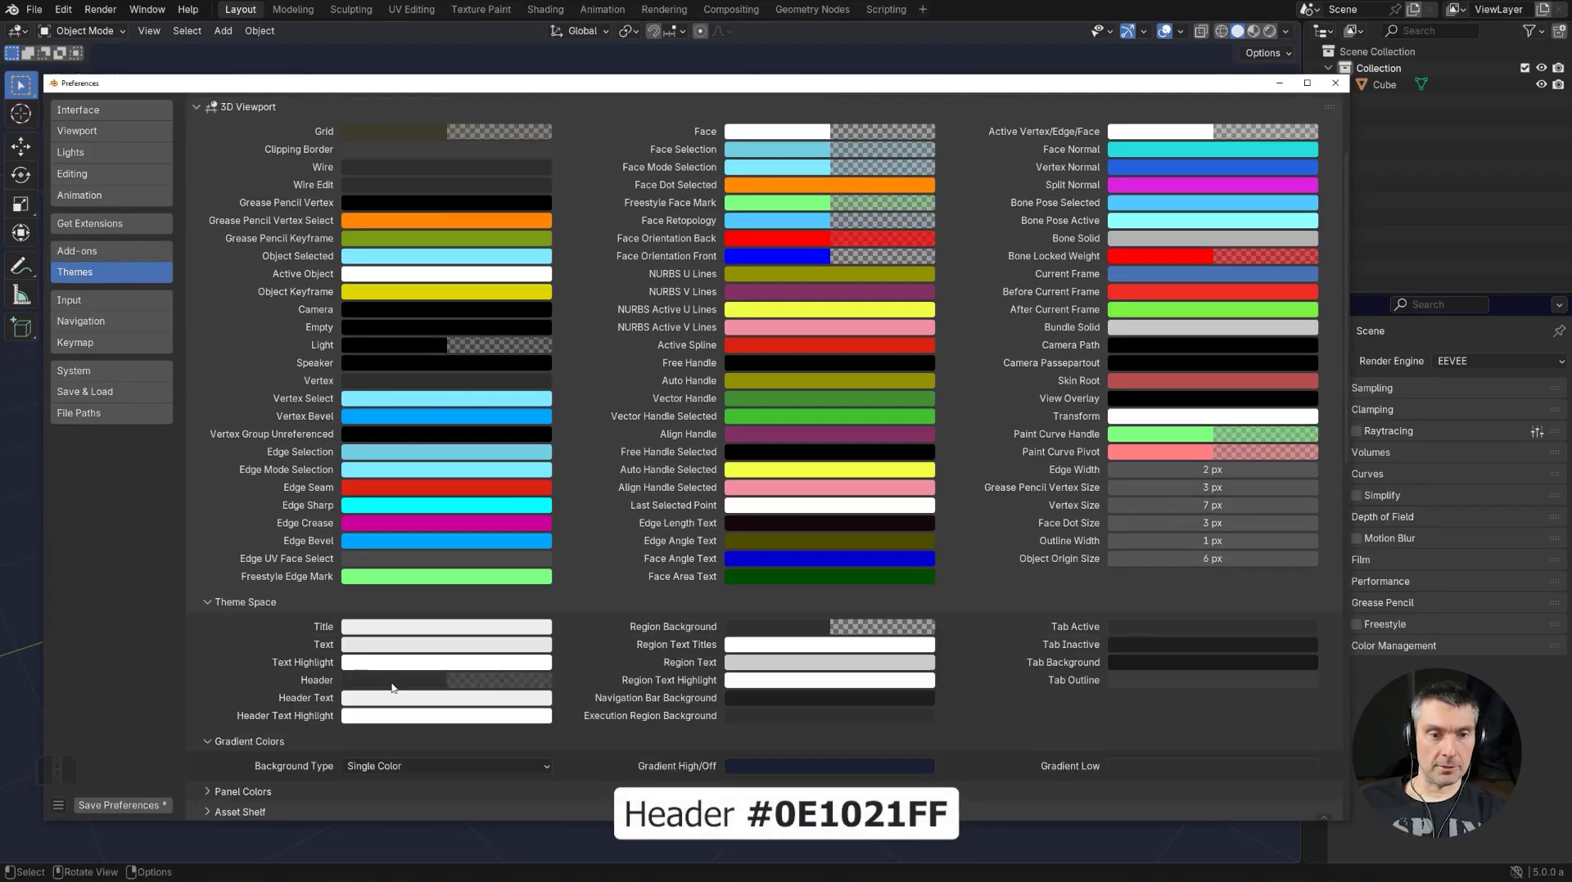
pyautogui.click(398, 685)
pyautogui.click(446, 662)
pyautogui.press('ctrl+v')
pyautogui.press('Return')
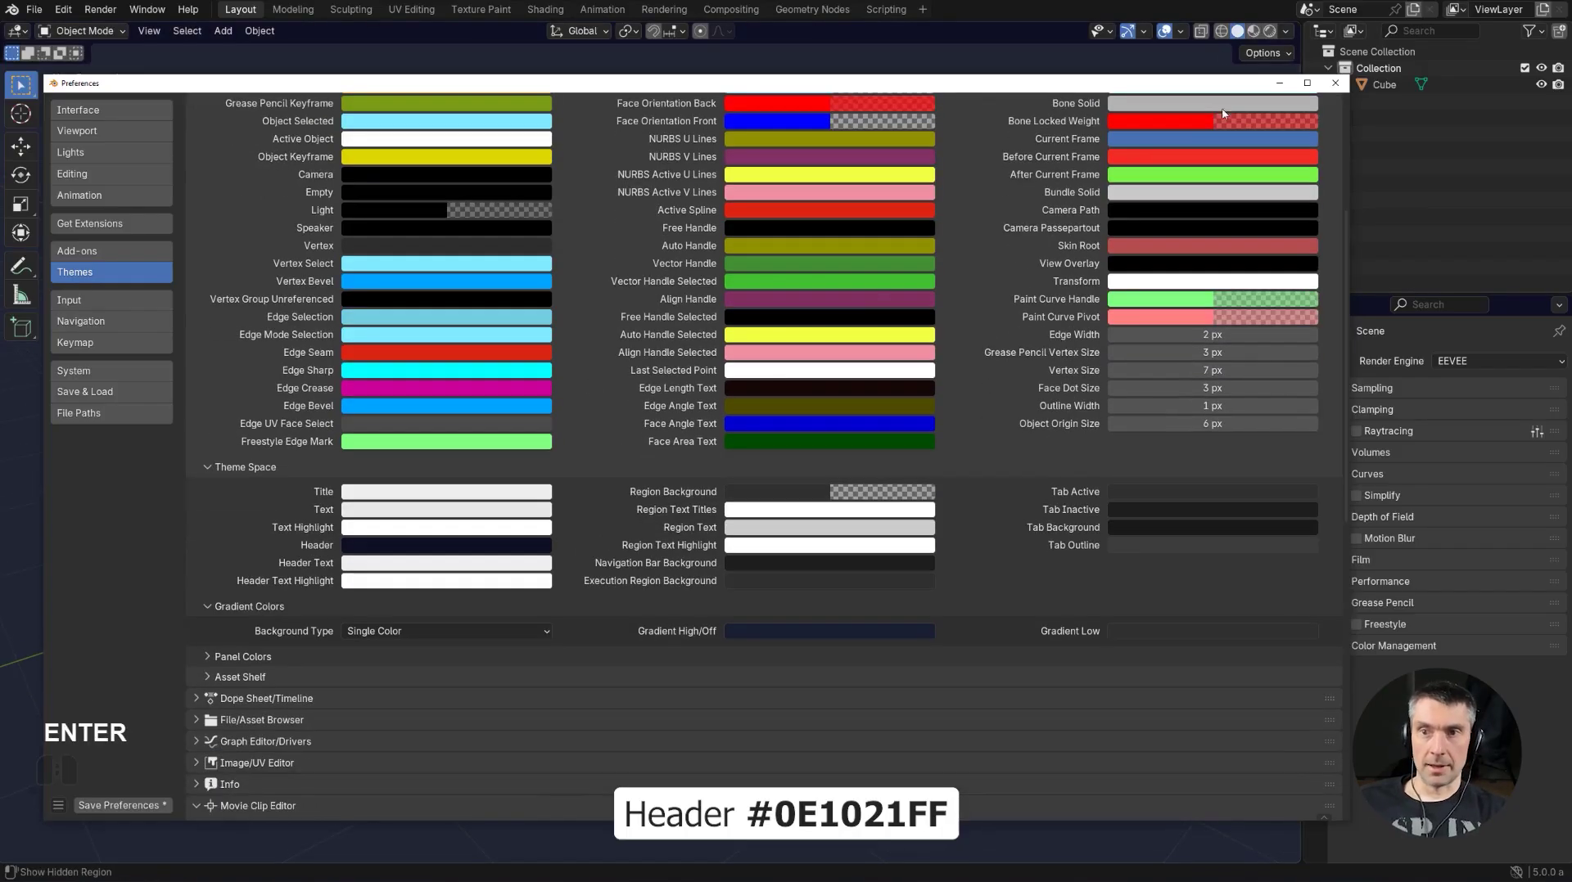
# Step: Scroll down and expand the Outliner theme colours, copying a colour for reuse
pyautogui.middleClick(552, 497)
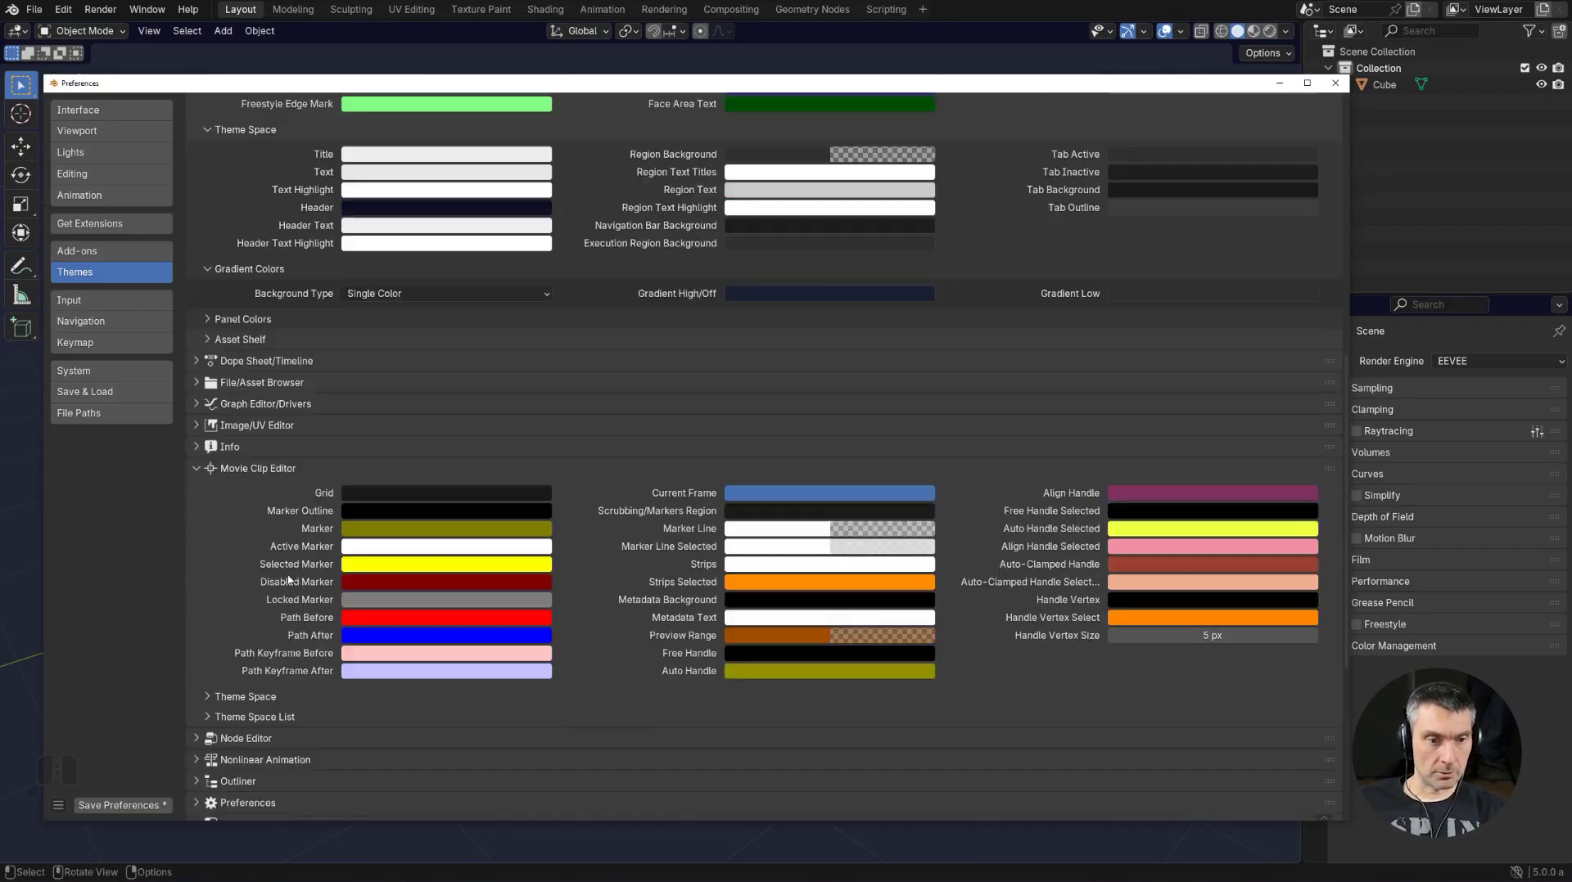
pyautogui.scroll(-3)
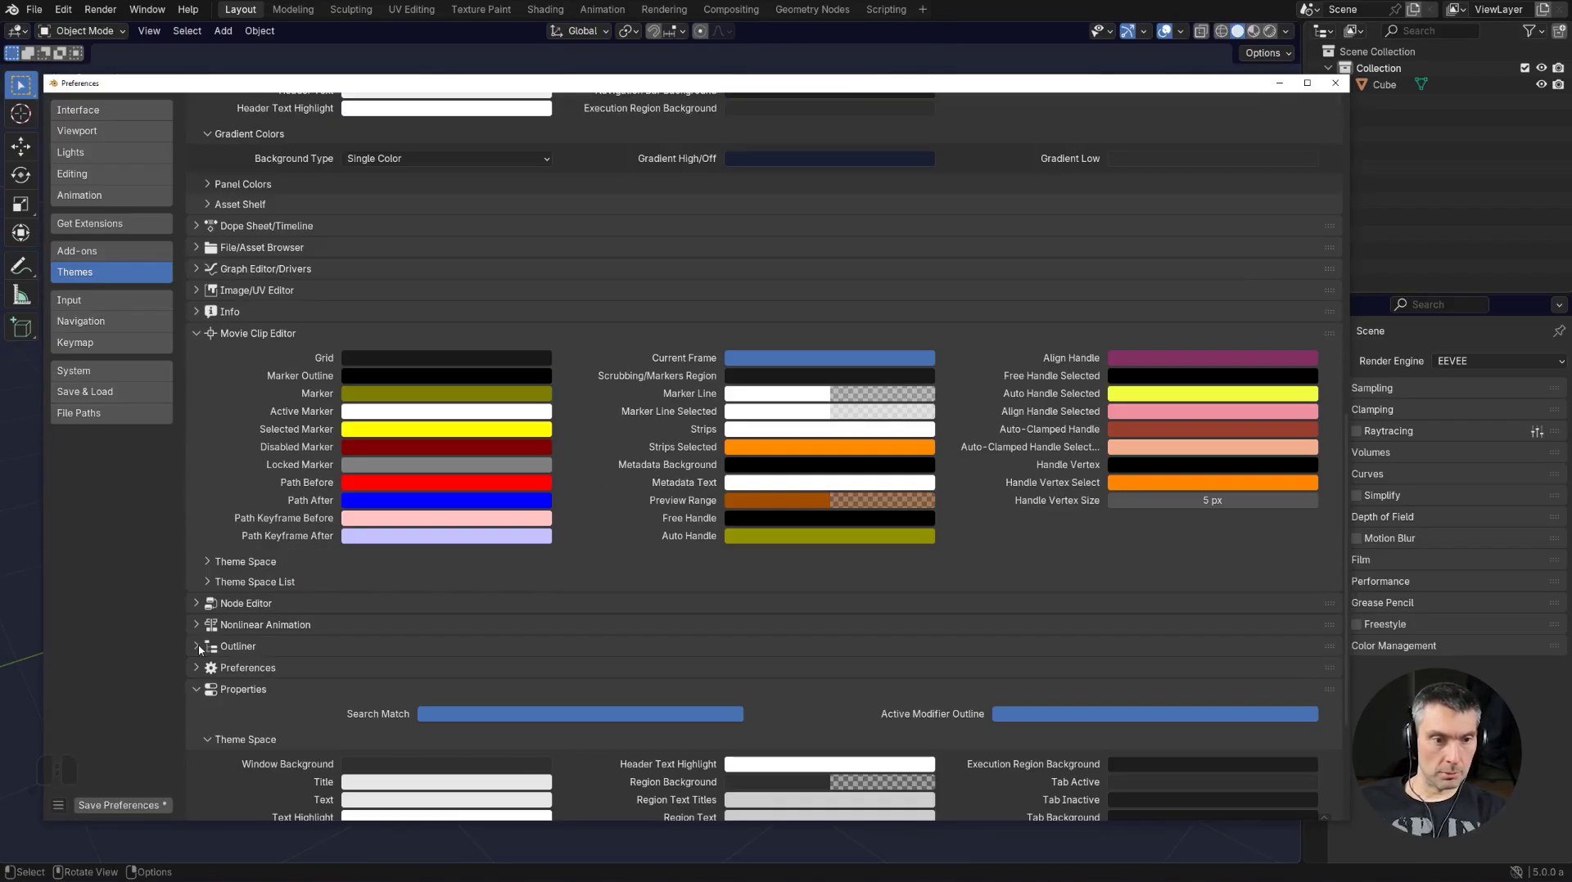
pyautogui.click(199, 651)
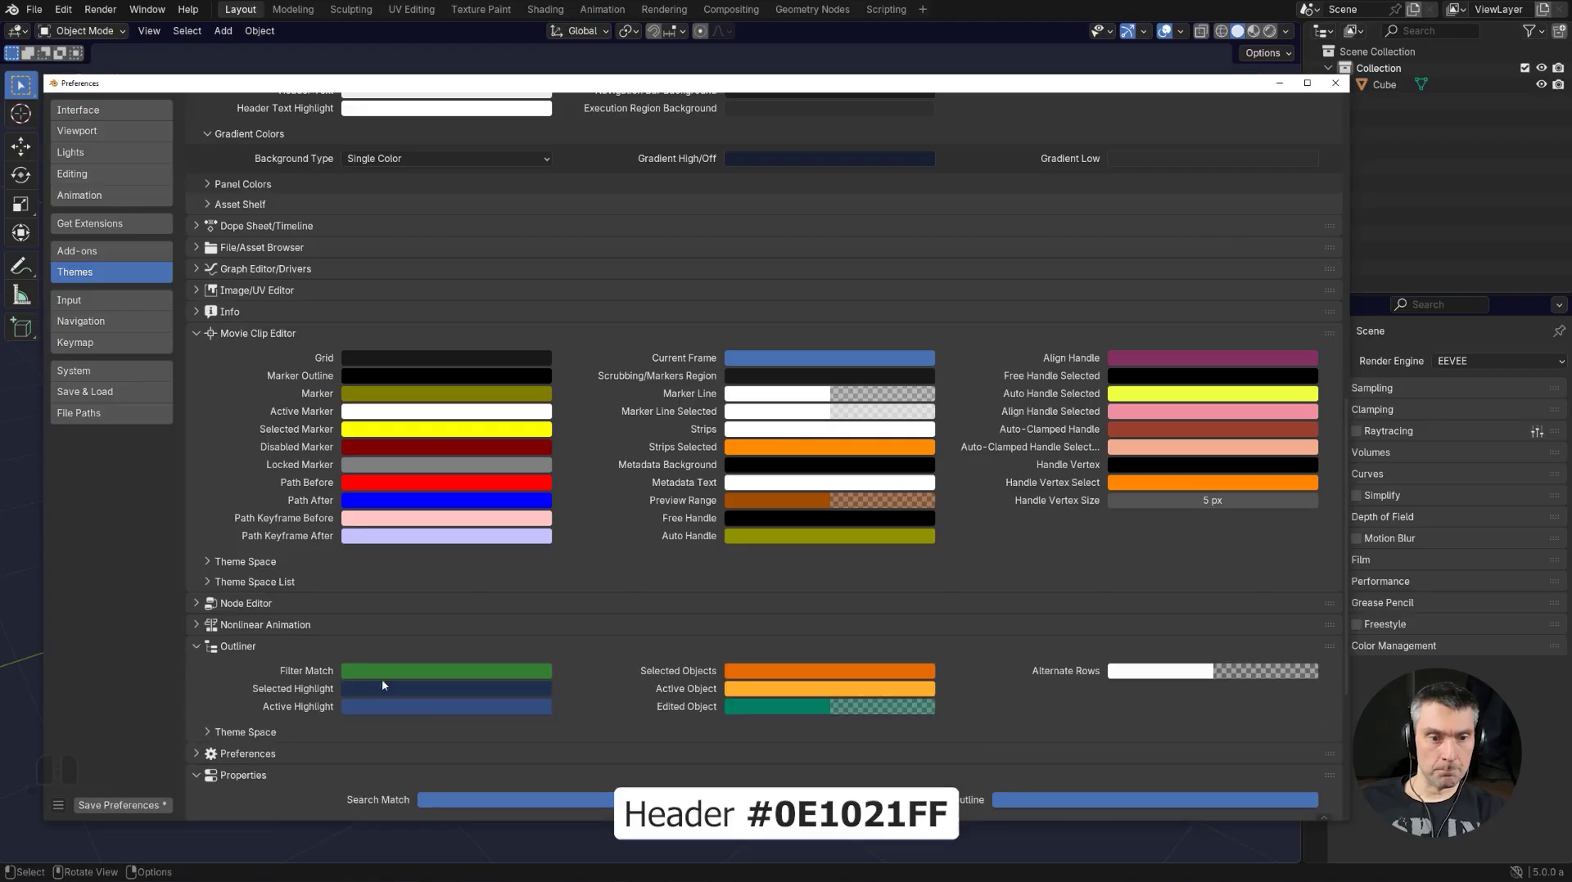
pyautogui.click(208, 641)
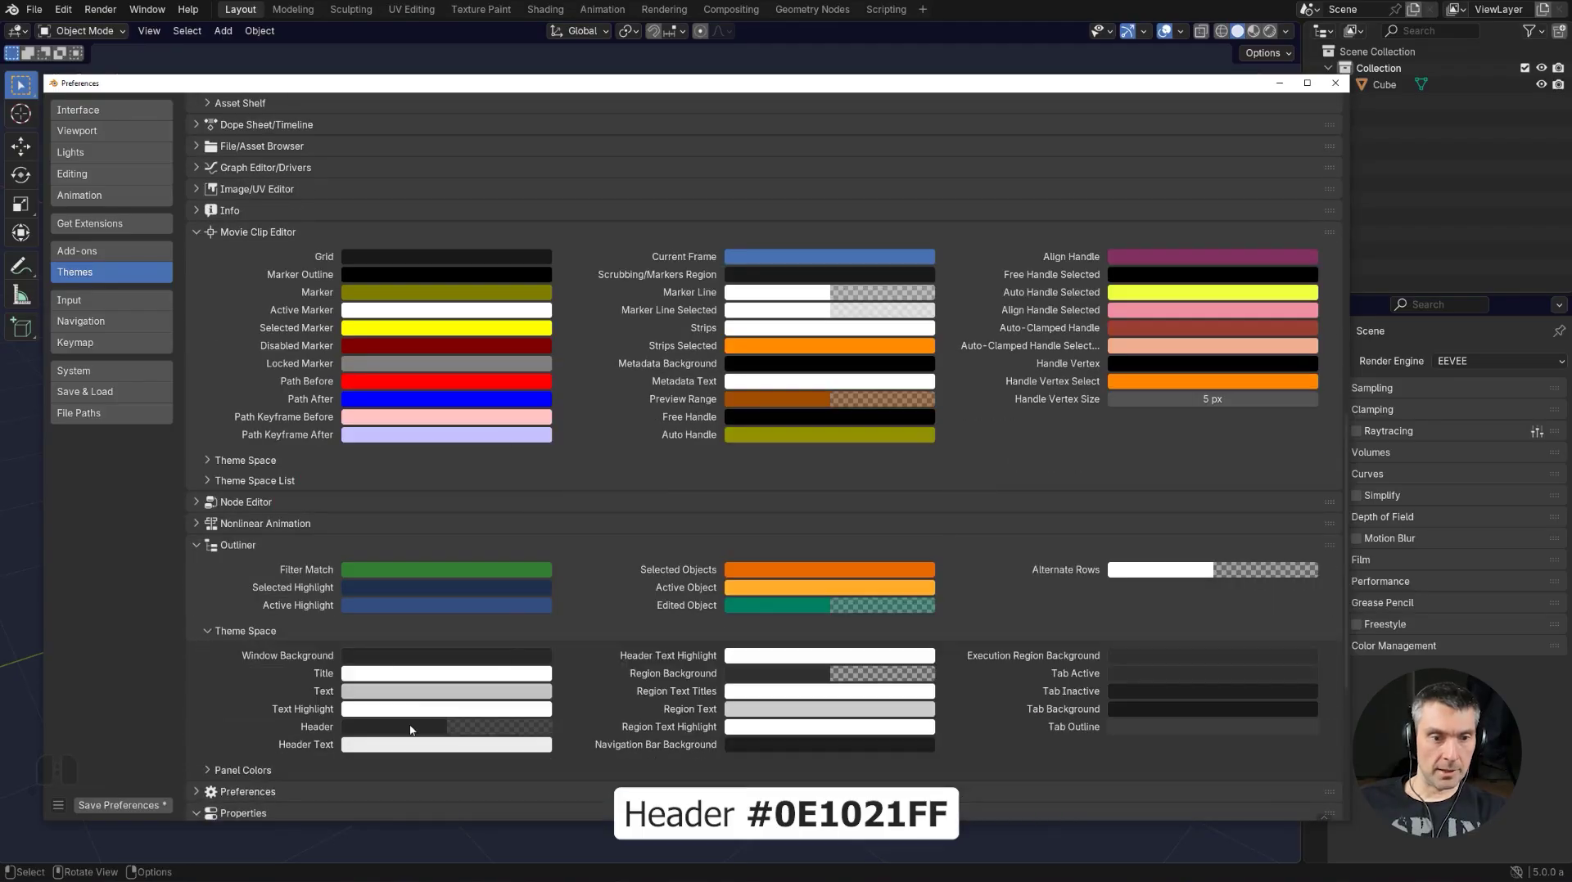
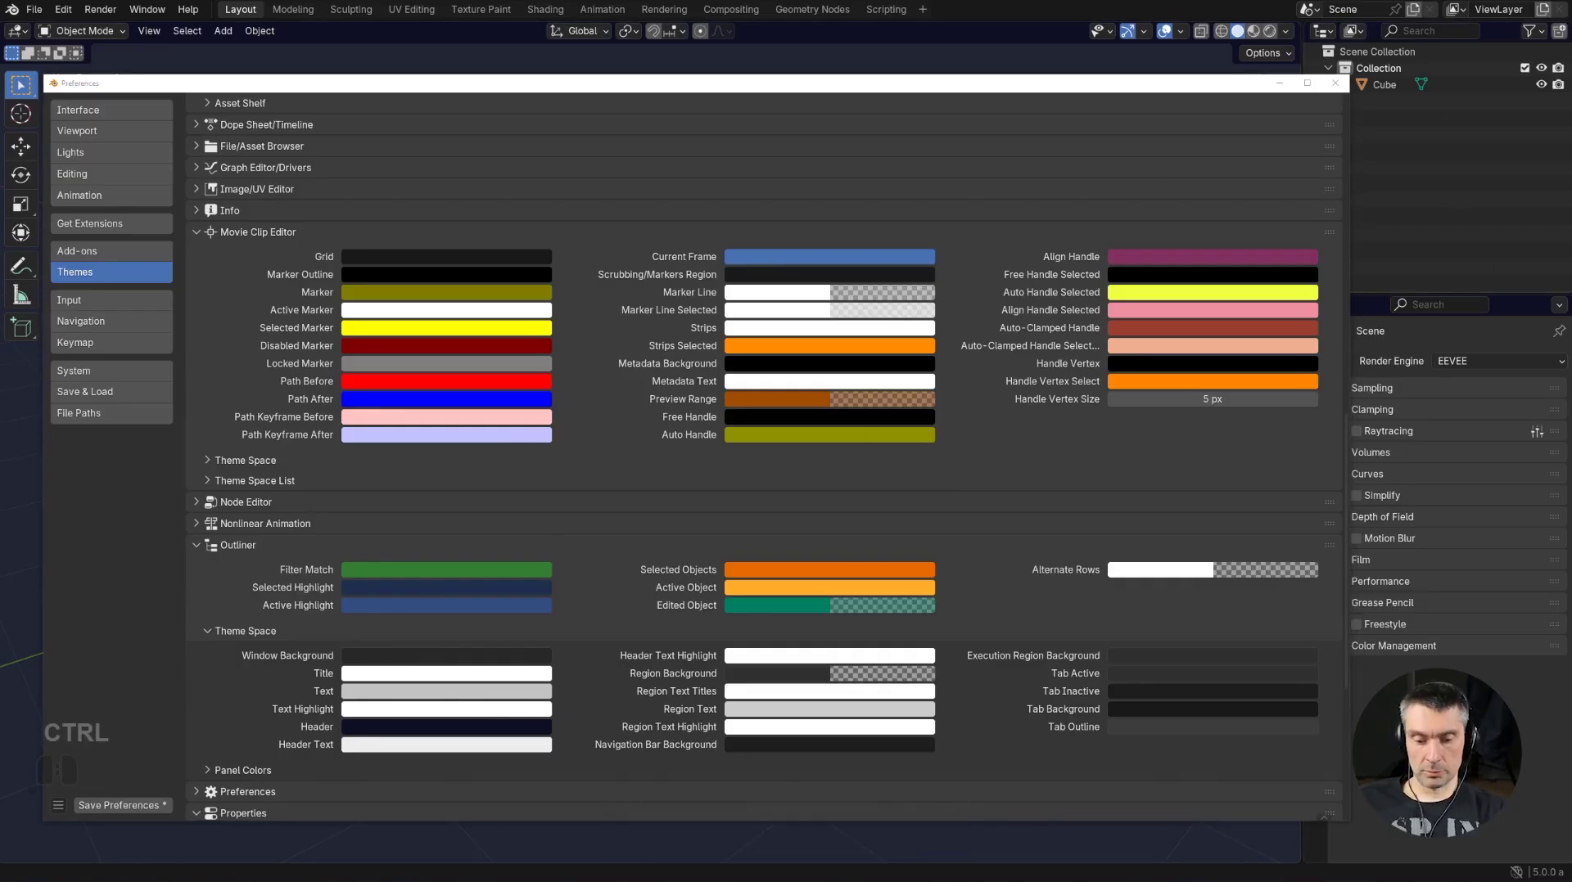
pyautogui.press('ctrl+c')
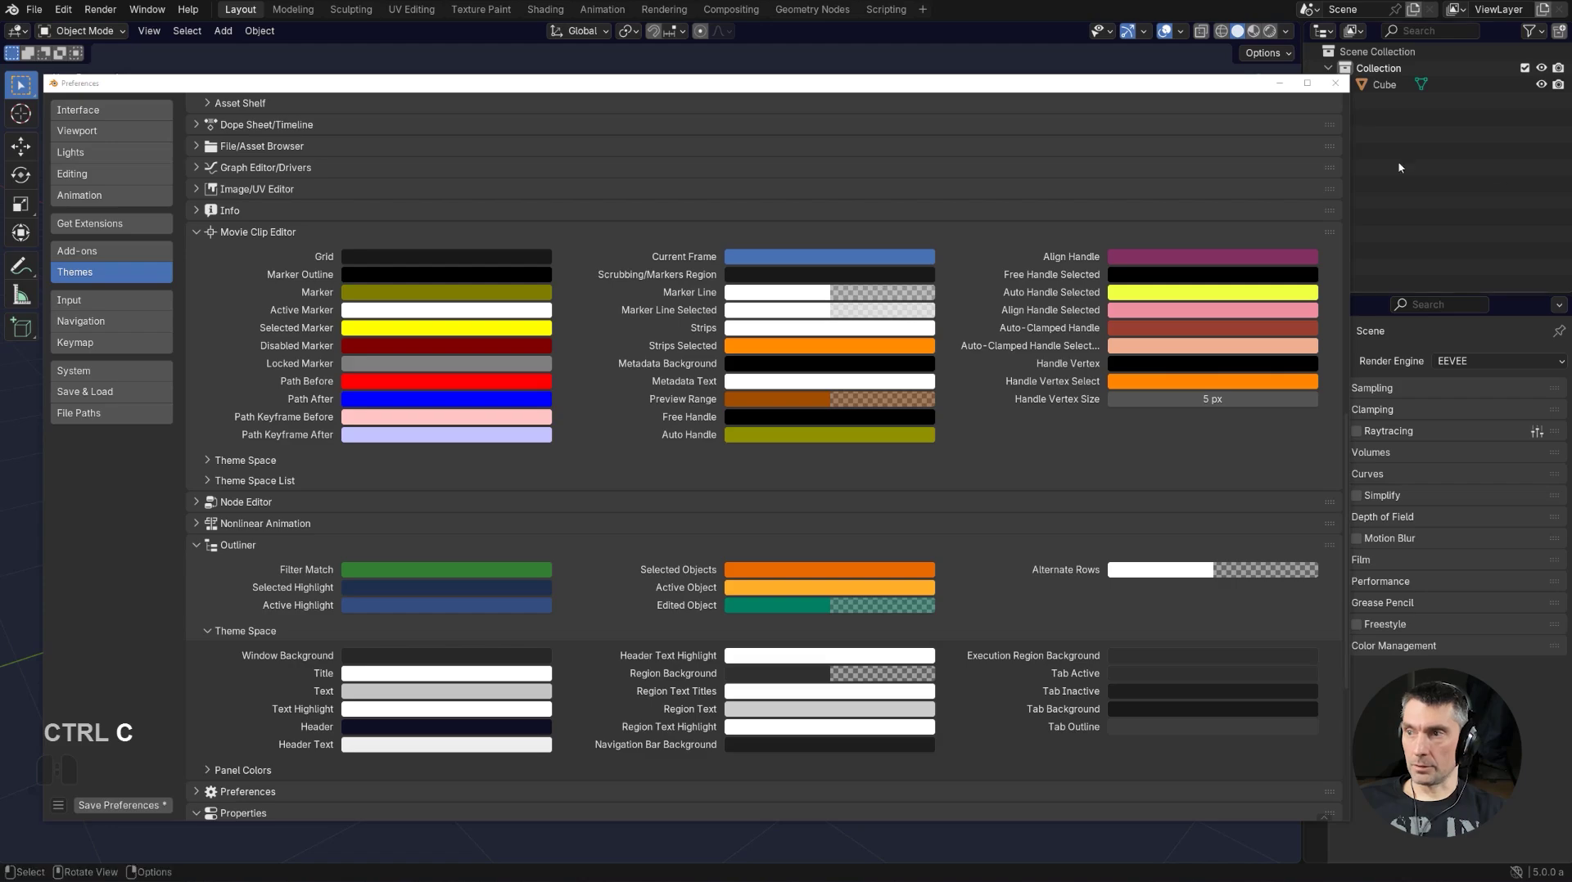
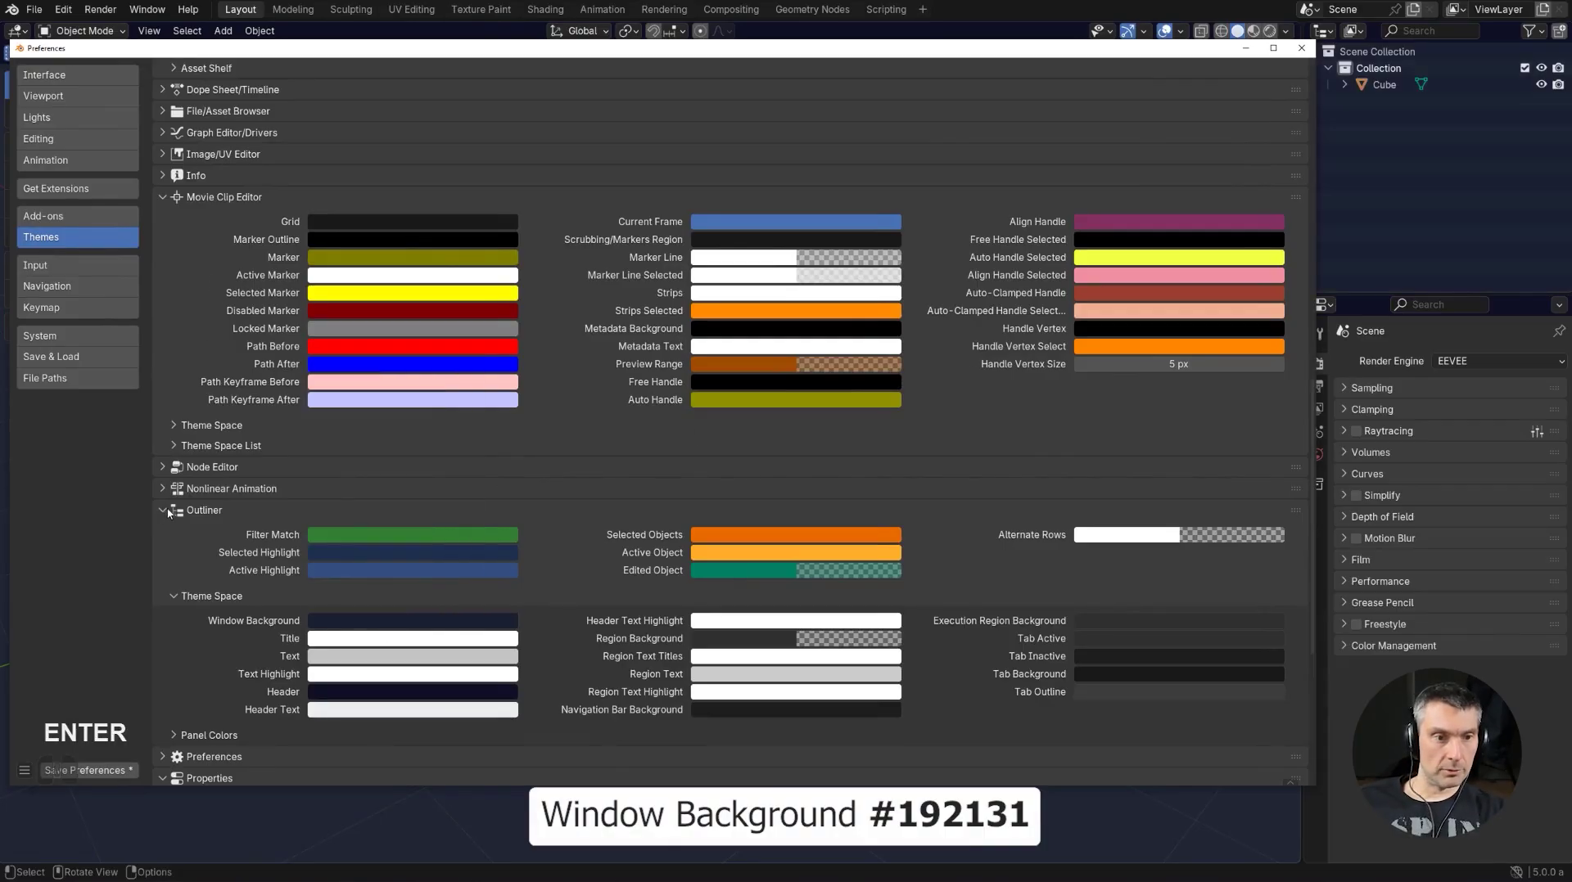
# Step: Give the Properties editor a navy #0E1021 header, collapsing the Outliner and Movie Clip Editor sections
pyautogui.click(164, 513)
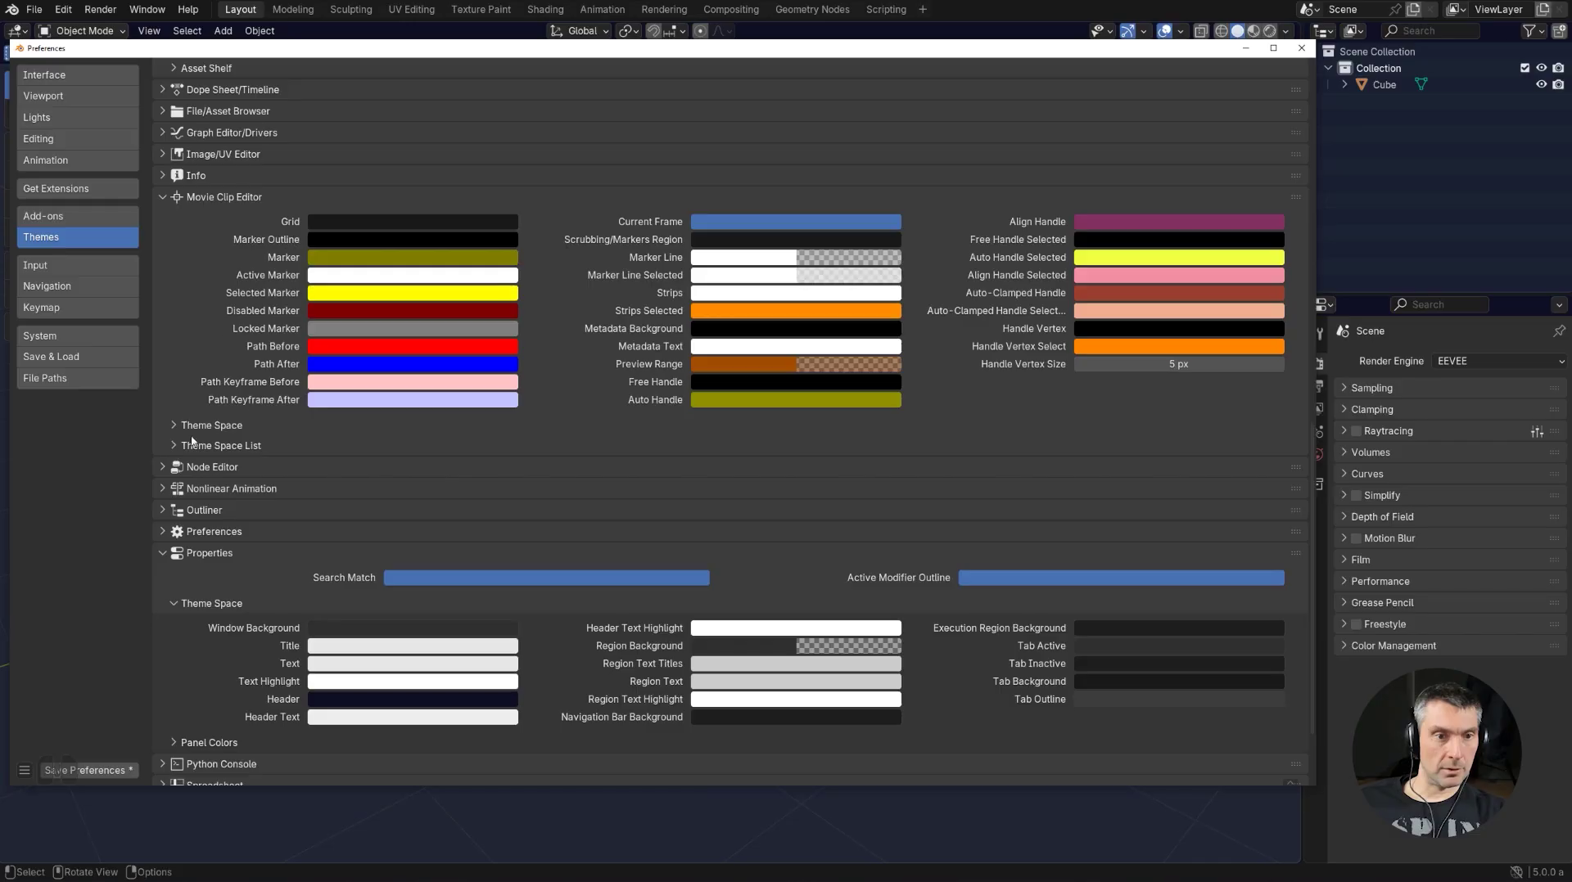
pyautogui.click(178, 429)
pyautogui.press('ctrl+v')
pyautogui.press('Return')
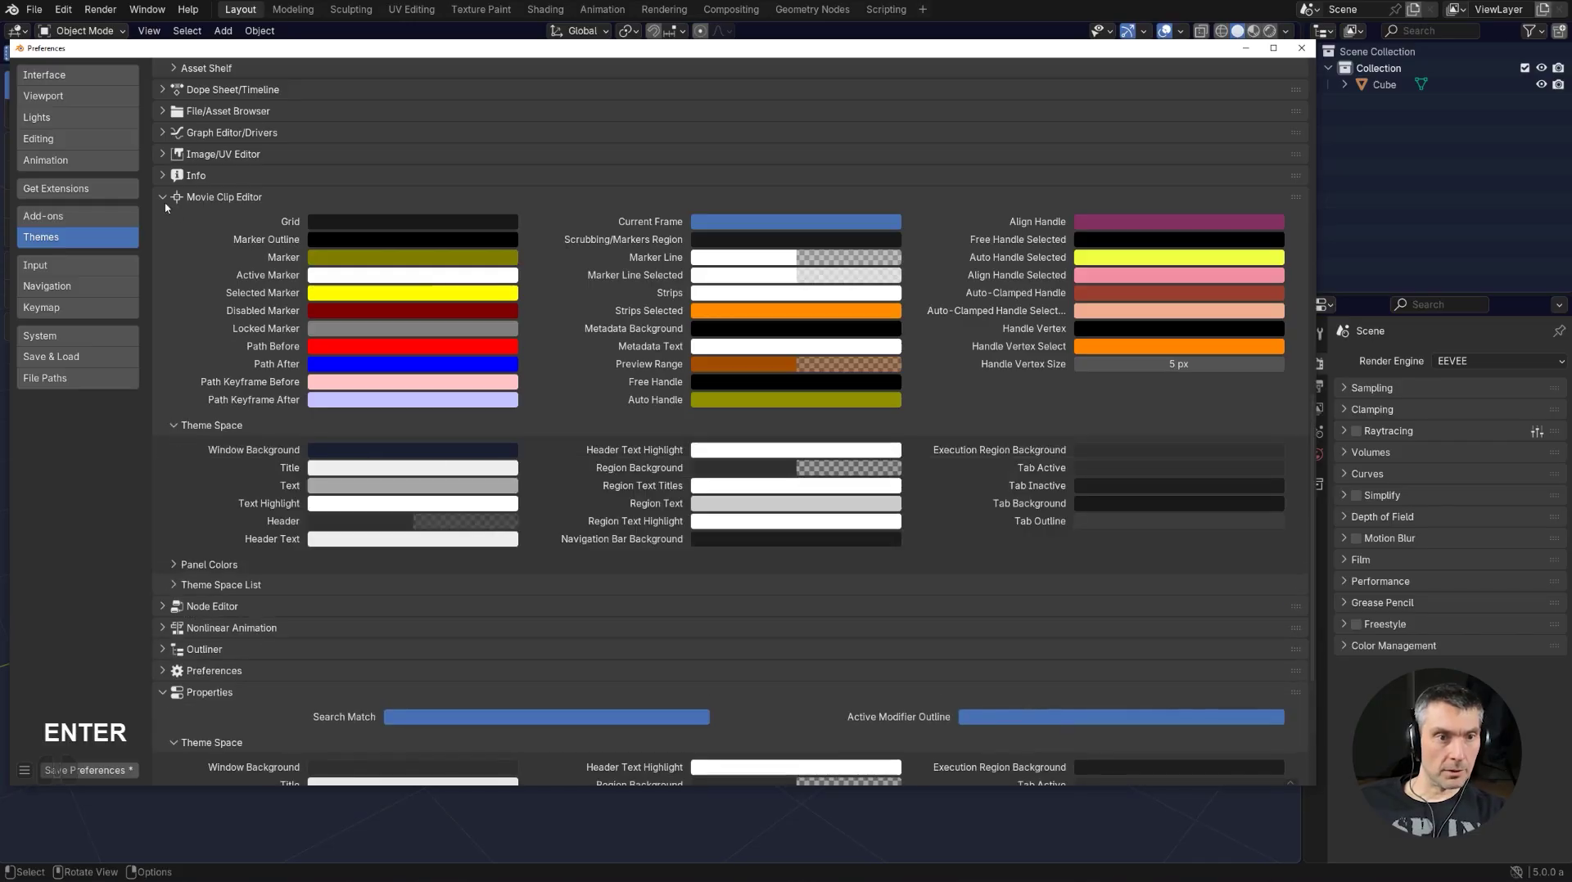
pyautogui.click(167, 199)
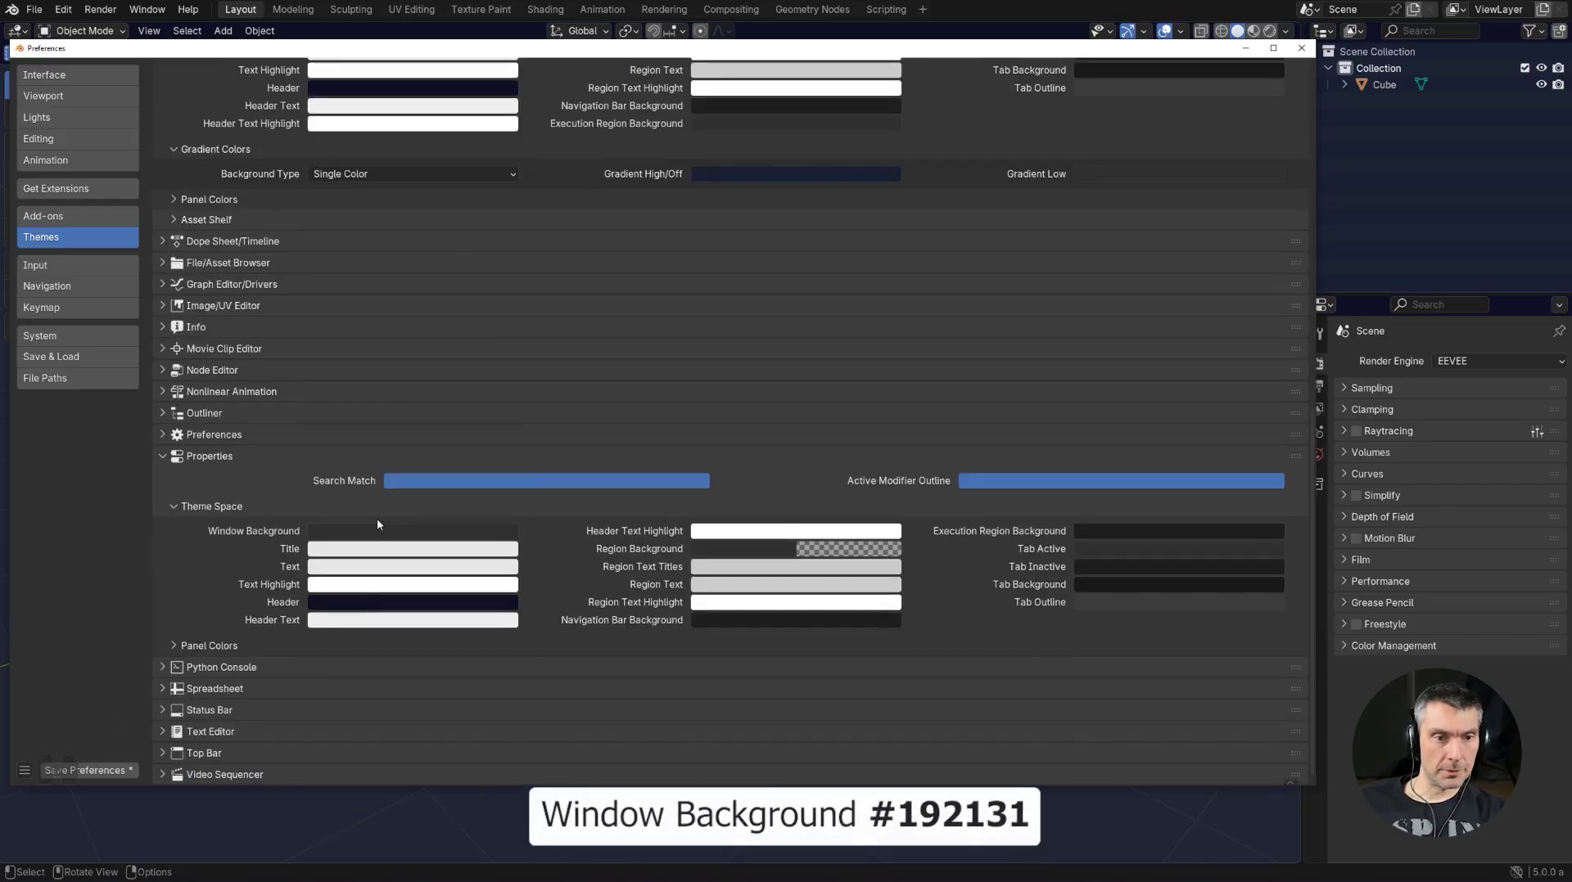
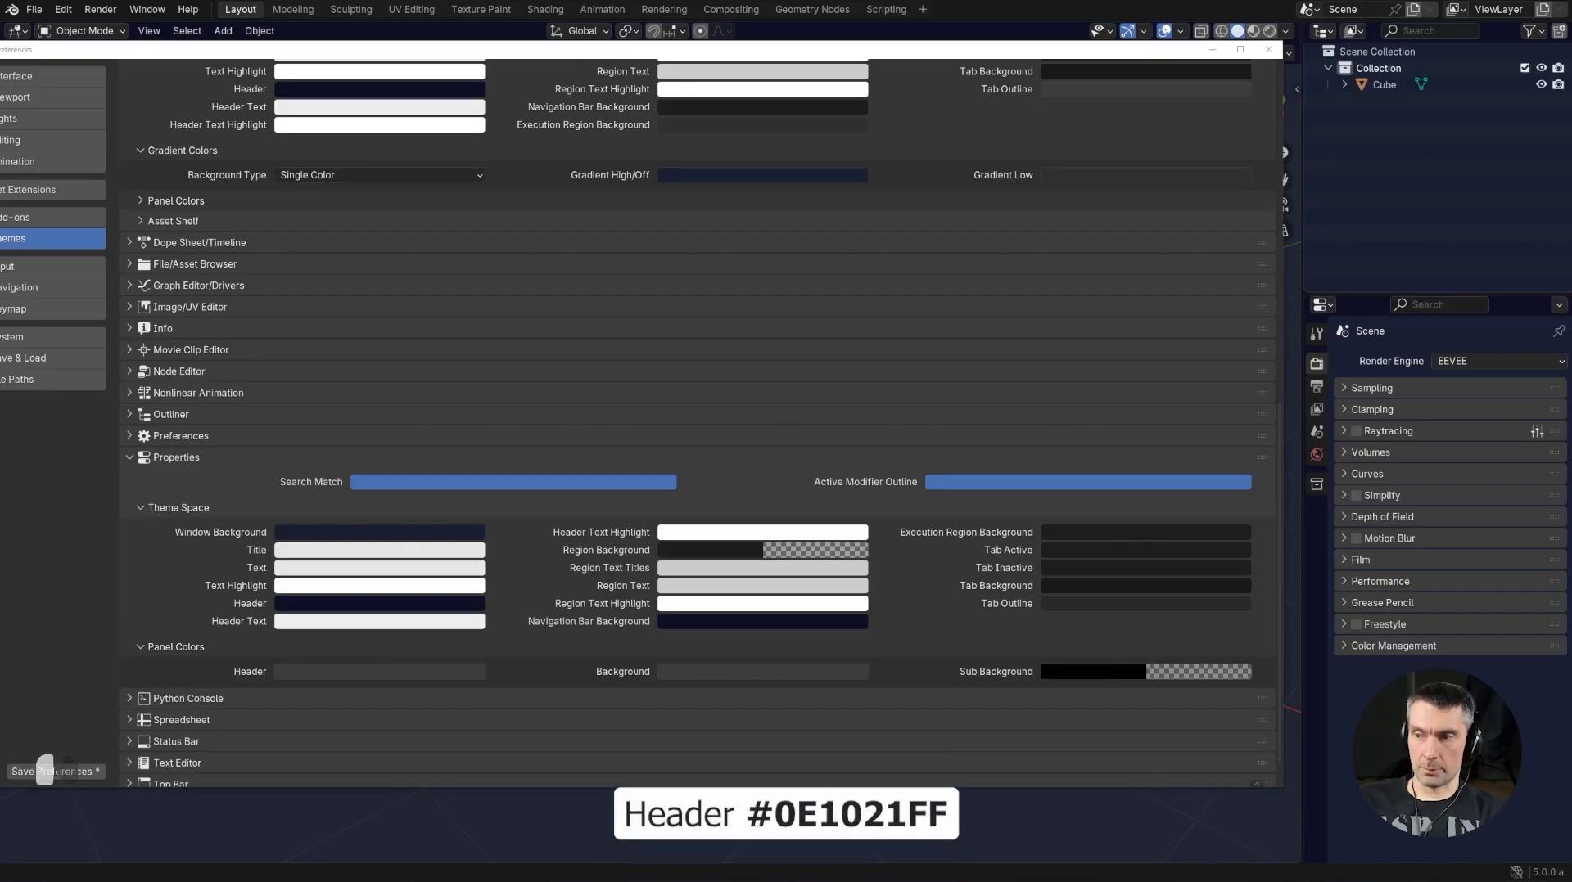
# Step: Save the changed preferences
pyautogui.press('ctrl+c')
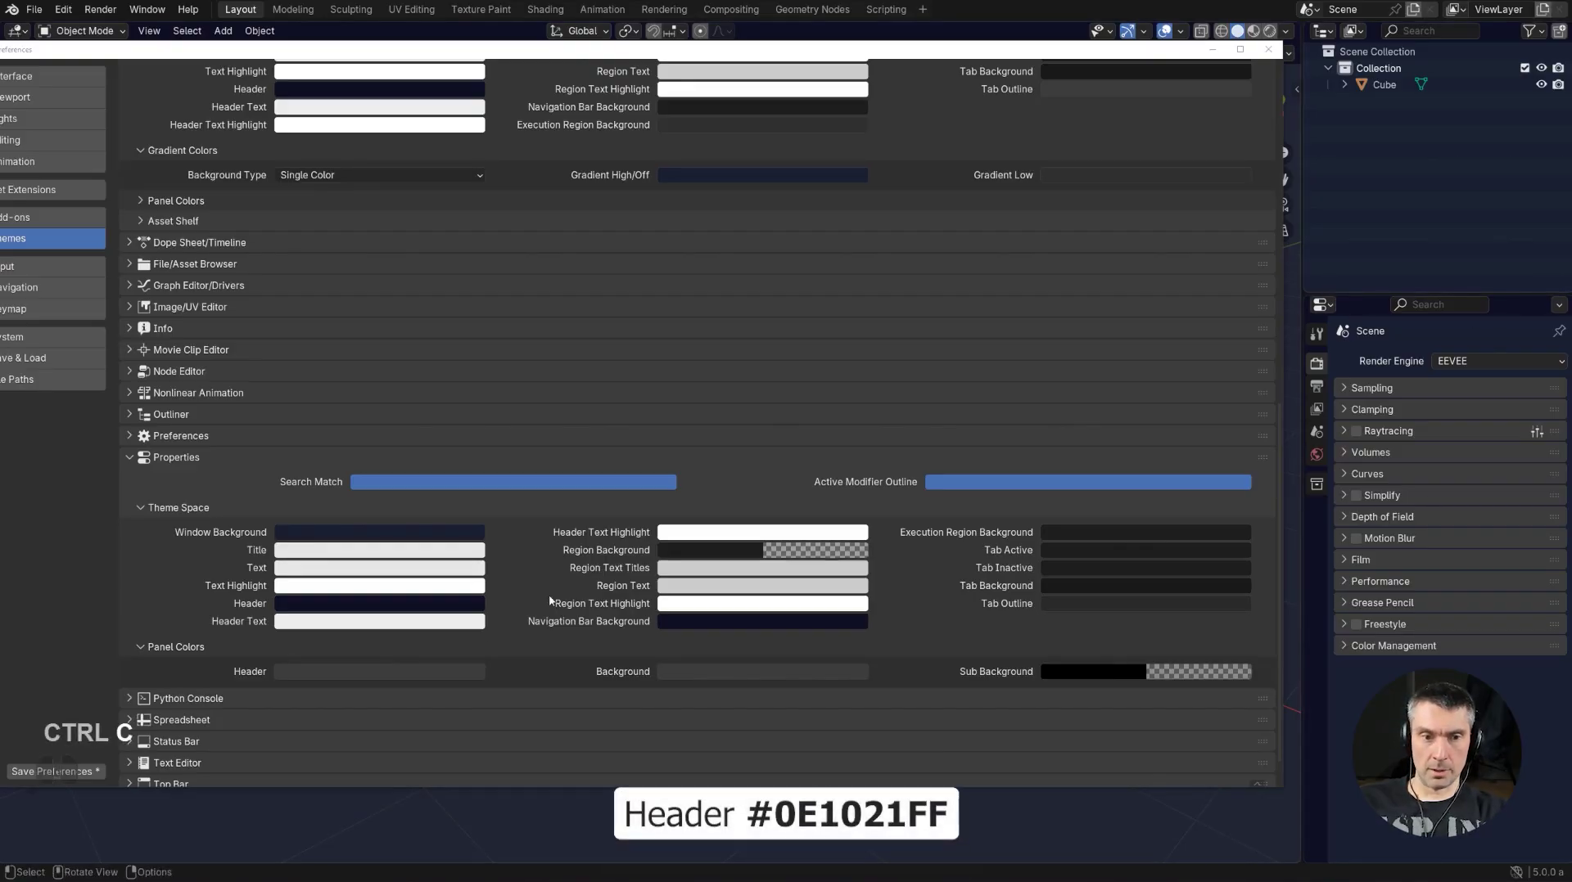
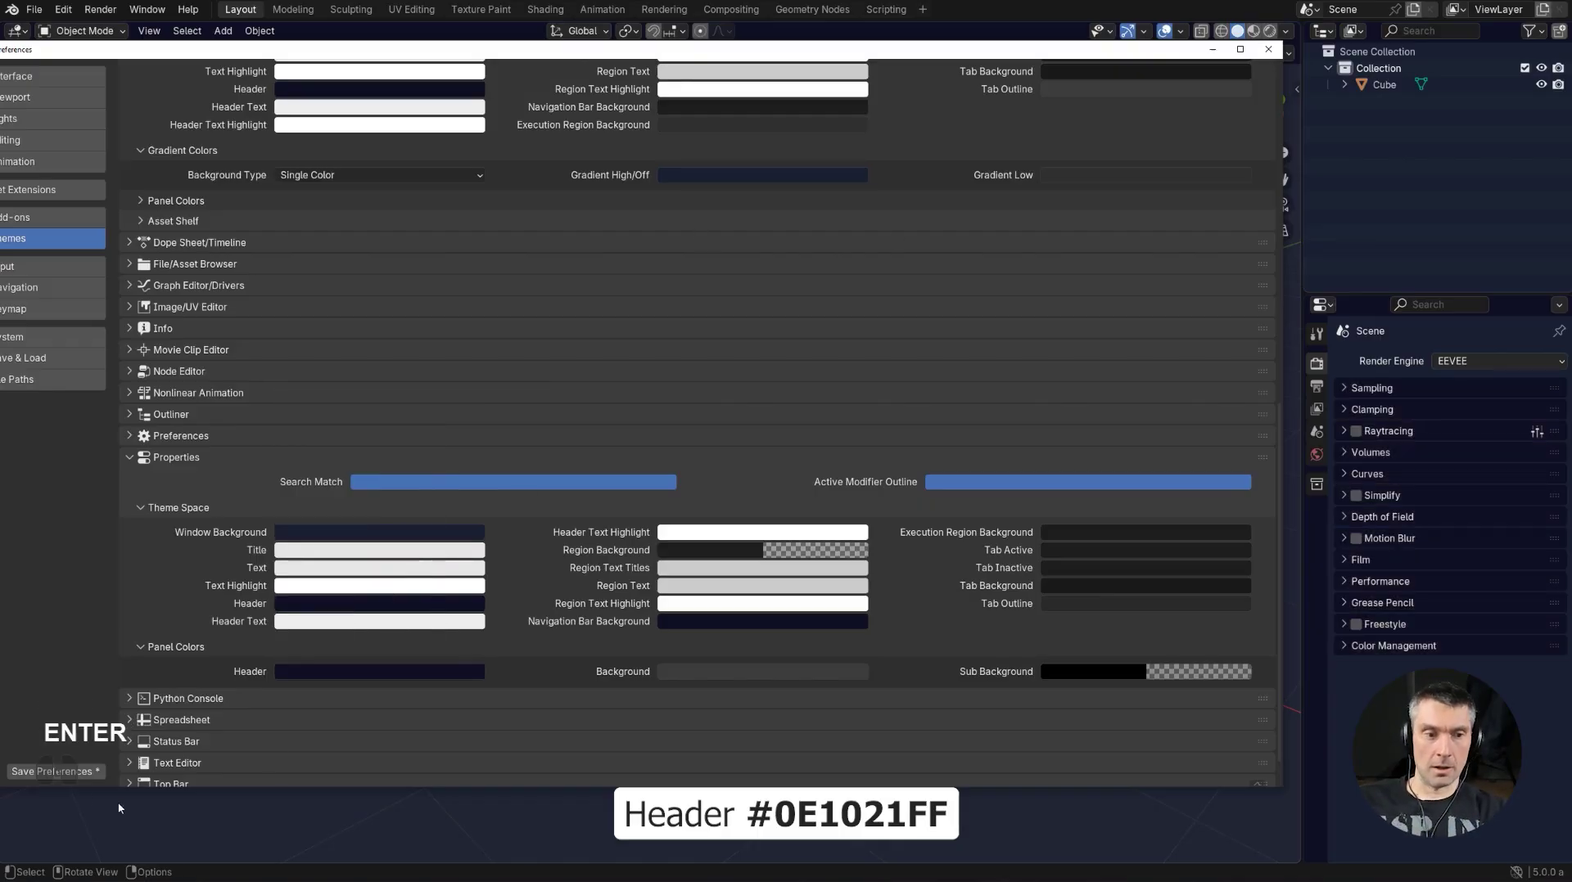
pyautogui.click(66, 778)
# Step: Close the preferences window, leaving the navy-themed scene with the cyan cube
pyautogui.click(1213, 53)
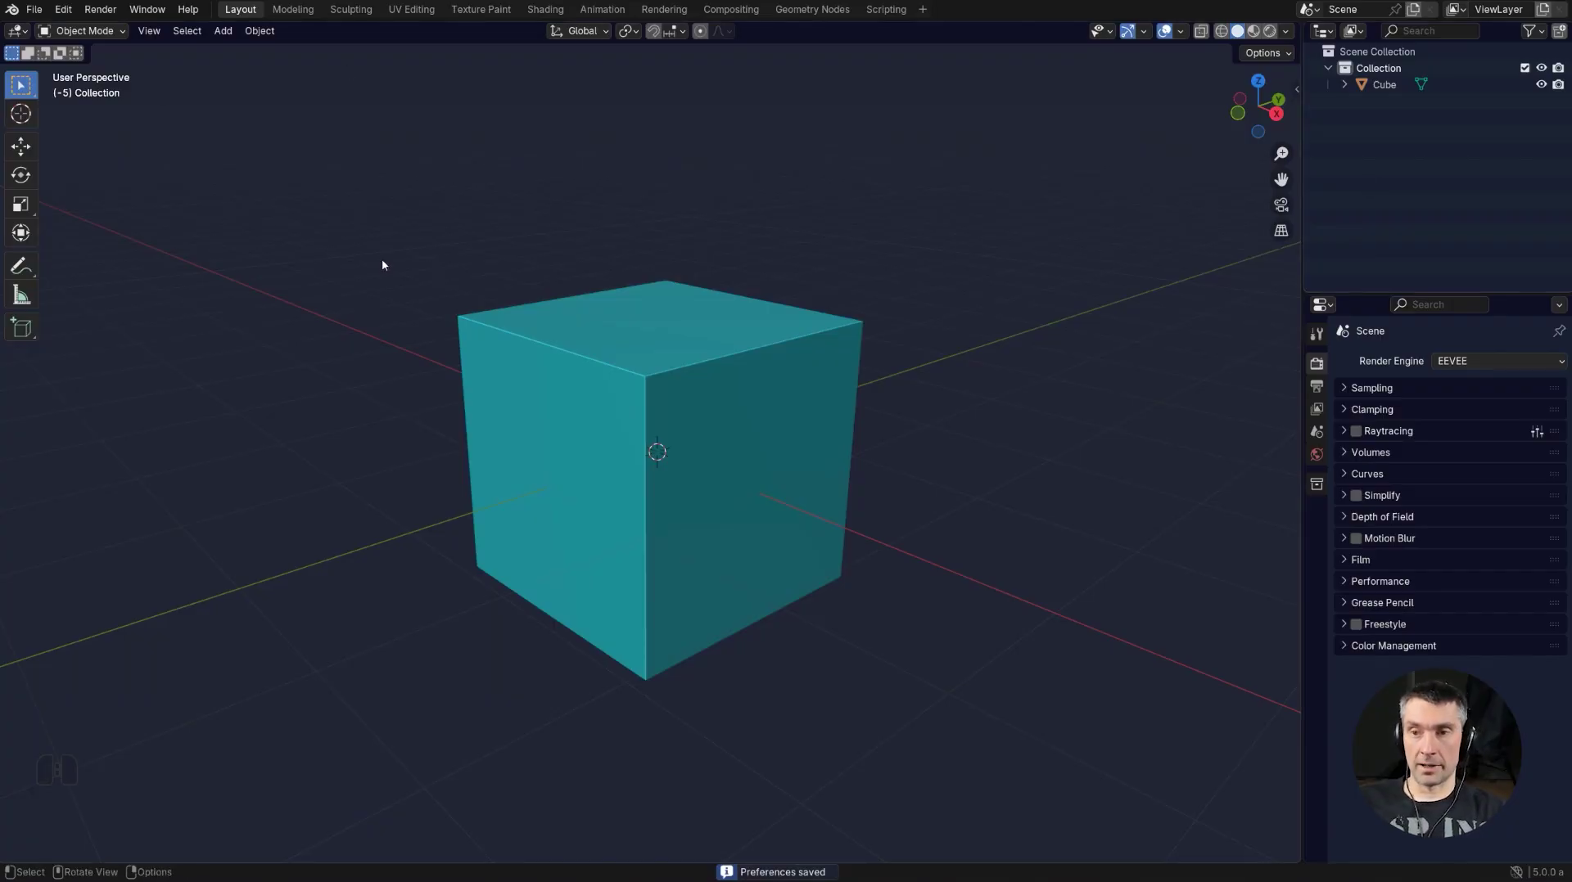
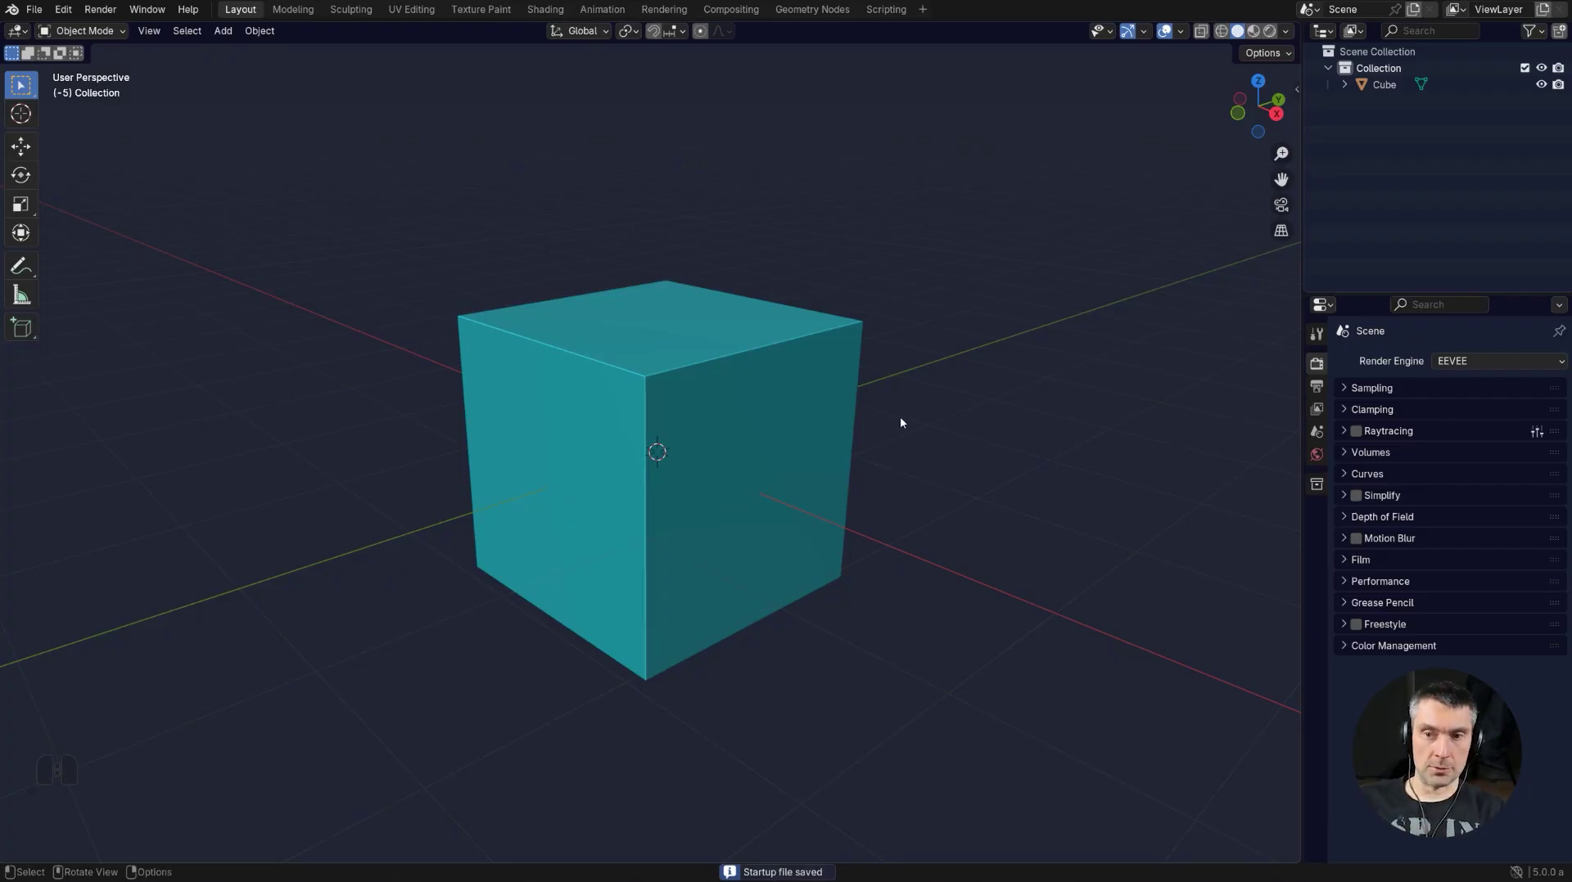
# Step: Orbit around the cyan cube to view its light selection outline against the navy interface
pyautogui.middleClick(886, 425)
pyautogui.middleClick(919, 396)
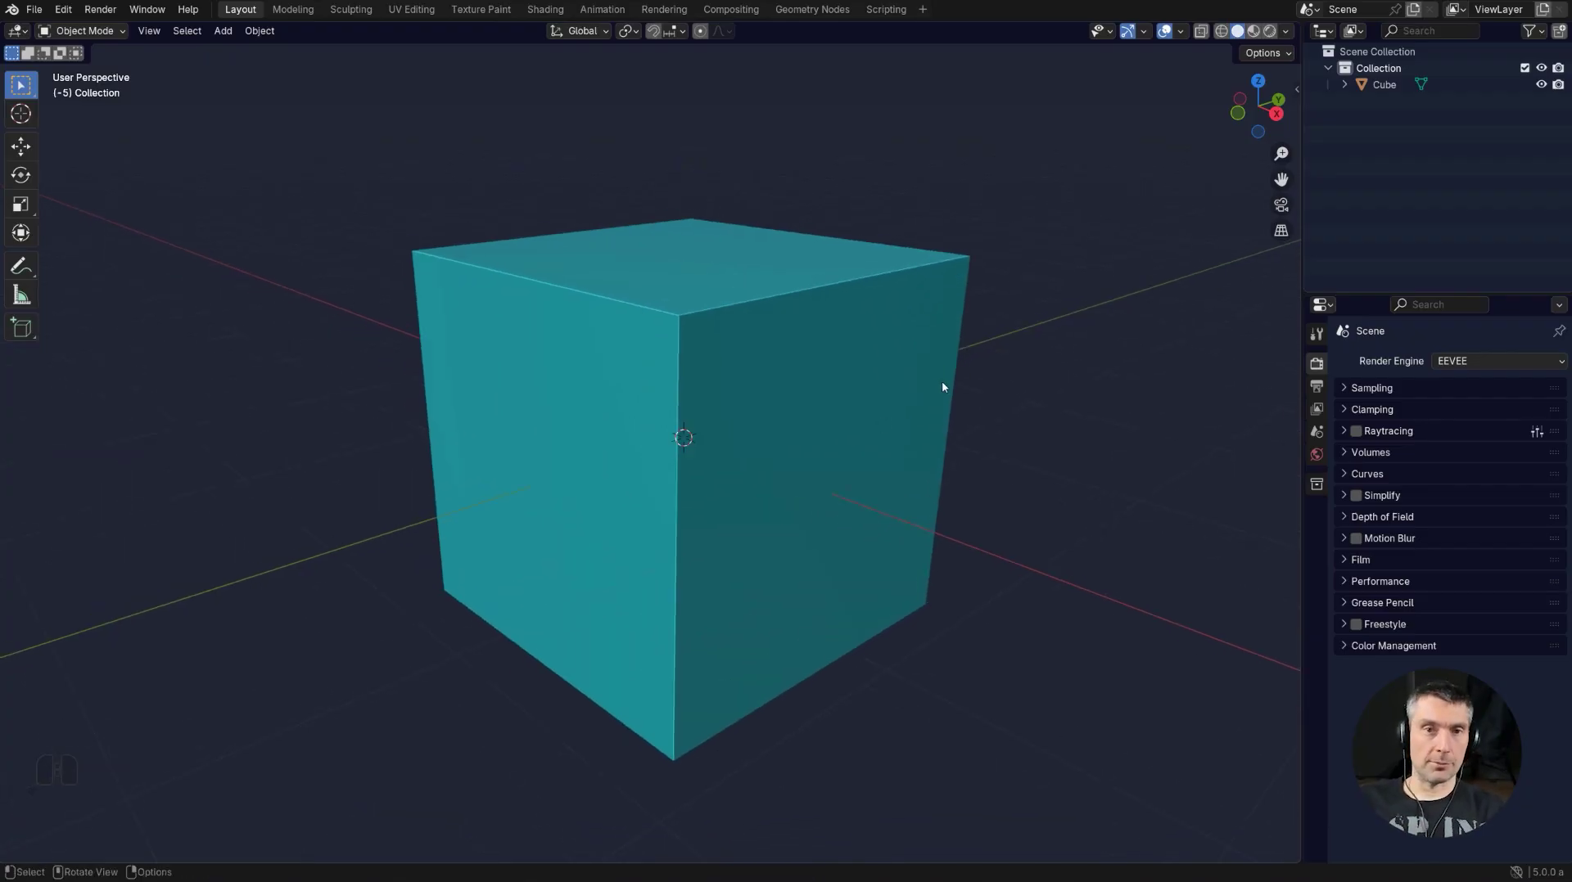
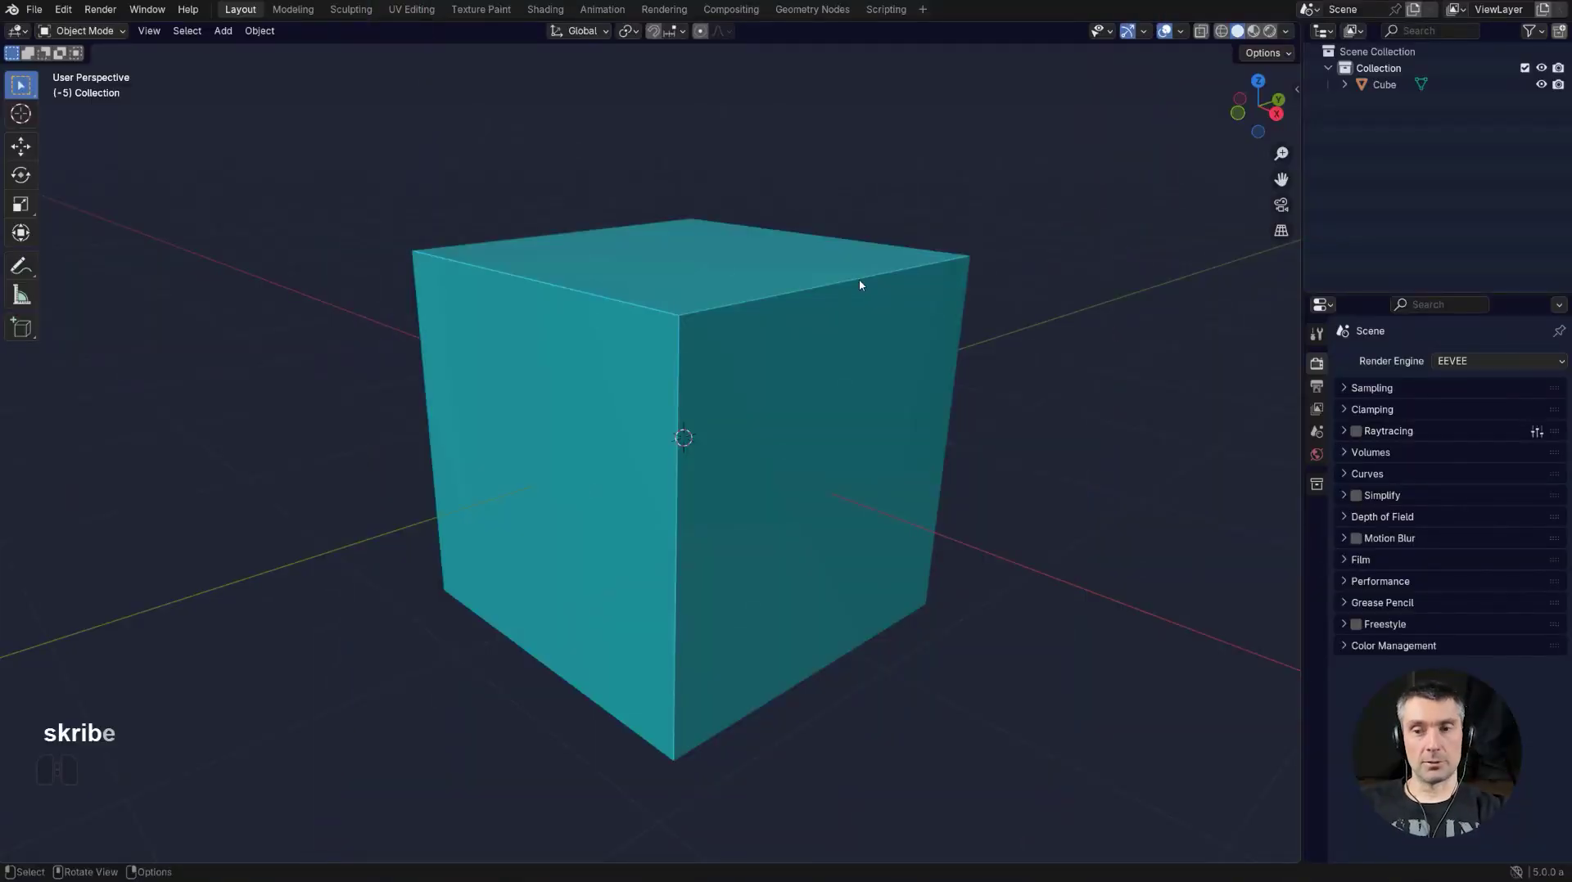
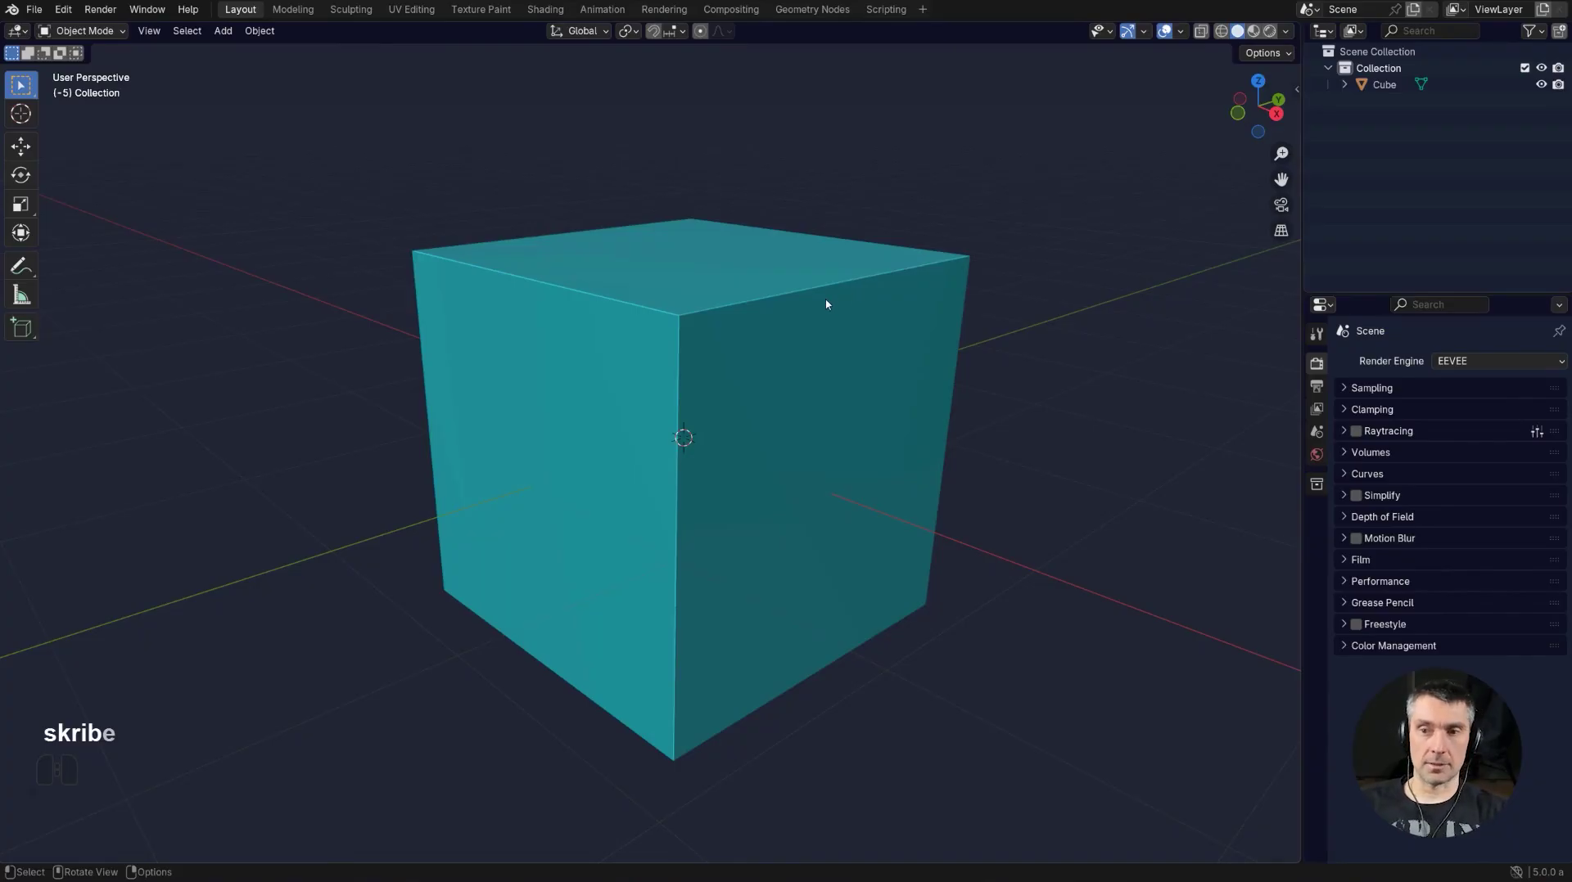
pyautogui.middleClick(812, 273)
pyautogui.middleClick(816, 290)
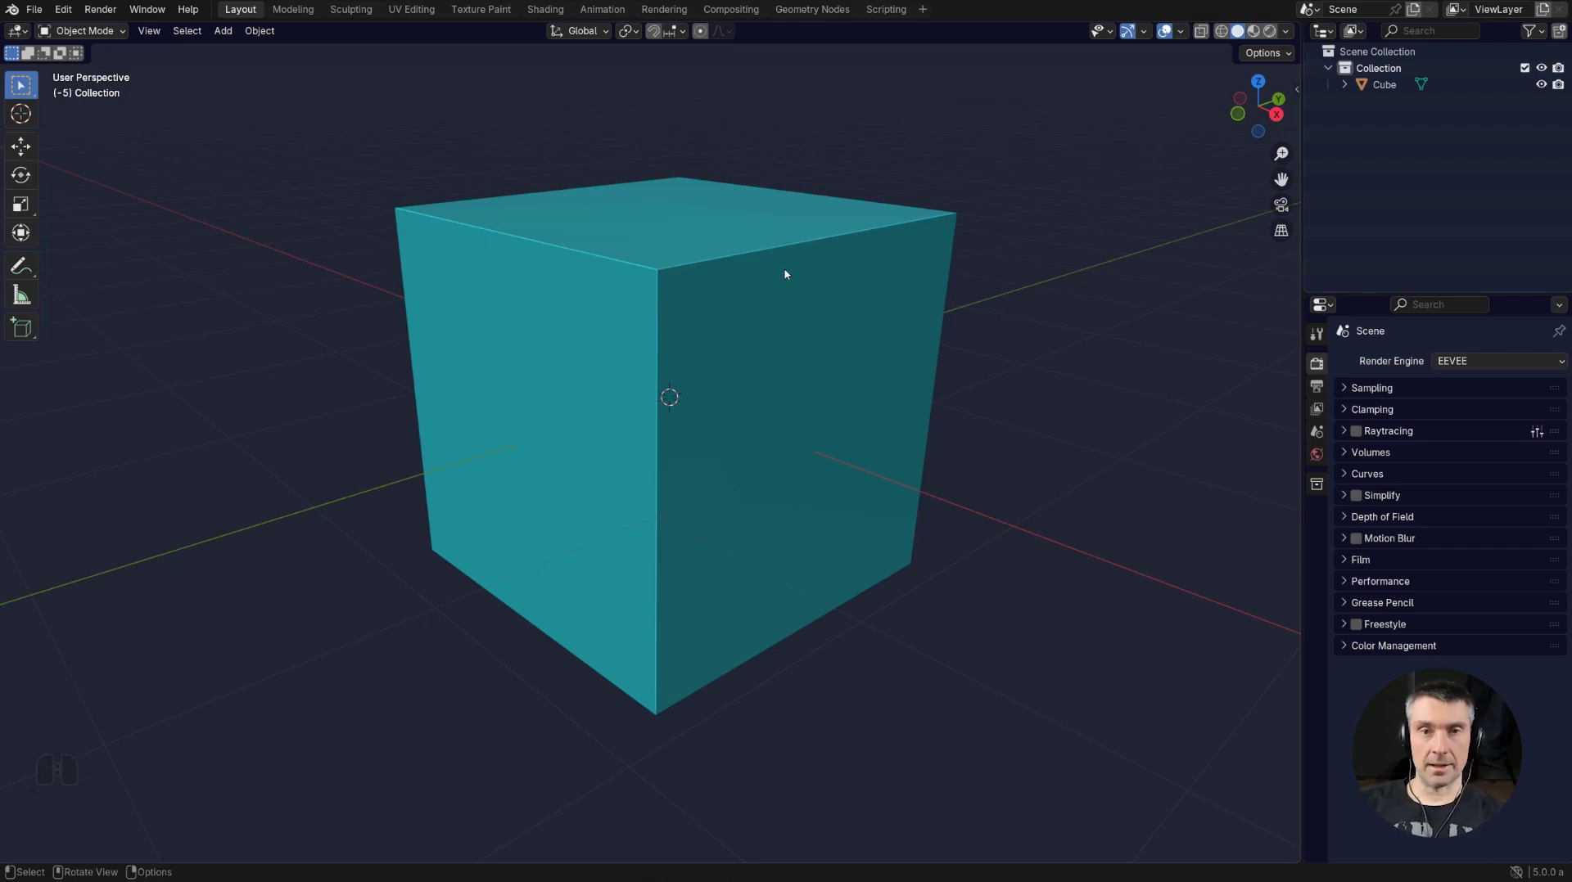
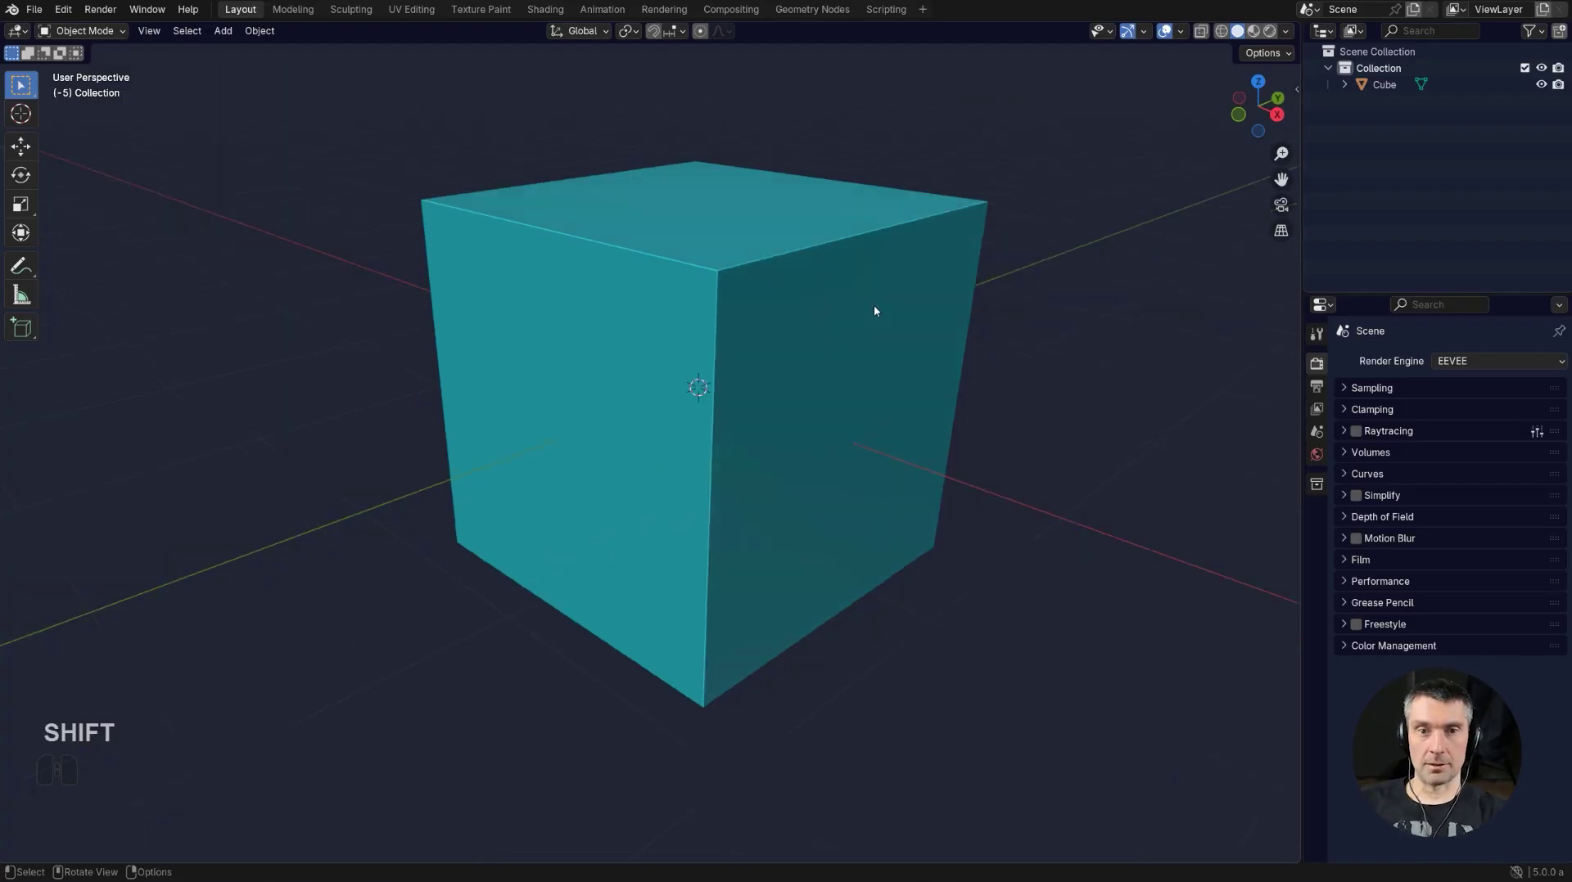
pyautogui.middleClick(871, 316)
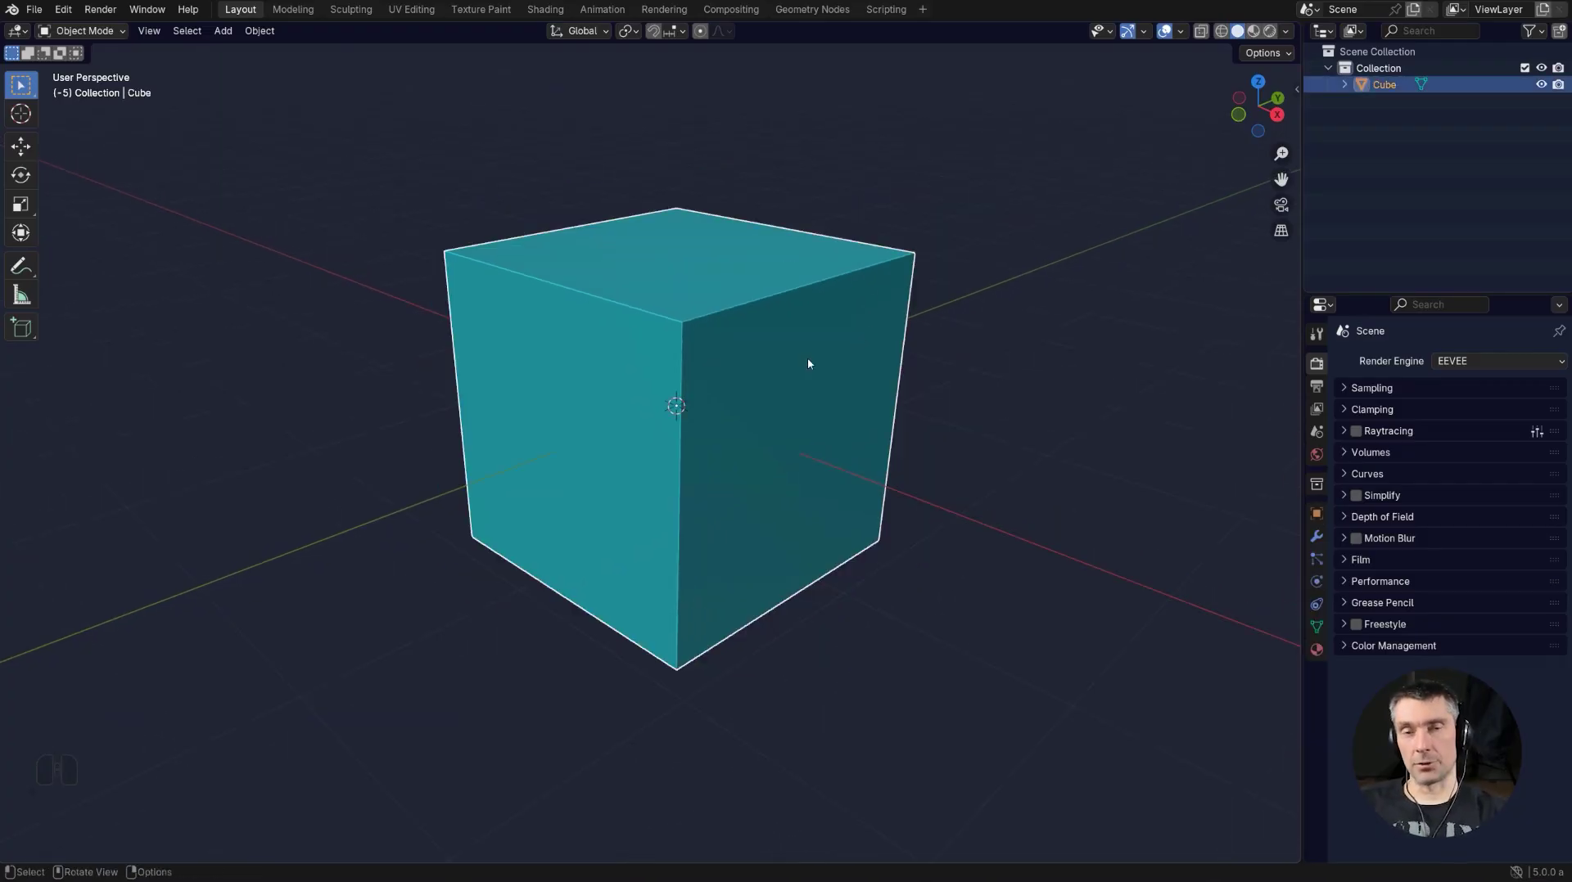
pyautogui.middleClick(790, 308)
pyautogui.middleClick(796, 317)
pyautogui.middleClick(826, 315)
pyautogui.middleClick(803, 311)
pyautogui.middleClick(807, 313)
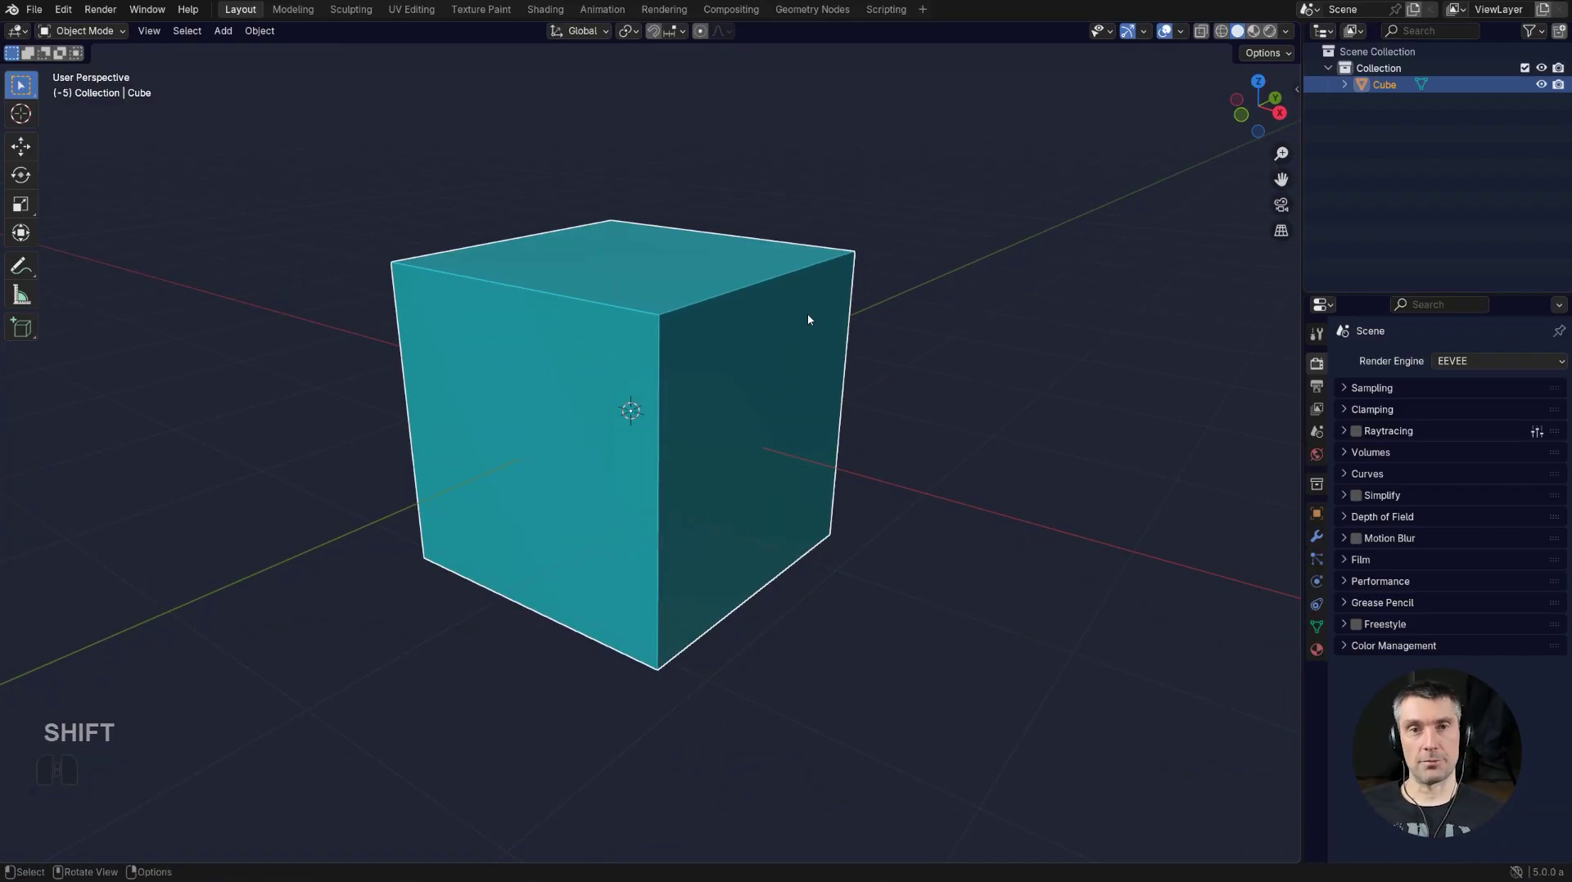
pyautogui.middleClick(834, 324)
pyautogui.middleClick(844, 326)
pyautogui.moveTo(830, 333); pyautogui.dragTo(817, 326)
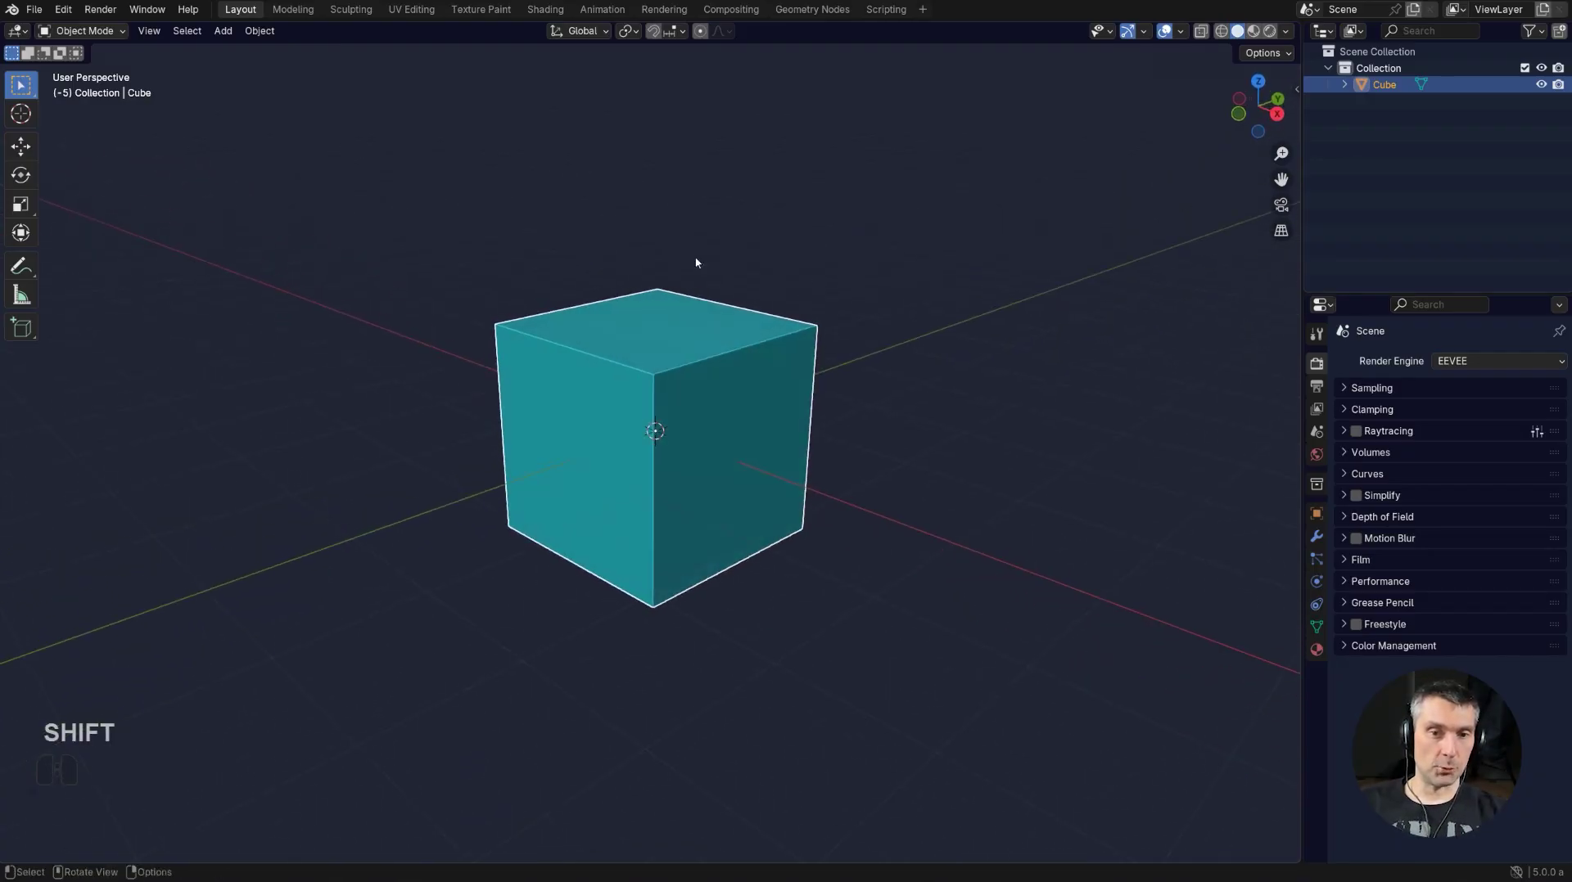
pyautogui.middleClick(896, 390)
pyautogui.moveTo(915, 380); pyautogui.dragTo(880, 380)
pyautogui.middleClick(900, 391)
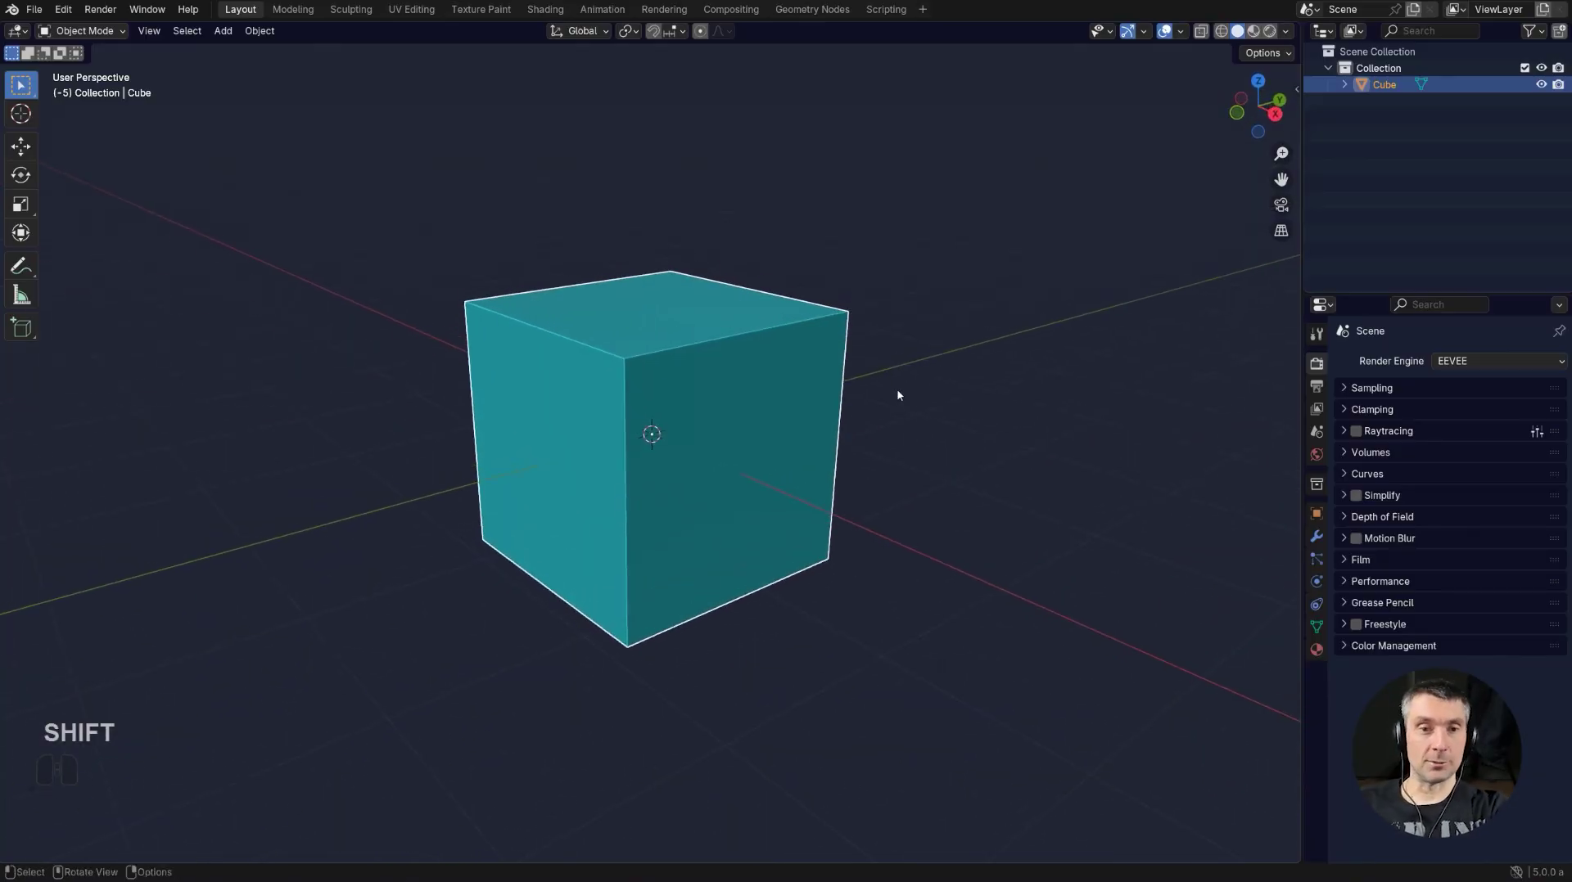
pyautogui.click(1289, 32)
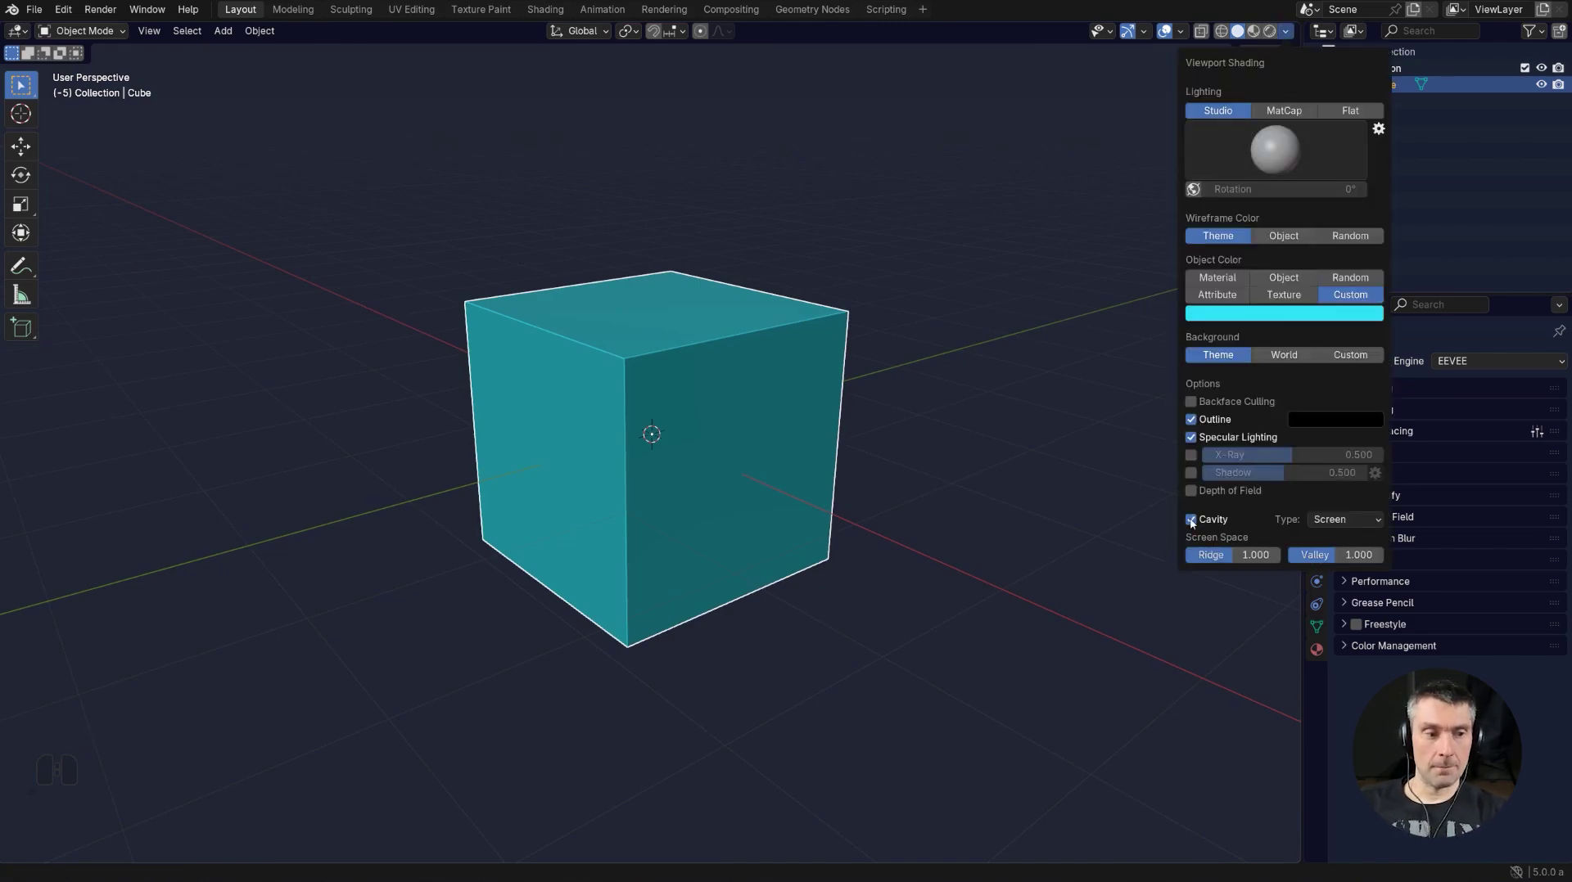
pyautogui.doubleClick(1194, 523)
pyautogui.click(1195, 523)
pyautogui.click(1195, 523)
pyautogui.click(1197, 525)
pyautogui.click(1197, 526)
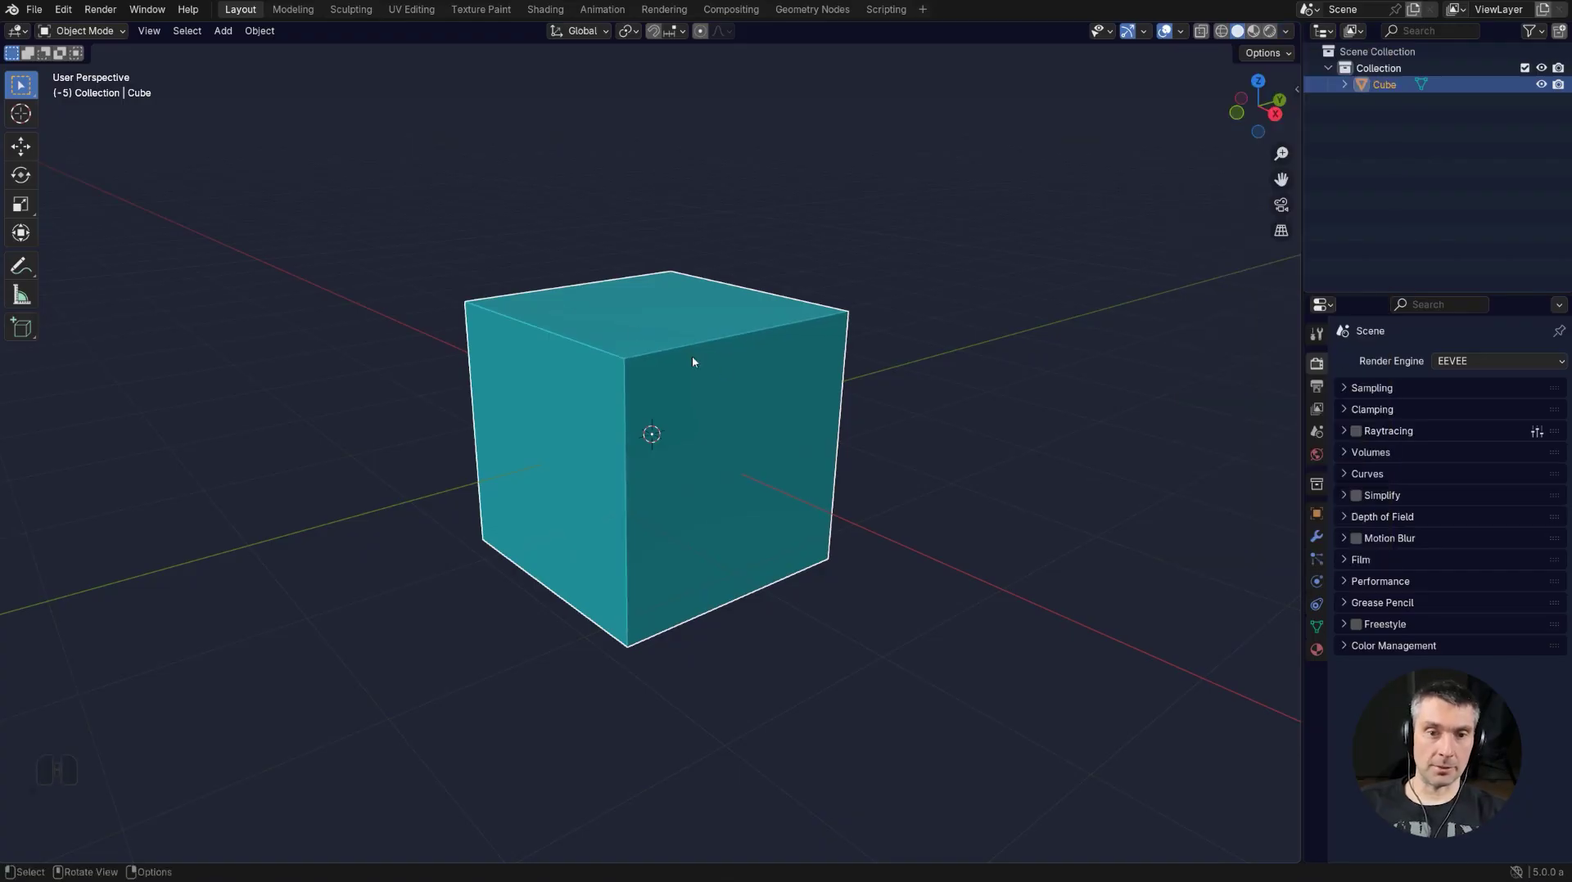
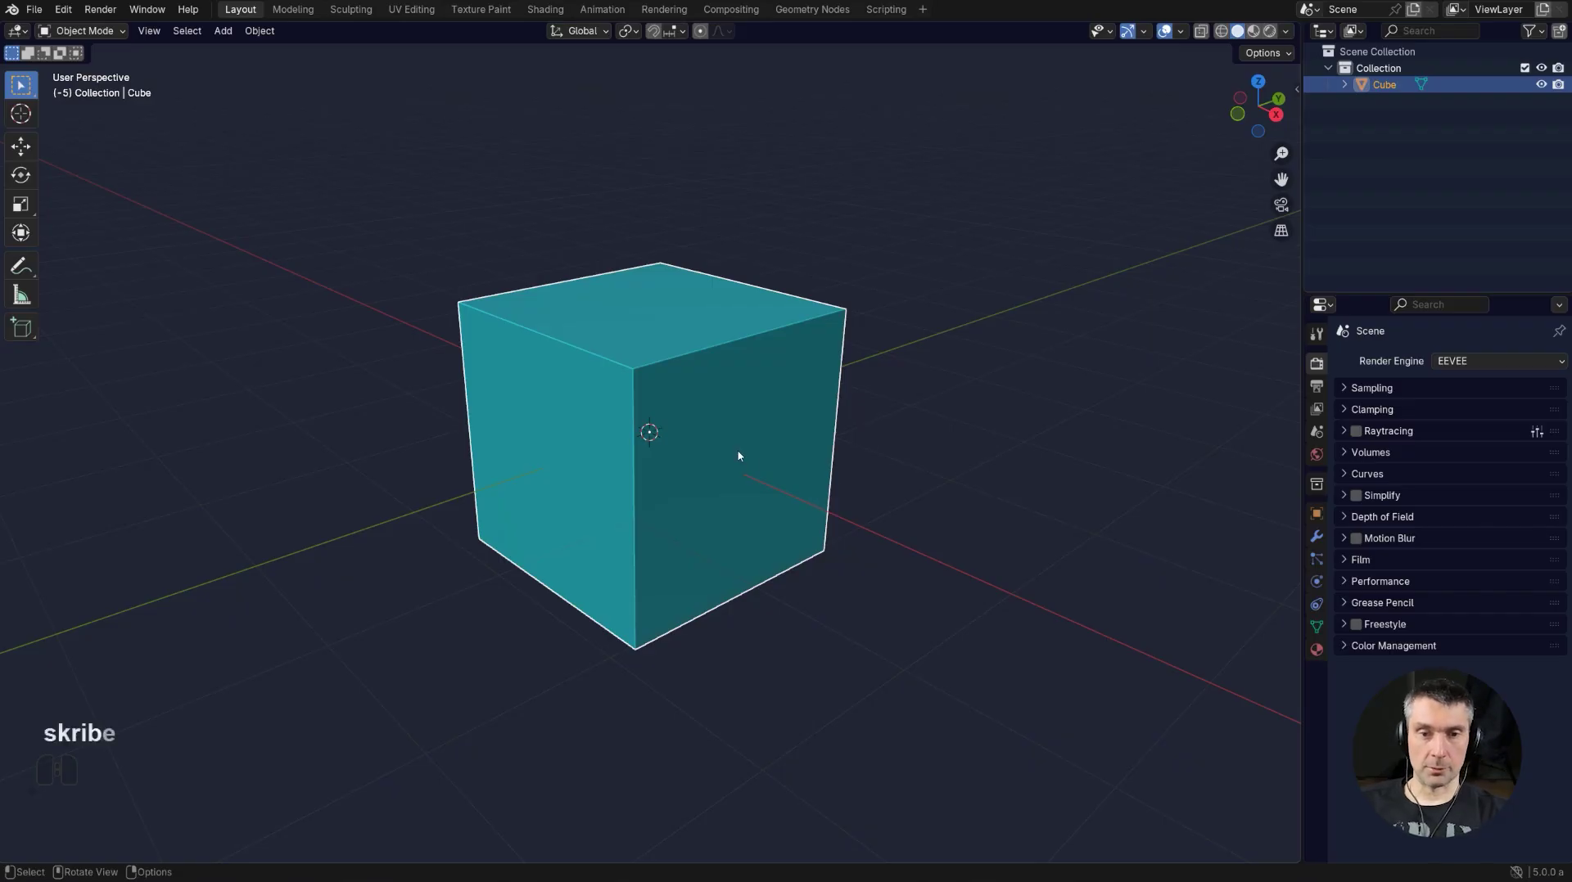
pyautogui.middleClick(755, 445)
pyautogui.middleClick(782, 438)
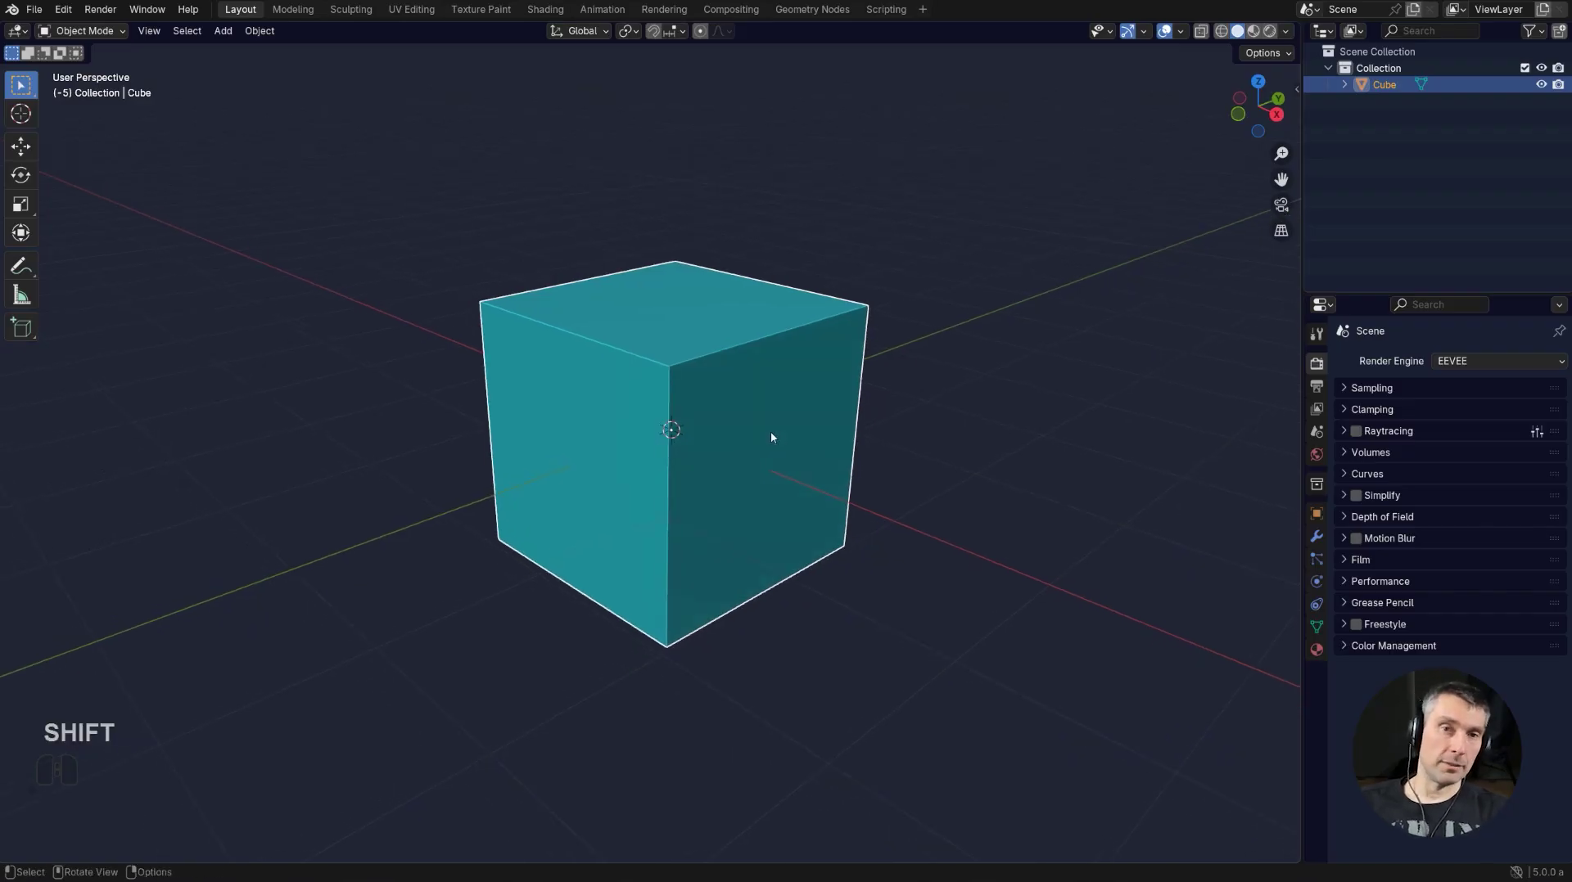